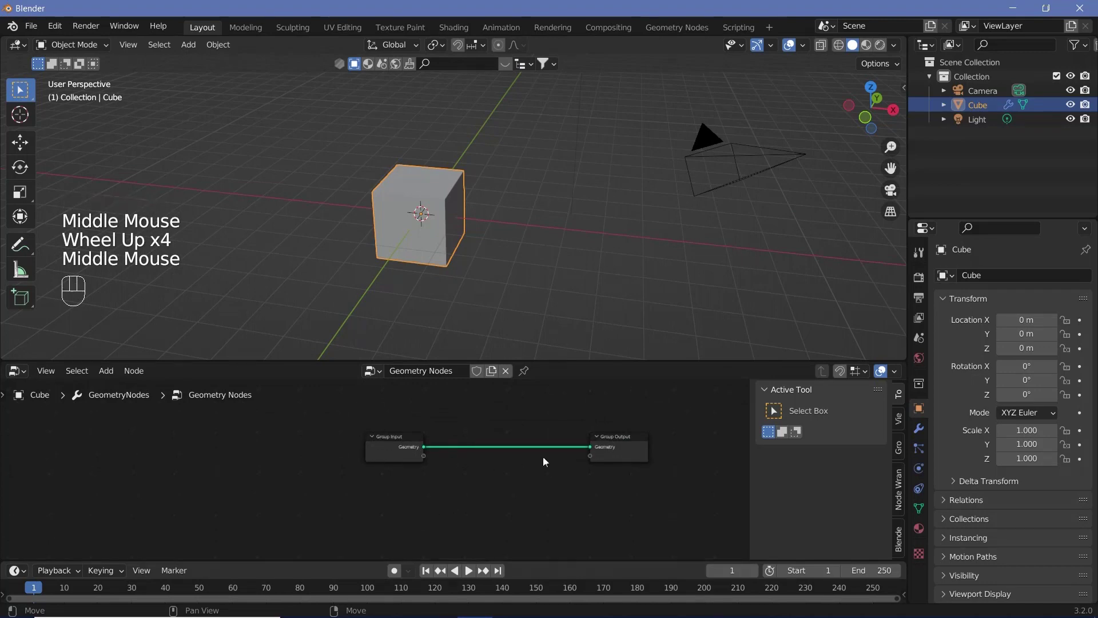
- Replace the Group Input with a Curve Circle node wired to the Group Output
{"action": "left_click", "coordinate": [487, 470]}
{"action": "left_click", "coordinate": [387, 447]}
{"action": "middle_click", "coordinate": [429, 471]}
{"action": "scroll", "scroll_direction": "up", "scroll_amount": 3}
{"action": "key", "text": "shift+a"}
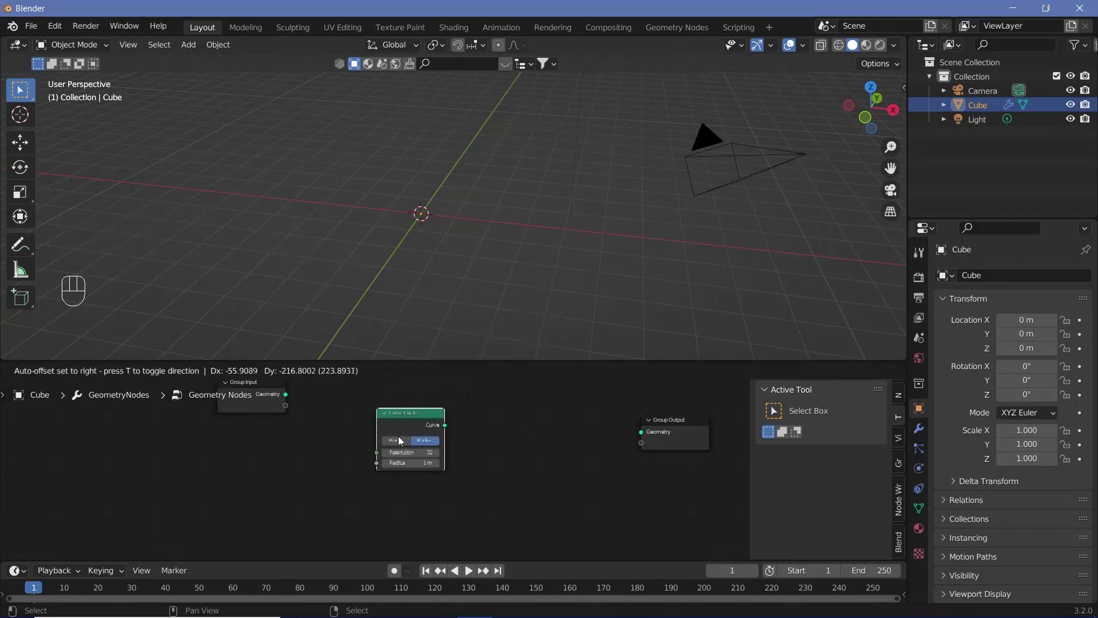
{"action": "left_click_drag", "start_coordinate": [467, 431], "coordinate": [413, 422]}
{"action": "left_click", "coordinate": [413, 419]}
- Duplicate the Curve Circle and sweep it as the profile through a Curve to Mesh node, forming a torus
{"action": "key", "text": "shift+d"}
{"action": "left_click", "coordinate": [500, 461]}
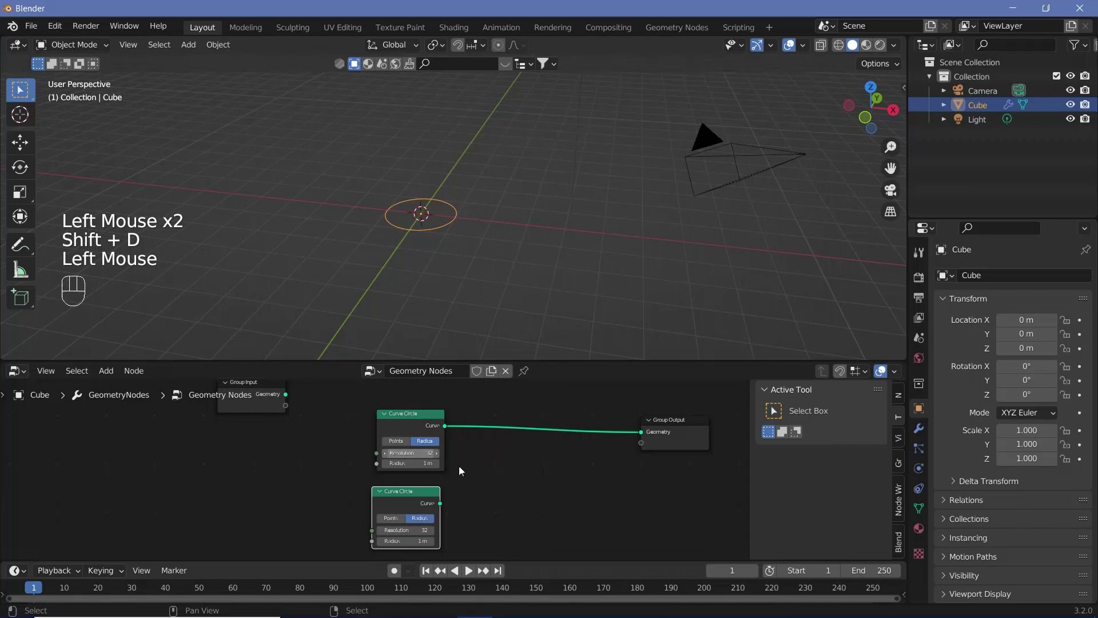
{"action": "key", "text": "shift+a"}
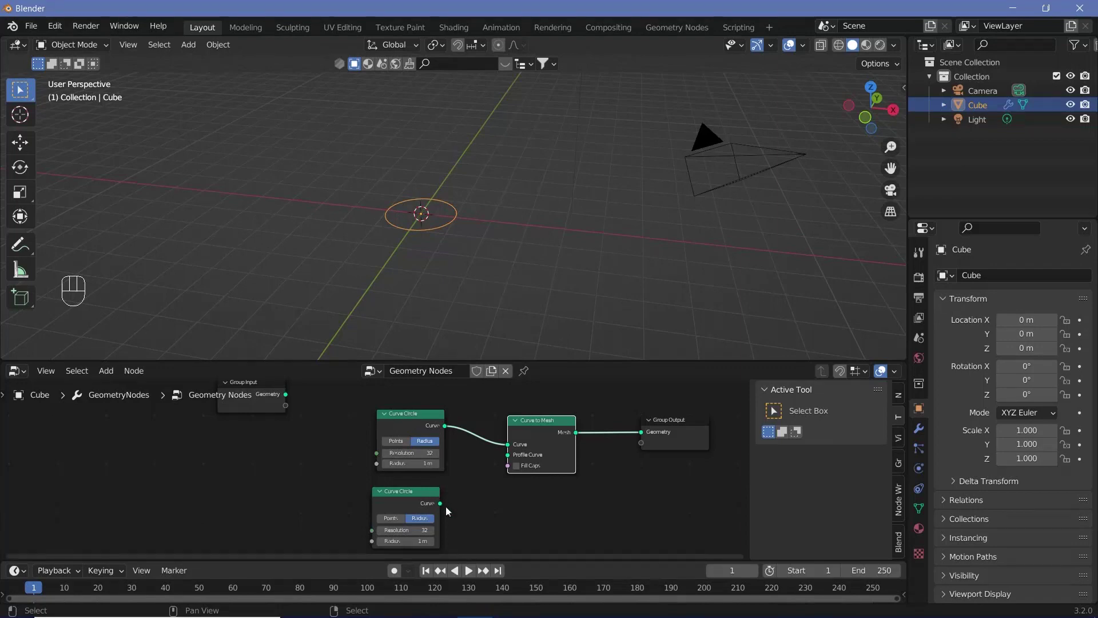
{"action": "left_click_drag", "start_coordinate": [442, 506], "coordinate": [507, 466]}
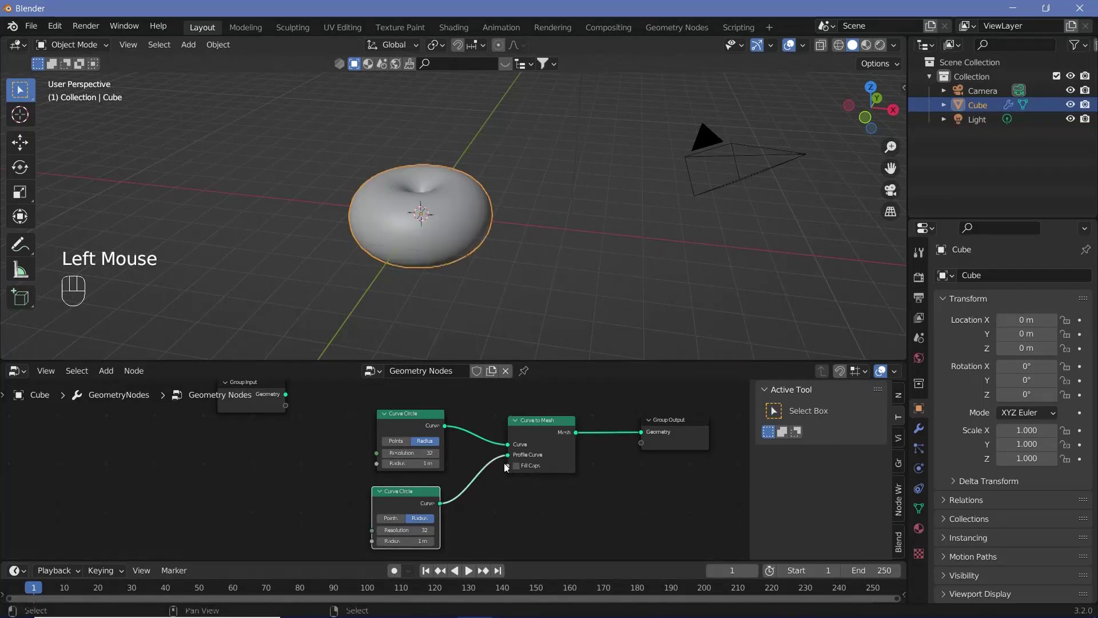
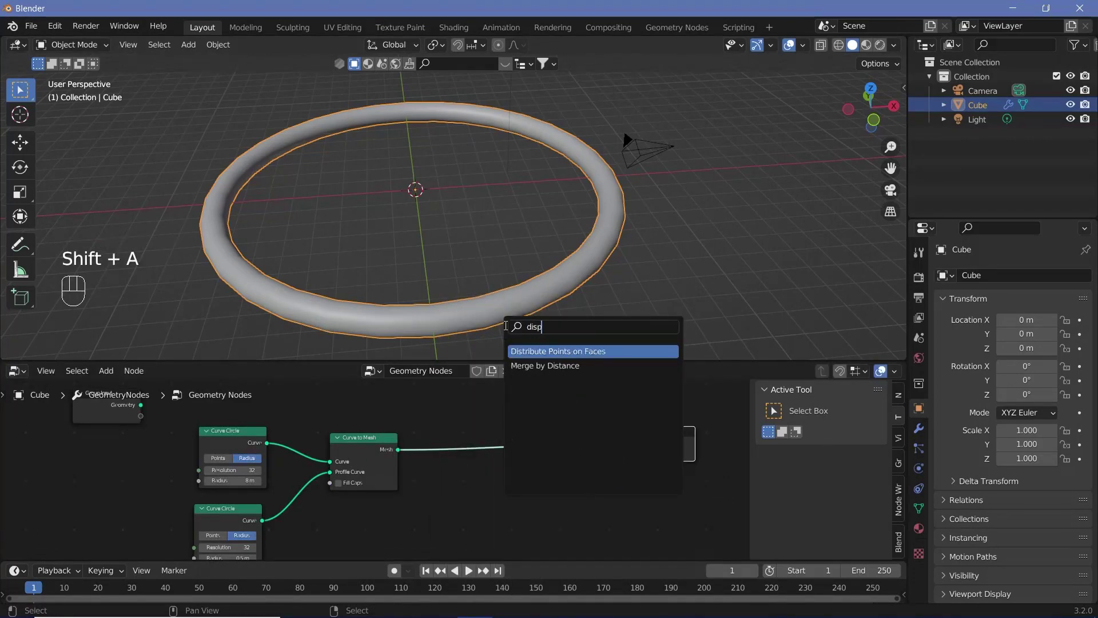
- Add Distribute Points on Faces to the ring and begin adding Instance on Points
{"action": "middle_click", "coordinate": [462, 513]}
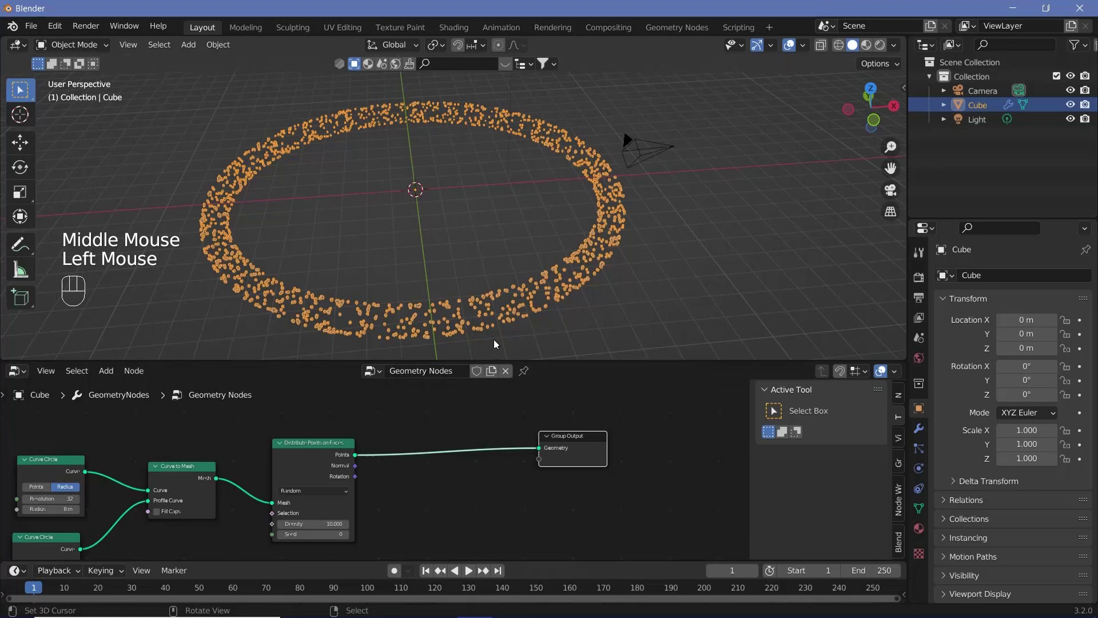
{"action": "left_click", "coordinate": [477, 351]}
{"action": "key", "text": "shift+a"}
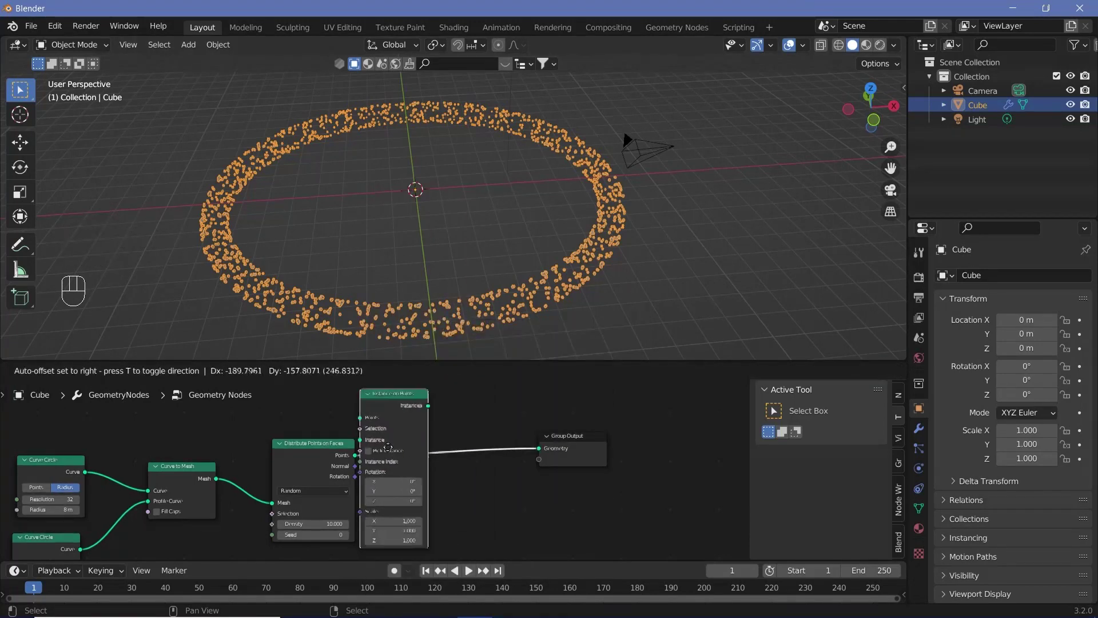
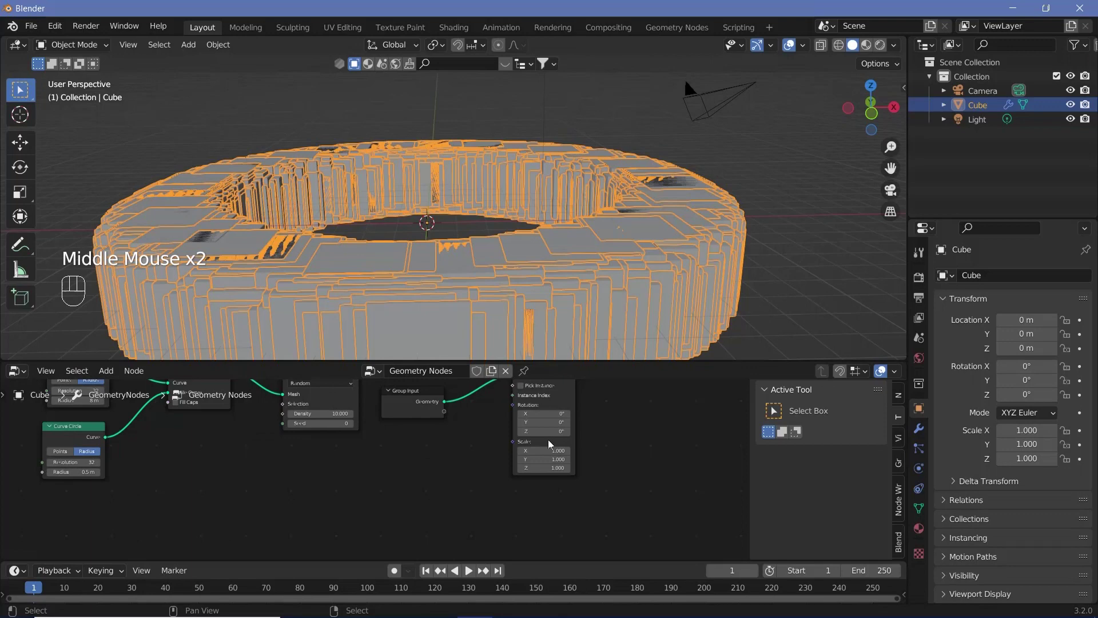
- Search the node list for a Random Value node to randomize the cube rotations
{"action": "key", "text": "shift+a"}
{"action": "scroll", "scroll_direction": "up", "scroll_amount": 3}
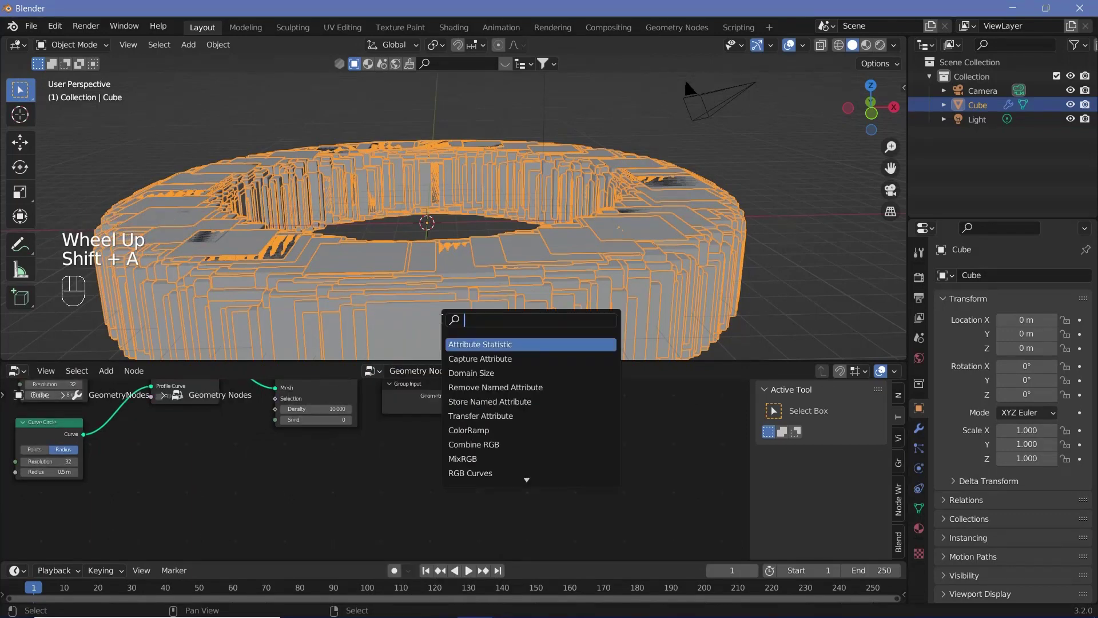
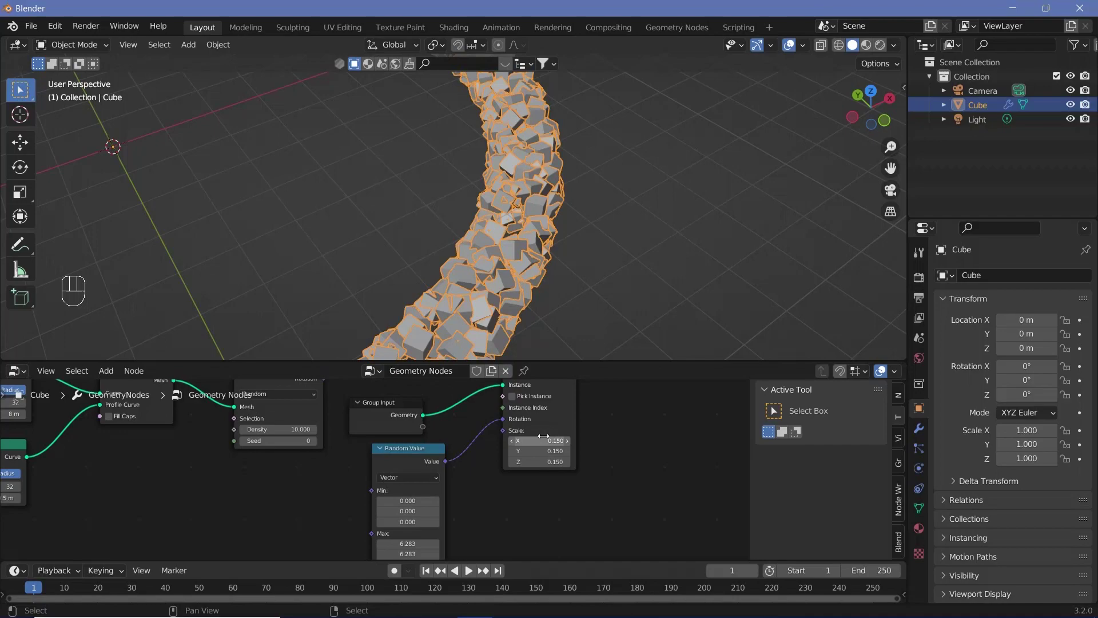
- Orbit and zoom around the ring of scattered cubes to inspect it
{"action": "left_click_drag", "start_coordinate": [435, 274], "coordinate": [318, 169]}
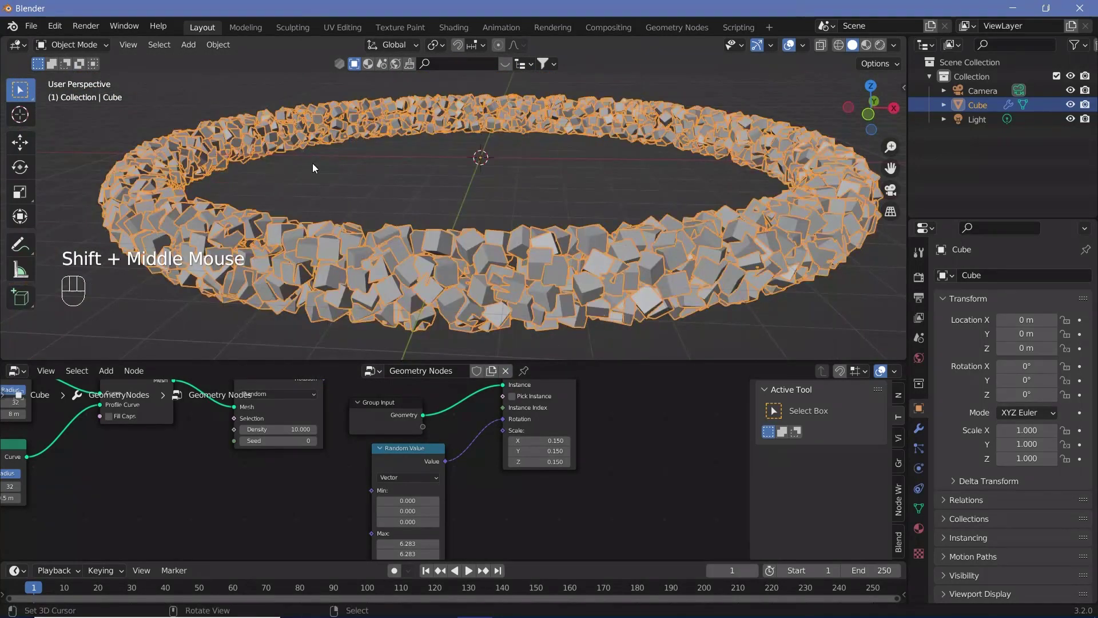
{"action": "left_click_drag", "start_coordinate": [335, 178], "coordinate": [429, 224]}
{"action": "left_click_drag", "start_coordinate": [446, 239], "coordinate": [591, 186]}
{"action": "scroll", "scroll_direction": "down", "scroll_amount": 3}
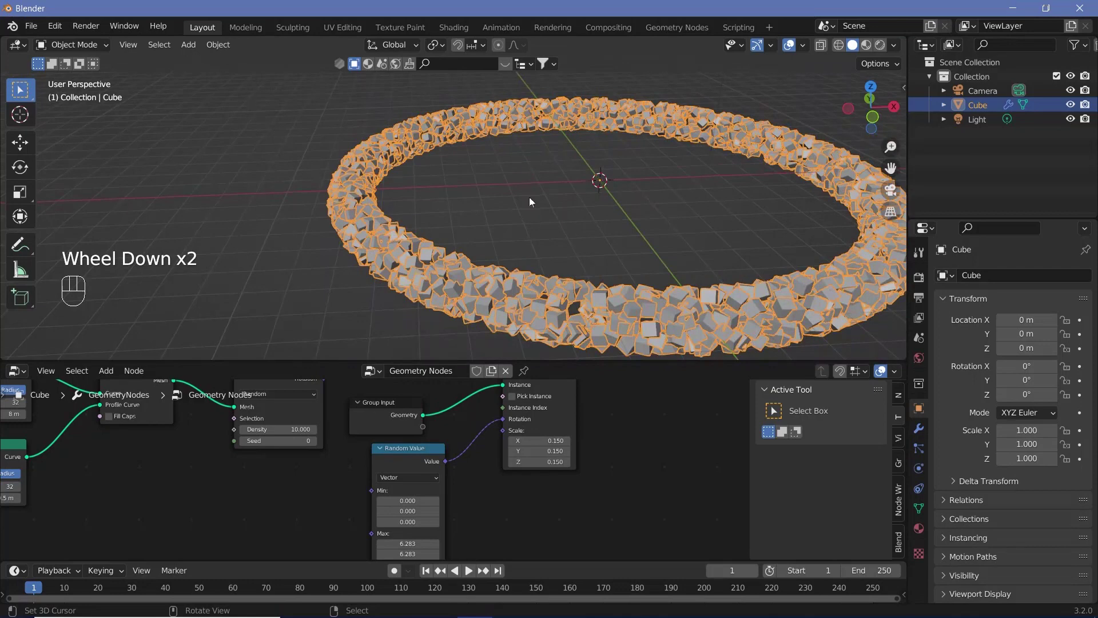
{"action": "scroll", "scroll_direction": "down", "scroll_amount": 3}
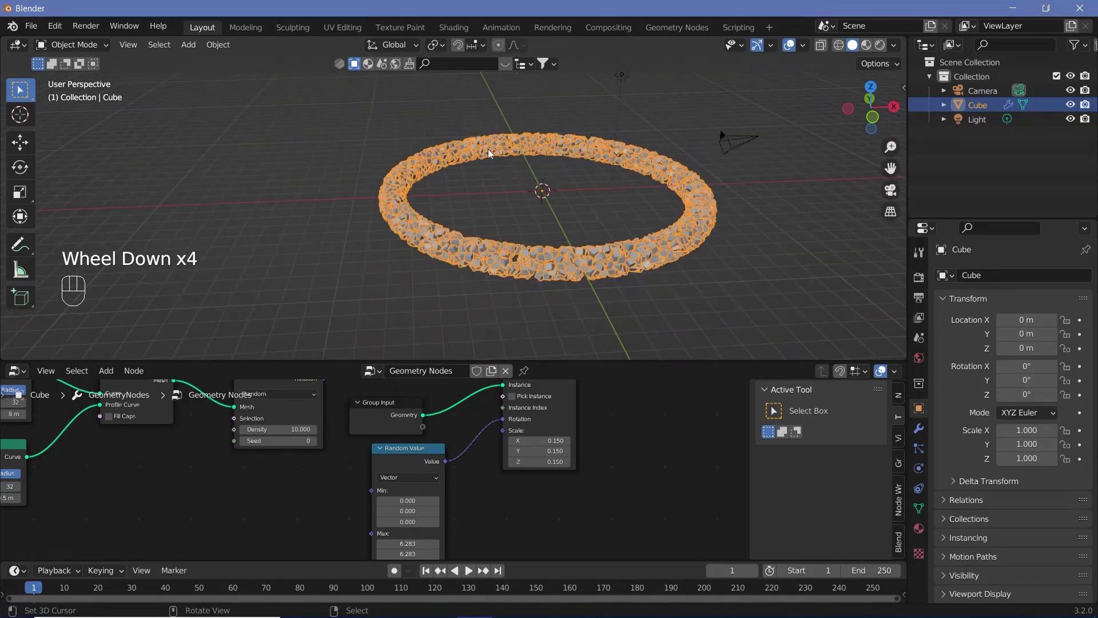
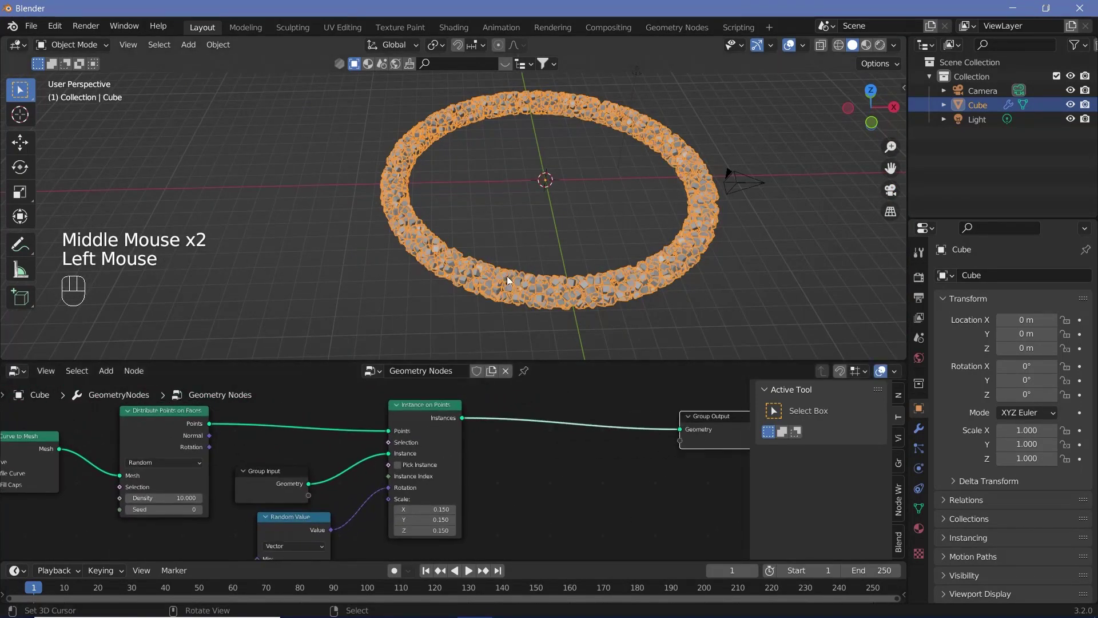
{"action": "left_click_drag", "start_coordinate": [501, 318], "coordinate": [477, 333]}
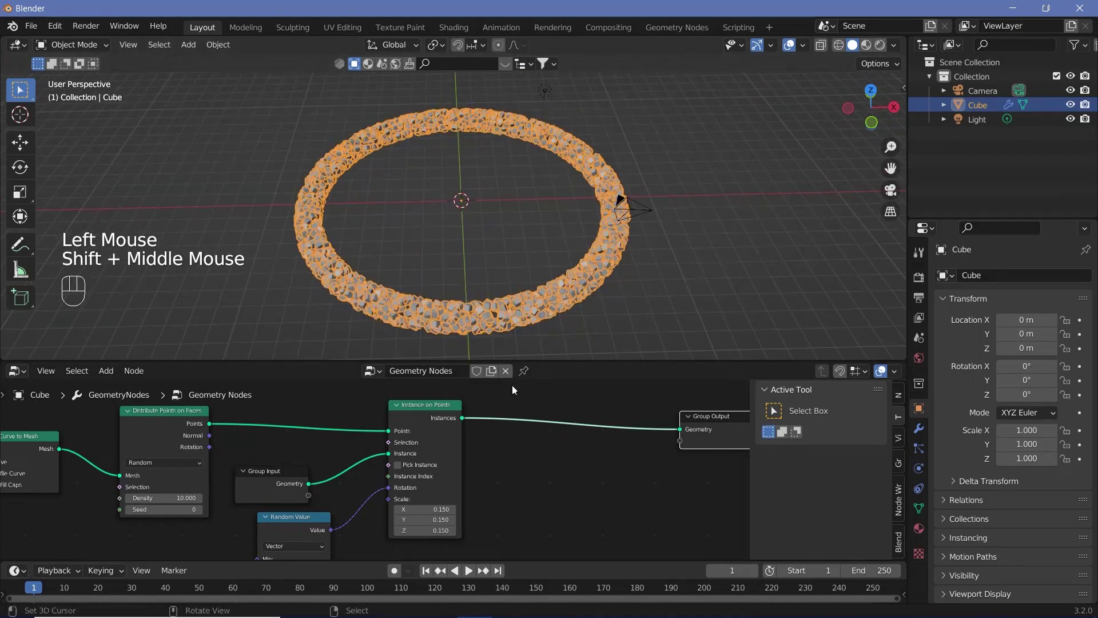
- Insert a Realize Instances node before the Group Output so the cubes become real geometry
{"action": "key", "text": "shift+a"}
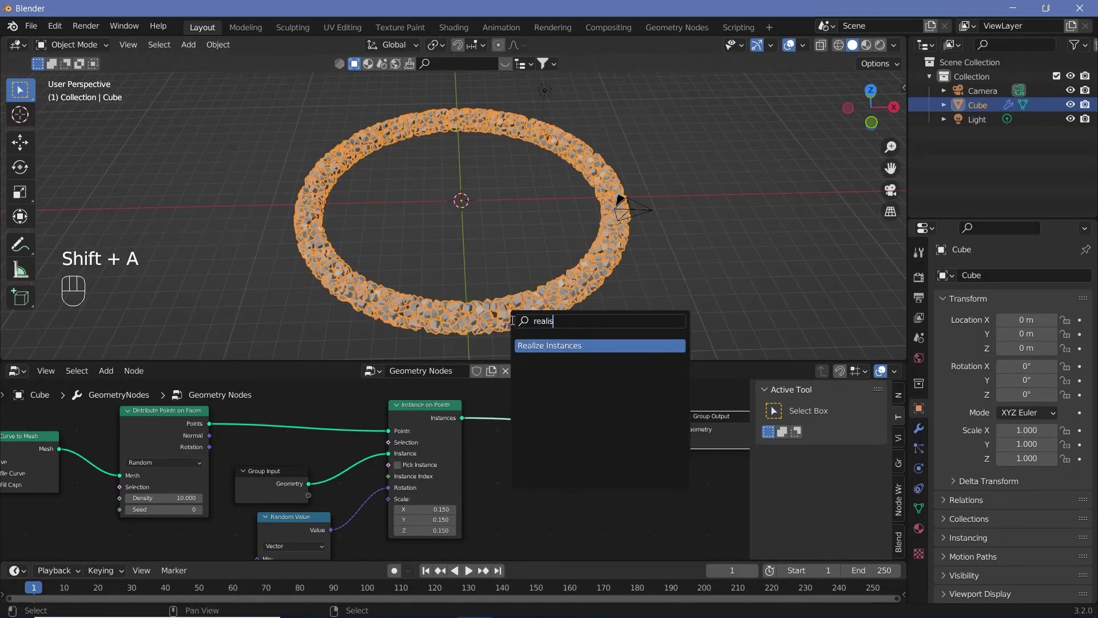
{"action": "middle_click", "coordinate": [456, 271]}
{"action": "key", "text": "shift+a"}
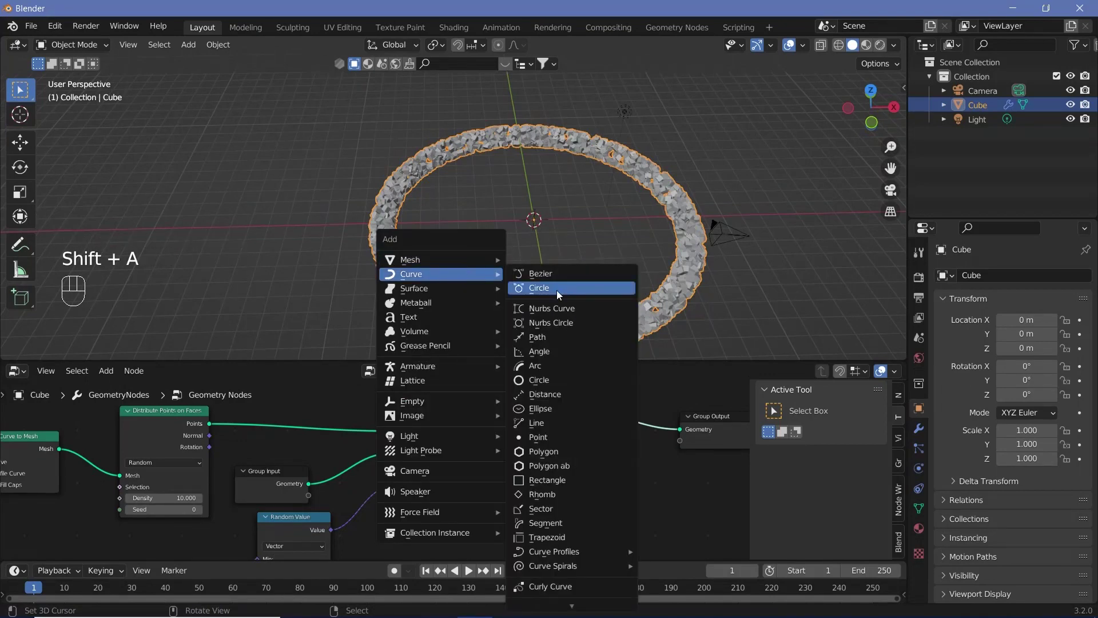
- Rotate the new circle curve 90° on X and move it along X to −8 m at the ring's edge
{"action": "key", "text": "r"}
{"action": "key", "text": "x"}
{"action": "key", "text": "9"}
{"action": "key", "text": "0"}
{"action": "key", "text": "Return"}
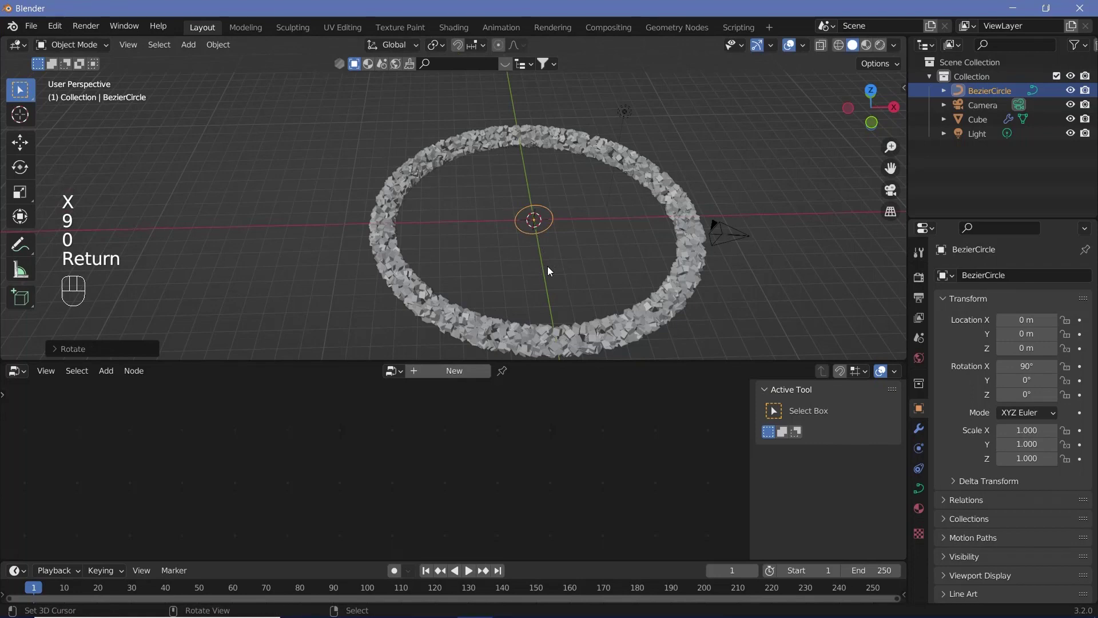
{"action": "key", "text": "g"}
{"action": "key", "text": "x"}
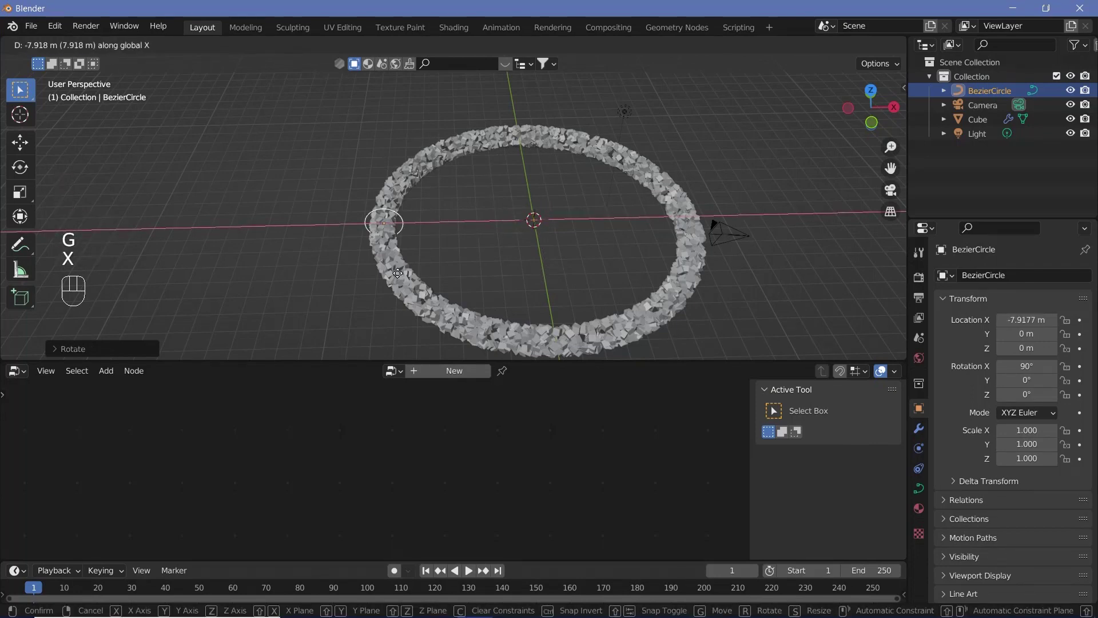
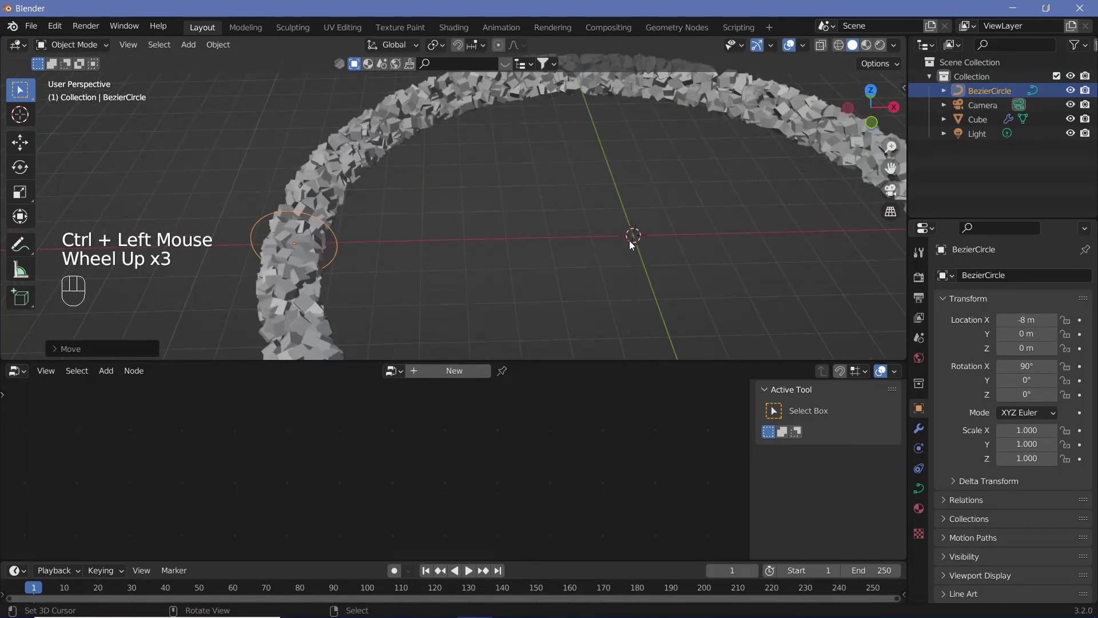
{"action": "scroll", "scroll_direction": "up", "scroll_amount": 3}
{"action": "left_click_drag", "start_coordinate": [318, 237], "coordinate": [395, 222]}
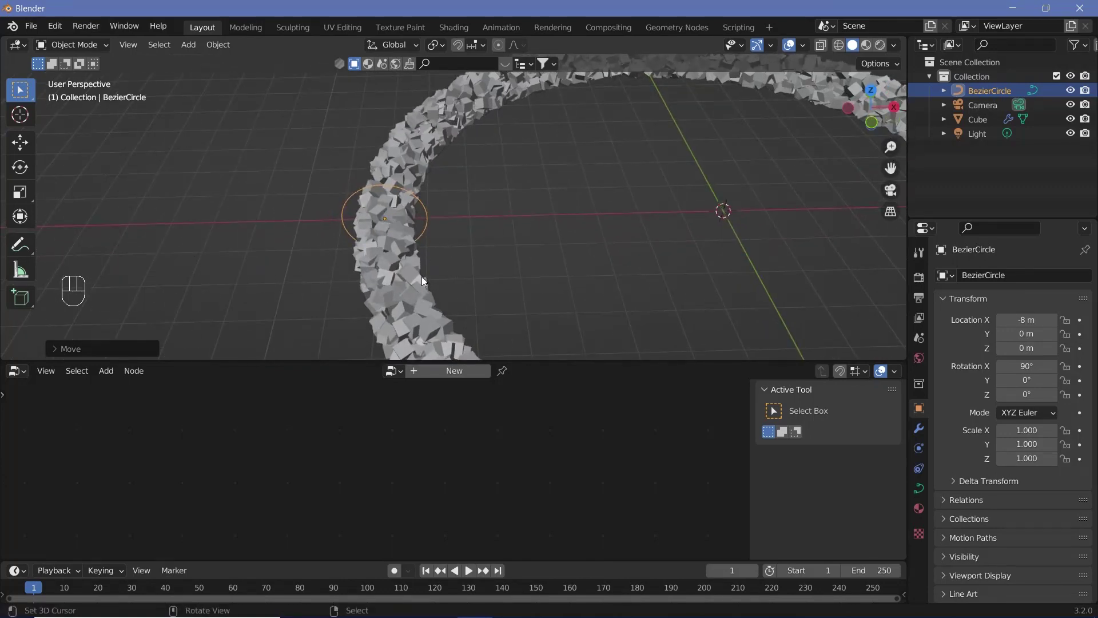
- Select the cube ring and show its Modifier Properties
{"action": "right_click", "coordinate": [409, 305]}
{"action": "scroll", "scroll_direction": "down", "scroll_amount": 3}
{"action": "left_click", "coordinate": [925, 430]}
- Add a Curve modifier using BezierCircle with Z deform axis, bending the ring into a looping tunnel, and inspect it
{"action": "left_click_drag", "start_coordinate": [984, 286], "coordinate": [966, 443]}
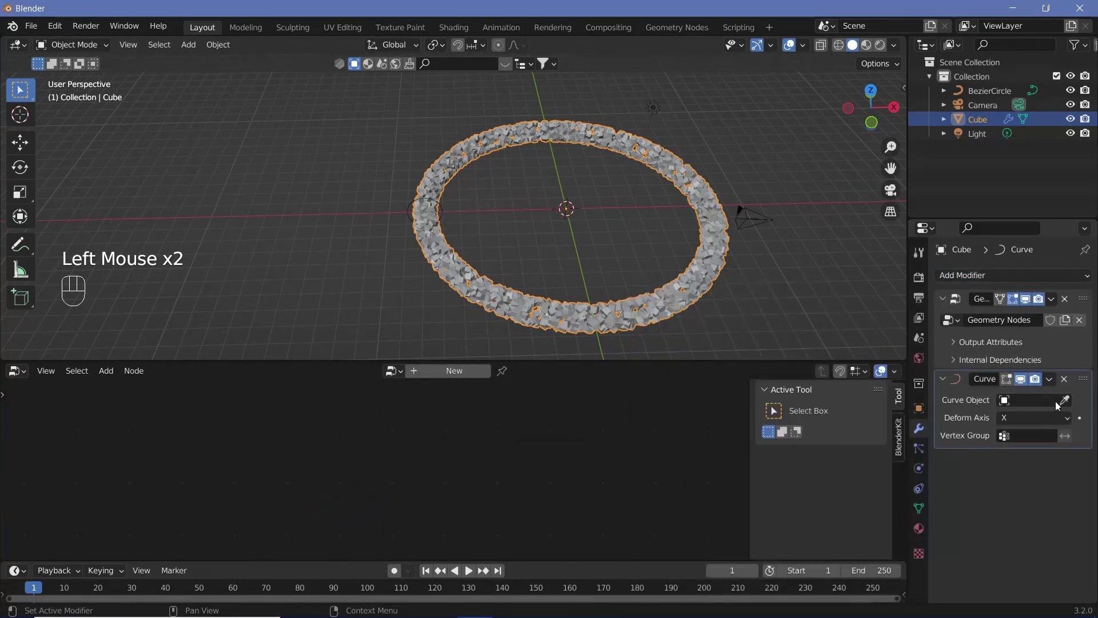
{"action": "left_click", "coordinate": [1069, 404]}
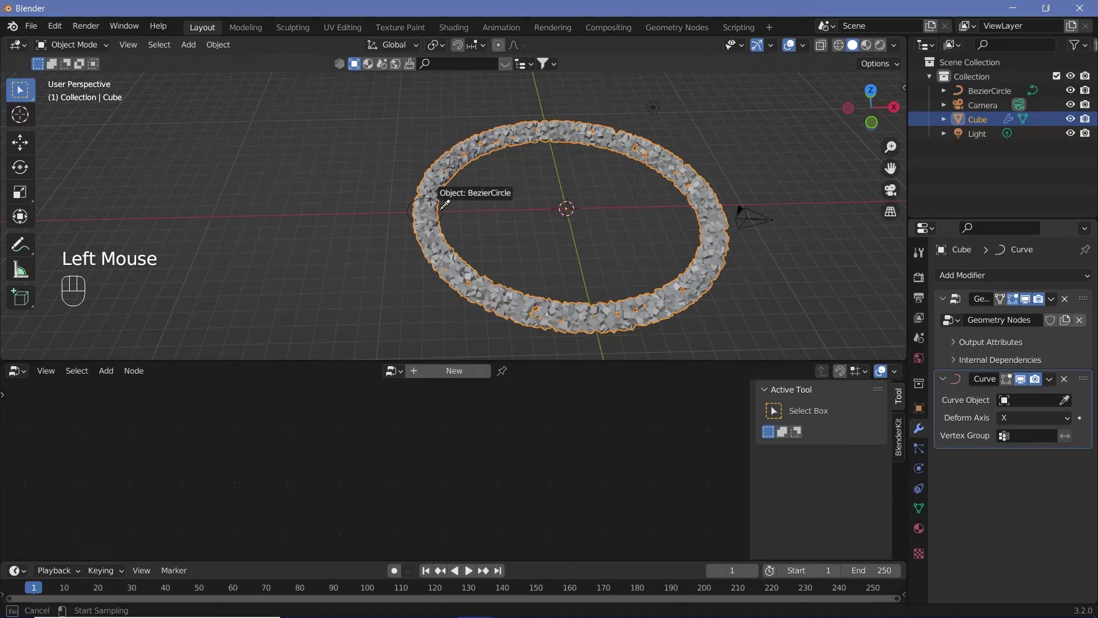
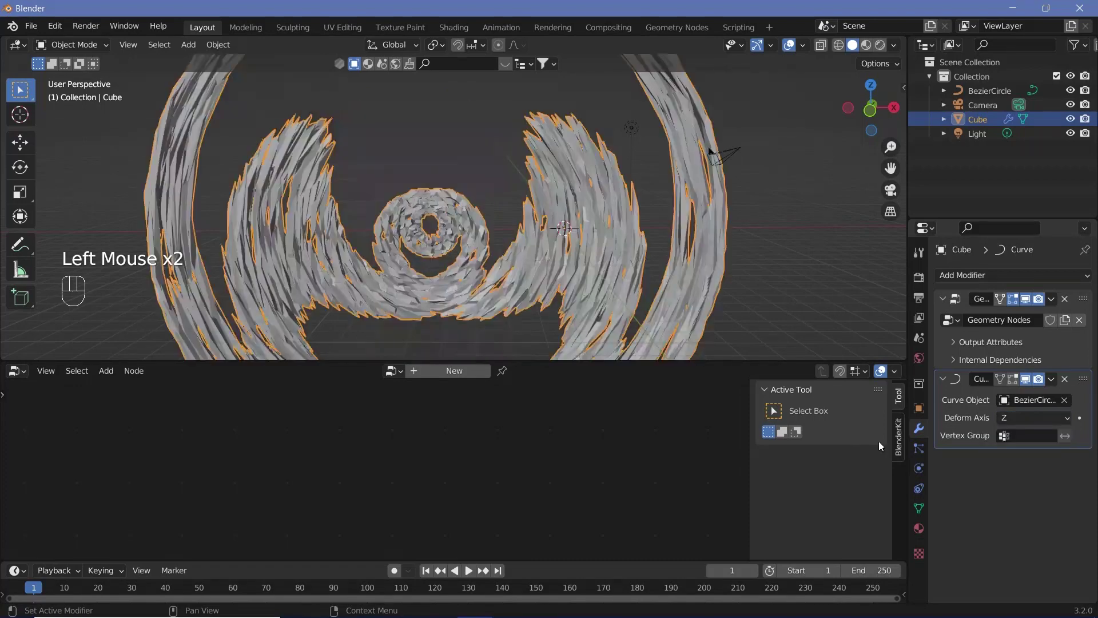
{"action": "scroll", "scroll_direction": "down", "scroll_amount": 3}
{"action": "scroll", "scroll_direction": "up", "scroll_amount": 3}
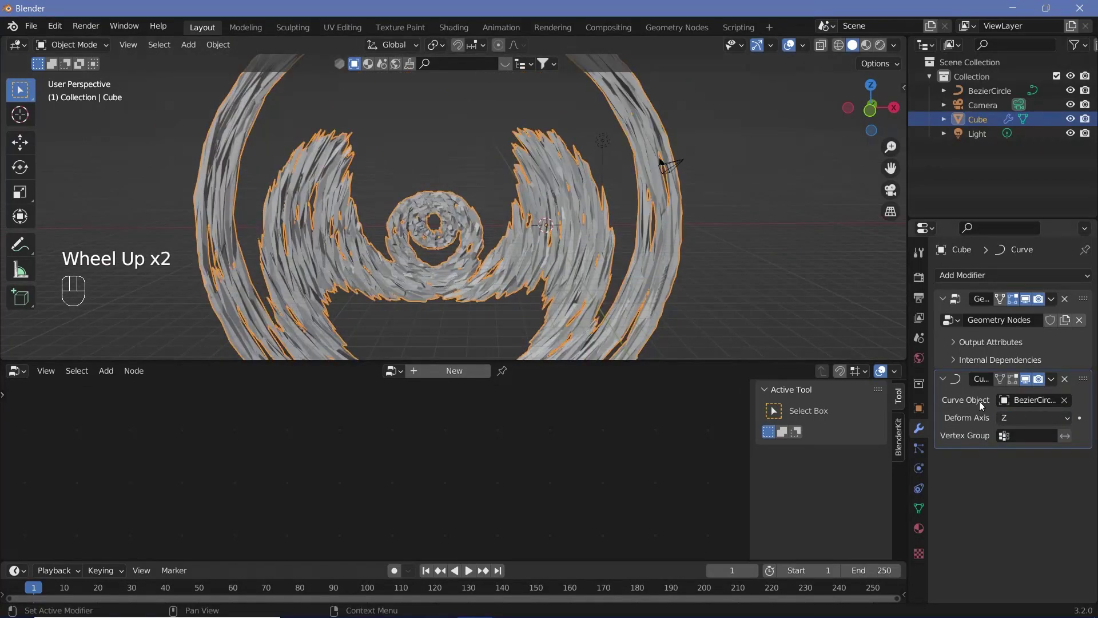
{"action": "middle_click", "coordinate": [587, 163]}
{"action": "scroll", "scroll_direction": "down", "scroll_amount": 3}
{"action": "left_click_drag", "start_coordinate": [604, 194], "coordinate": [635, 247]}
{"action": "left_click_drag", "start_coordinate": [622, 244], "coordinate": [631, 266]}
{"action": "scroll", "scroll_direction": "up", "scroll_amount": 3}
{"action": "left_click_drag", "start_coordinate": [597, 255], "coordinate": [555, 188]}
{"action": "scroll", "scroll_direction": "down", "scroll_amount": 3}
{"action": "middle_click", "coordinate": [461, 230]}
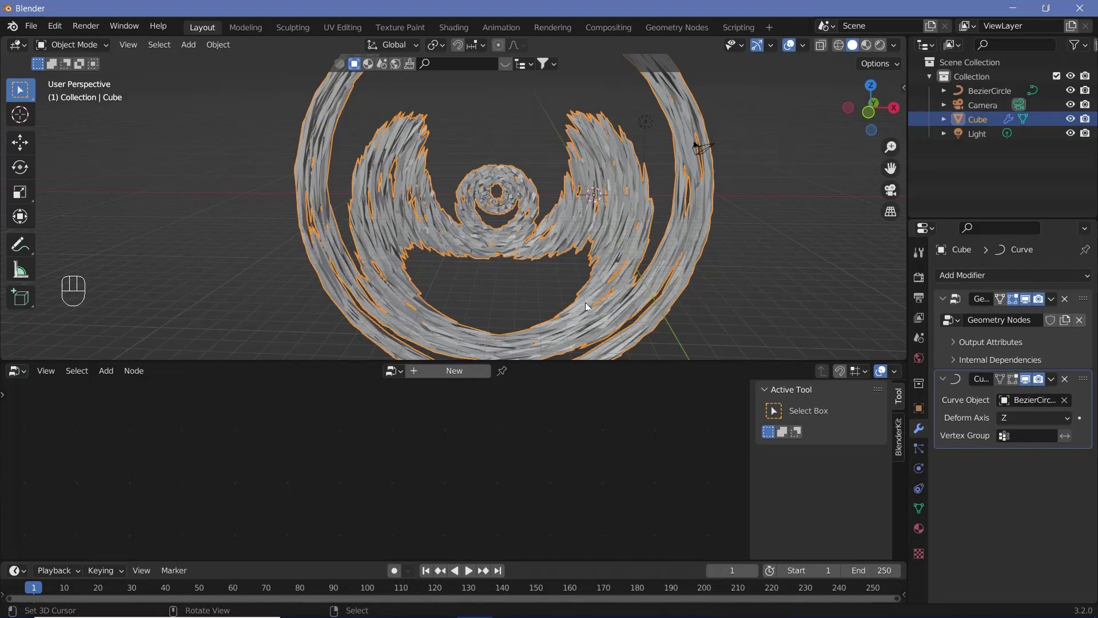
{"action": "left_click_drag", "start_coordinate": [550, 196], "coordinate": [551, 164]}
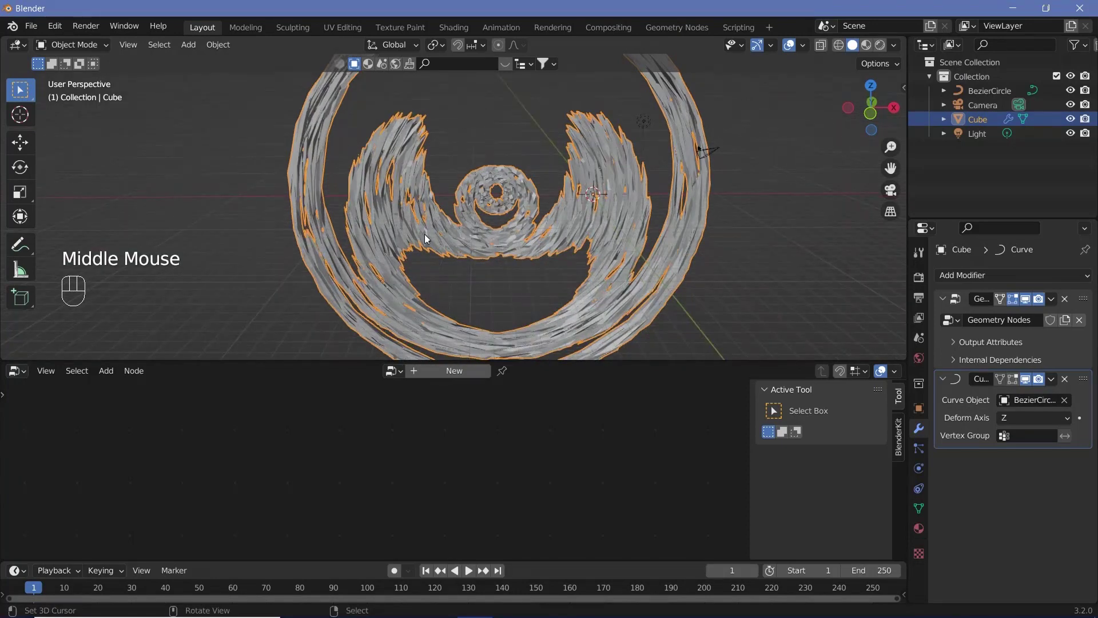
{"action": "scroll", "scroll_direction": "down", "scroll_amount": 3}
- Try rotating the bent ring about Y and X, cancelling the adjustments
{"action": "key", "text": "r"}
{"action": "key", "text": "y"}
{"action": "key", "text": "r"}
{"action": "key", "text": "y"}
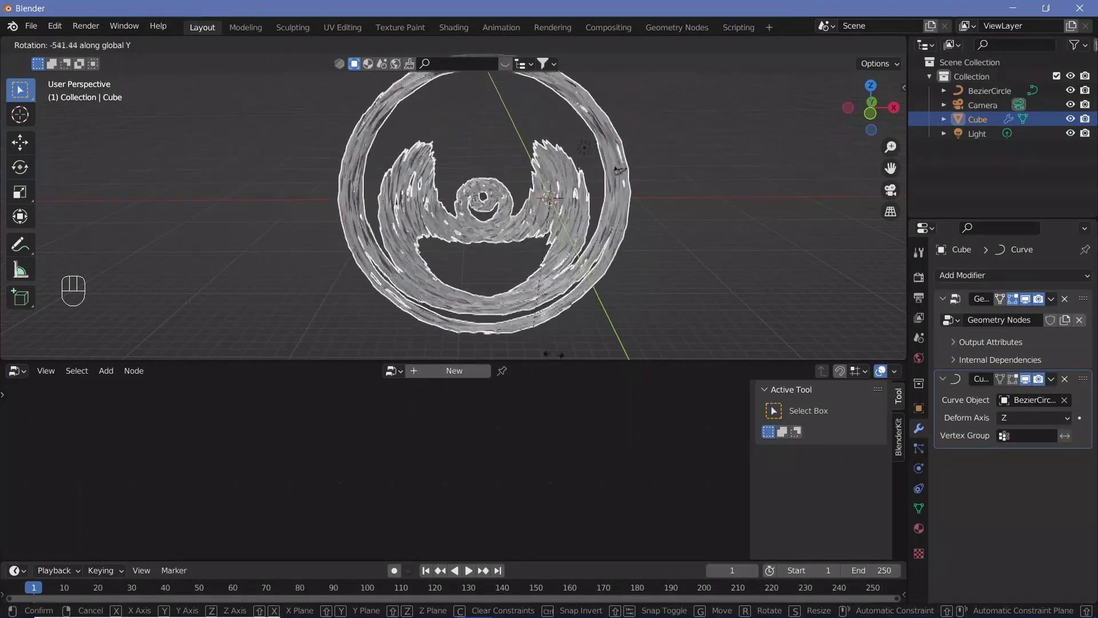
{"action": "right_click", "coordinate": [590, 321]}
{"action": "key", "text": "r"}
{"action": "key", "text": "x"}
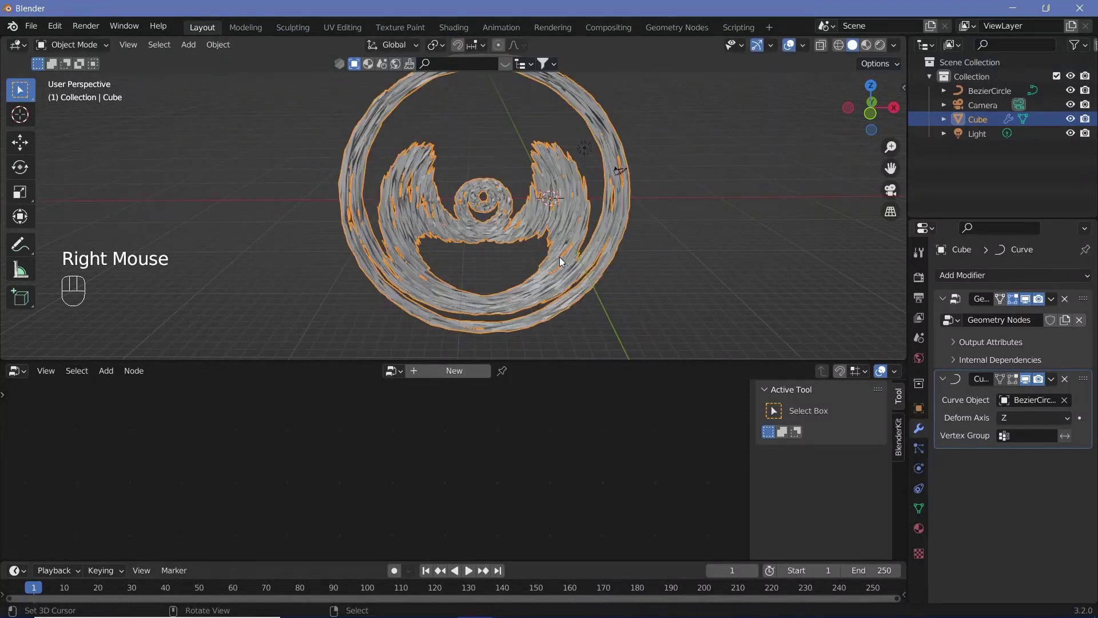
{"action": "left_click_drag", "start_coordinate": [537, 271], "coordinate": [536, 293]}
- Select the camera and clear its location and rotation back to the origin
{"action": "scroll", "scroll_direction": "up", "scroll_amount": 3}
{"action": "middle_click", "coordinate": [517, 274]}
{"action": "right_click", "coordinate": [688, 247]}
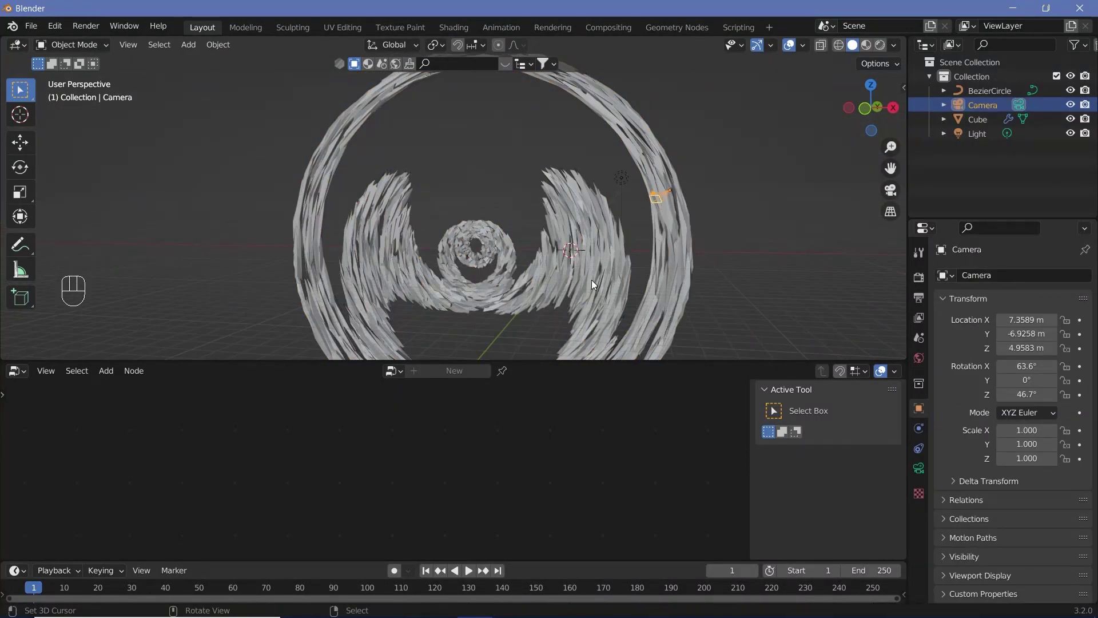
{"action": "key", "text": "alt+g"}
{"action": "key", "text": "alt+g"}
{"action": "left_click_drag", "start_coordinate": [548, 303], "coordinate": [600, 284]}
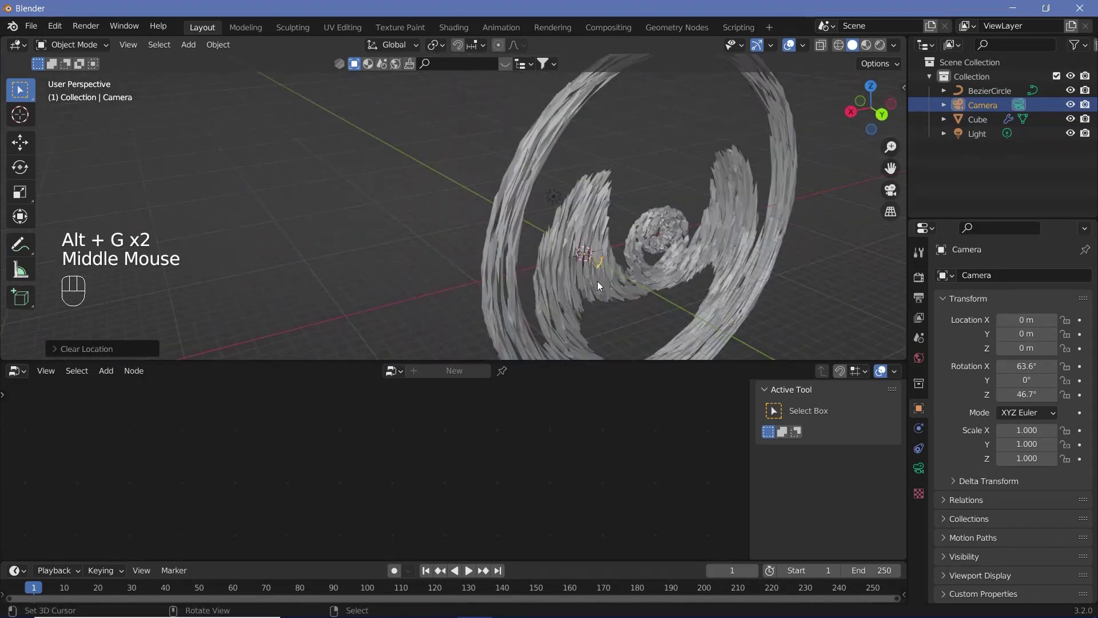
{"action": "key", "text": "alt+r"}
{"action": "left_click_drag", "start_coordinate": [567, 281], "coordinate": [649, 303]}
- Move the camera 15 m along Y and tilt it −90° on X to face the tunnel
{"action": "key", "text": "g"}
{"action": "key", "text": "y"}
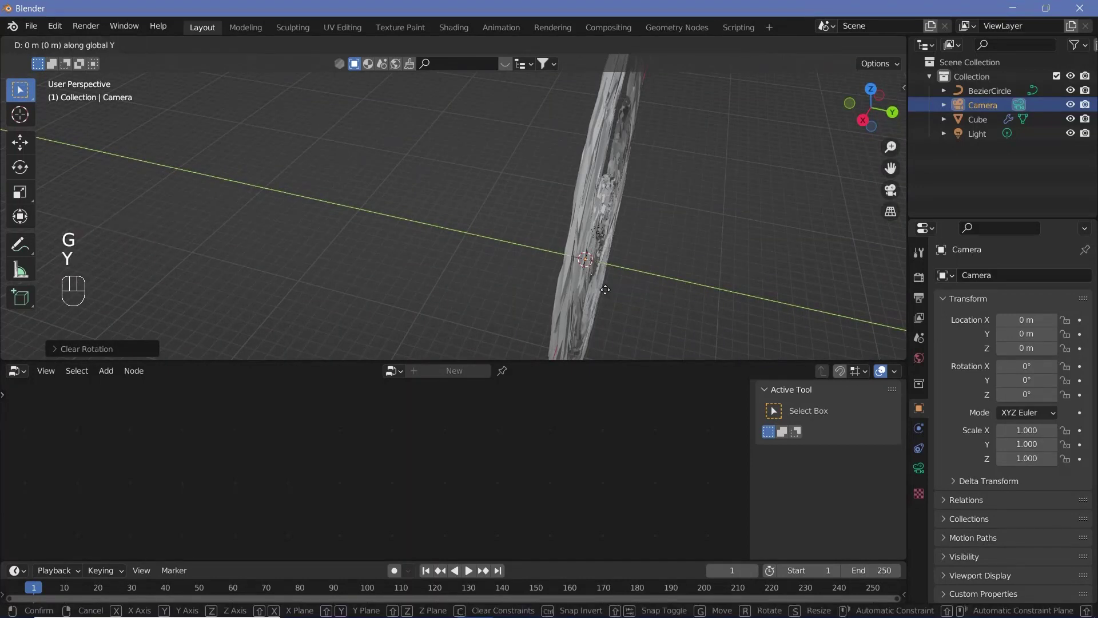
{"action": "left_click", "coordinate": [810, 352]}
{"action": "left_click_drag", "start_coordinate": [715, 305], "coordinate": [507, 261]}
{"action": "middle_click", "coordinate": [474, 260]}
{"action": "key", "text": "r"}
{"action": "key", "text": "x"}
{"action": "key", "text": "9"}
{"action": "key", "text": "0"}
{"action": "key", "text": "-"}
{"action": "key", "text": "Return"}
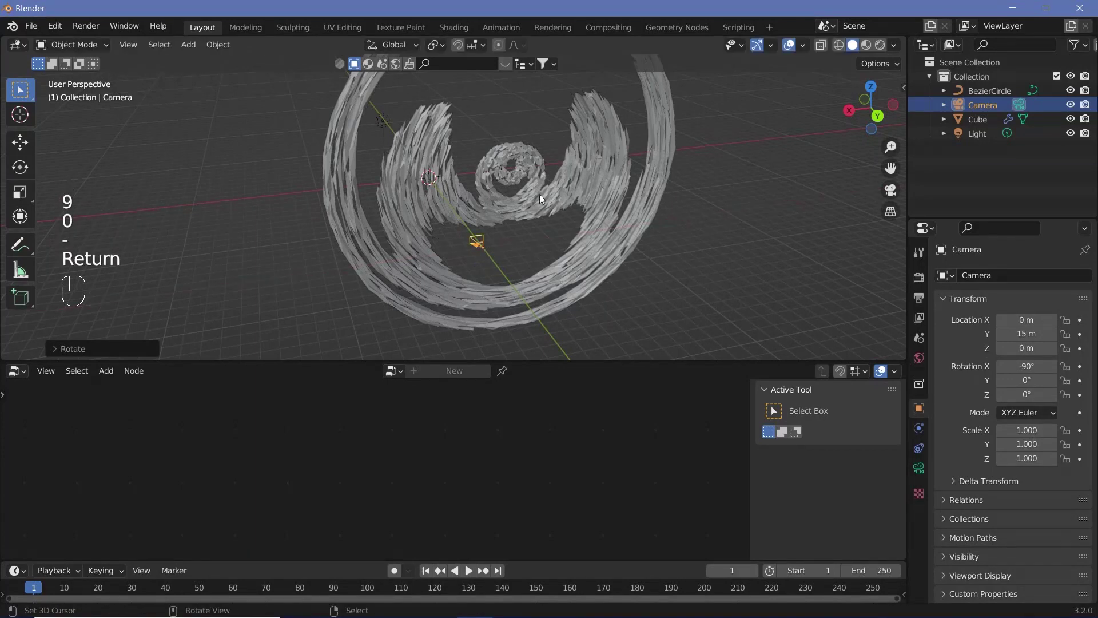
- Shift the camera along X to −8 m so it lines up with the tunnel
{"action": "scroll", "scroll_direction": "down", "scroll_amount": 3}
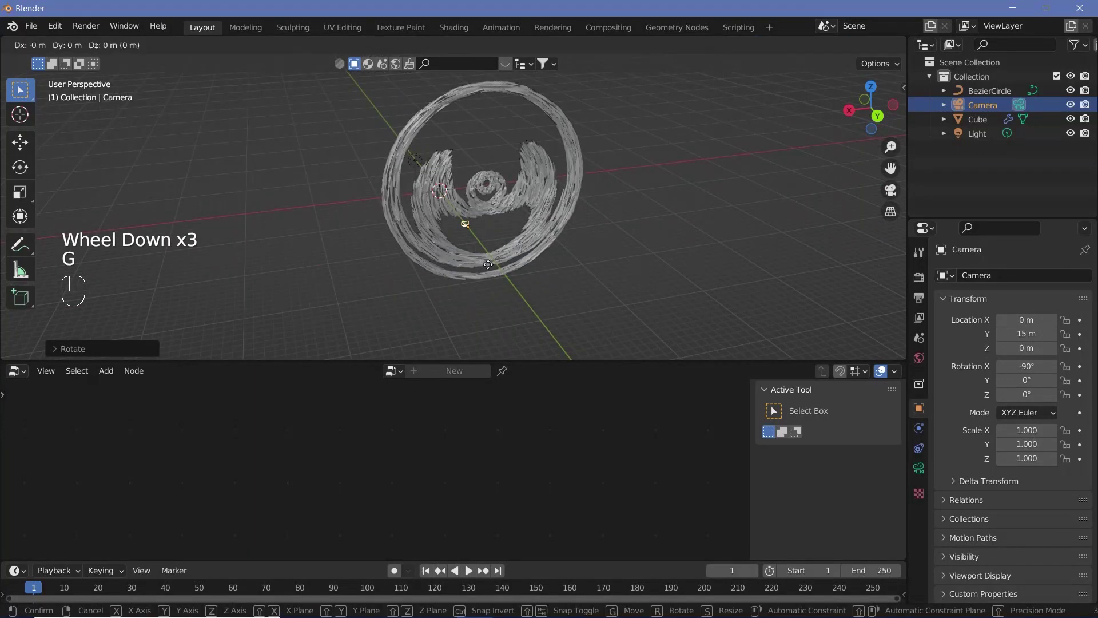
{"action": "key", "text": "g"}
{"action": "key", "text": "x"}
{"action": "left_click", "coordinate": [527, 271]}
{"action": "left_click_drag", "start_coordinate": [511, 272], "coordinate": [509, 284]}
{"action": "key", "text": "g"}
{"action": "left_click", "coordinate": [499, 263]}
- Looking through the camera, pull it back along Y along the tunnel's axis
{"action": "key", "text": "KP_0"}
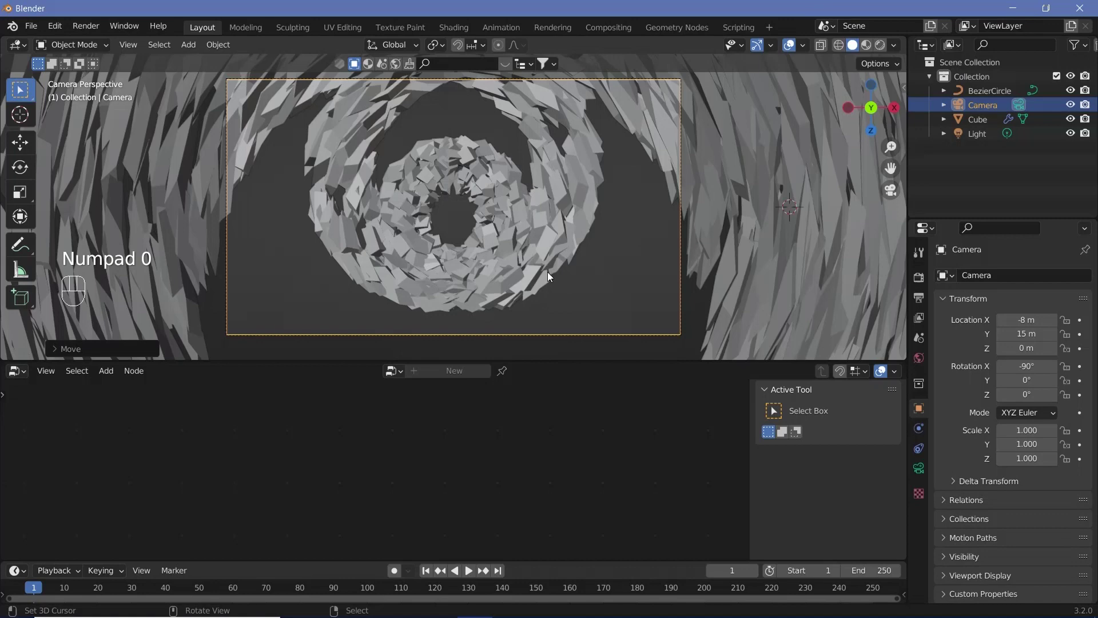
{"action": "scroll", "scroll_direction": "down", "scroll_amount": 3}
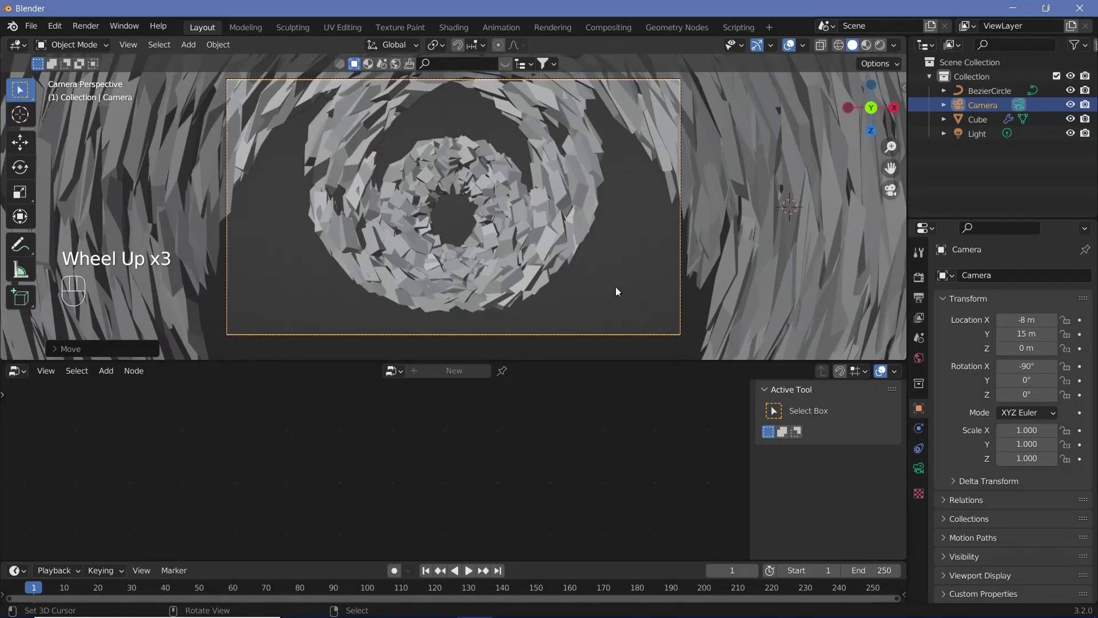
{"action": "key", "text": "g"}
{"action": "key", "text": "y"}
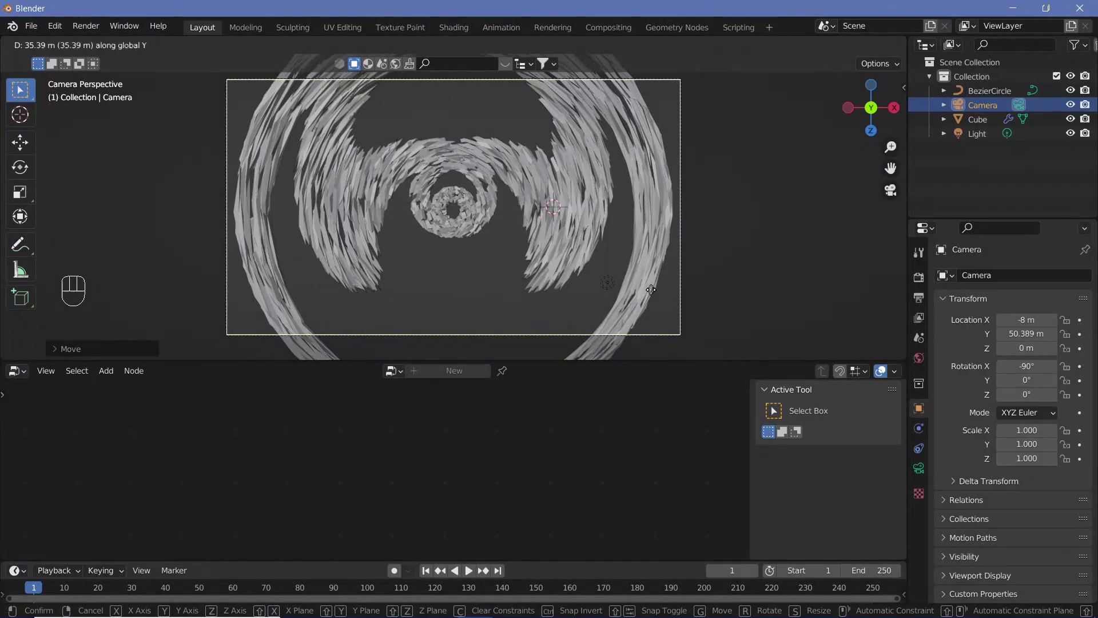
{"action": "left_click", "coordinate": [651, 289]}
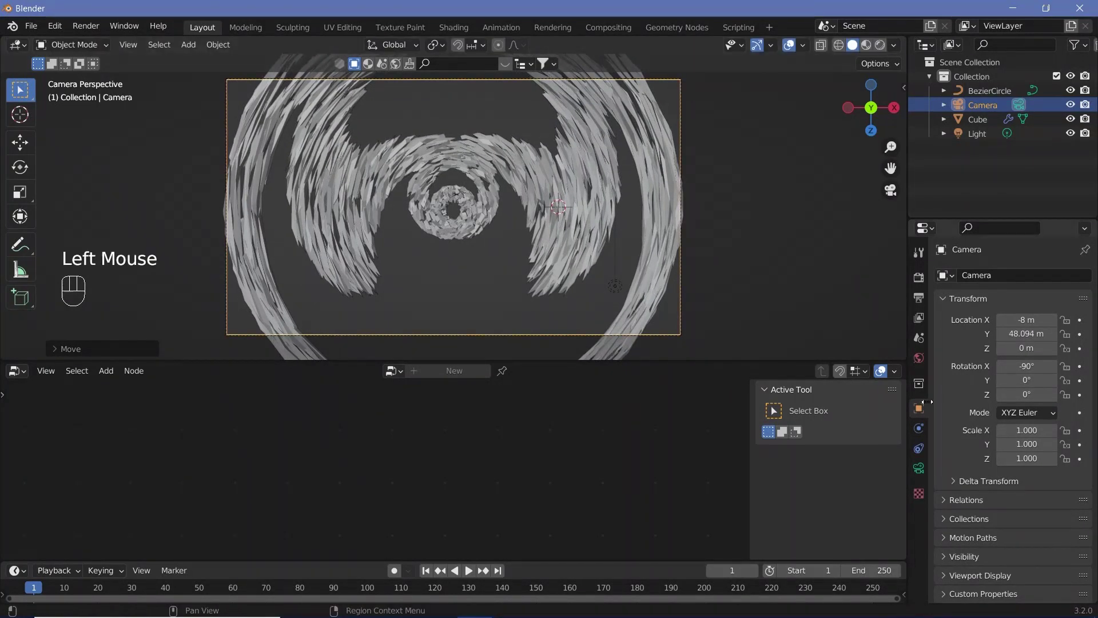
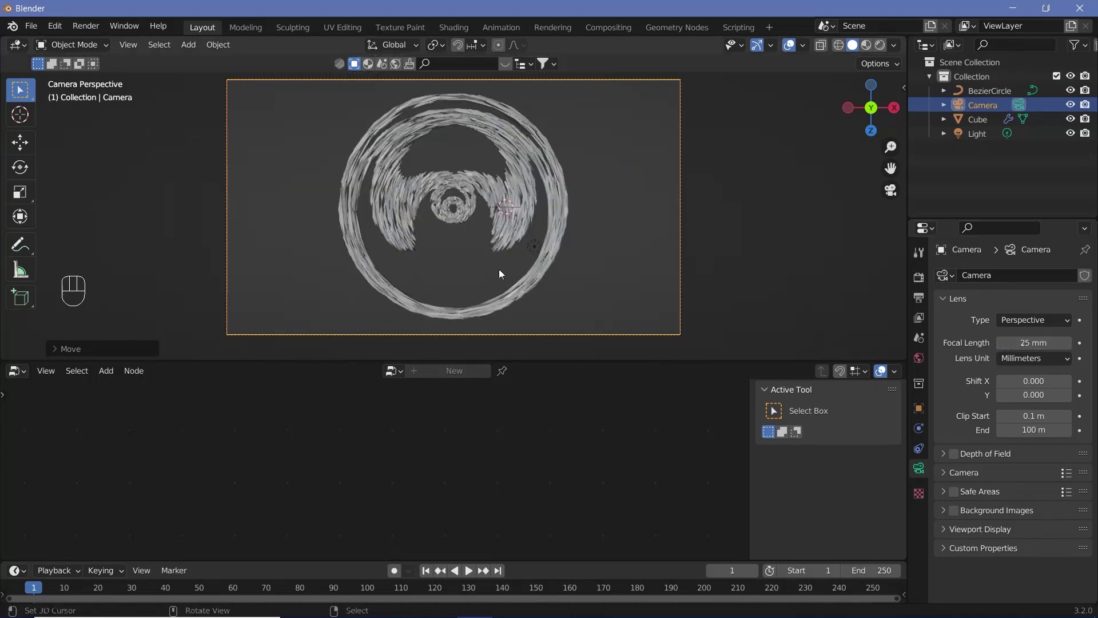
{"action": "key", "text": "g"}
{"action": "key", "text": "y"}
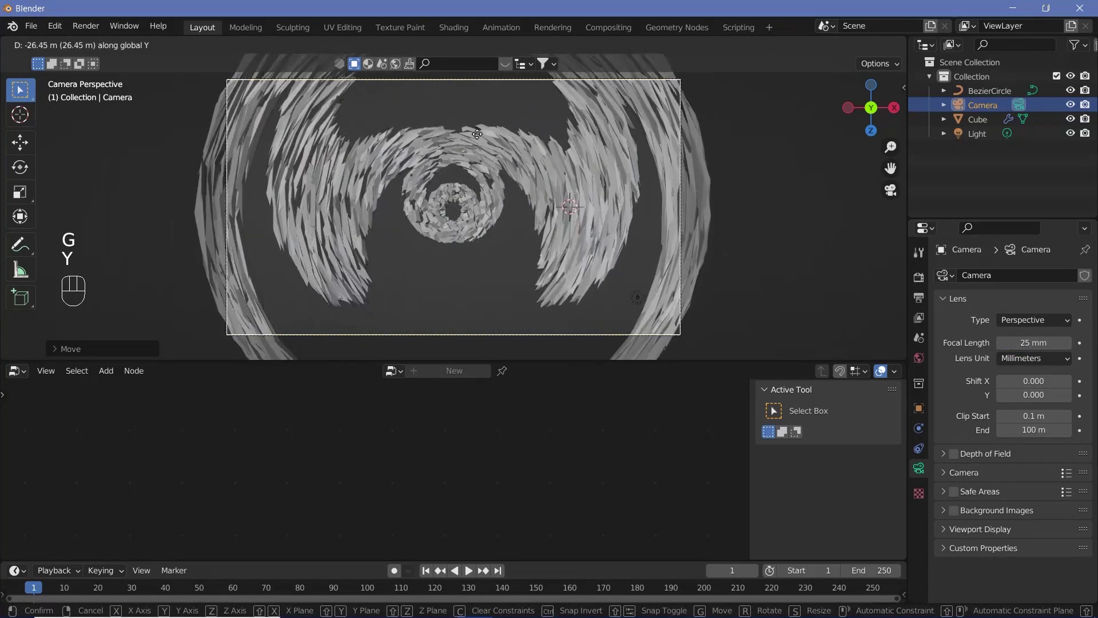
{"action": "left_click", "coordinate": [465, 259]}
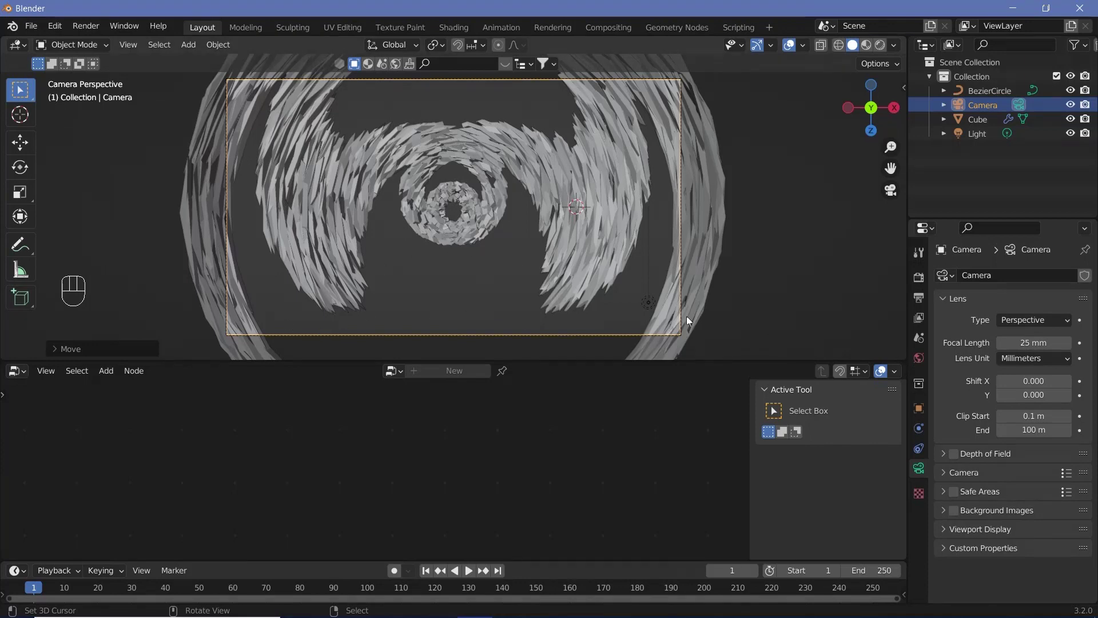
- Add a large scaled-up plane and raise it on Z to sit as a floor beneath the tunnel
{"action": "key", "text": "shift+a"}
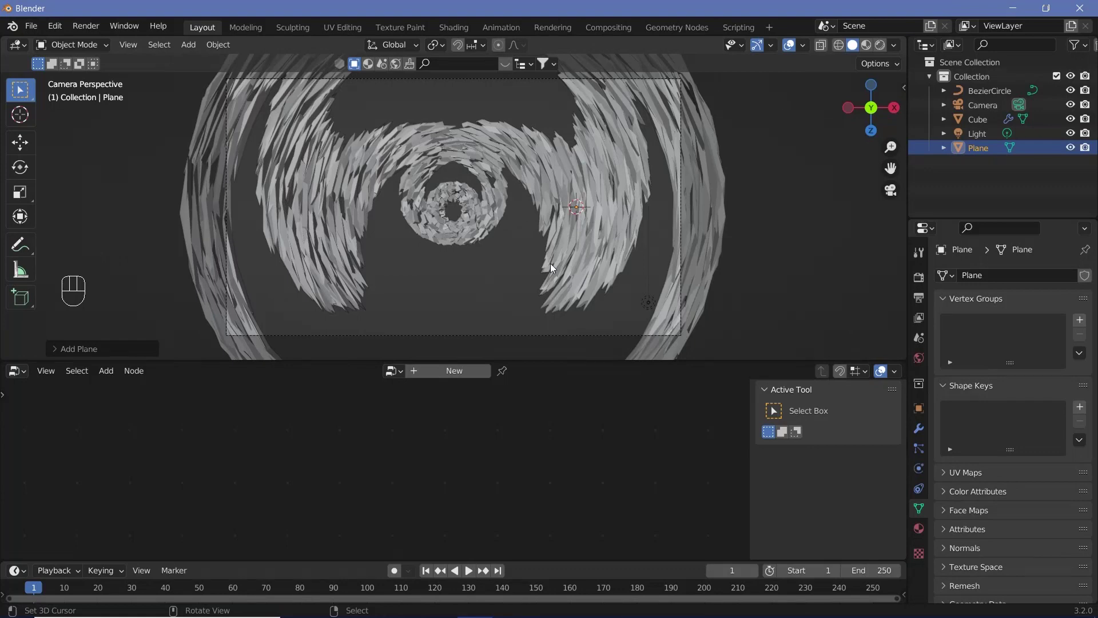
{"action": "key", "text": "s"}
{"action": "left_click", "coordinate": [509, 226]}
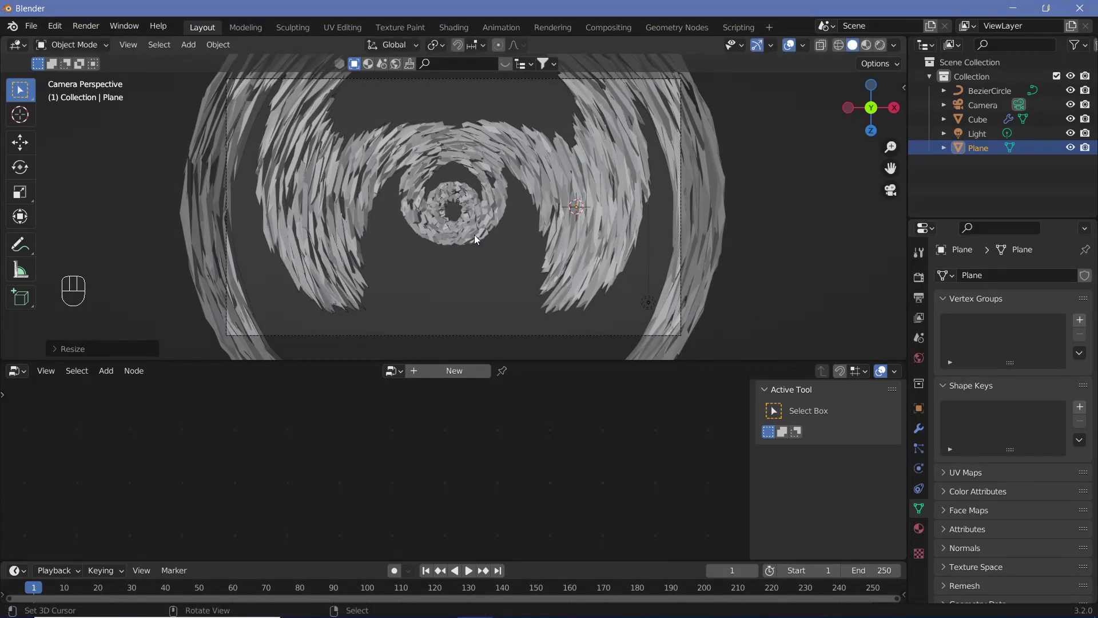
{"action": "key", "text": "KP_0"}
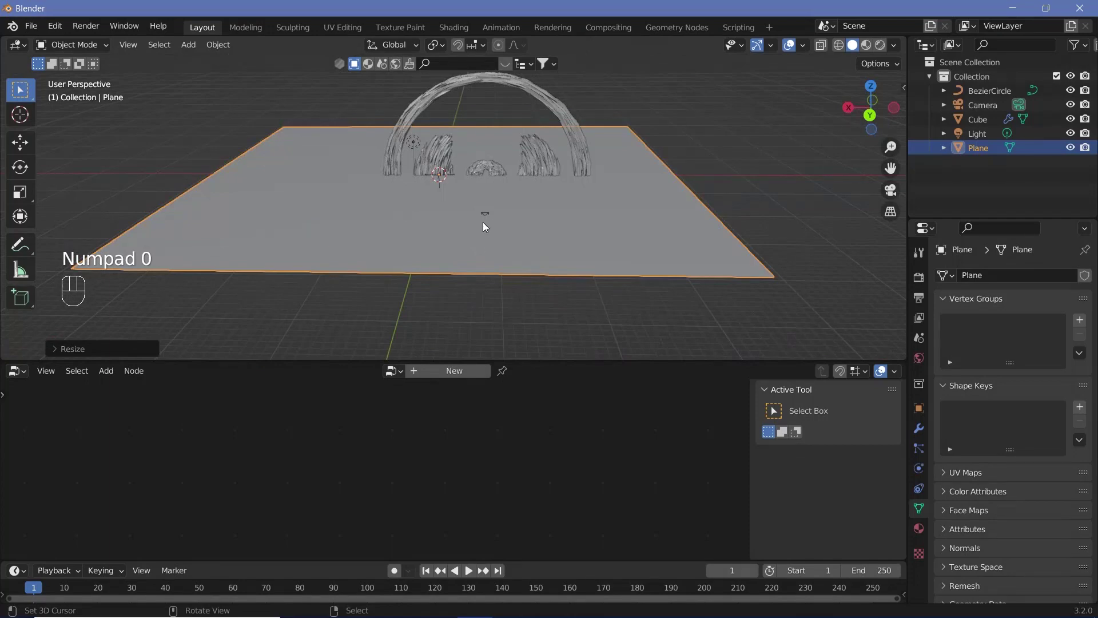
{"action": "key", "text": "KP_0"}
{"action": "key", "text": "g"}
{"action": "key", "text": "z"}
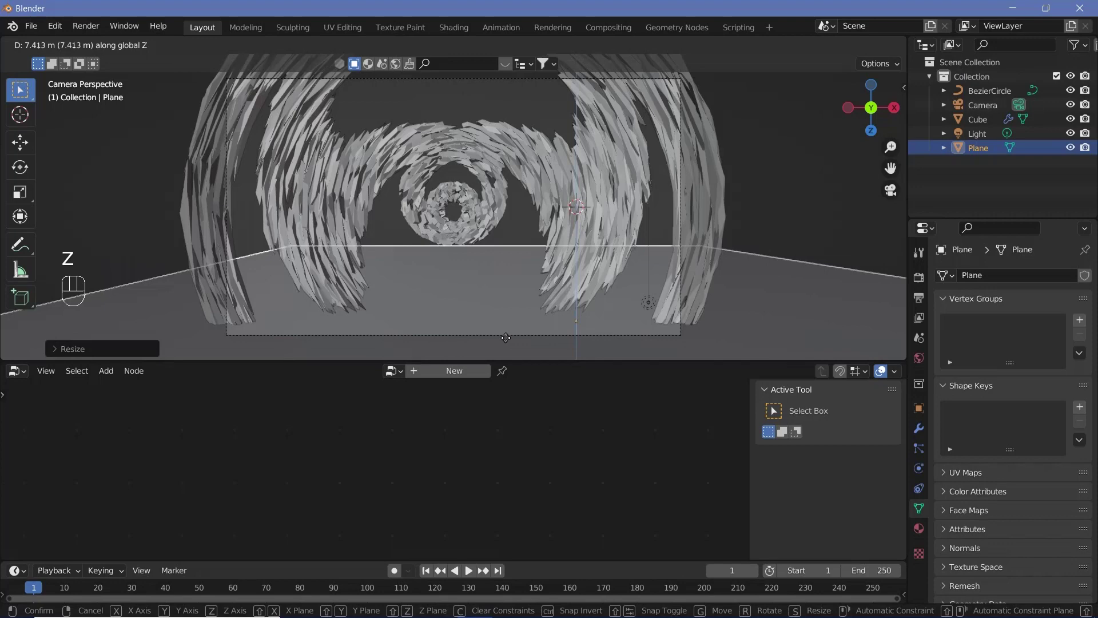
{"action": "left_click_drag", "start_coordinate": [513, 345], "coordinate": [516, 107]}
{"action": "right_click", "coordinate": [687, 245]}
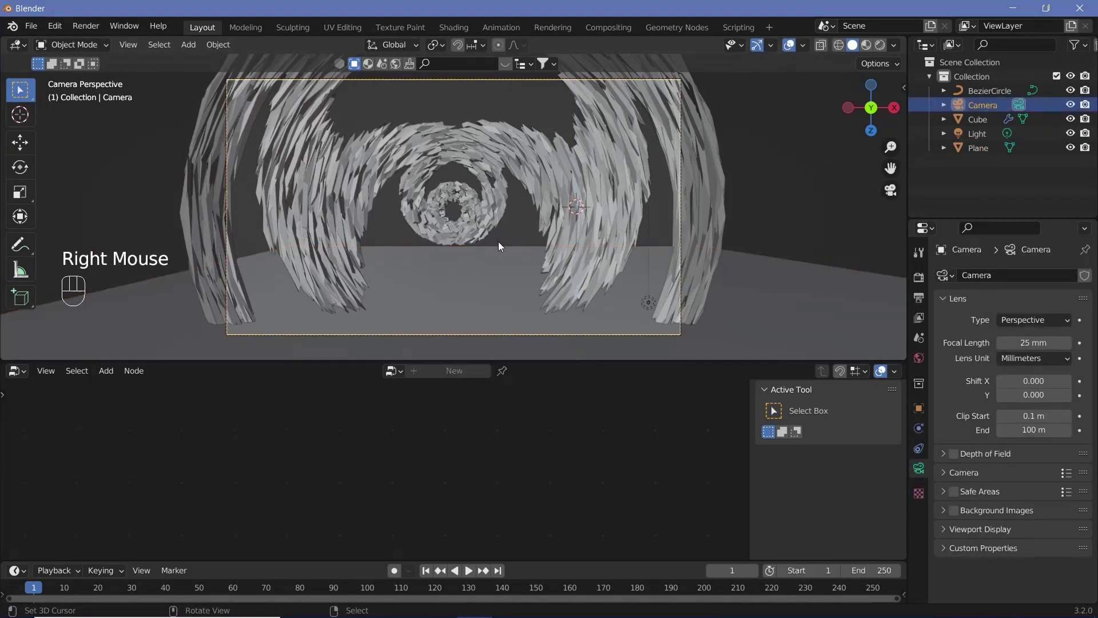
- Tilt the camera about 11° on X and expand its Viewport Display settings for Passepartout
{"action": "left_click", "coordinate": [488, 151]}
{"action": "key", "text": "r"}
{"action": "key", "text": "x"}
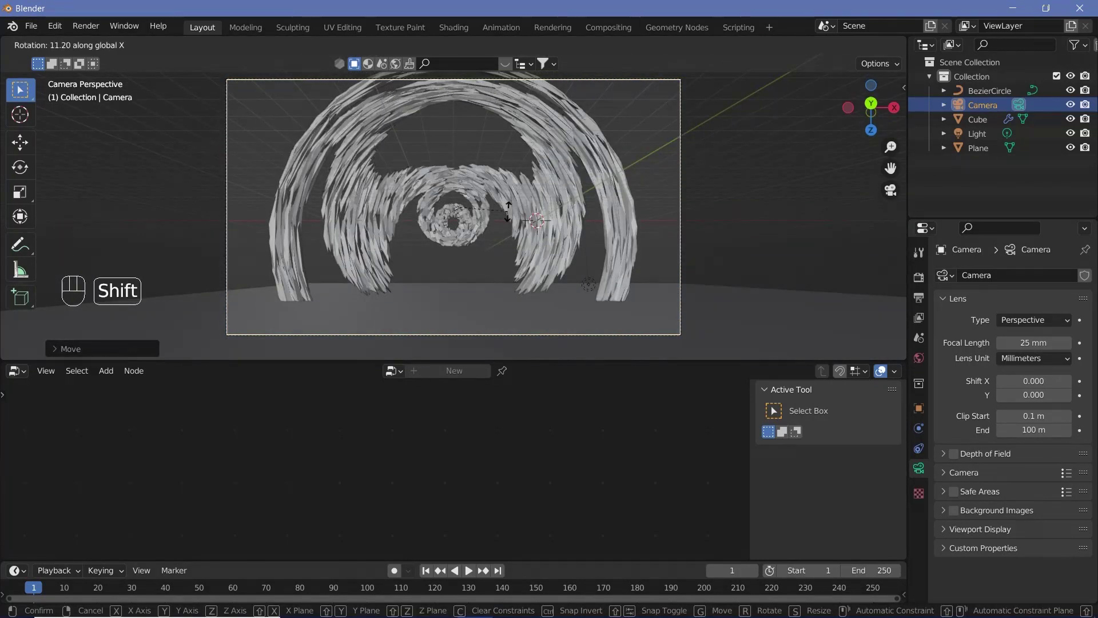
{"action": "left_click", "coordinate": [512, 219]}
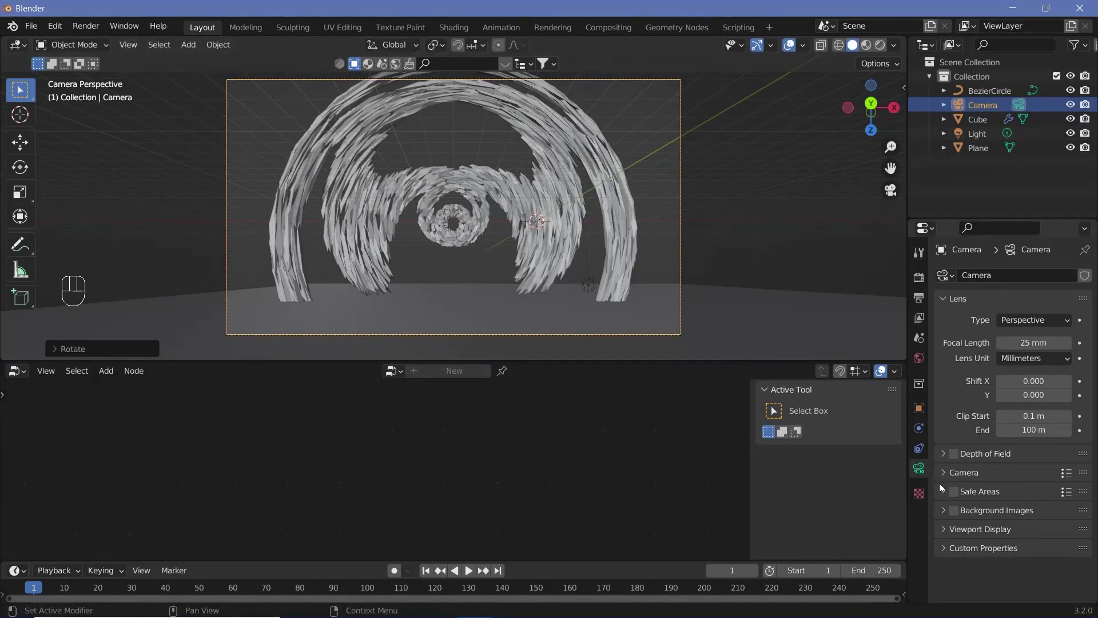
{"action": "left_click", "coordinate": [955, 533]}
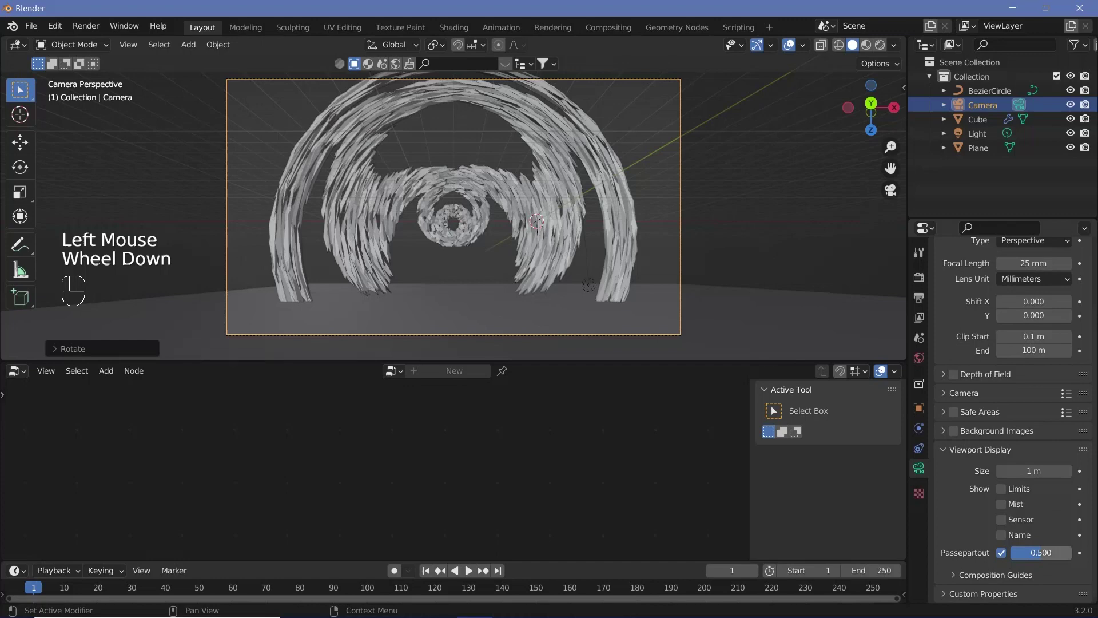
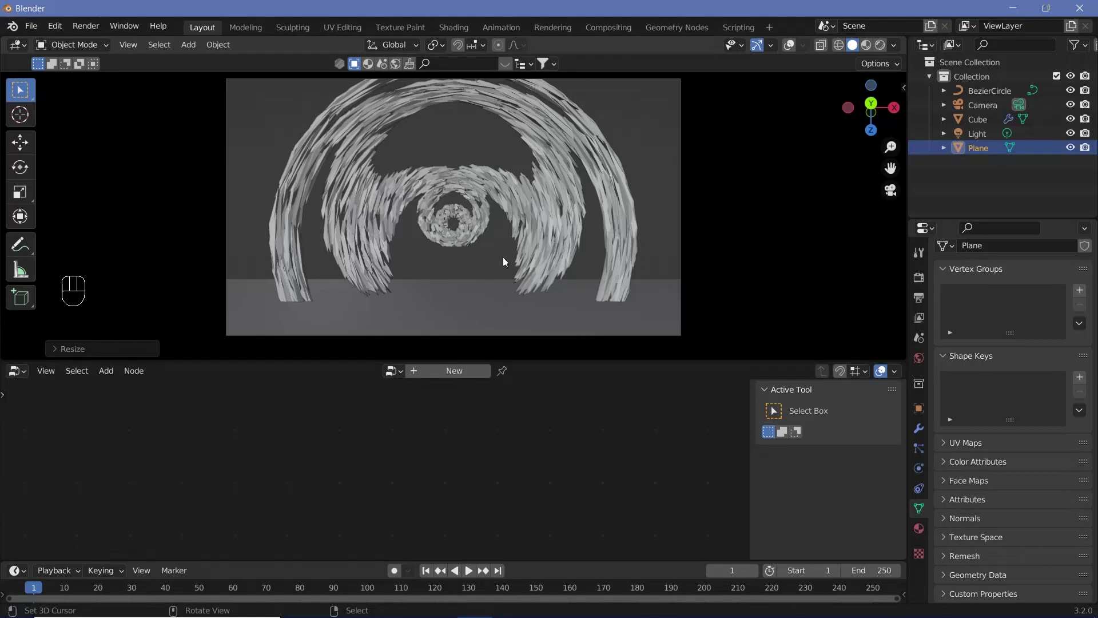
- Duplicate the cube tunnel and drop the copy about 5 m lower on Z, then reselect the camera
{"action": "right_click", "coordinate": [526, 212]}
{"action": "left_click", "coordinate": [452, 232]}
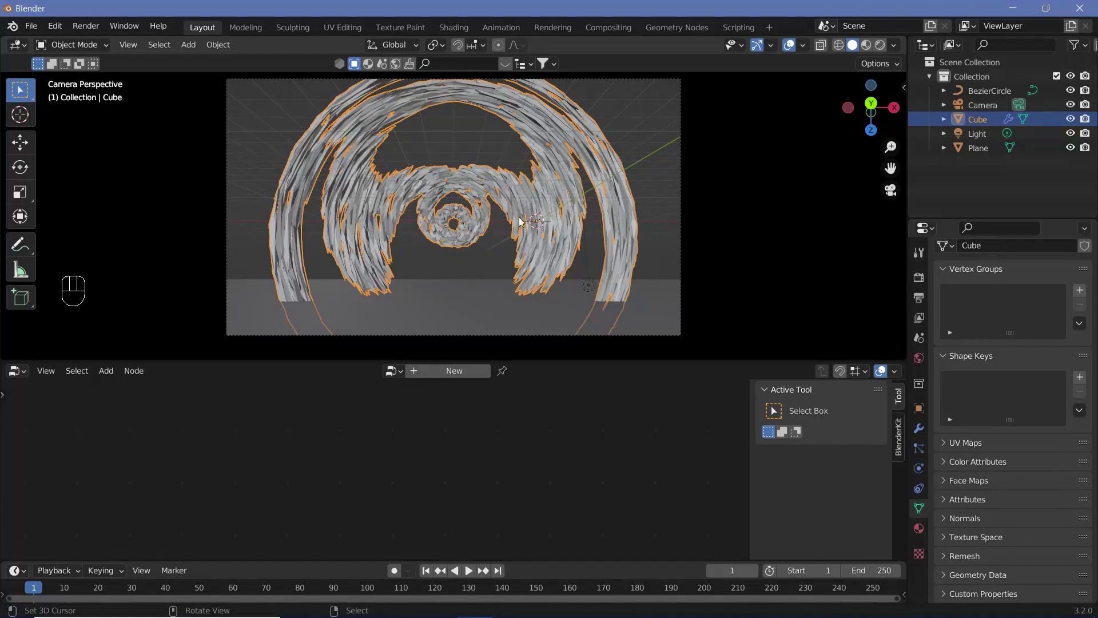
{"action": "key", "text": "shift+d"}
{"action": "key", "text": "y"}
{"action": "key", "text": "z"}
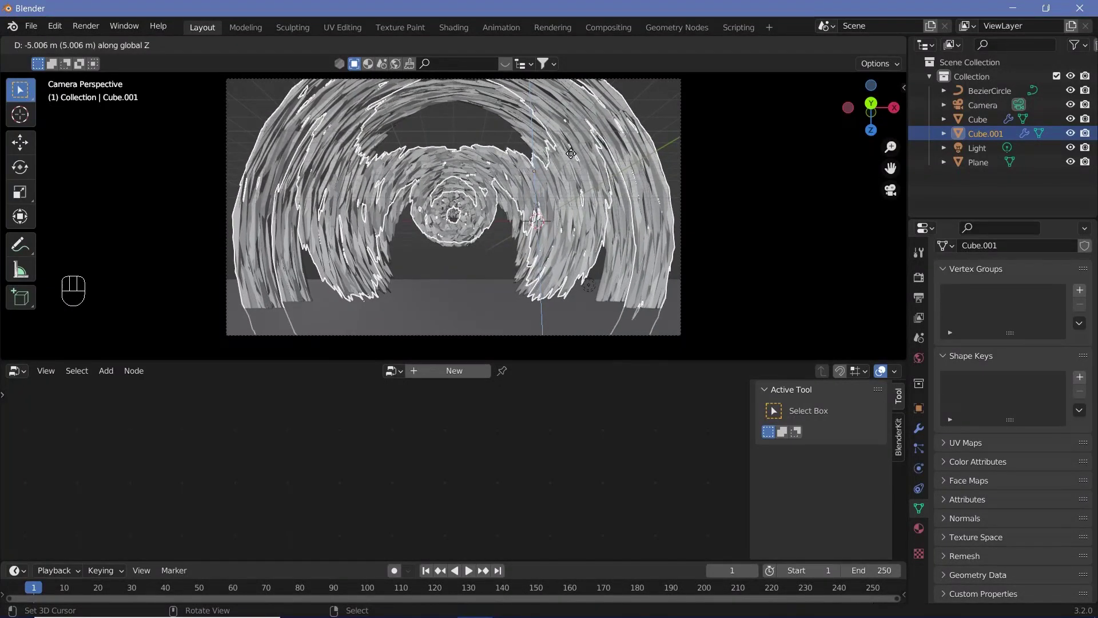
{"action": "left_click", "coordinate": [517, 239]}
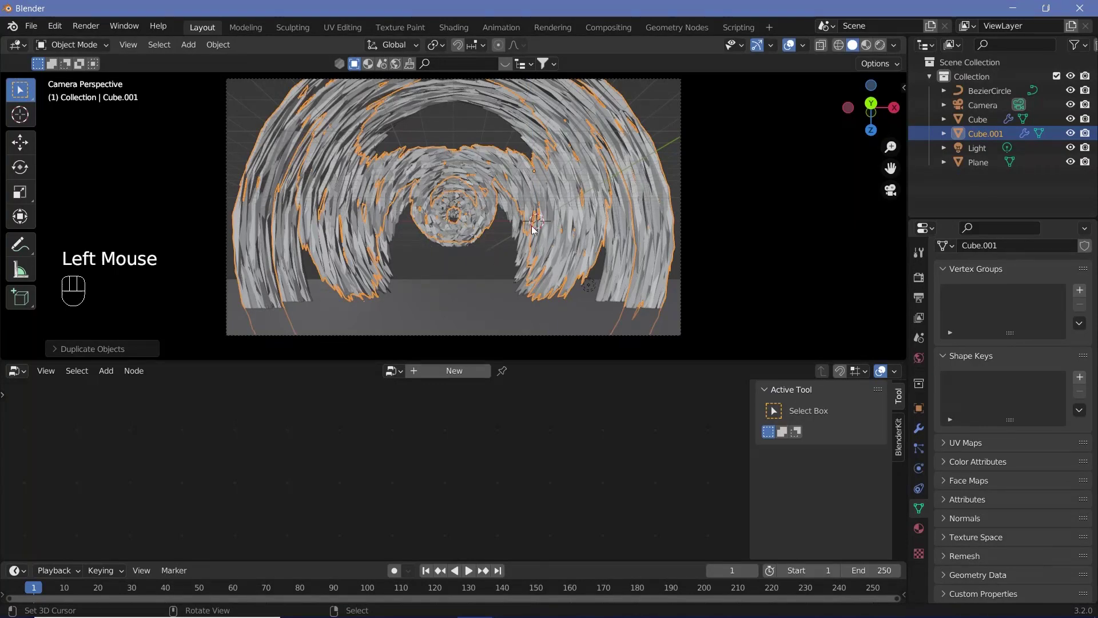
{"action": "left_click_drag", "start_coordinate": [549, 223], "coordinate": [417, 250]}
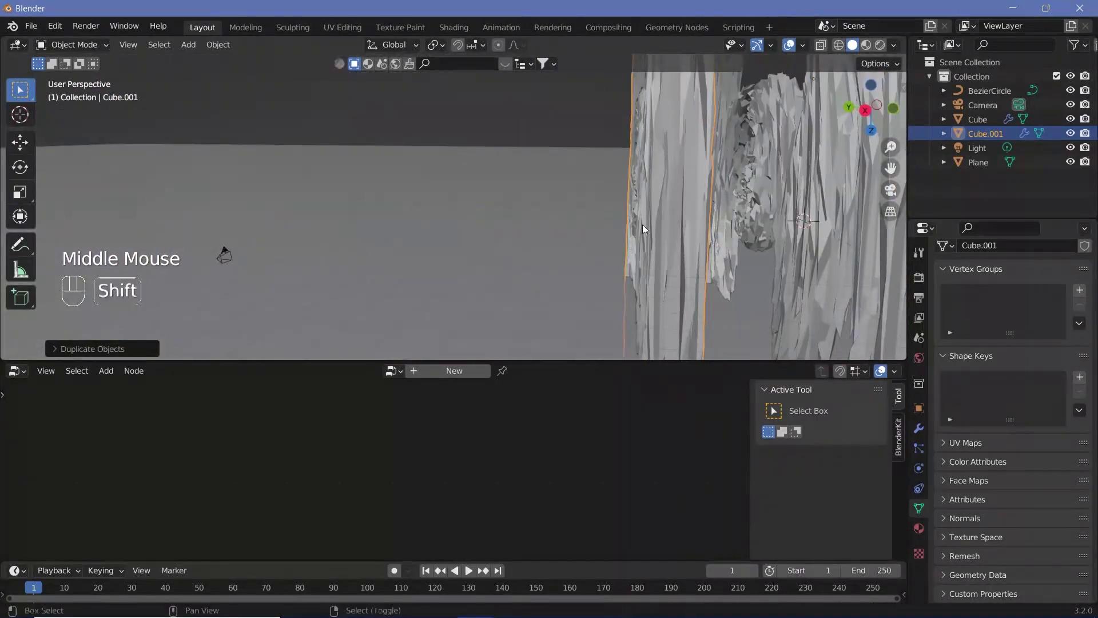
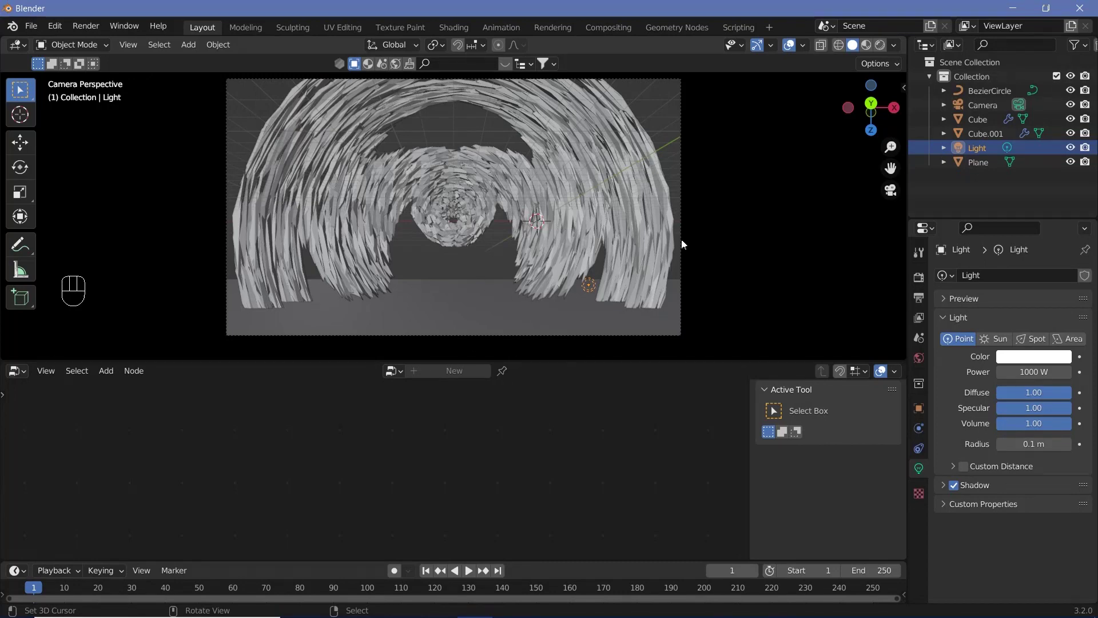
{"action": "right_click", "coordinate": [461, 252]}
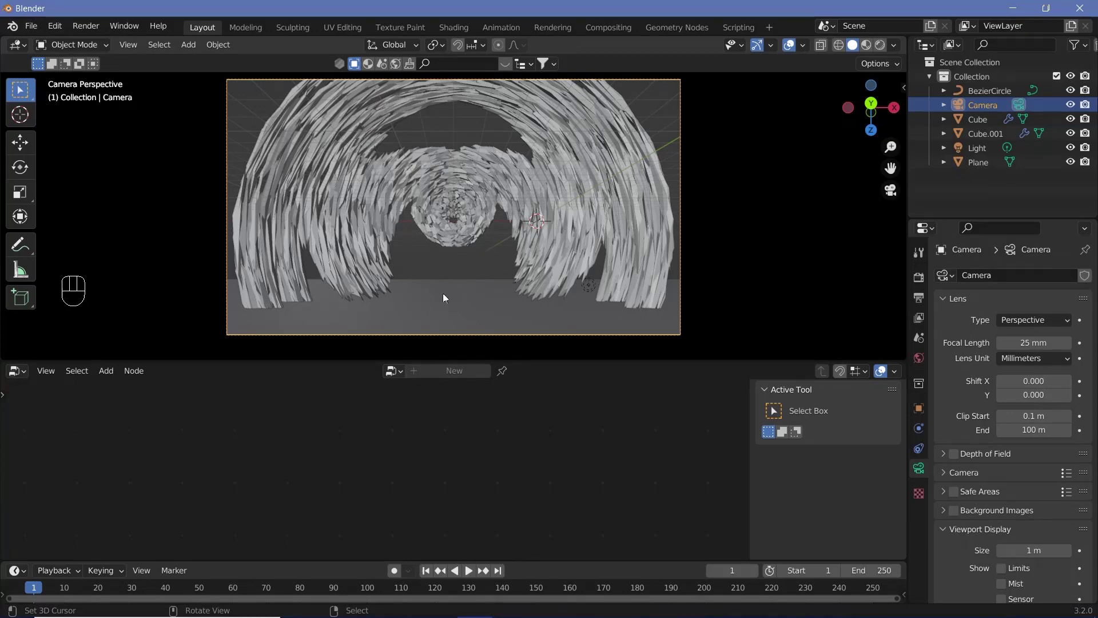
- Add the sphere and position it inside the tunnel from the top view
{"action": "key", "text": "shift+a"}
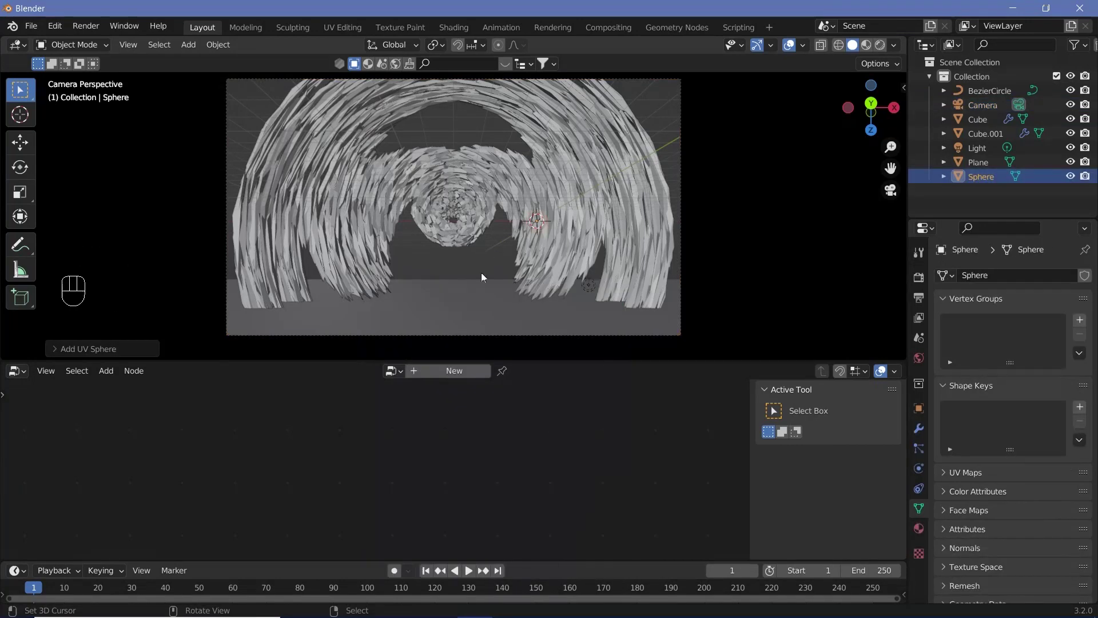
{"action": "key", "text": "g"}
{"action": "left_click_drag", "start_coordinate": [455, 323], "coordinate": [472, 318]}
{"action": "key", "text": "KP_7"}
{"action": "scroll", "scroll_direction": "down", "scroll_amount": 3}
{"action": "middle_click", "coordinate": [518, 267]}
{"action": "scroll", "scroll_direction": "up", "scroll_amount": 3}
{"action": "middle_click", "coordinate": [511, 250]}
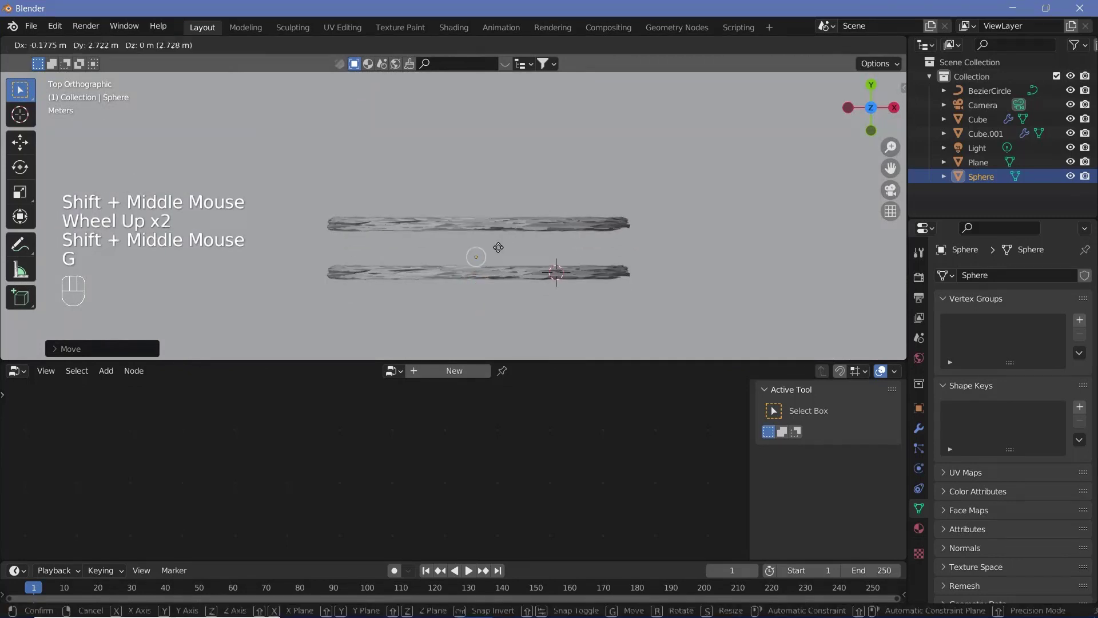
{"action": "key", "text": "g"}
{"action": "left_click", "coordinate": [501, 243]}
- Give the sphere a Clouds-textured Displace modifier at strength 2.8 plus Subdivision Surface level 3
{"action": "left_click", "coordinate": [926, 436]}
{"action": "left_click_drag", "start_coordinate": [934, 344], "coordinate": [442, 291]}
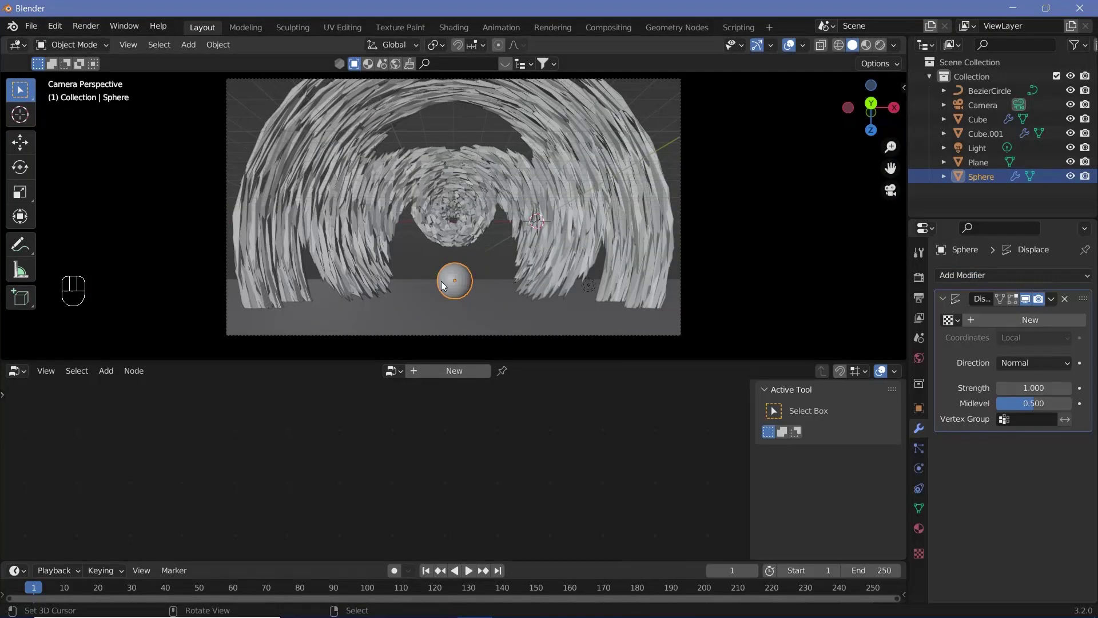
{"action": "left_click", "coordinate": [1002, 328]}
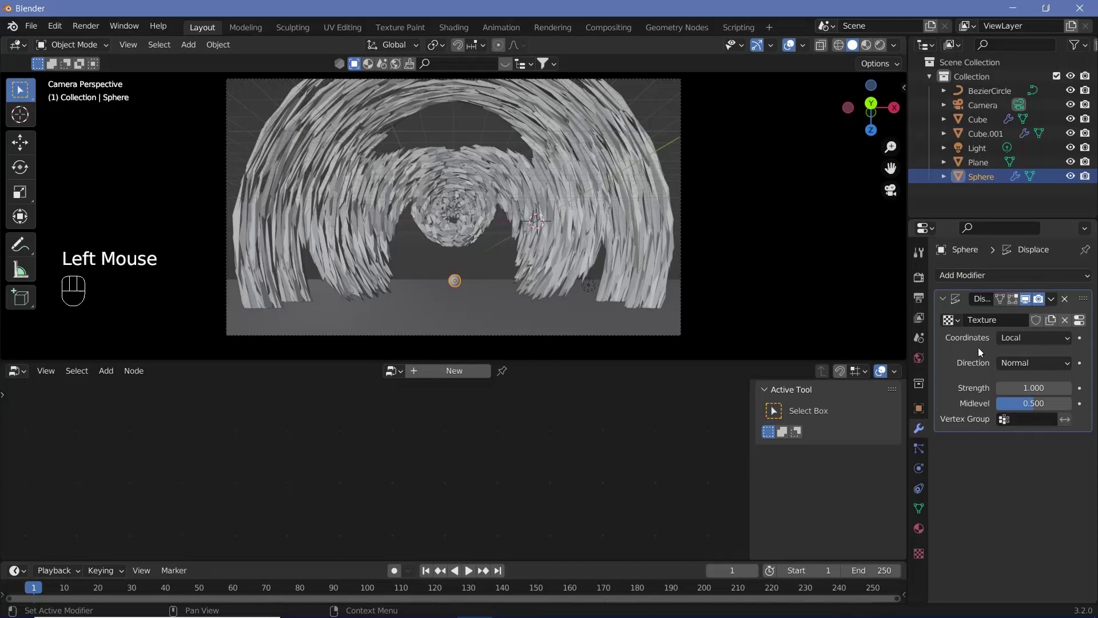
{"action": "left_click", "coordinate": [924, 558]}
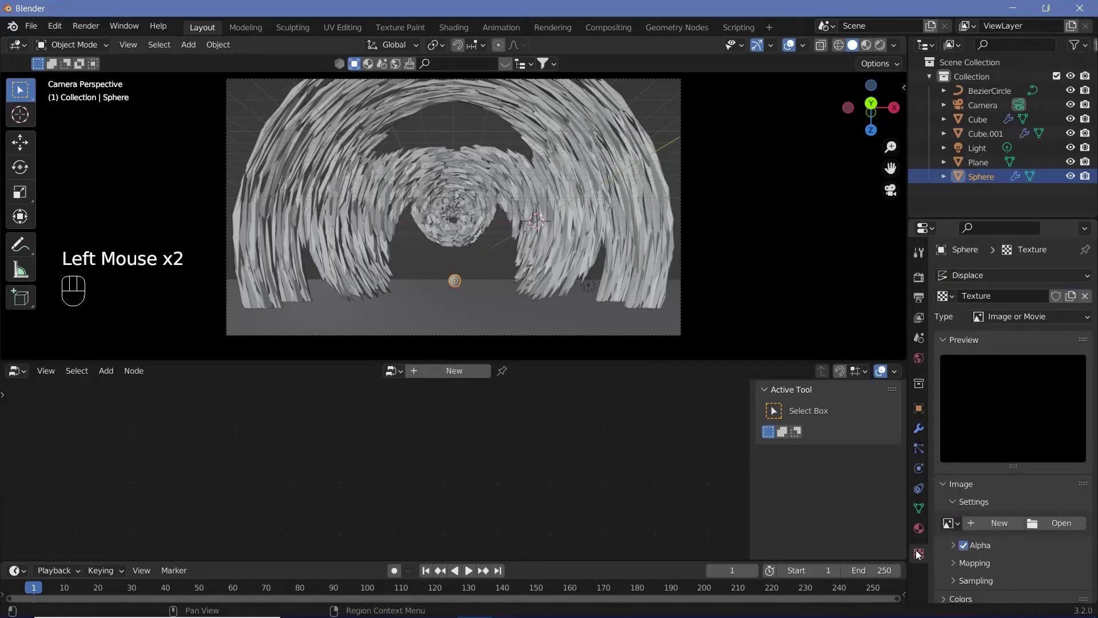
{"action": "left_click_drag", "start_coordinate": [1006, 325], "coordinate": [1010, 367]}
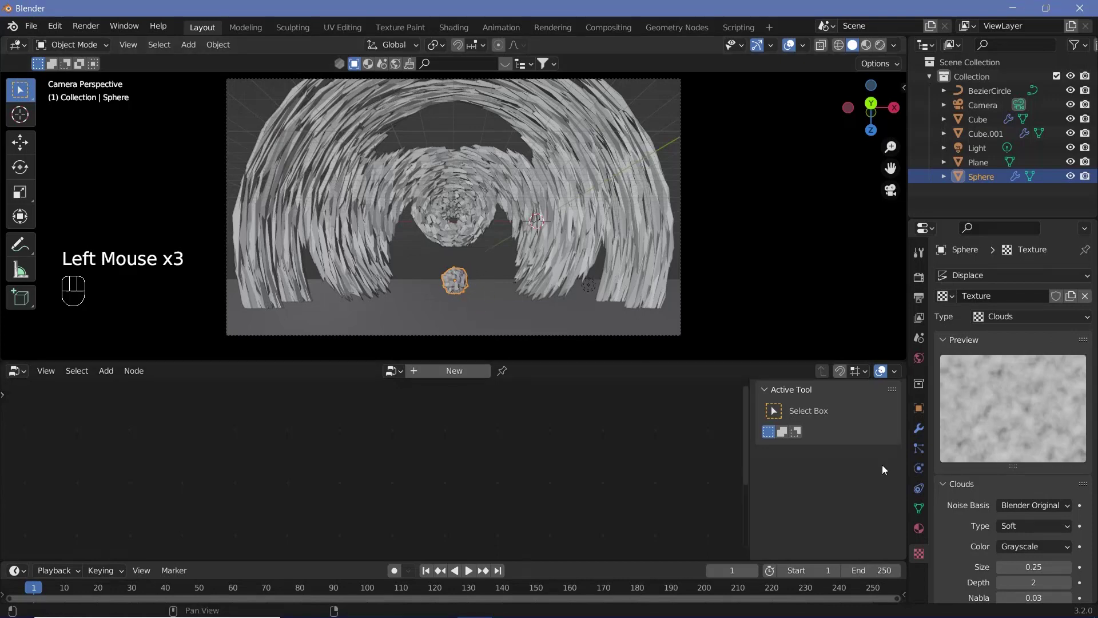
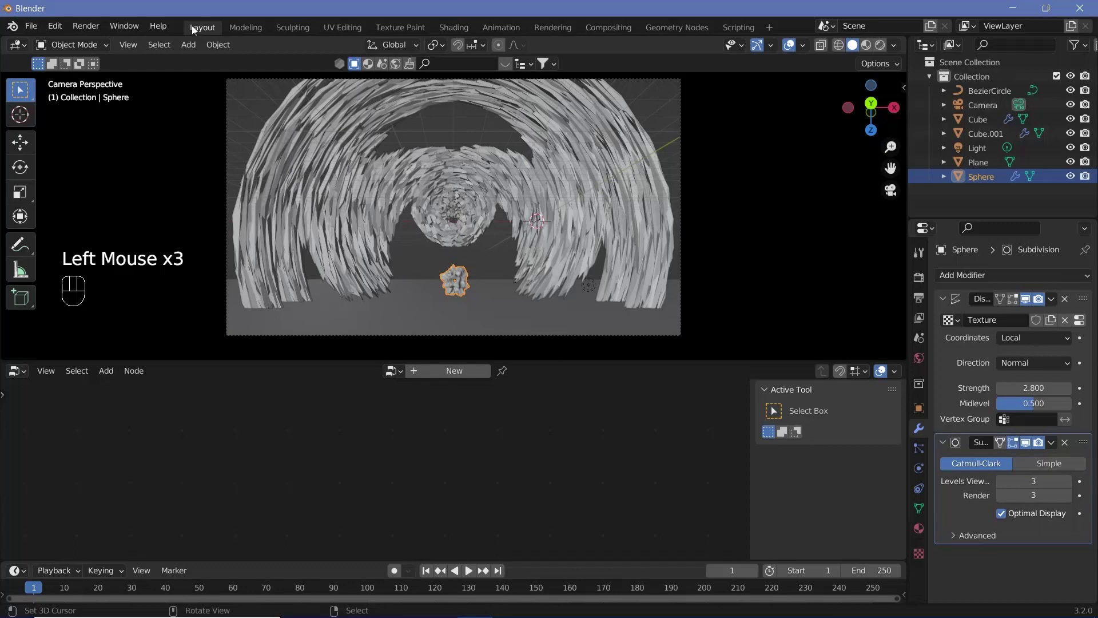
{"action": "left_click_drag", "start_coordinate": [215, 47], "coordinate": [289, 372]}
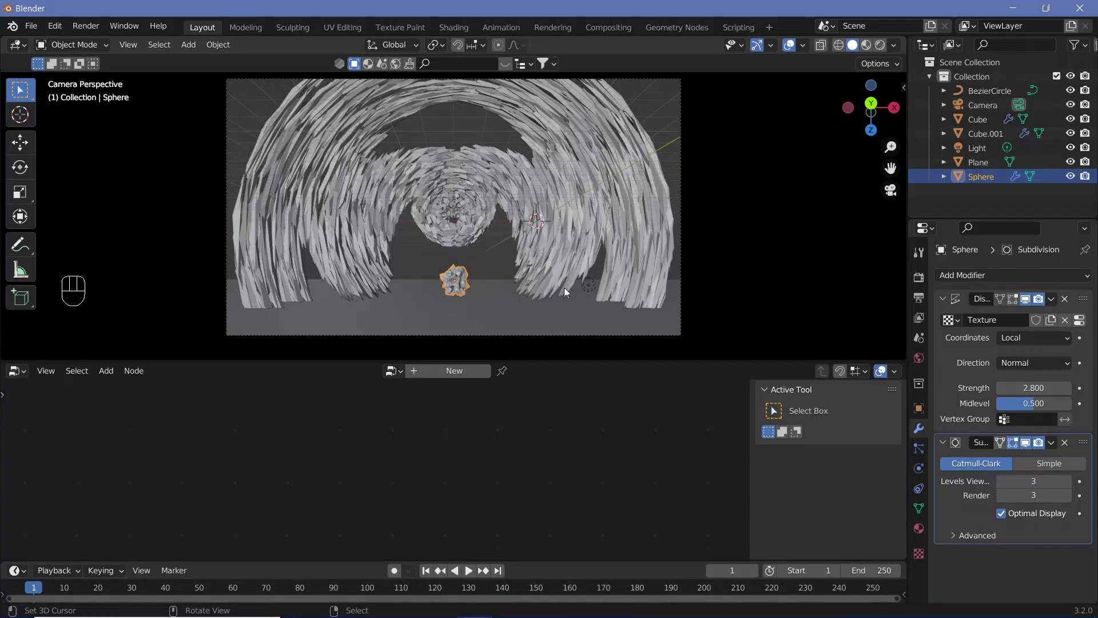
- Enable Ambient Occlusion and Bloom in the Eevee render settings
{"action": "right_click", "coordinate": [597, 289]}
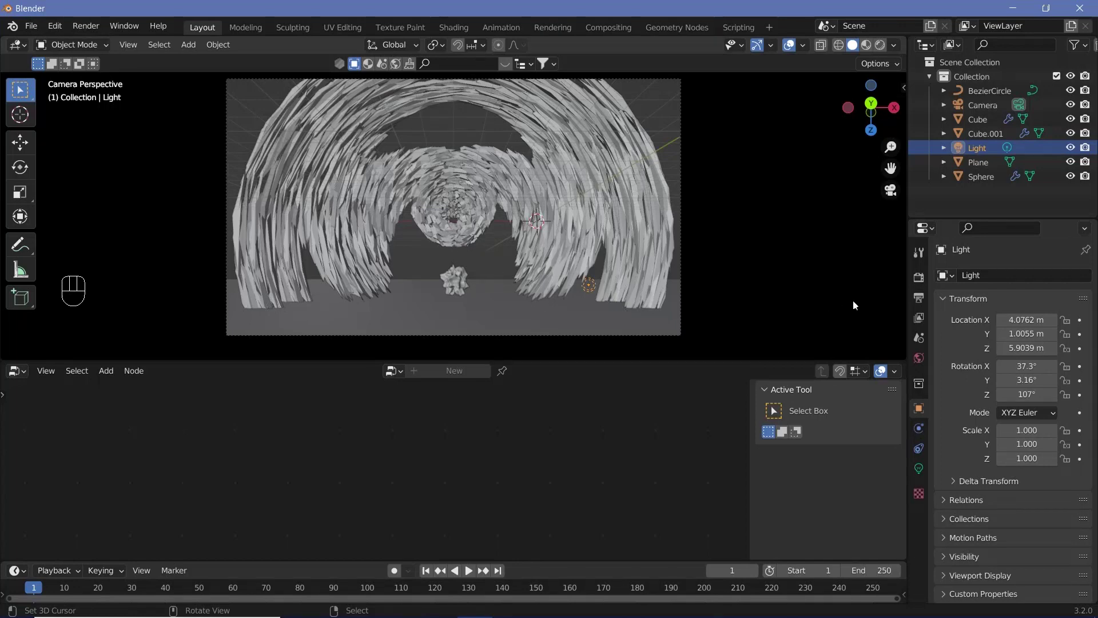
{"action": "left_click", "coordinate": [920, 283]}
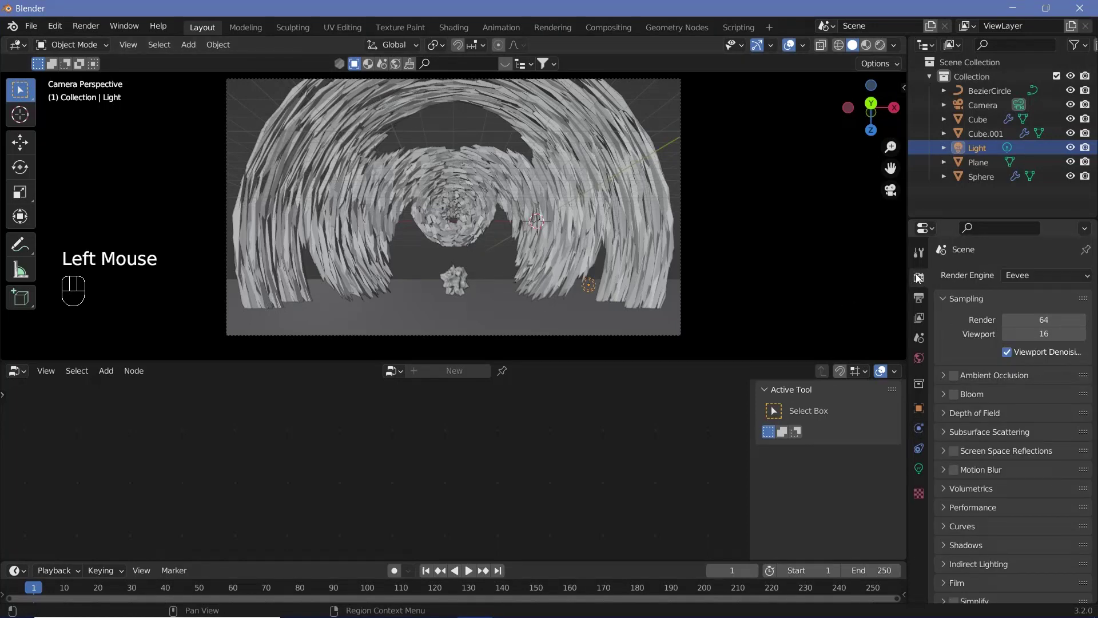
{"action": "left_click", "coordinate": [960, 375]}
{"action": "left_click_drag", "start_coordinate": [964, 398], "coordinate": [965, 433]}
- Enable Screen Space Reflections with Refraction and confirm 1920×1080 output resolution
{"action": "left_click", "coordinate": [958, 454]}
{"action": "left_click", "coordinate": [947, 455]}
{"action": "left_click_drag", "start_coordinate": [1007, 475], "coordinate": [887, 444]}
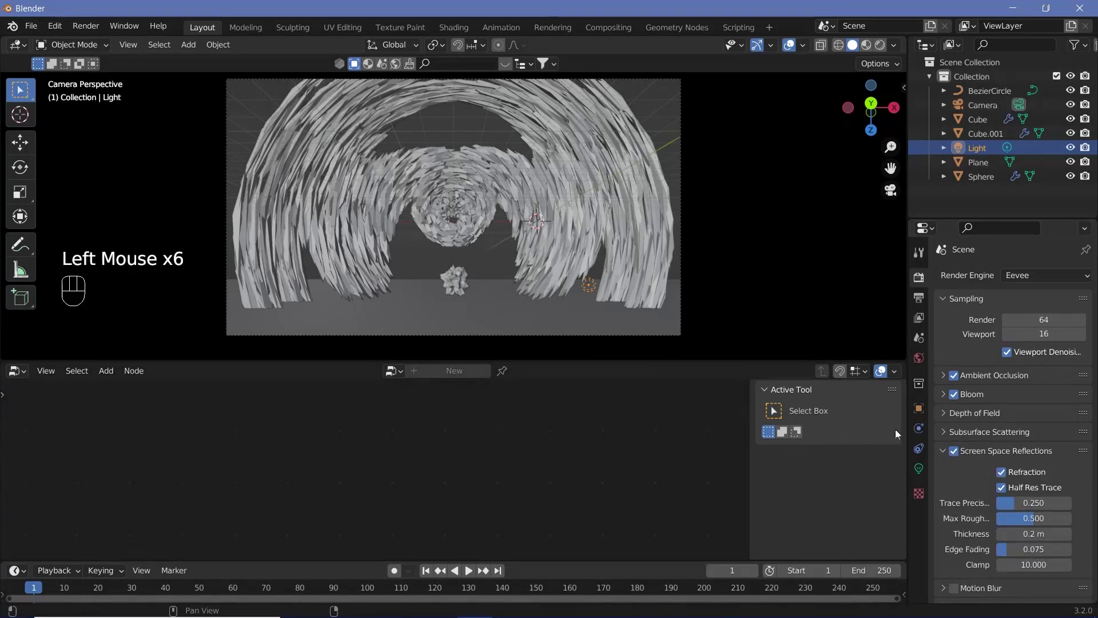
{"action": "left_click", "coordinate": [928, 300]}
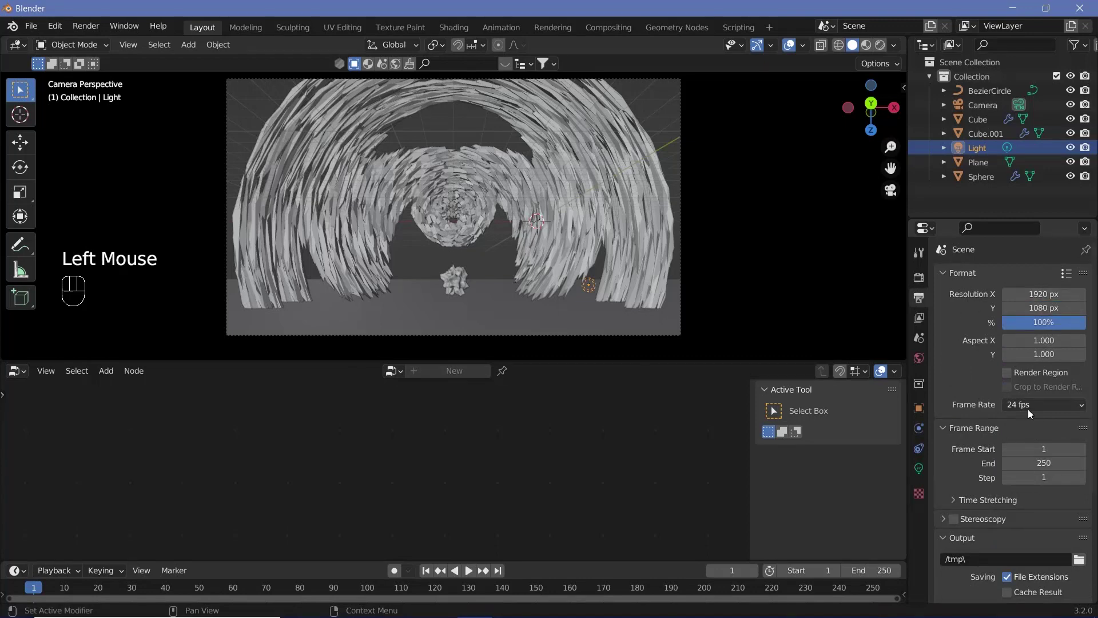
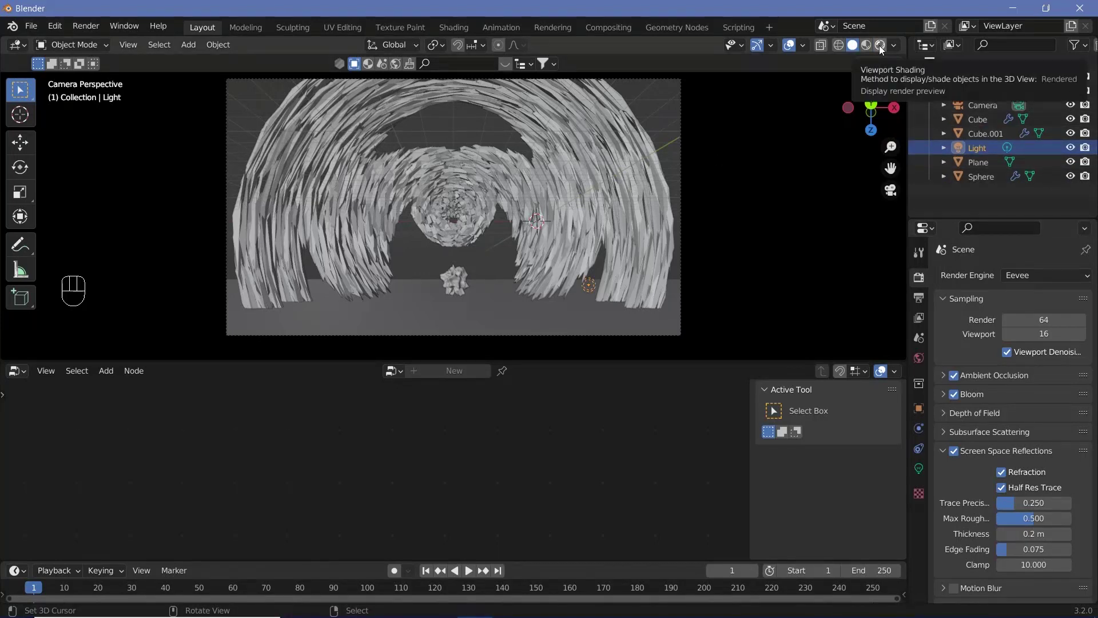
- Switch the viewport to rendered shading and select the cube tunnel object
{"action": "left_click", "coordinate": [882, 48]}
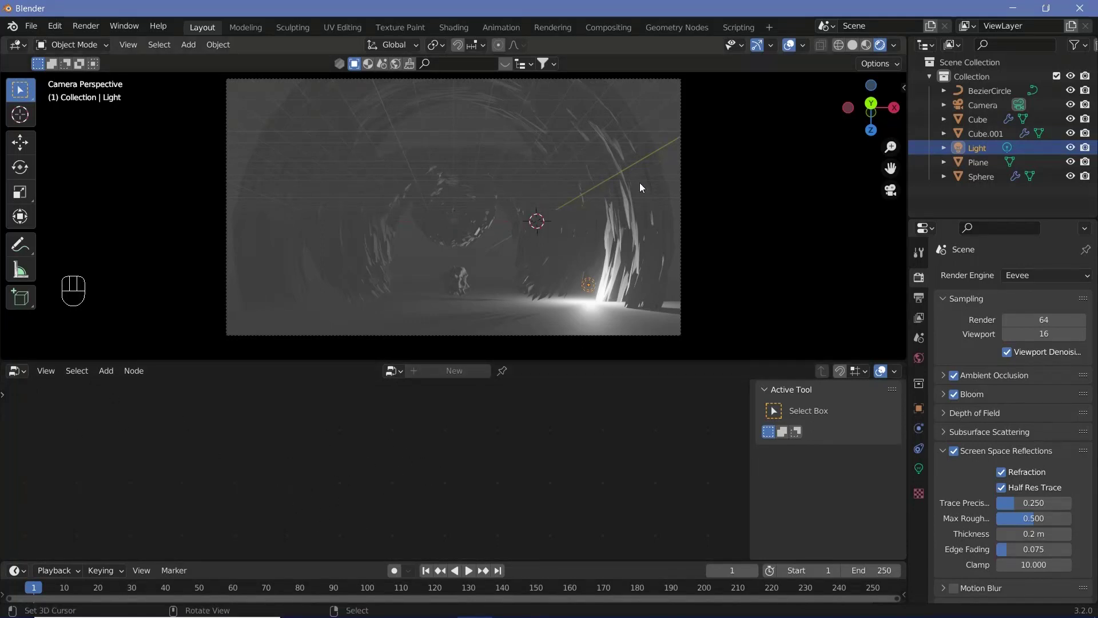
{"action": "right_click", "coordinate": [643, 184]}
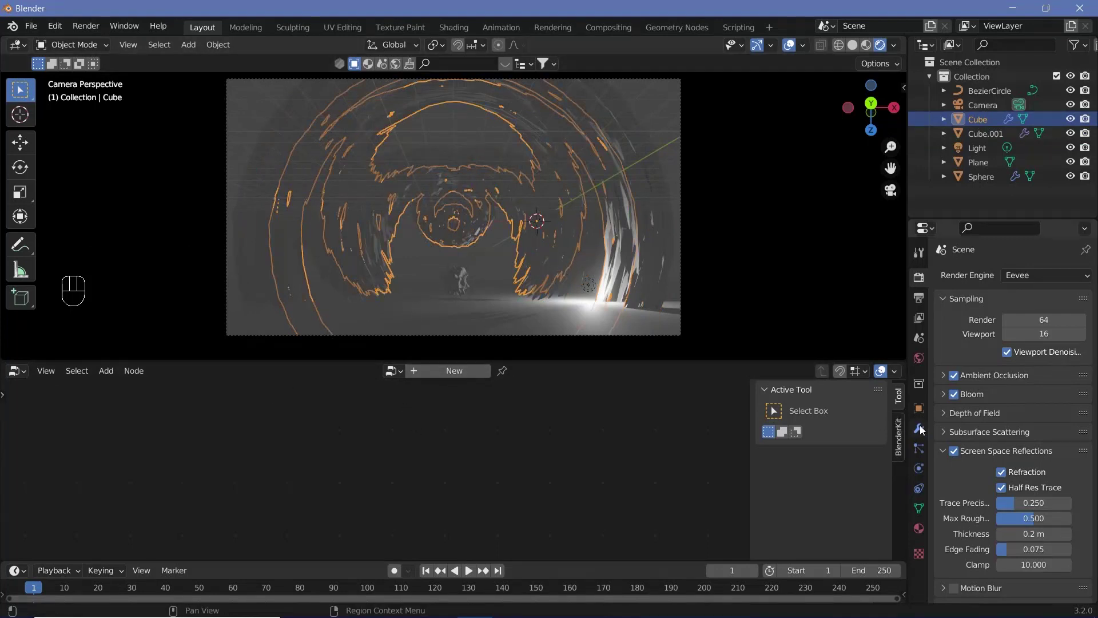
- Assign Material to the Set Material node in the tunnel's geometry node graph
{"action": "left_click", "coordinate": [926, 430]}
{"action": "left_click", "coordinate": [1062, 338]}
{"action": "left_click_drag", "start_coordinate": [493, 488], "coordinate": [553, 472]}
{"action": "left_click", "coordinate": [581, 454]}
{"action": "key", "text": "shift+a"}
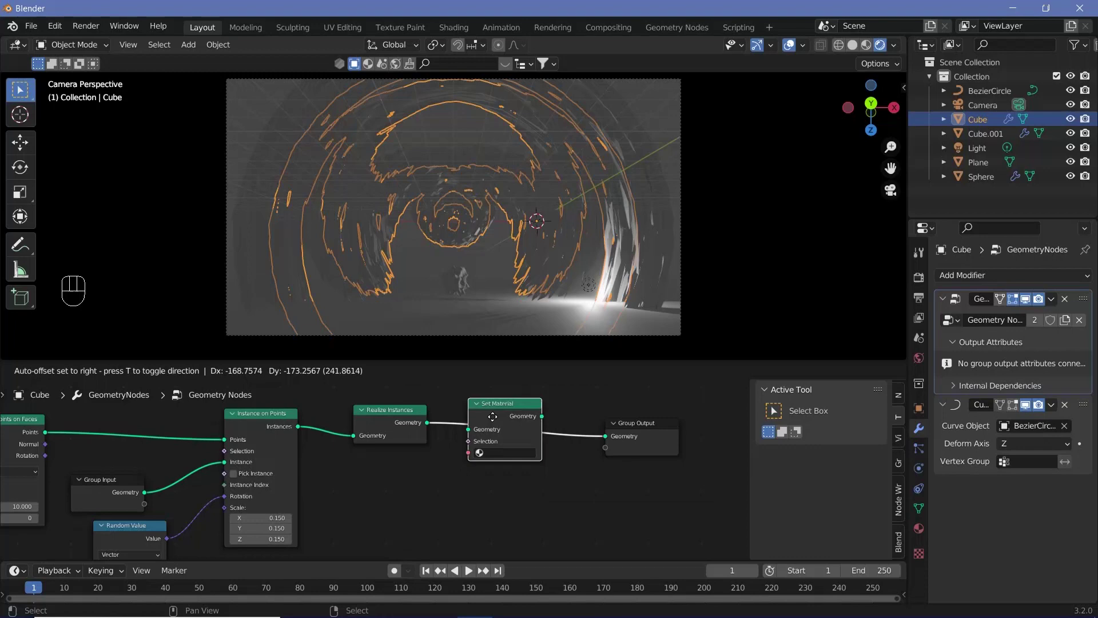
{"action": "left_click", "coordinate": [510, 456]}
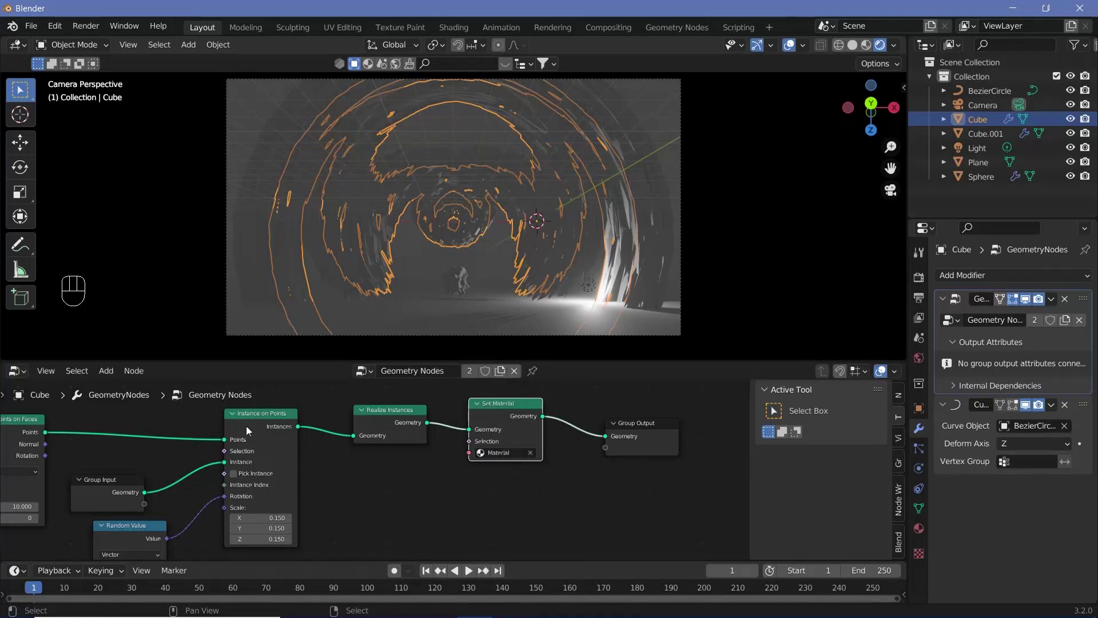
- Give the material a pale gold base colour in the Shader Editor and hide Cube.001
{"action": "left_click_drag", "start_coordinate": [27, 381], "coordinate": [103, 503]}
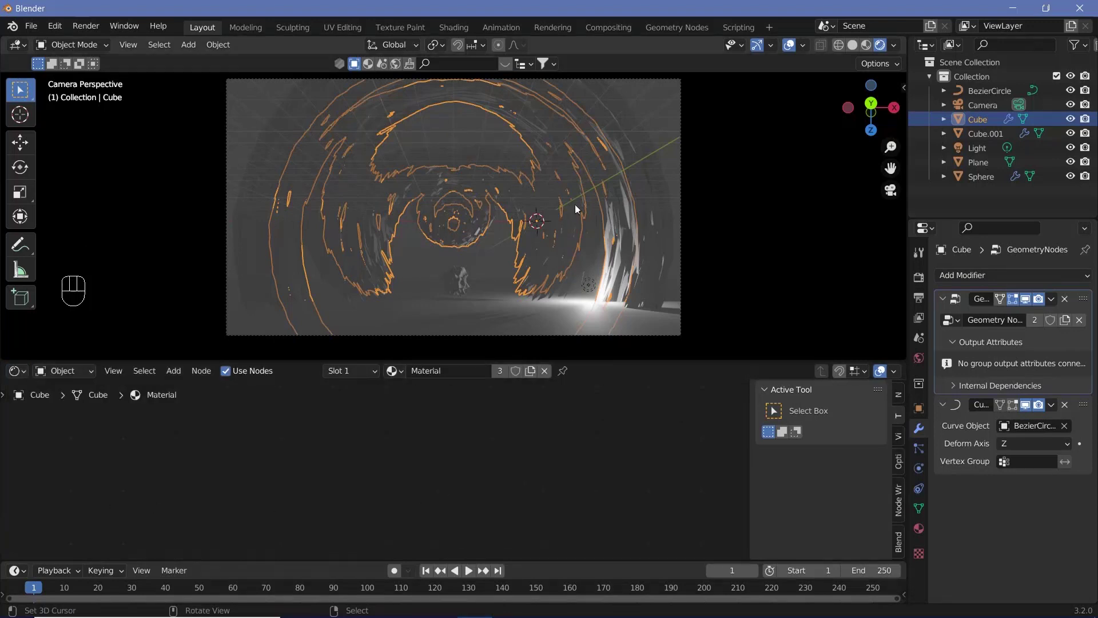
{"action": "scroll", "scroll_direction": "up", "scroll_amount": 3}
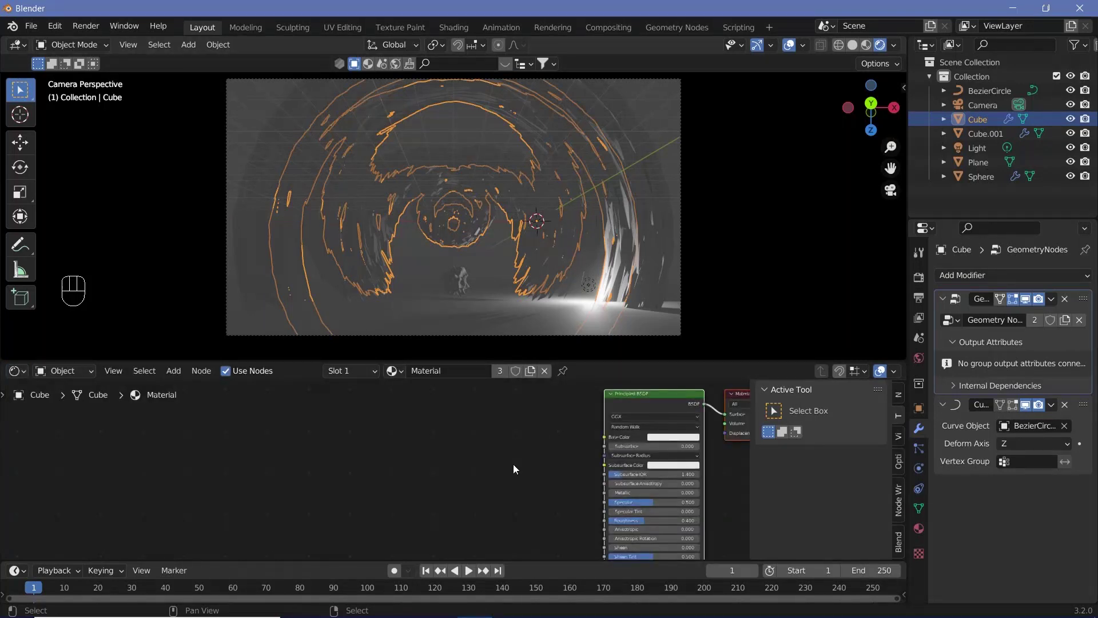
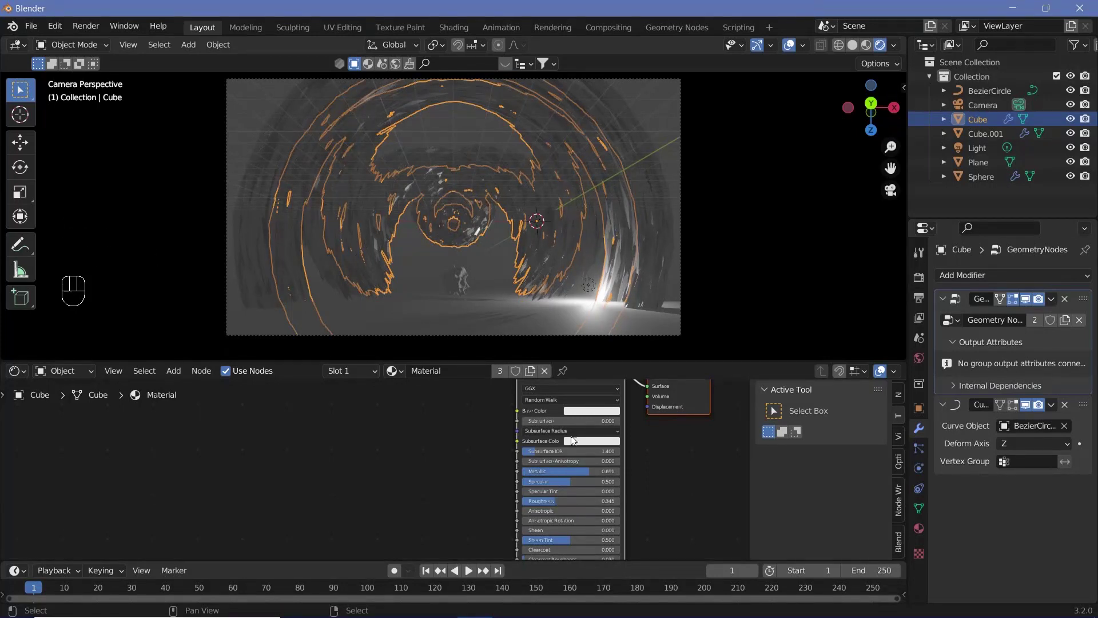
{"action": "left_click", "coordinate": [578, 412]}
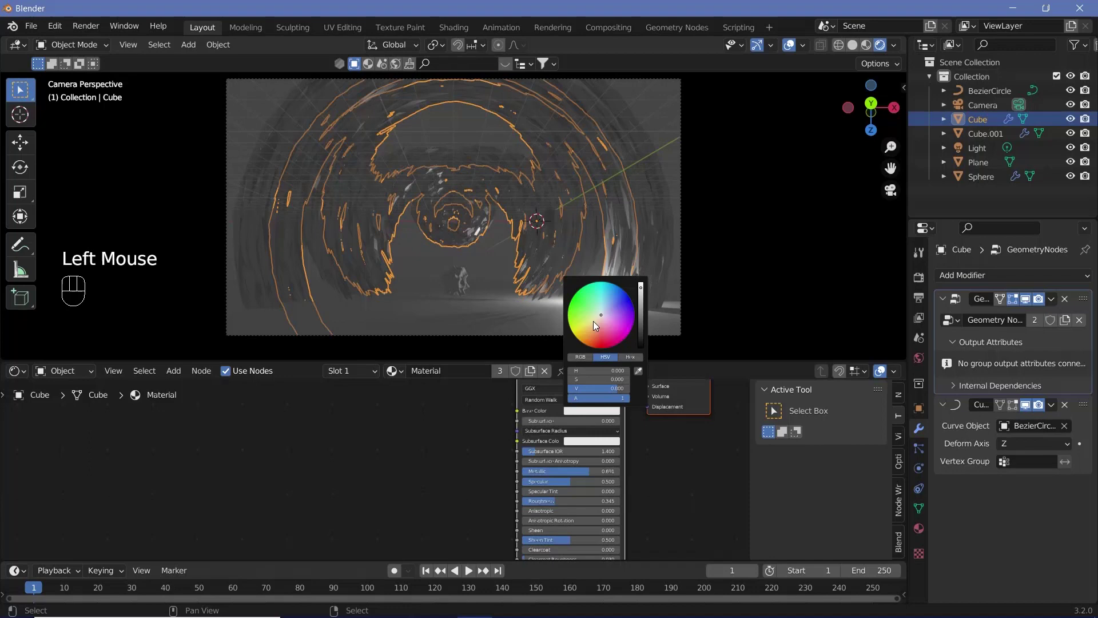
{"action": "left_click", "coordinate": [788, 51]}
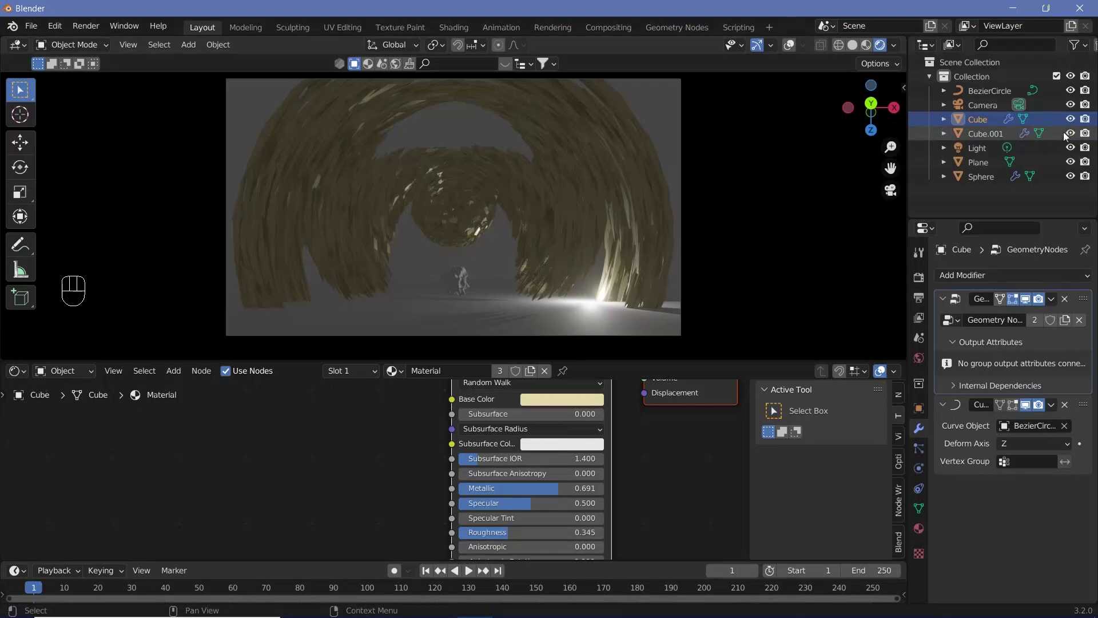
{"action": "left_click", "coordinate": [1073, 134]}
{"action": "right_click", "coordinate": [540, 228]}
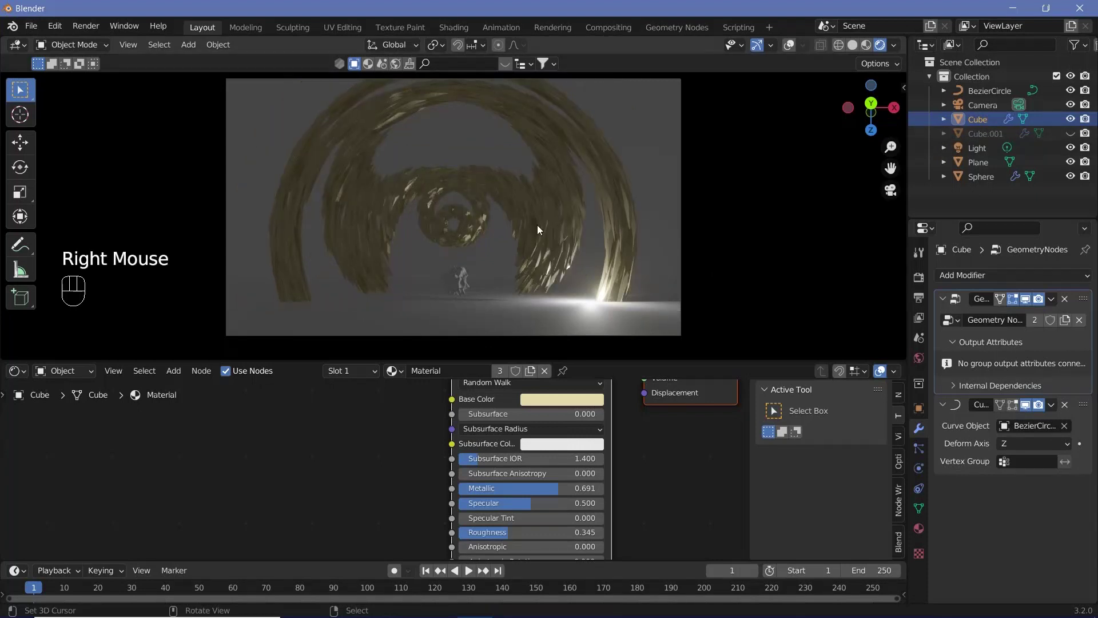
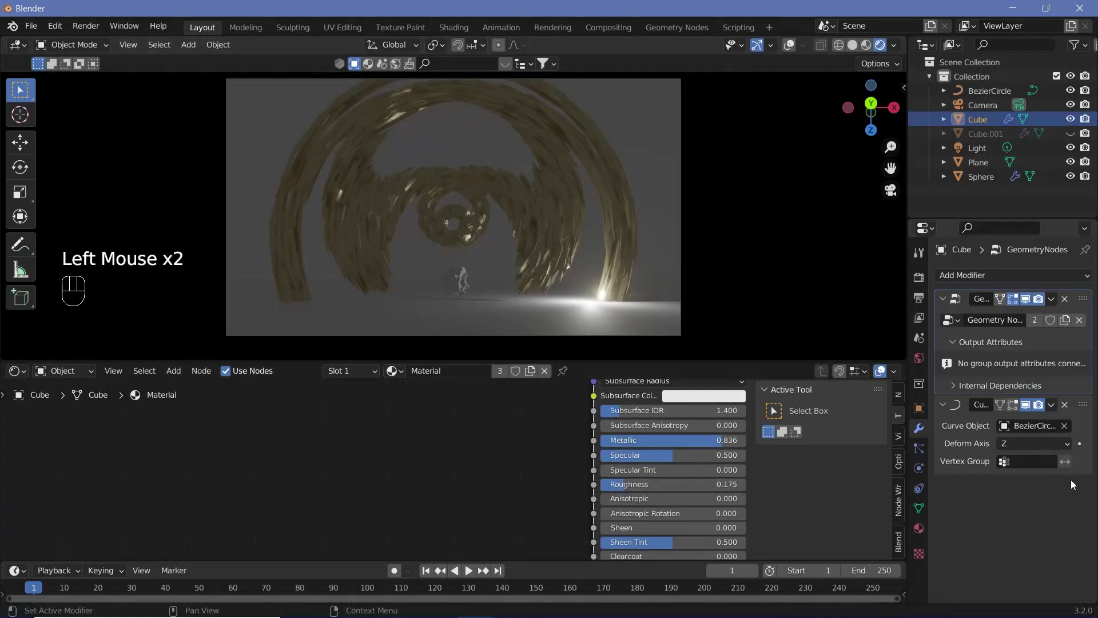
- Reset the light to the origin inside the tunnel and hide the viewport overlays
{"action": "left_click", "coordinate": [985, 156]}
{"action": "key", "text": "alt+g"}
{"action": "left_click", "coordinate": [798, 50]}
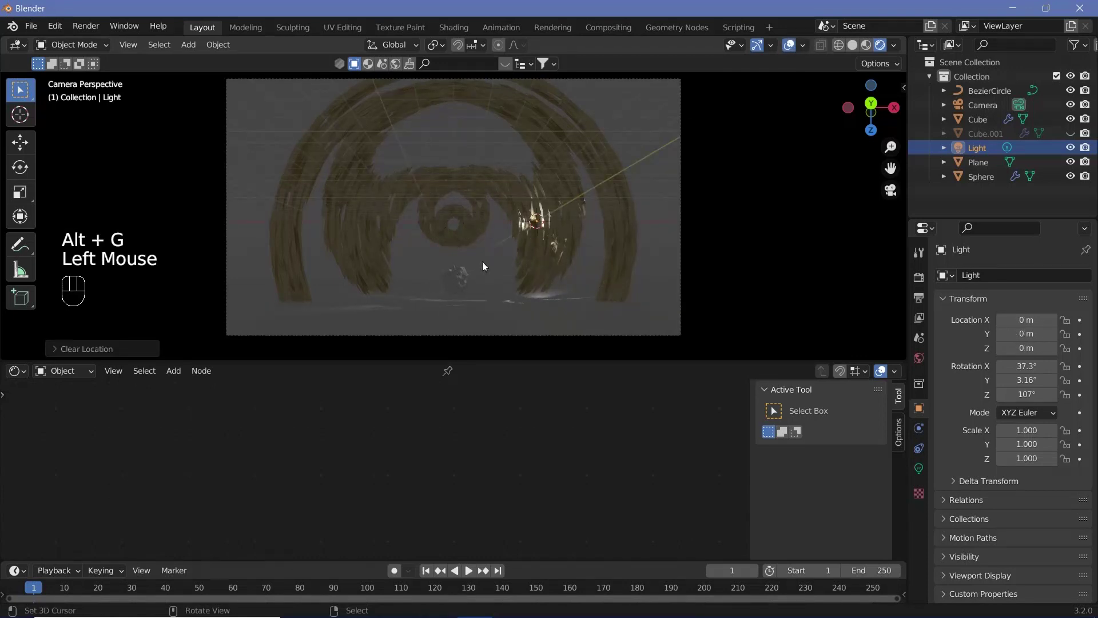
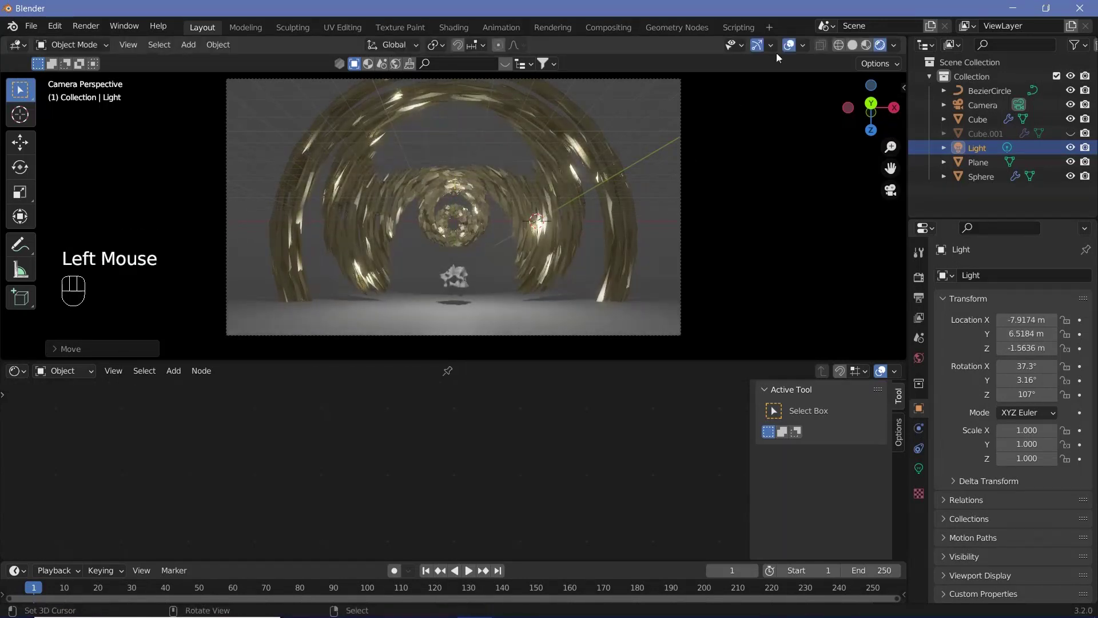
{"action": "left_click", "coordinate": [792, 50]}
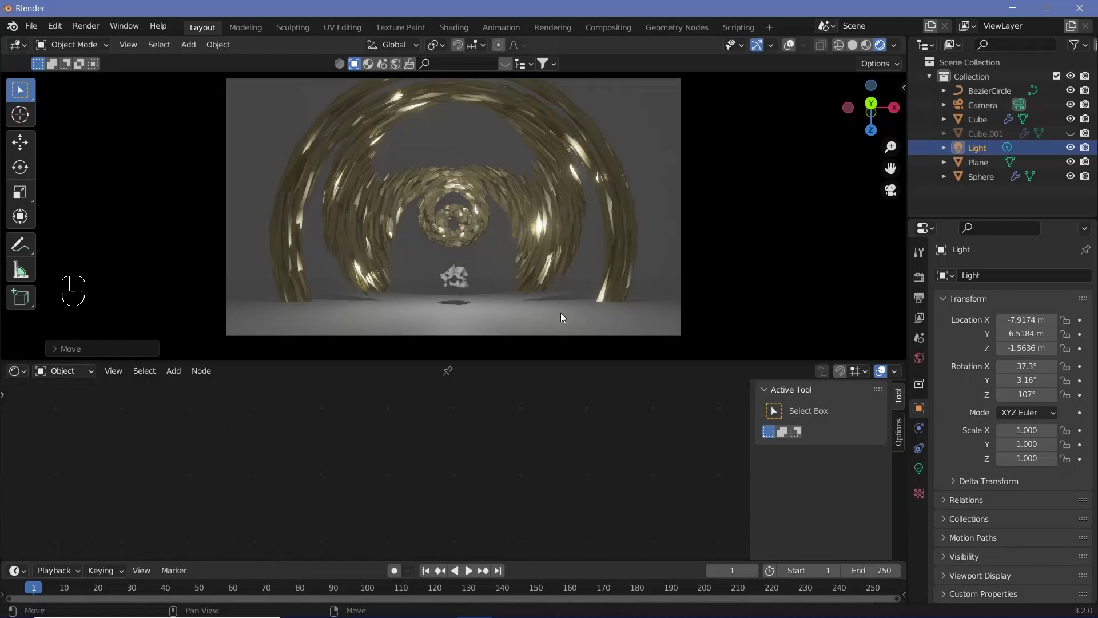
- Set the world background colour to near black
{"action": "left_click", "coordinate": [926, 362]}
{"action": "left_click", "coordinate": [1040, 368]}
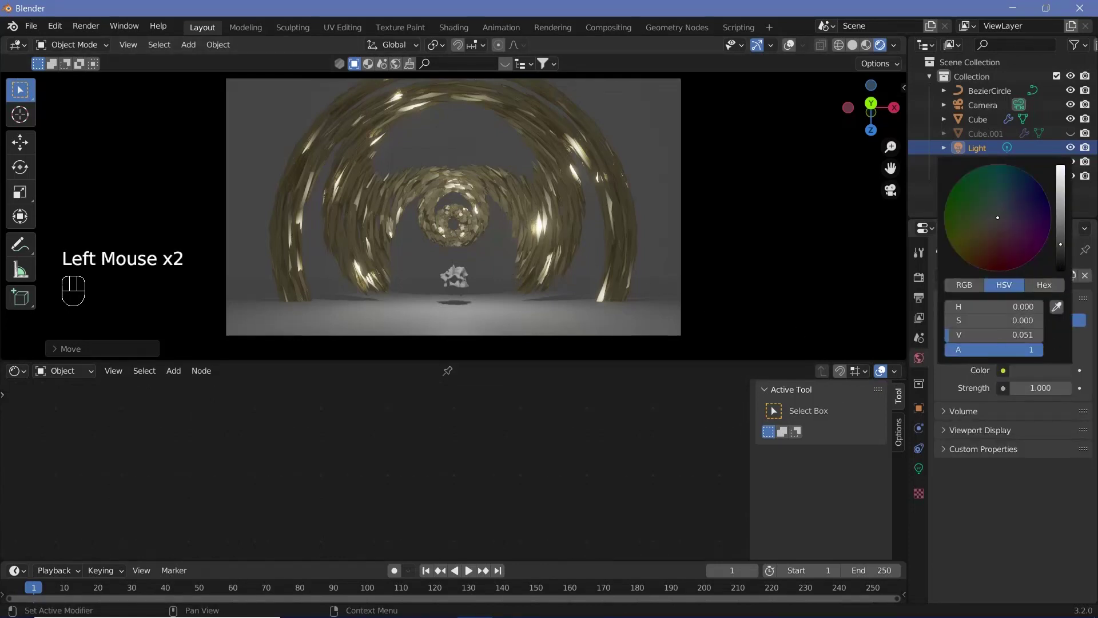
{"action": "left_click", "coordinate": [477, 212]}
{"action": "right_click", "coordinate": [477, 213]}
- Deepen the tunnel's gold base colour and show Cube.001 again
{"action": "middle_click", "coordinate": [543, 461]}
{"action": "left_click", "coordinate": [574, 426]}
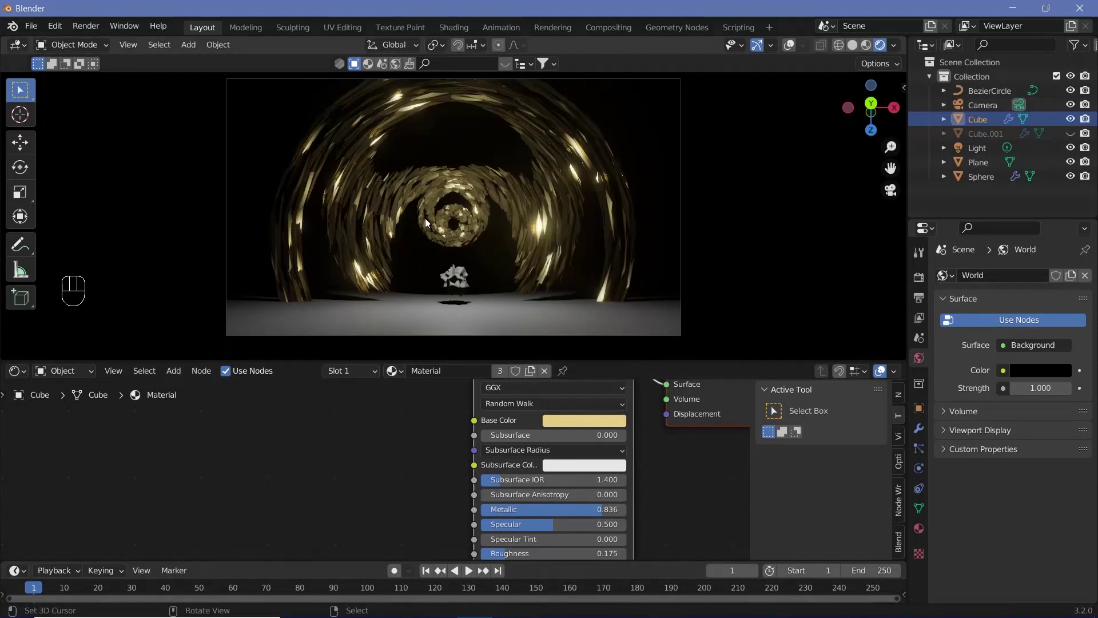
{"action": "left_click", "coordinate": [578, 427]}
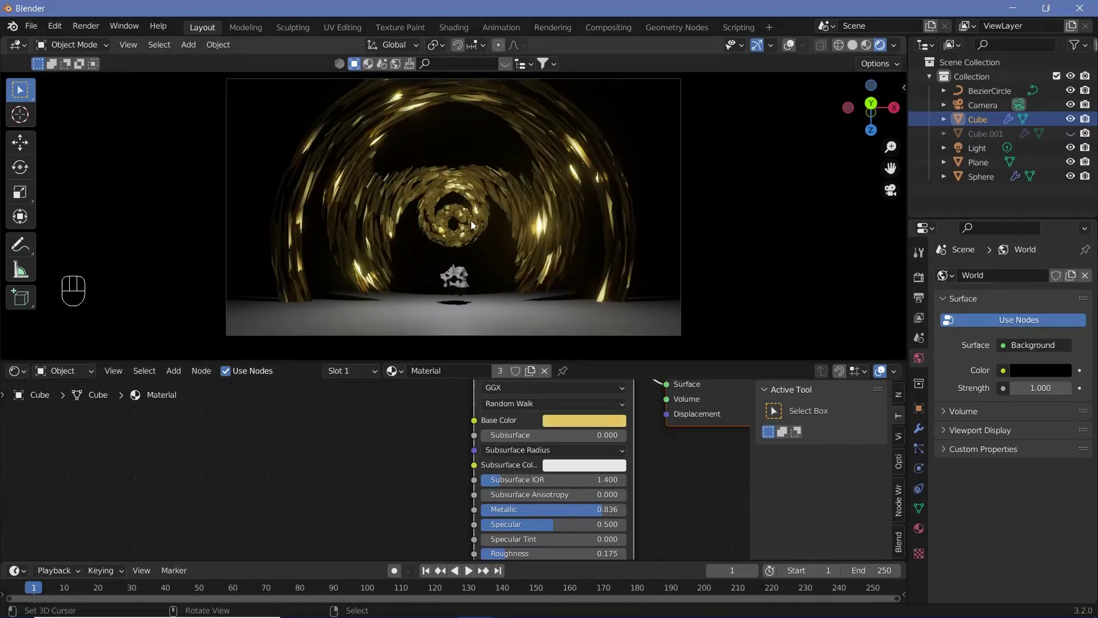
{"action": "left_click_drag", "start_coordinate": [1076, 136], "coordinate": [563, 218]}
{"action": "left_click_drag", "start_coordinate": [384, 297], "coordinate": [367, 278]}
{"action": "left_click_drag", "start_coordinate": [342, 280], "coordinate": [504, 266]}
- View the tunnel through the camera, then orbit side-on and select Cube.001
{"action": "key", "text": "KP_0"}
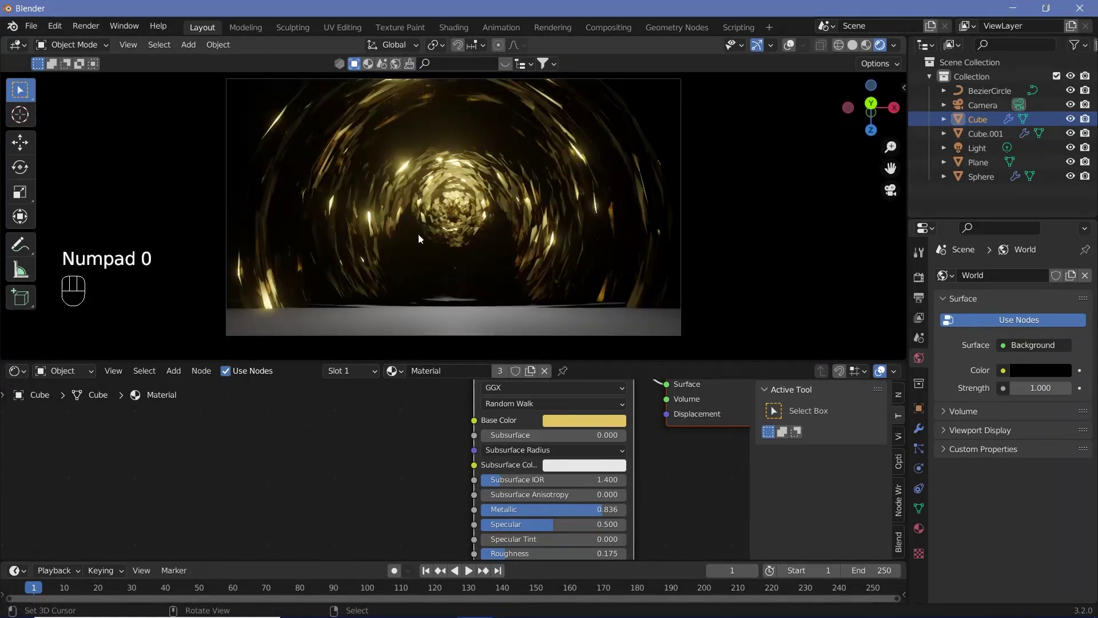
{"action": "left_click_drag", "start_coordinate": [554, 221], "coordinate": [621, 180]}
{"action": "left_click", "coordinate": [665, 249]}
{"action": "left_click_drag", "start_coordinate": [665, 249], "coordinate": [591, 157]}
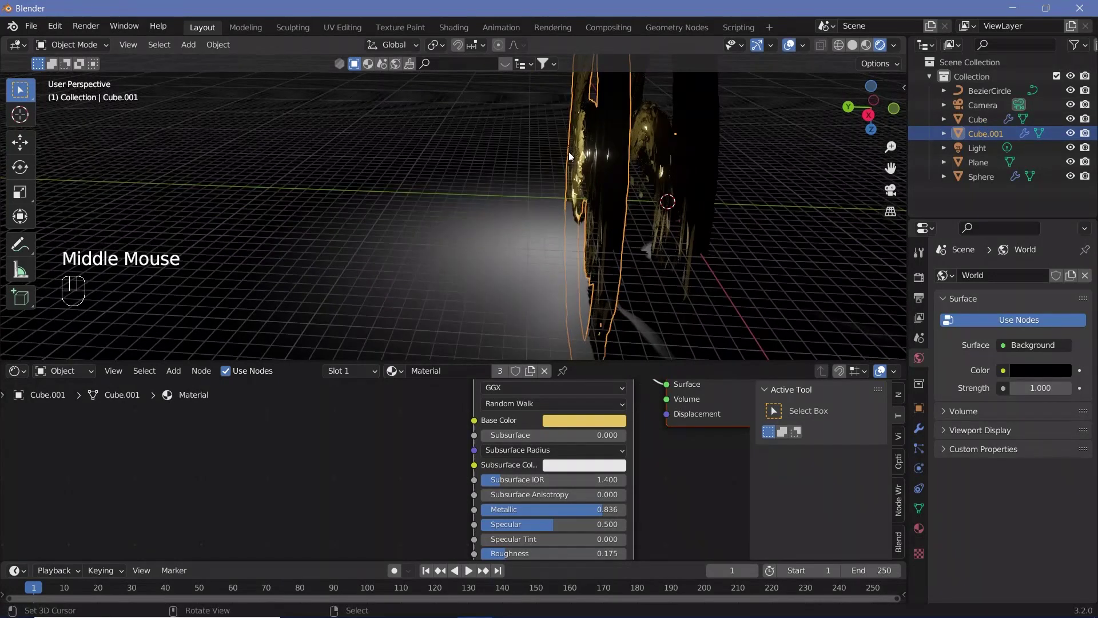
{"action": "middle_click", "coordinate": [628, 160]}
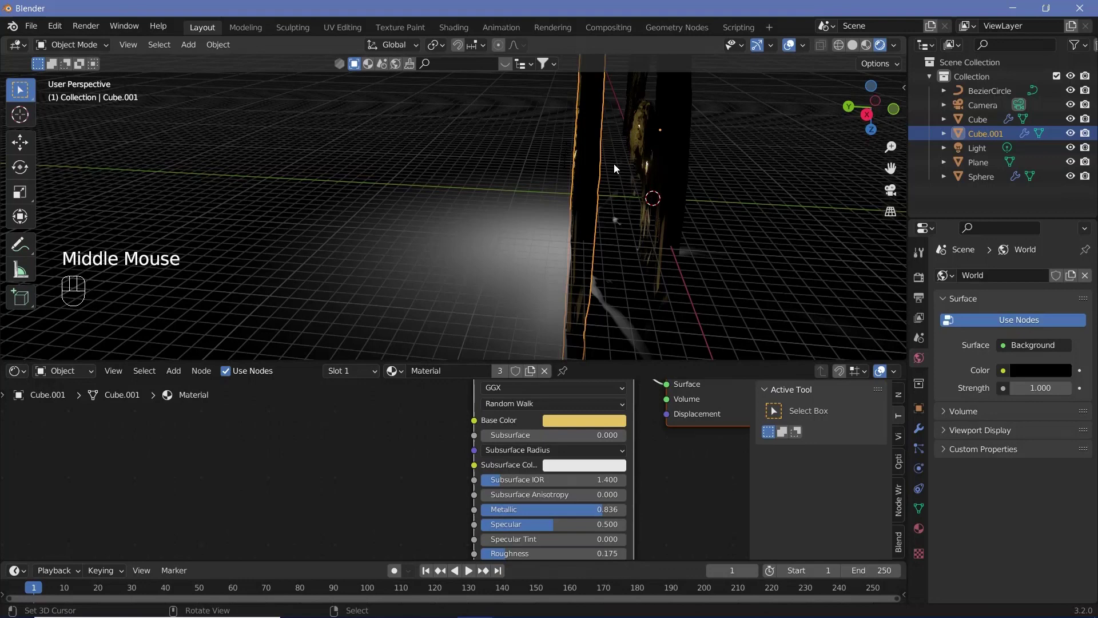
{"action": "middle_click", "coordinate": [557, 182]}
- Nudge the selection along Y, return to camera view and bring up Cube.001's material nodes
{"action": "right_click", "coordinate": [576, 163]}
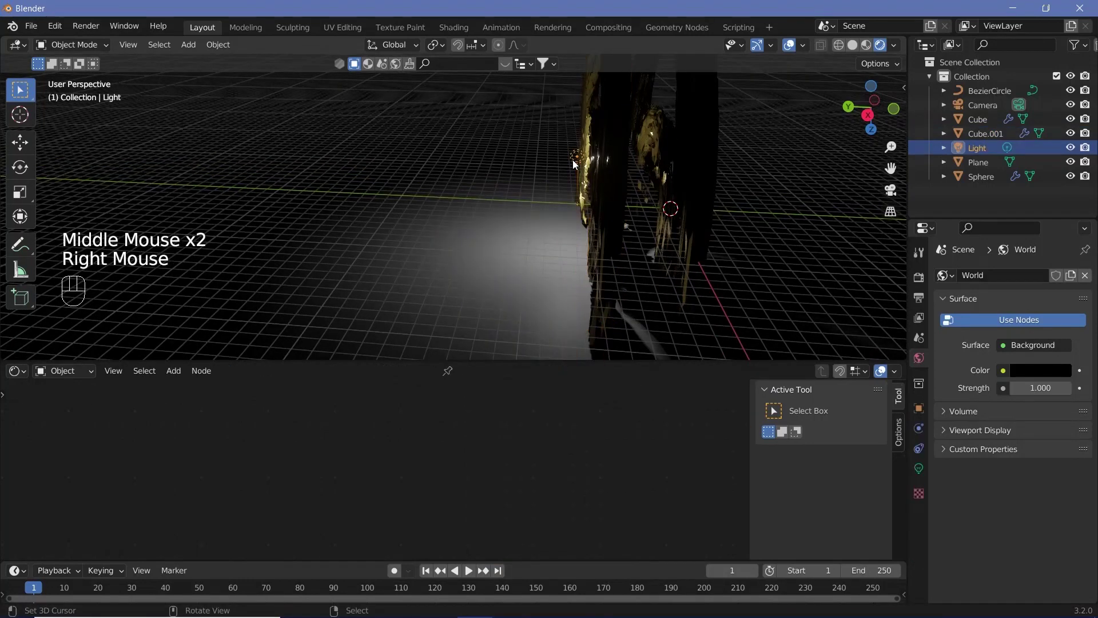
{"action": "key", "text": "g"}
{"action": "key", "text": "y"}
{"action": "left_click_drag", "start_coordinate": [629, 175], "coordinate": [586, 195]}
{"action": "key", "text": "KP_0"}
{"action": "left_click", "coordinate": [471, 171]}
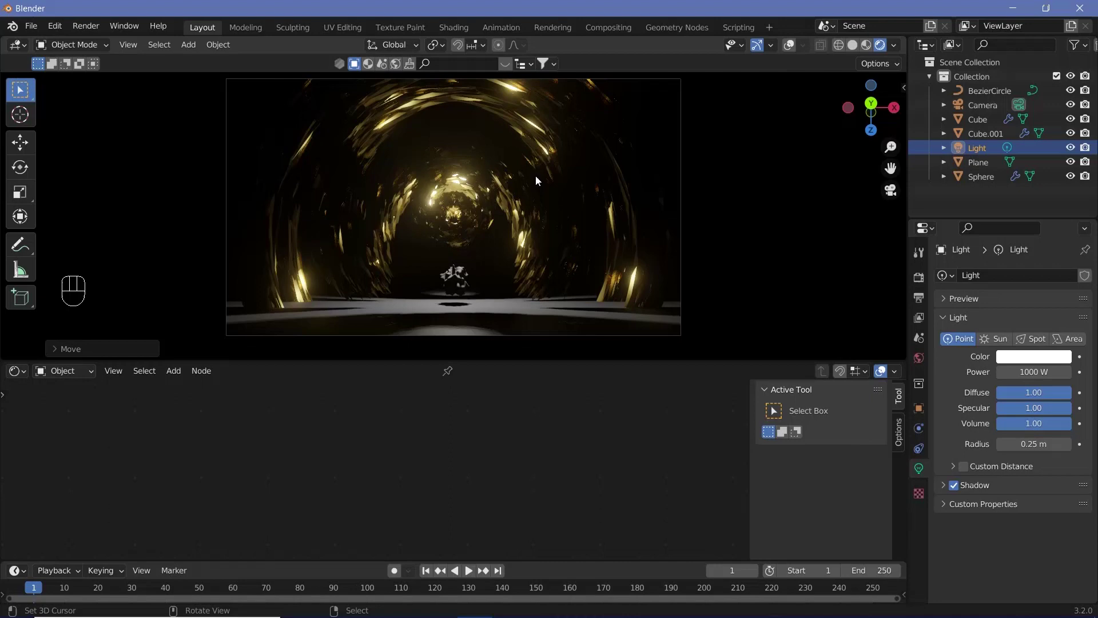
{"action": "left_click", "coordinate": [545, 193]}
- Add a Voronoi Texture node to the tunnel's gold material
{"action": "right_click", "coordinate": [544, 193]}
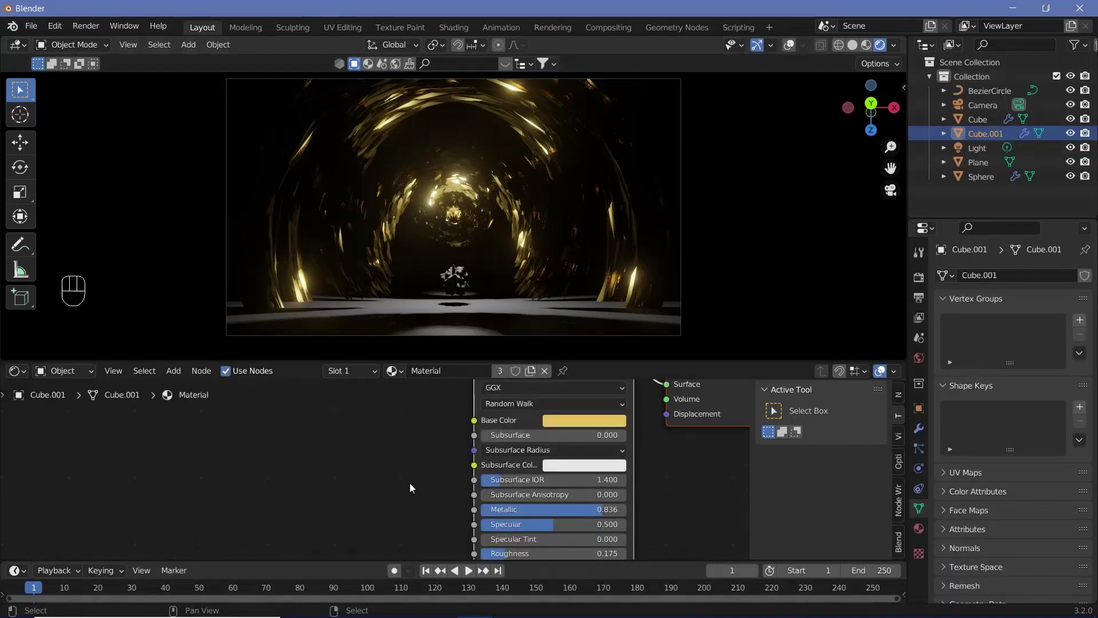
{"action": "scroll", "scroll_direction": "down", "scroll_amount": 3}
{"action": "middle_click", "coordinate": [411, 488]}
{"action": "key", "text": "shift+a"}
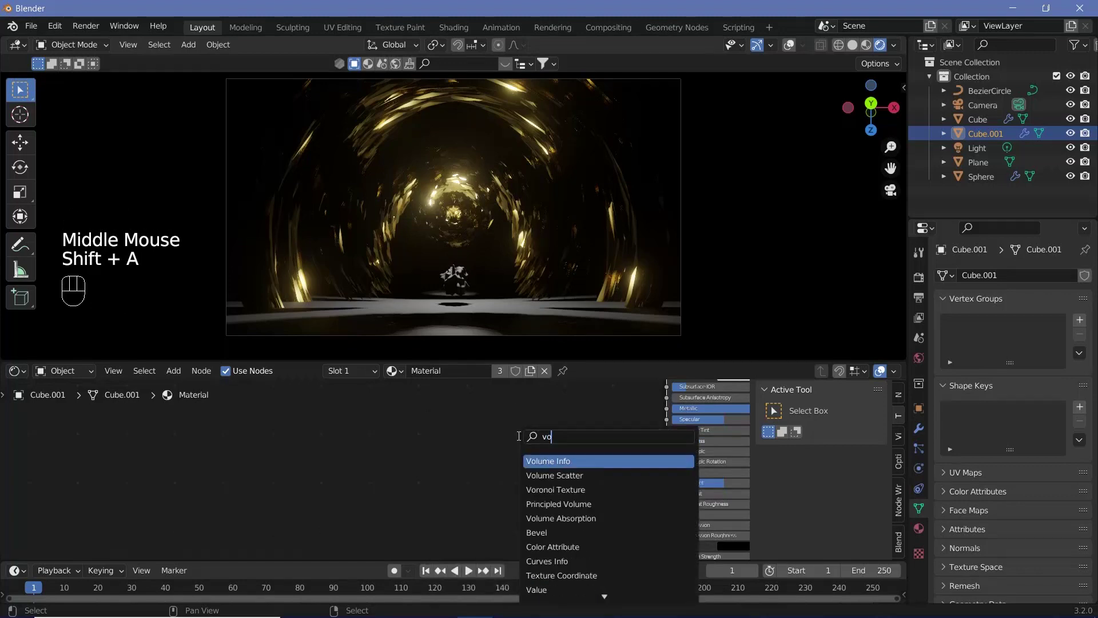
{"action": "scroll", "scroll_direction": "up", "scroll_amount": 3}
{"action": "left_click_drag", "start_coordinate": [475, 507], "coordinate": [504, 470]}
- Add a ColorRamp fed by Voronoi Distance and tighten its gradient stops for the bump
{"action": "key", "text": "shift+a"}
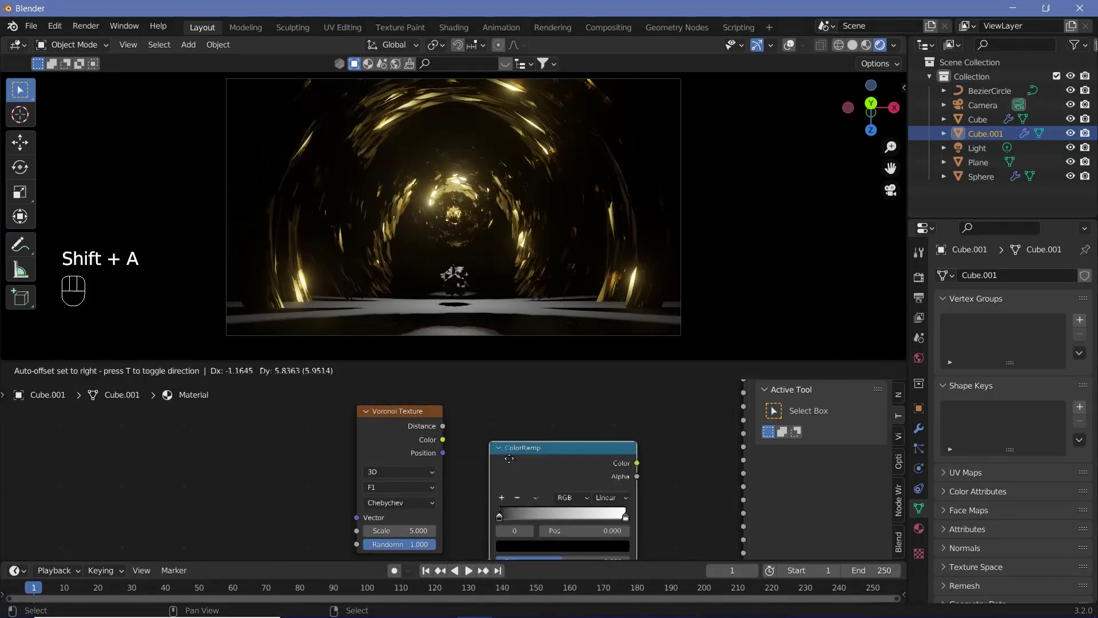
{"action": "left_click_drag", "start_coordinate": [452, 440], "coordinate": [488, 483]}
{"action": "left_click_drag", "start_coordinate": [498, 490], "coordinate": [572, 498]}
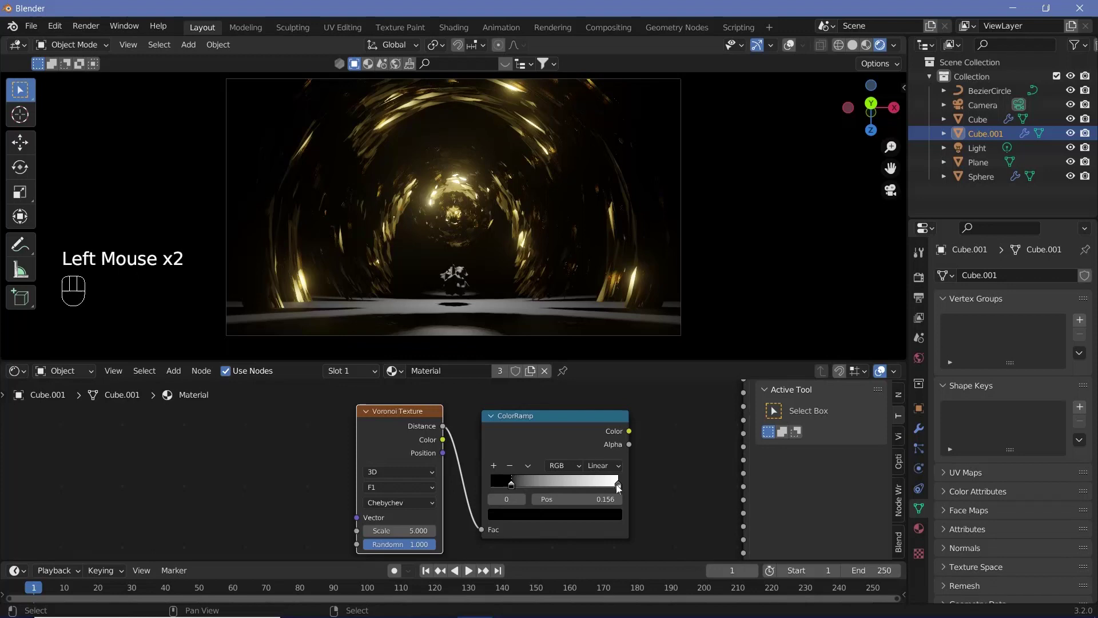
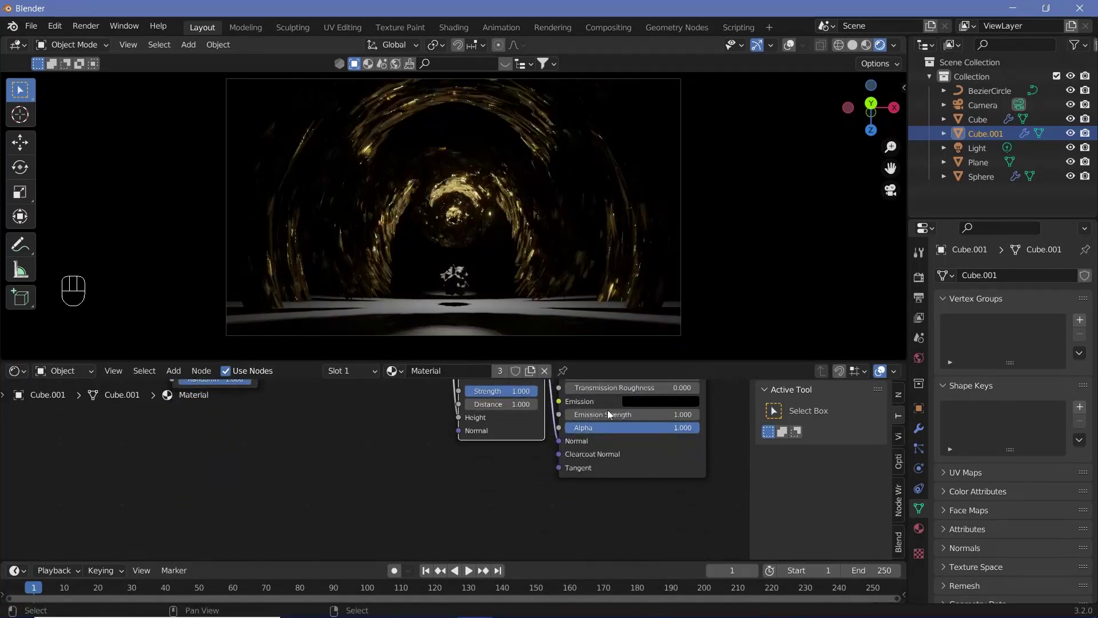
{"action": "scroll", "scroll_direction": "up", "scroll_amount": 3}
{"action": "scroll", "scroll_direction": "down", "scroll_amount": 3}
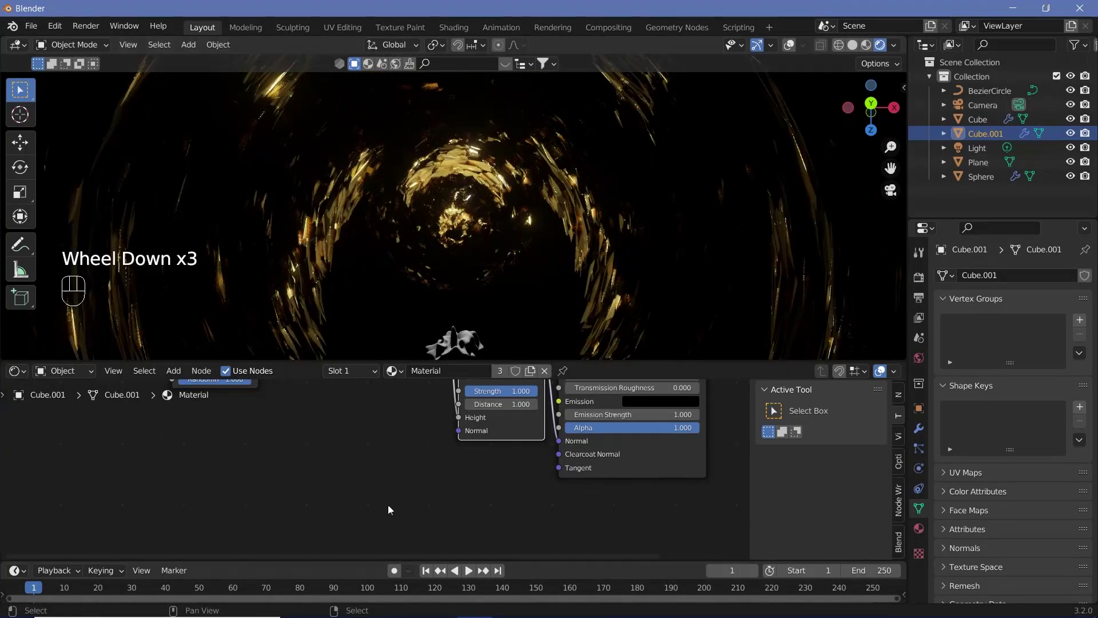
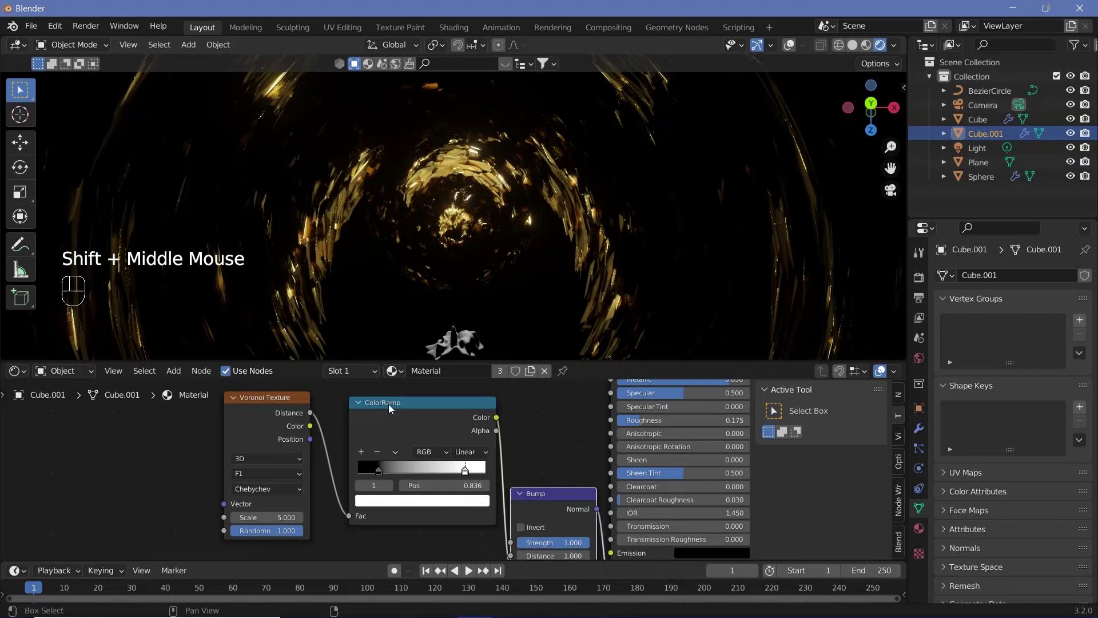
- Raise the Voronoi texture scale to 20
{"action": "left_click", "coordinate": [270, 421]}
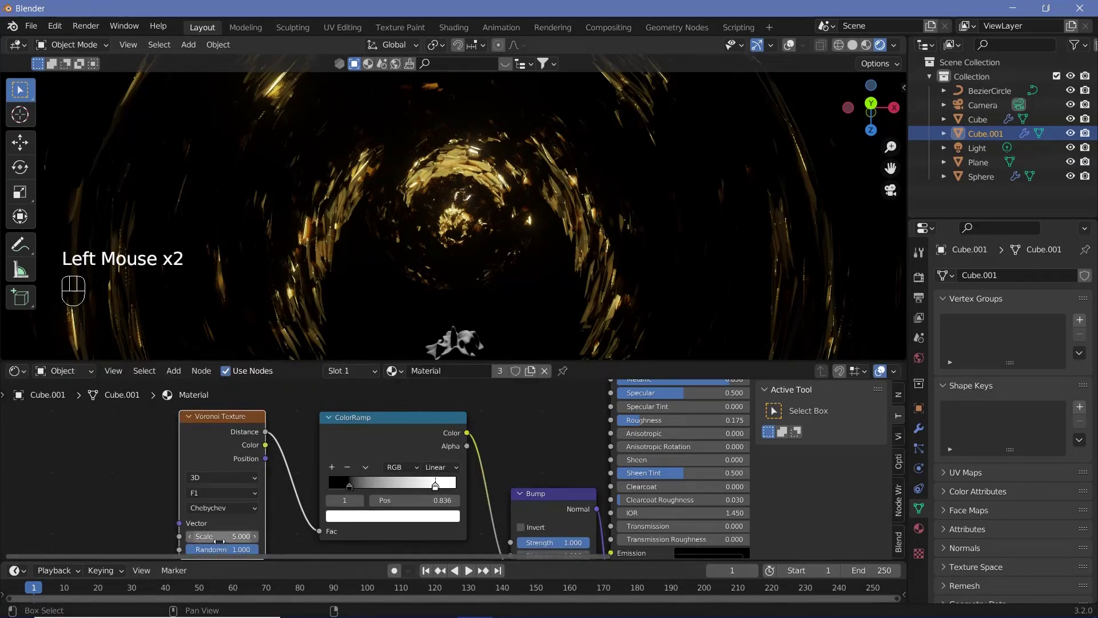
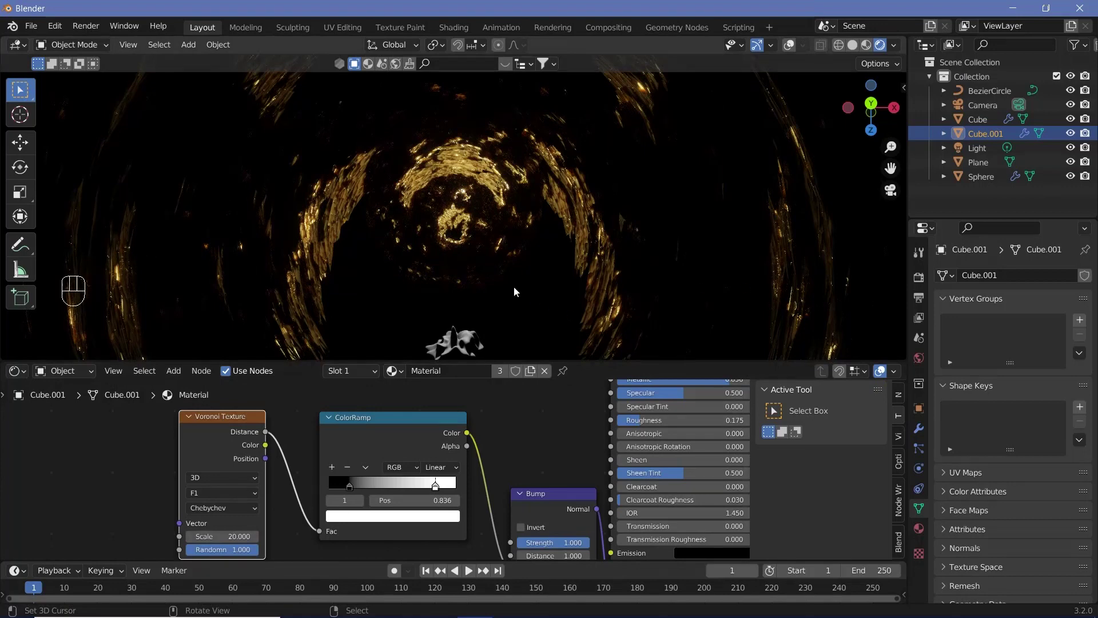
{"action": "scroll", "scroll_direction": "down", "scroll_amount": 3}
{"action": "scroll", "scroll_direction": "down", "scroll_amount": 3}
- Duplicate the point light and move the copy 10.56 m along Y down the tunnel
{"action": "left_click", "coordinate": [990, 154]}
{"action": "key", "text": "shift+d"}
{"action": "key", "text": "y"}
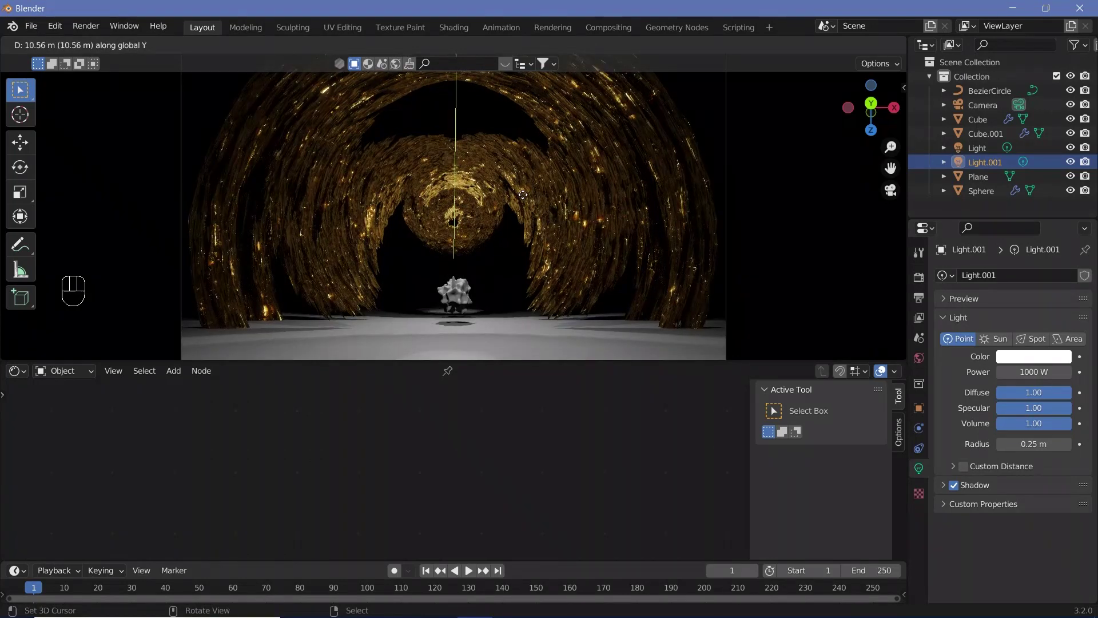
{"action": "left_click", "coordinate": [527, 199]}
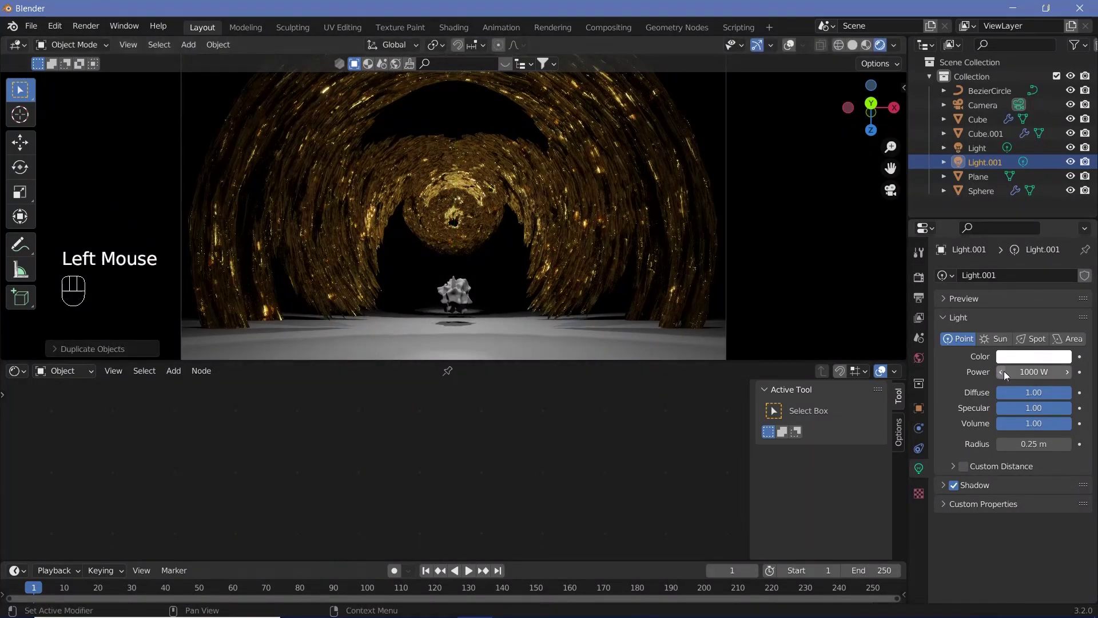
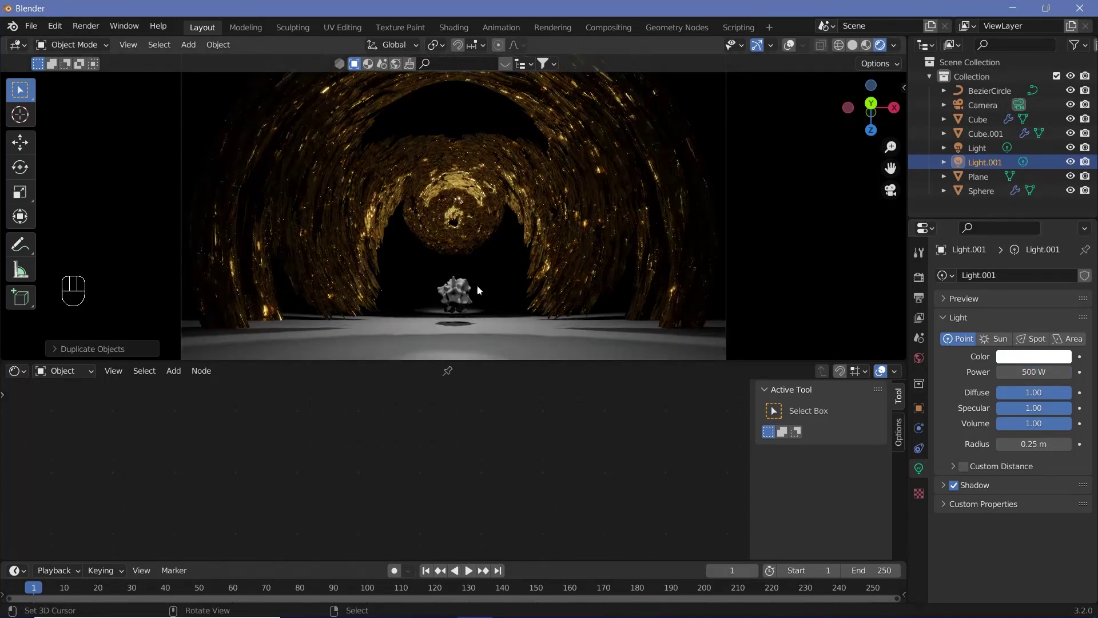
- Give the crystal sphere a new material with Alpha Hashed blending and no shadow
{"action": "right_click", "coordinate": [457, 294]}
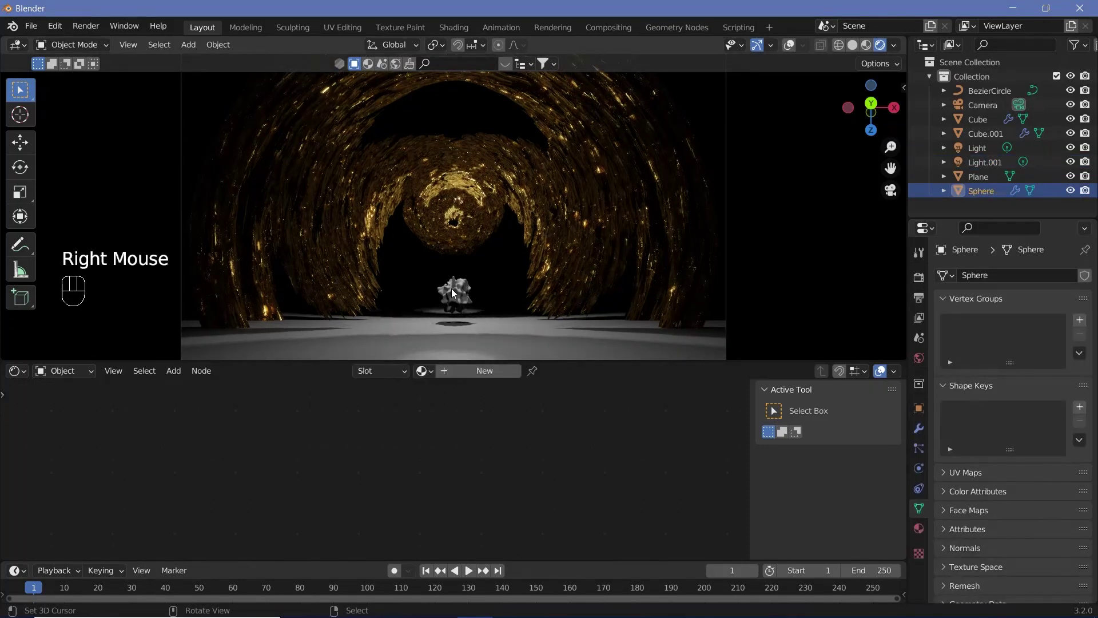
{"action": "left_click", "coordinate": [478, 374]}
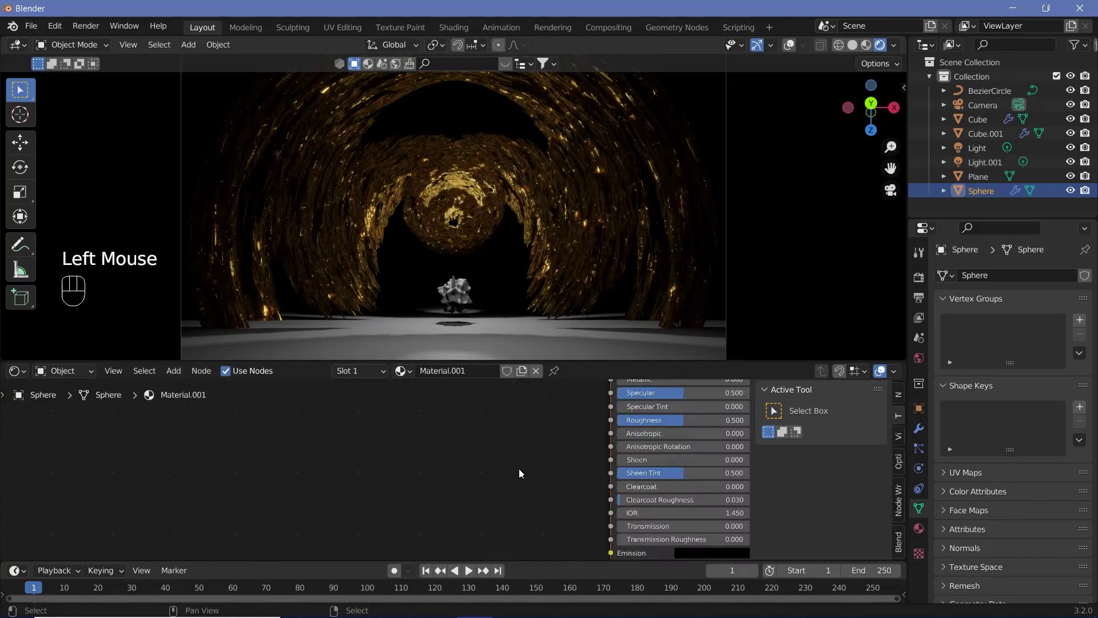
{"action": "left_click", "coordinate": [925, 534]}
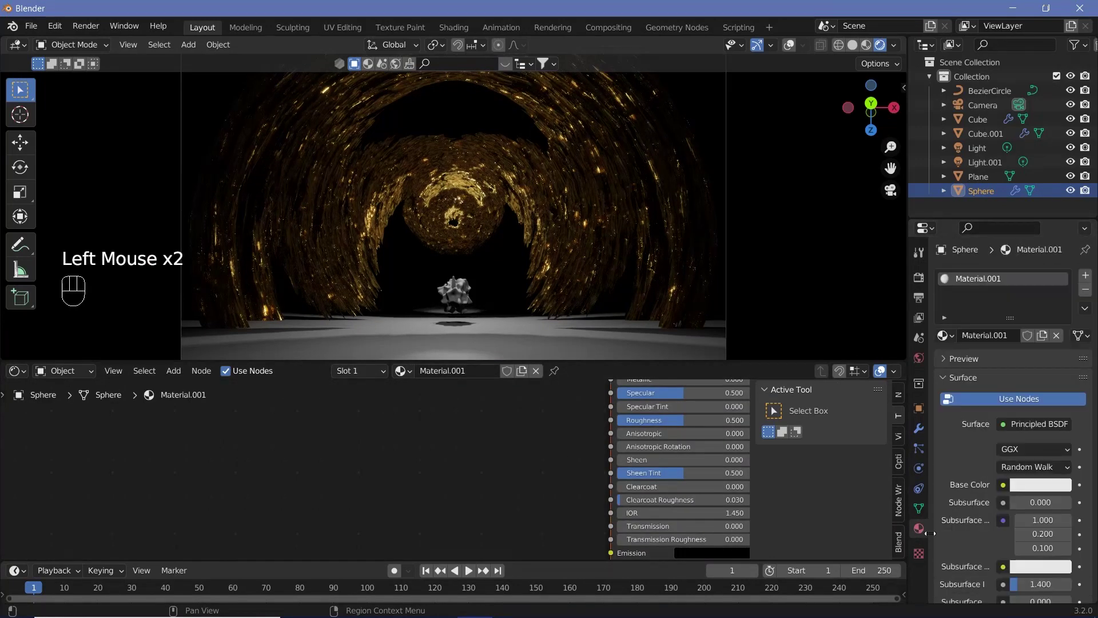
{"action": "scroll", "scroll_direction": "down", "scroll_amount": 3}
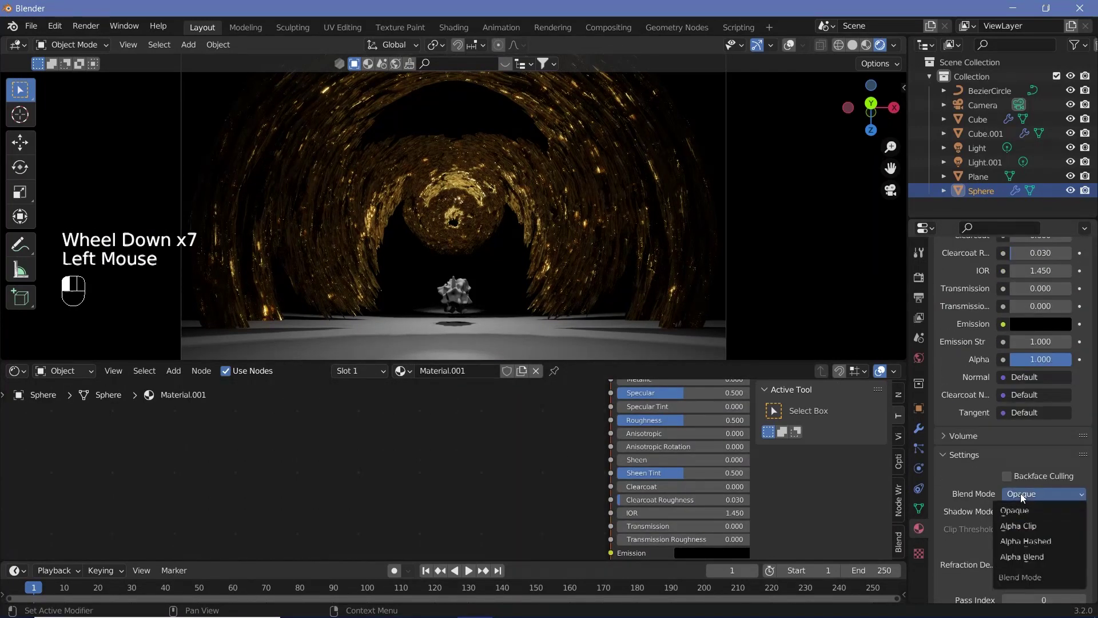
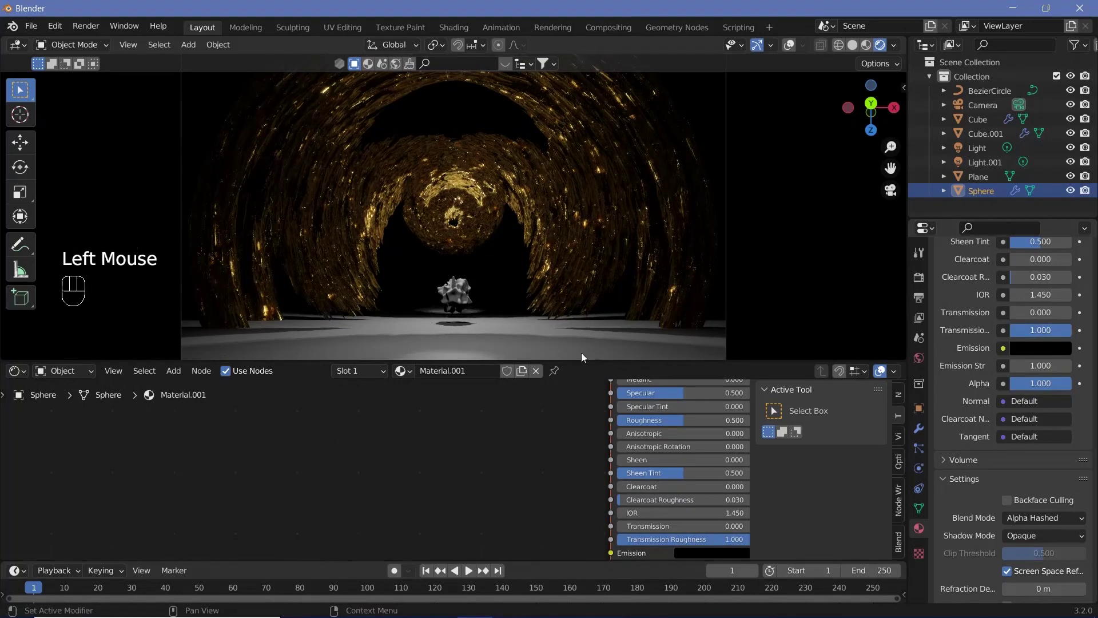
- Set the sphere material's transmission to 0.916 with transmission roughness 0.145
{"action": "middle_click", "coordinate": [1066, 492]}
{"action": "left_click_drag", "start_coordinate": [1034, 533], "coordinate": [1023, 516]}
{"action": "middle_click", "coordinate": [429, 260]}
{"action": "key", "text": "KP_0"}
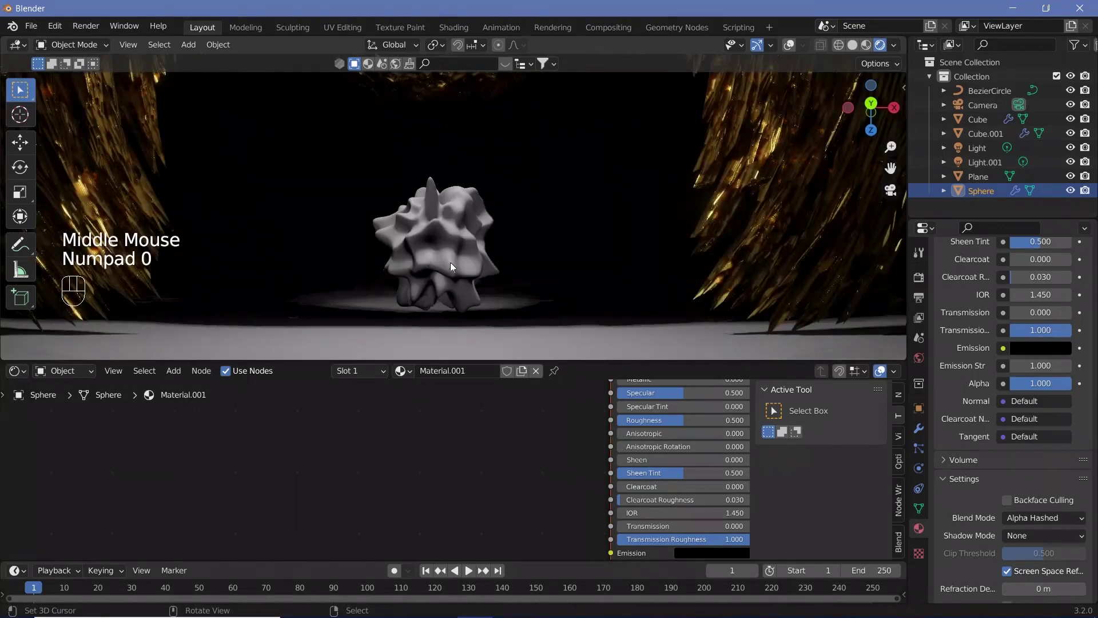
{"action": "left_click_drag", "start_coordinate": [453, 269], "coordinate": [519, 396]}
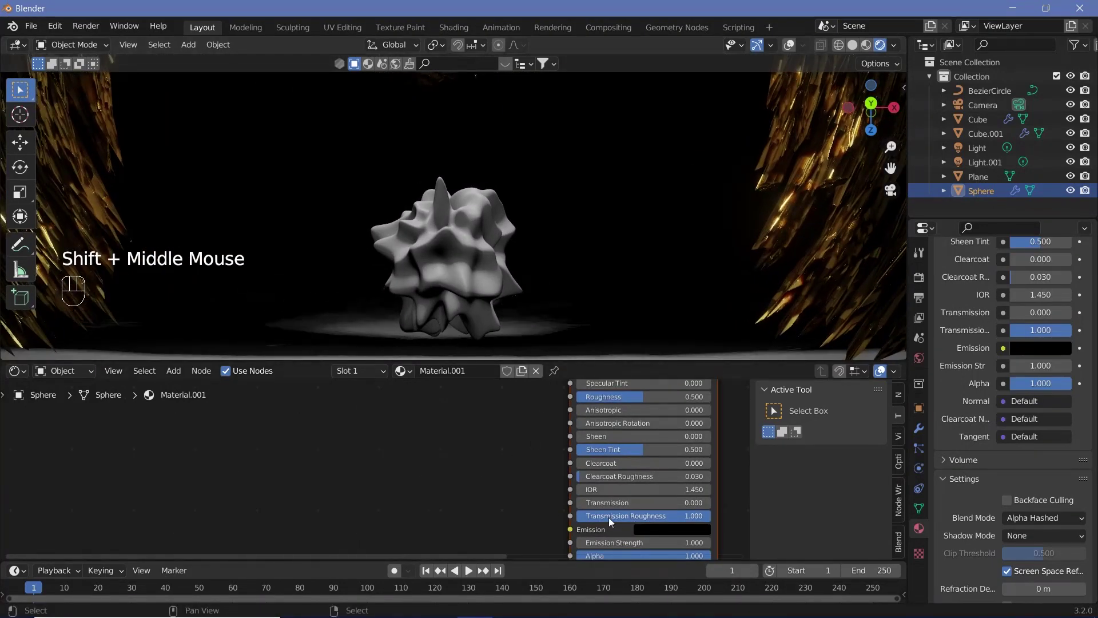
{"action": "left_click", "coordinate": [704, 518]}
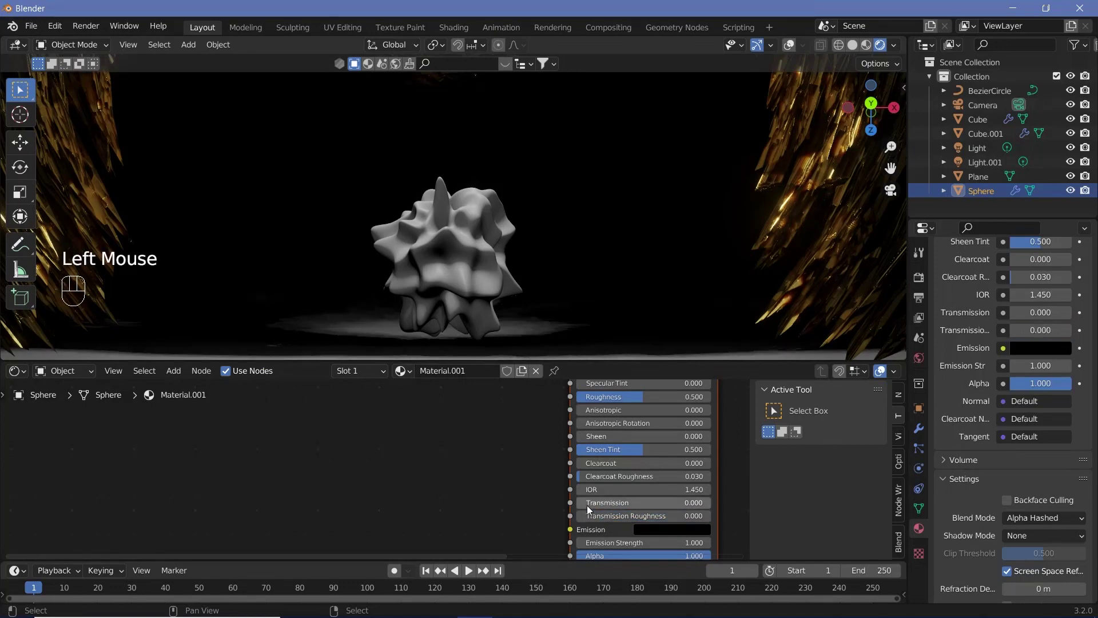
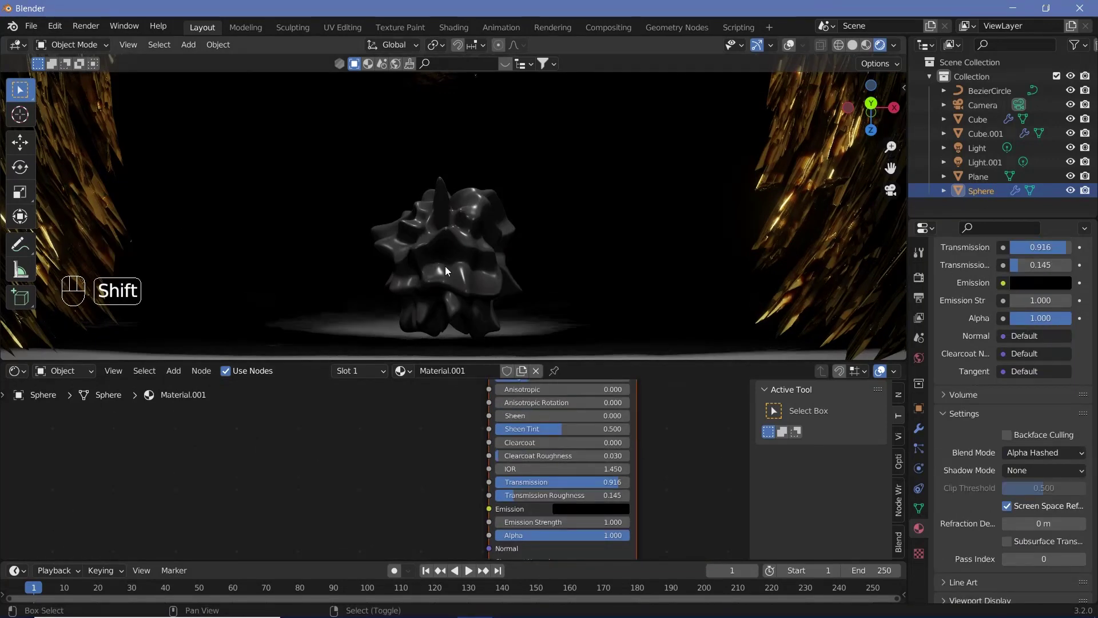
- Add a UV sphere at the crystal's centre and scale it to about 0.41
{"action": "right_click", "coordinate": [450, 268]}
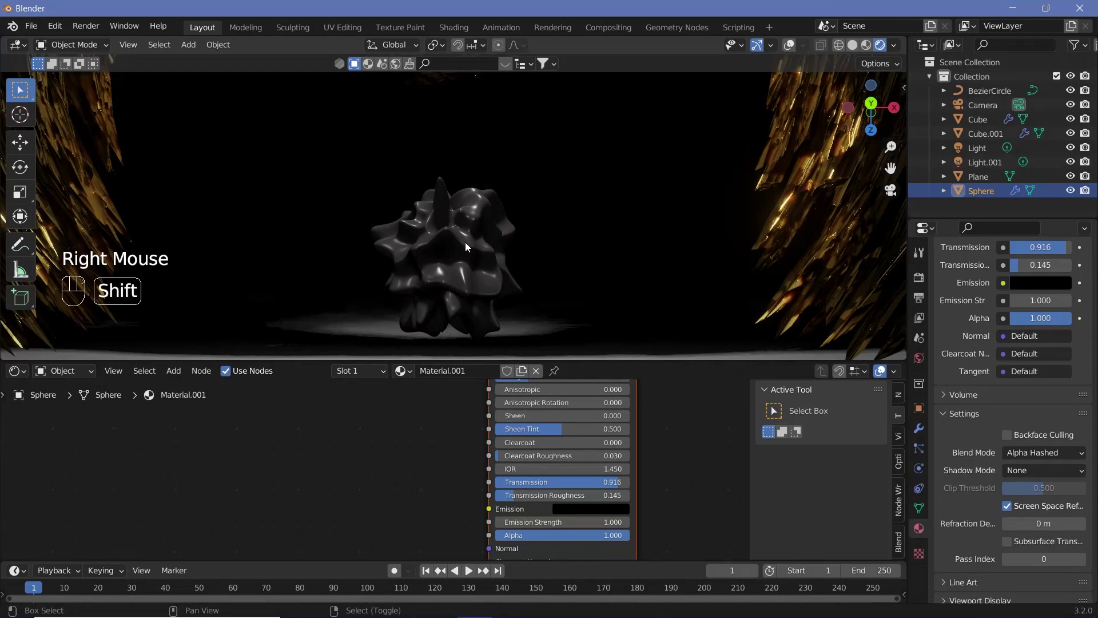
{"action": "key", "text": "shift+s"}
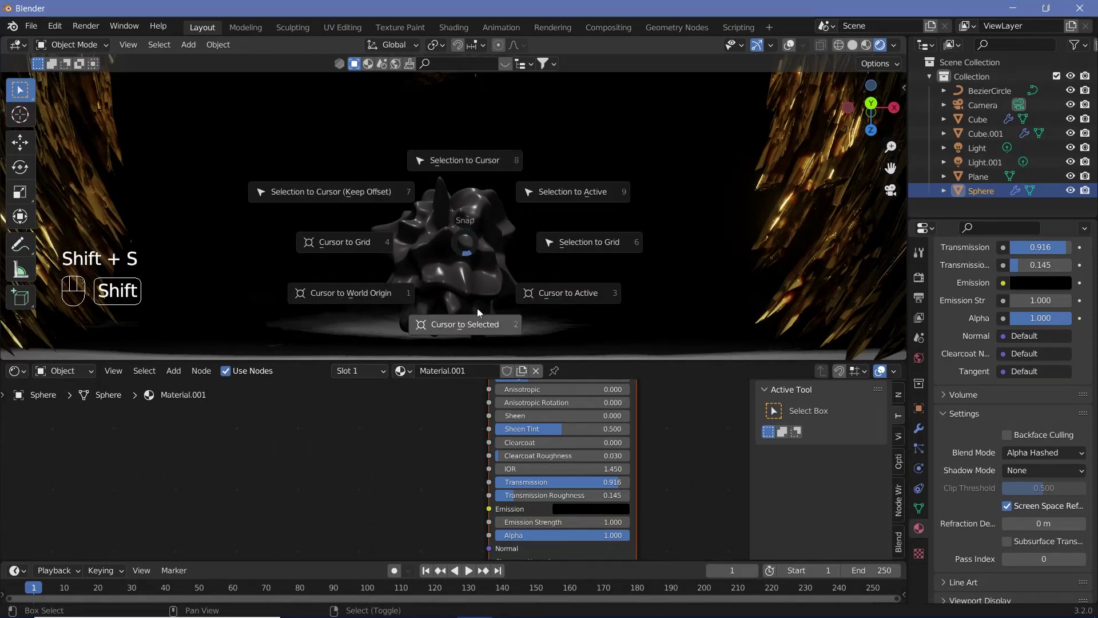
{"action": "key", "text": "shift+a"}
{"action": "key", "text": "s"}
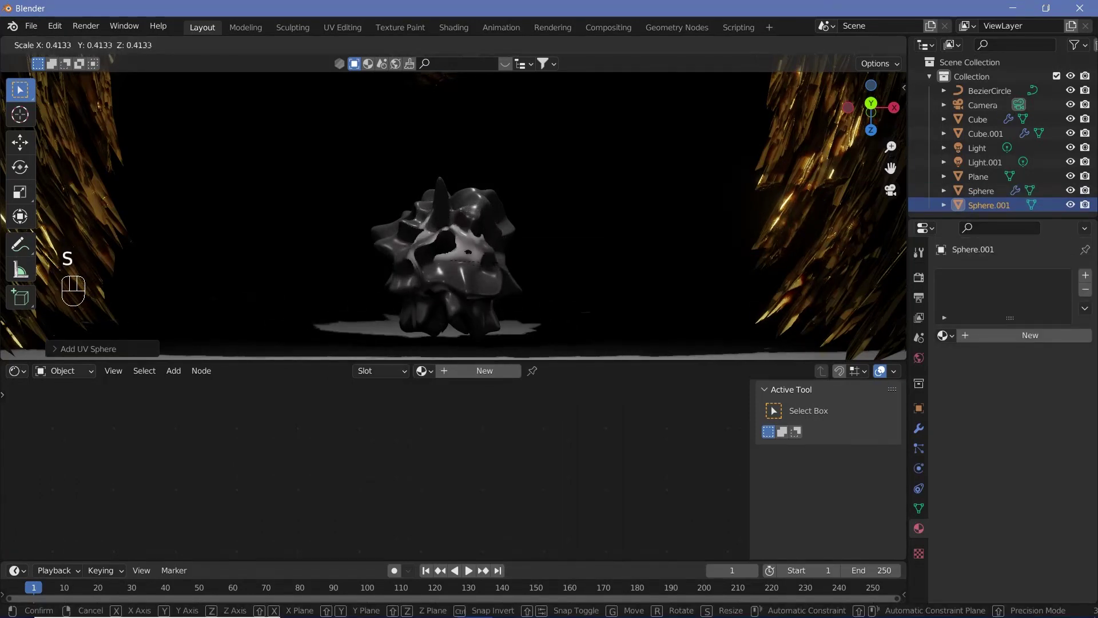
{"action": "left_click_drag", "start_coordinate": [501, 260], "coordinate": [448, 262]}
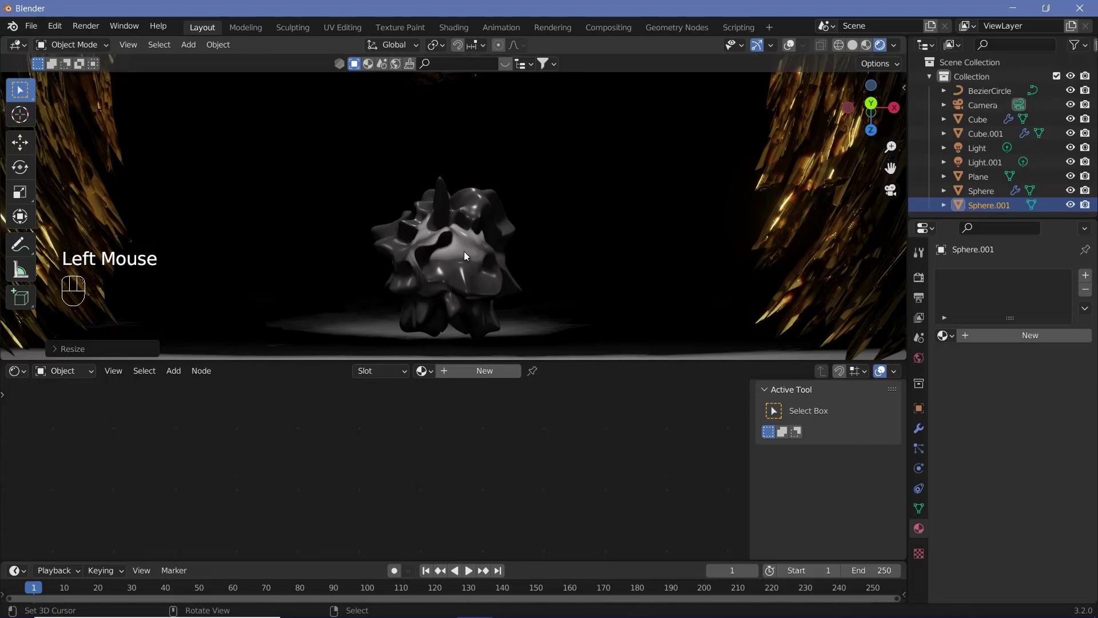
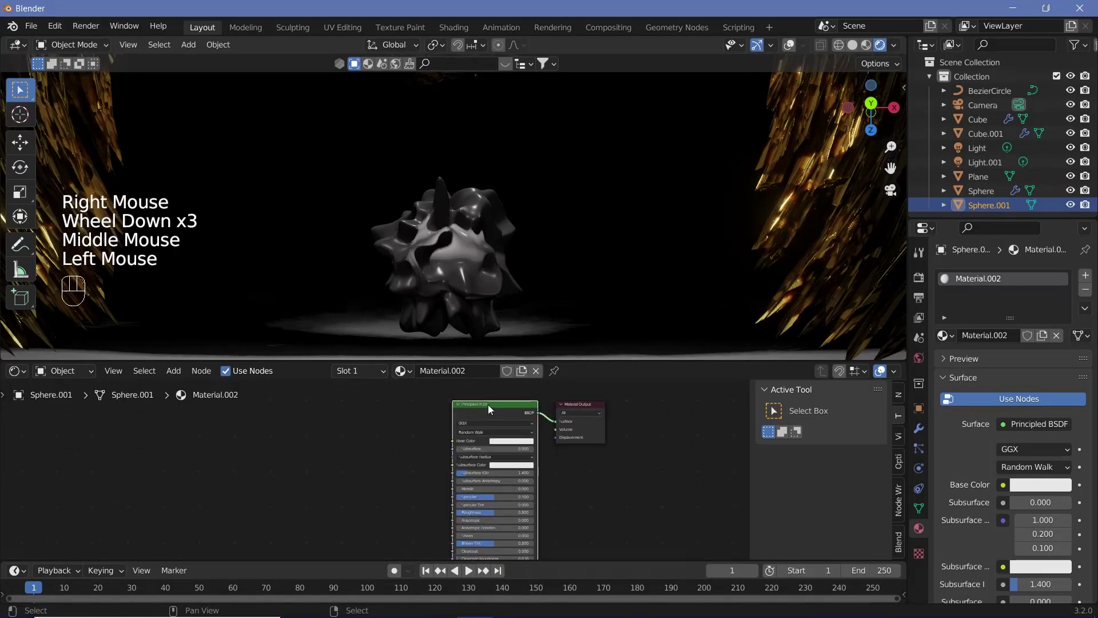
- Select the sphere's Principled BSDF node and adjust its shader settings (transmission roughness 0.451)
{"action": "left_click", "coordinate": [477, 426]}
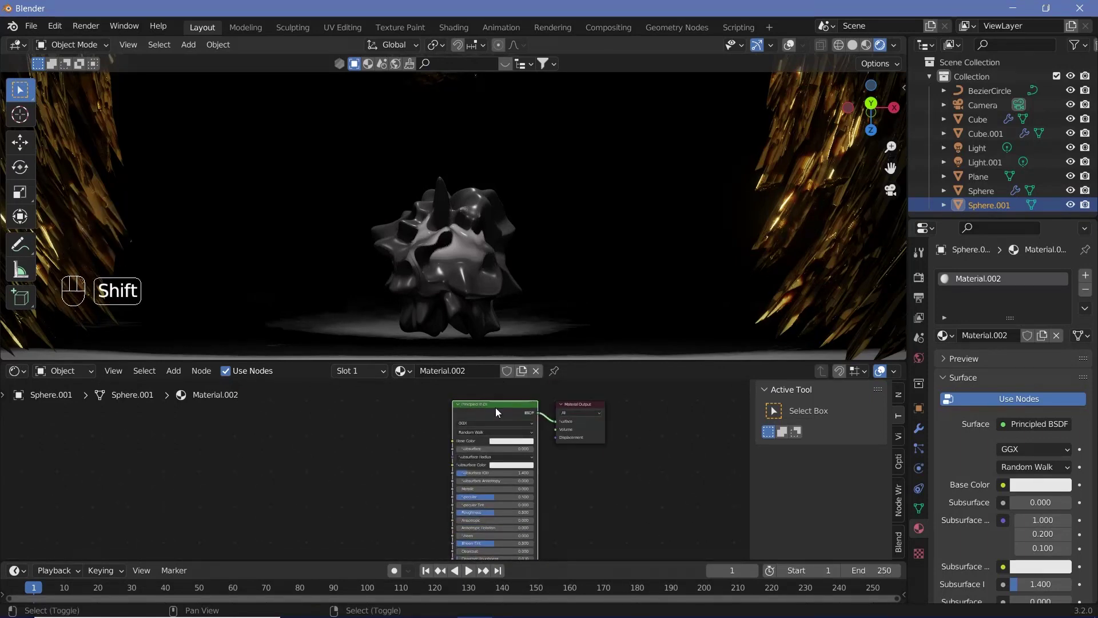
{"action": "key", "text": "shift+s"}
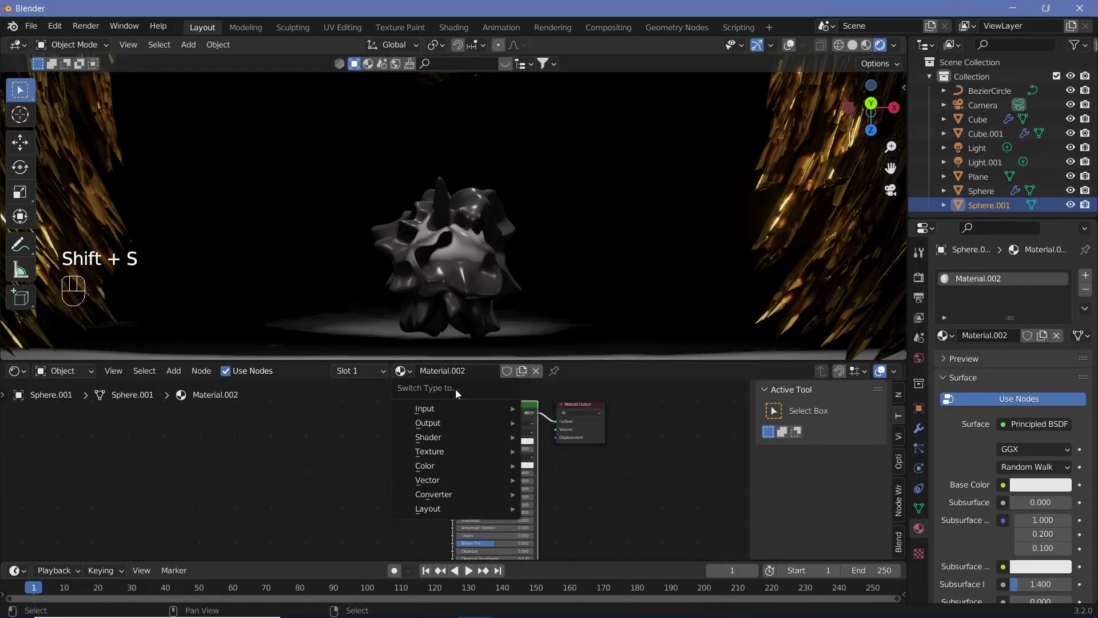
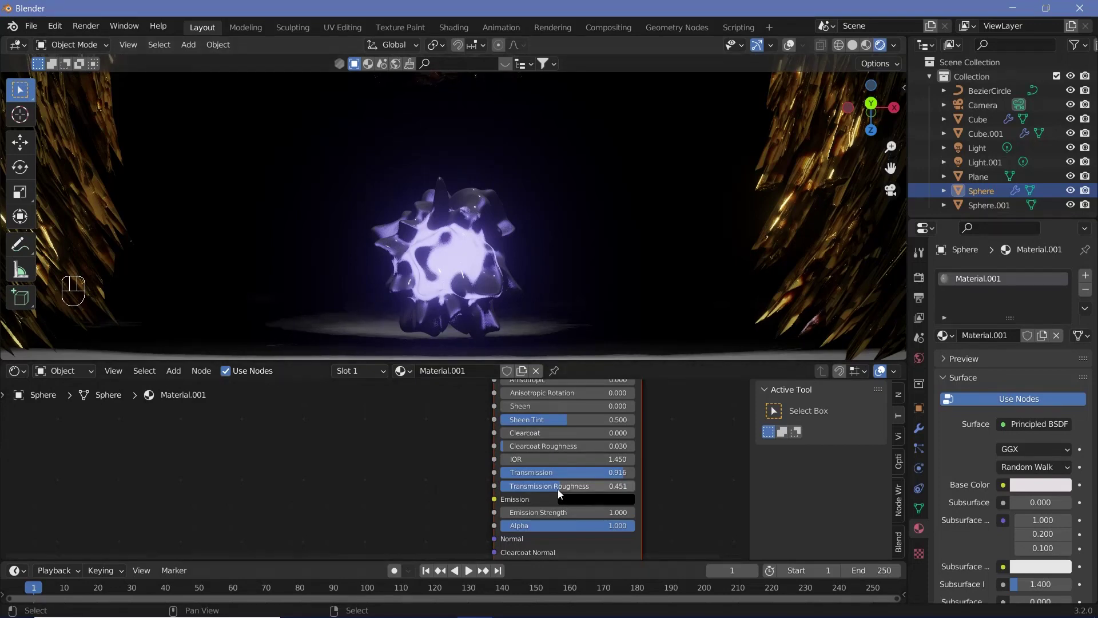
{"action": "left_click", "coordinate": [561, 493]}
{"action": "middle_click", "coordinate": [535, 487]}
{"action": "scroll", "scroll_direction": "down", "scroll_amount": 3}
{"action": "scroll", "scroll_direction": "up", "scroll_amount": 3}
{"action": "scroll", "scroll_direction": "up", "scroll_amount": 3}
- Set the sphere's Base Color to a pale blue and check it through the camera
{"action": "left_click", "coordinate": [548, 448]}
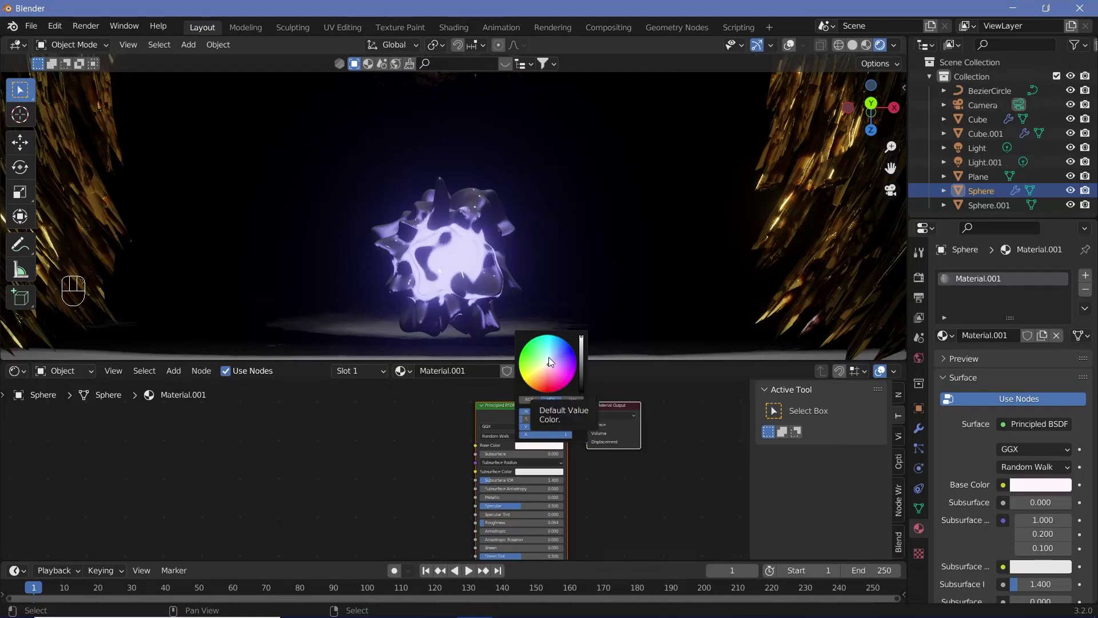
{"action": "scroll", "scroll_direction": "down", "scroll_amount": 3}
{"action": "left_click_drag", "start_coordinate": [520, 219], "coordinate": [491, 253]}
{"action": "key", "text": "KP_0"}
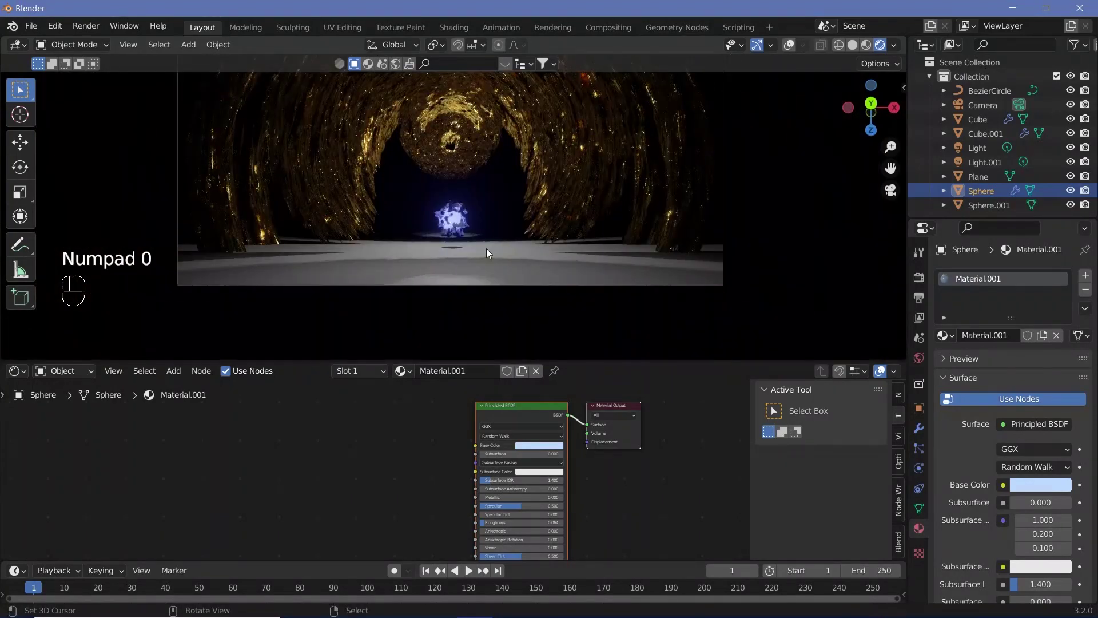
{"action": "scroll", "scroll_direction": "down", "scroll_amount": 3}
{"action": "middle_click", "coordinate": [473, 206]}
- Select the floor plane and start Material.003 with Voronoi and ColorRamp nodes
{"action": "scroll", "scroll_direction": "up", "scroll_amount": 3}
{"action": "left_click_drag", "start_coordinate": [477, 280], "coordinate": [440, 319]}
{"action": "left_click_drag", "start_coordinate": [455, 313], "coordinate": [425, 479]}
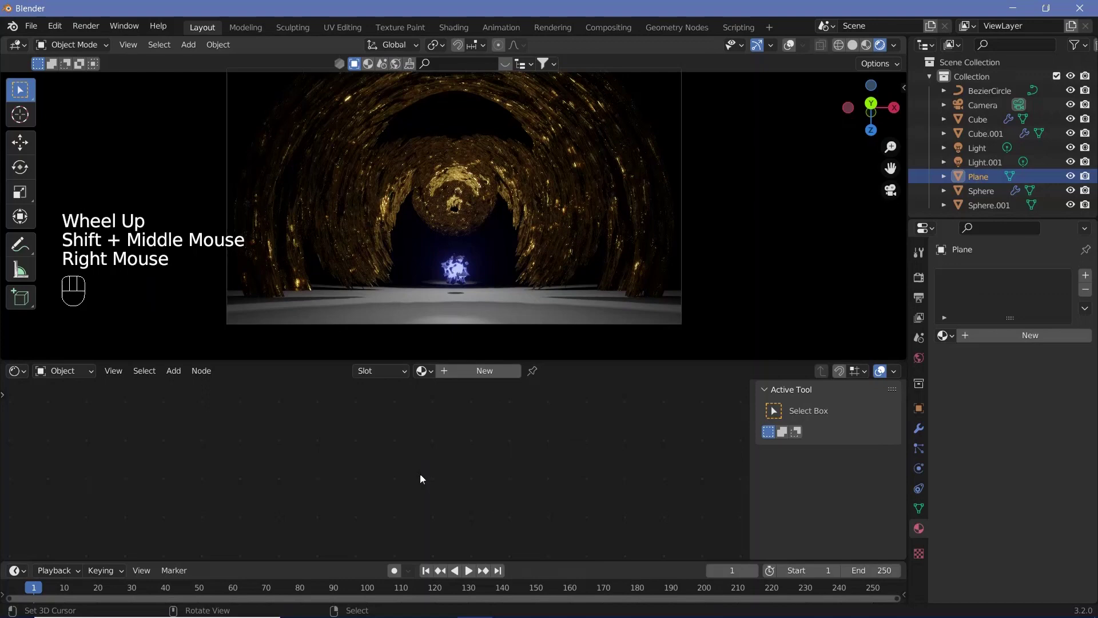
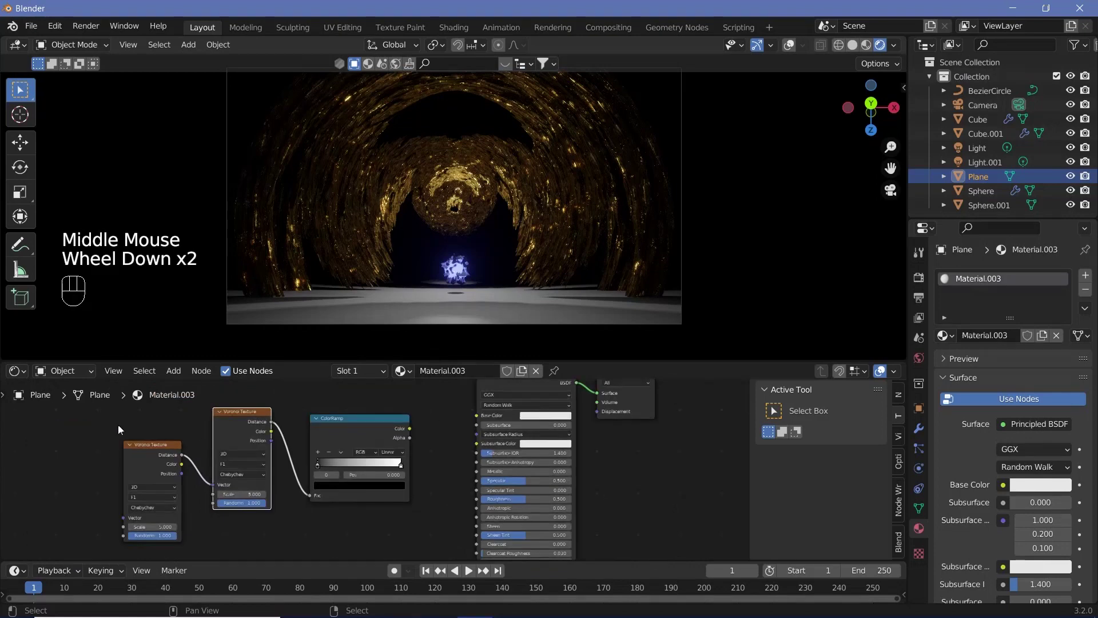
{"action": "left_click_drag", "start_coordinate": [375, 481], "coordinate": [366, 457]}
{"action": "middle_click", "coordinate": [412, 505]}
- Add a Bump node fed by the ramp into the BSDF Normal and give the floor a pale lavender base colour
{"action": "key", "text": "shift+a"}
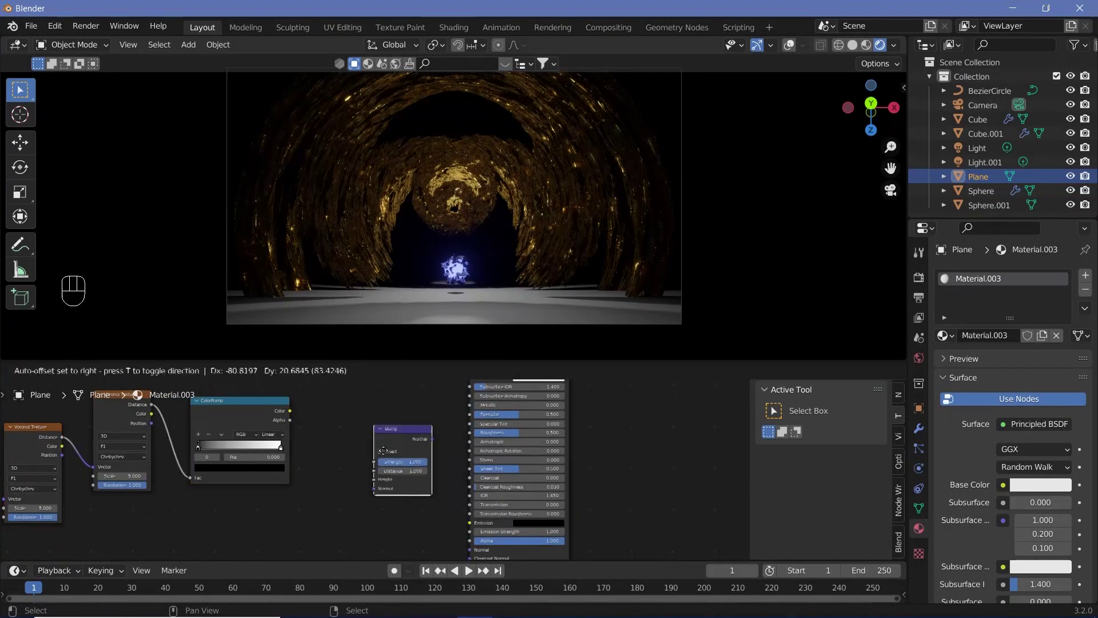
{"action": "left_click_drag", "start_coordinate": [365, 472], "coordinate": [418, 445]}
{"action": "left_click_drag", "start_coordinate": [452, 486], "coordinate": [551, 480]}
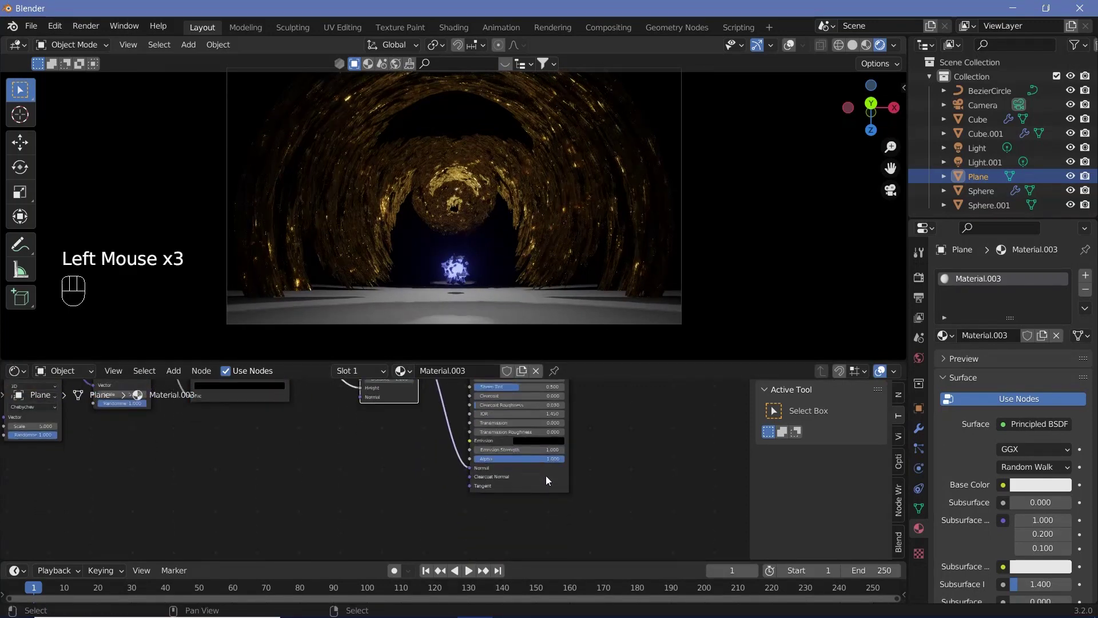
{"action": "middle_click", "coordinate": [529, 309]}
{"action": "scroll", "scroll_direction": "down", "scroll_amount": 3}
{"action": "middle_click", "coordinate": [625, 473]}
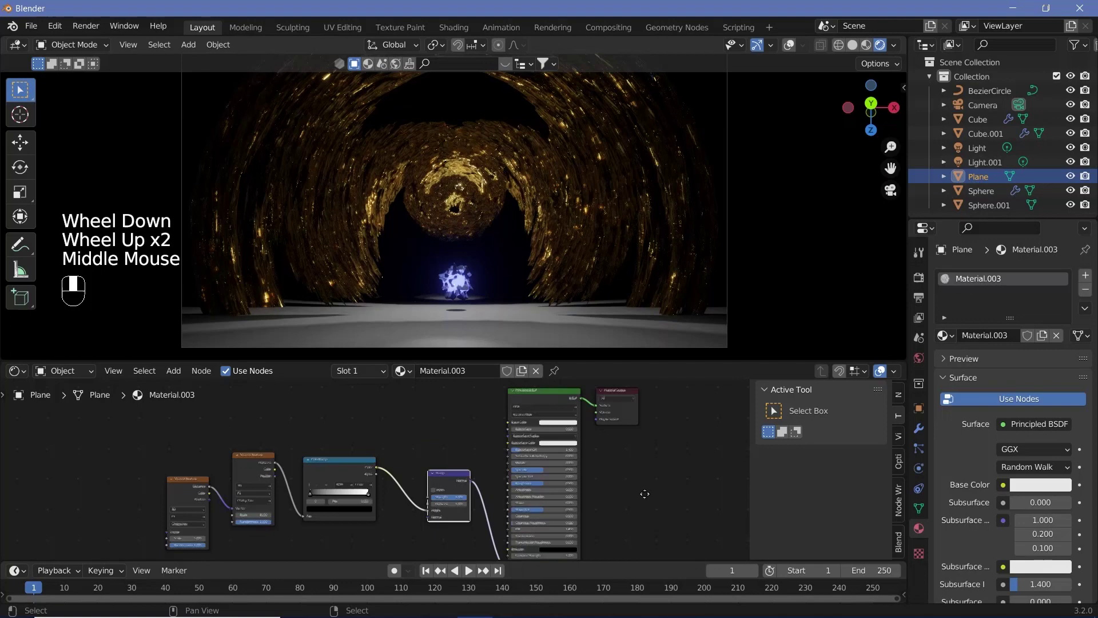
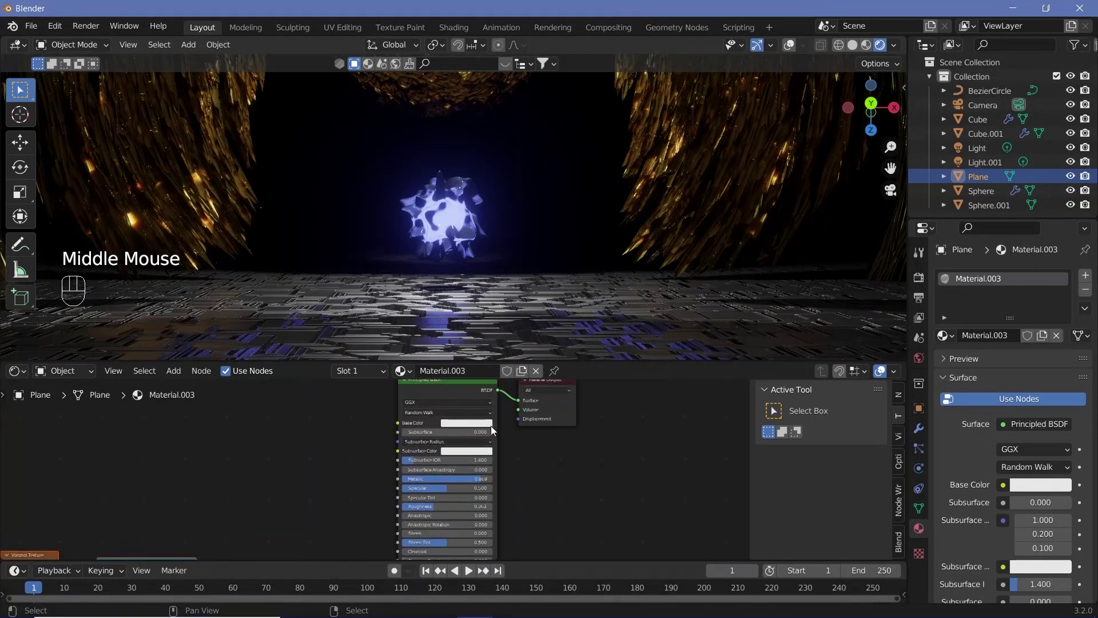
{"action": "left_click", "coordinate": [488, 424]}
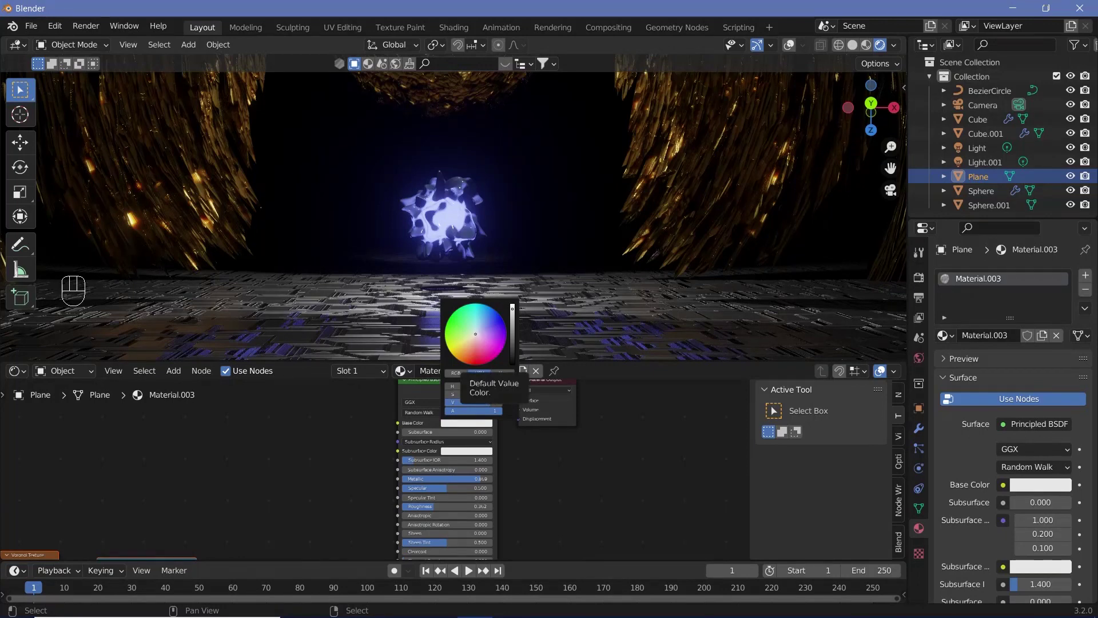
{"action": "middle_click", "coordinate": [510, 323]}
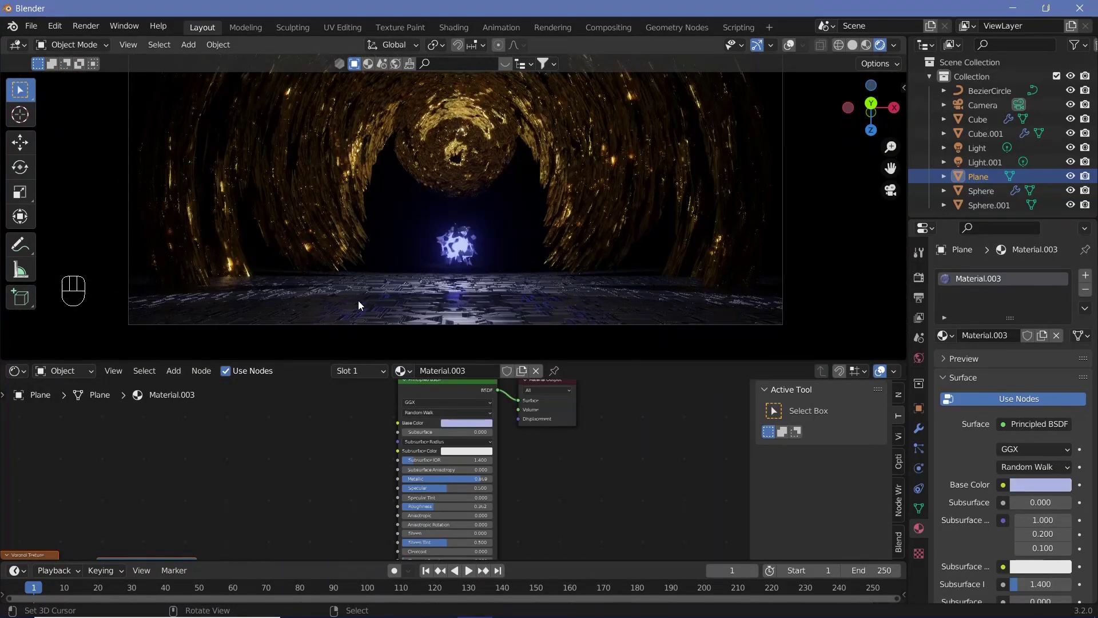
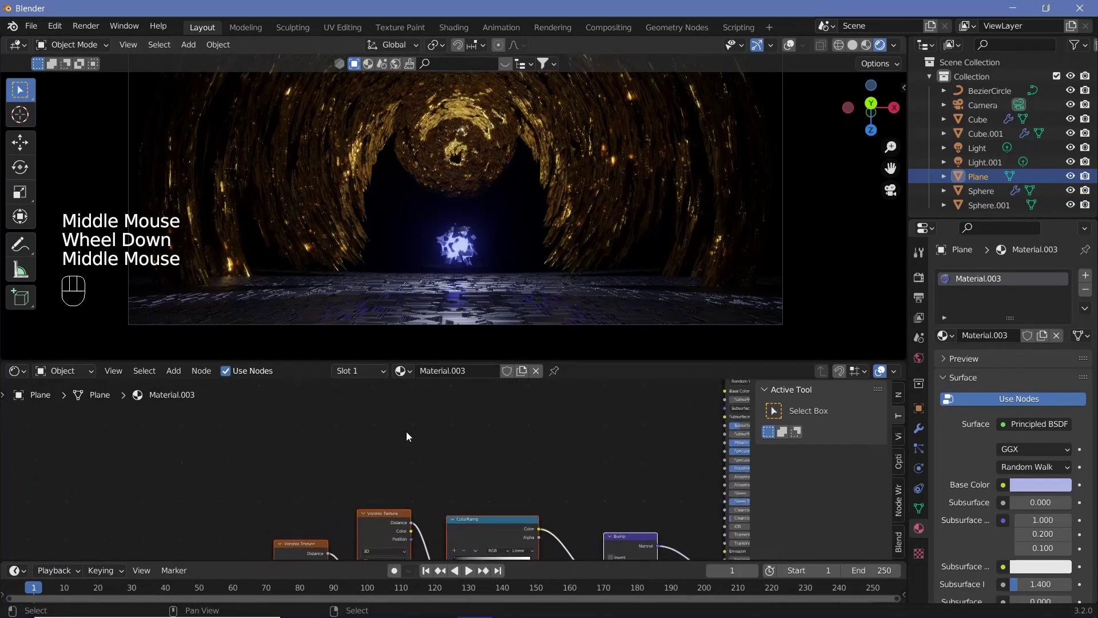
- Route a Musgrave Texture through a ColorRamp into the floor shader, pushing the ramp stop to 0.236
{"action": "key", "text": "shift+a"}
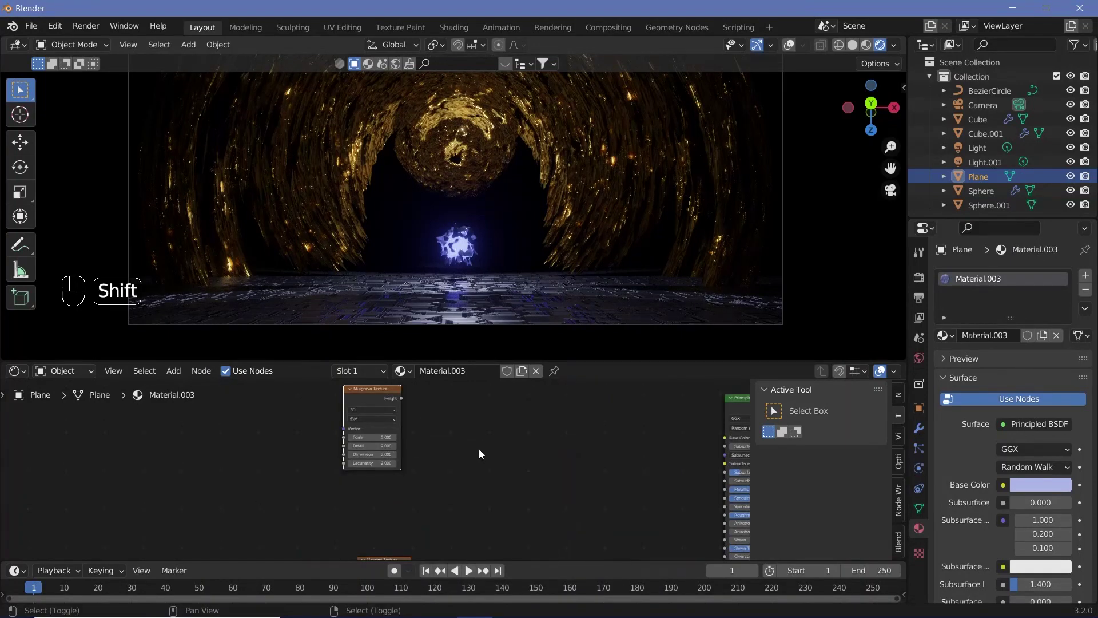
{"action": "key", "text": "shift+a"}
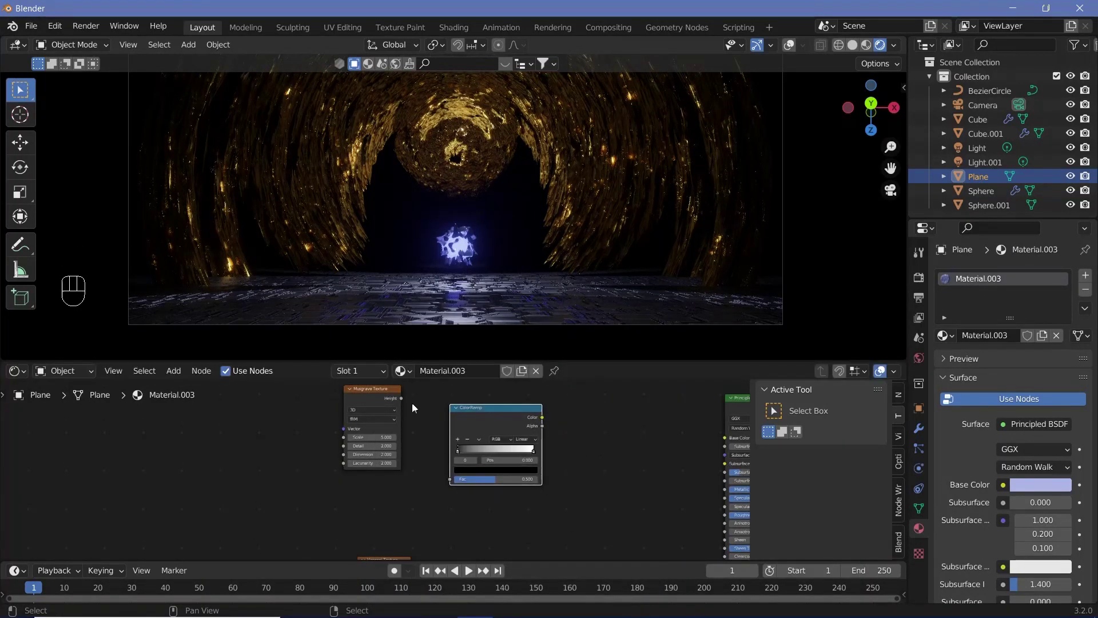
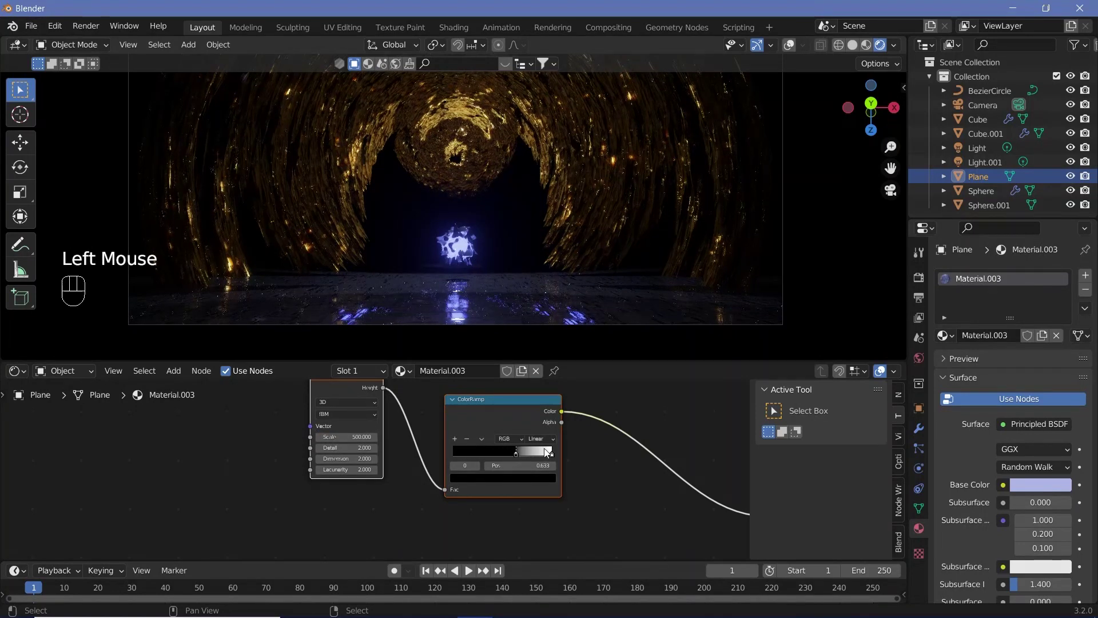
{"action": "left_click_drag", "start_coordinate": [550, 457], "coordinate": [501, 462]}
{"action": "left_click_drag", "start_coordinate": [484, 456], "coordinate": [463, 469]}
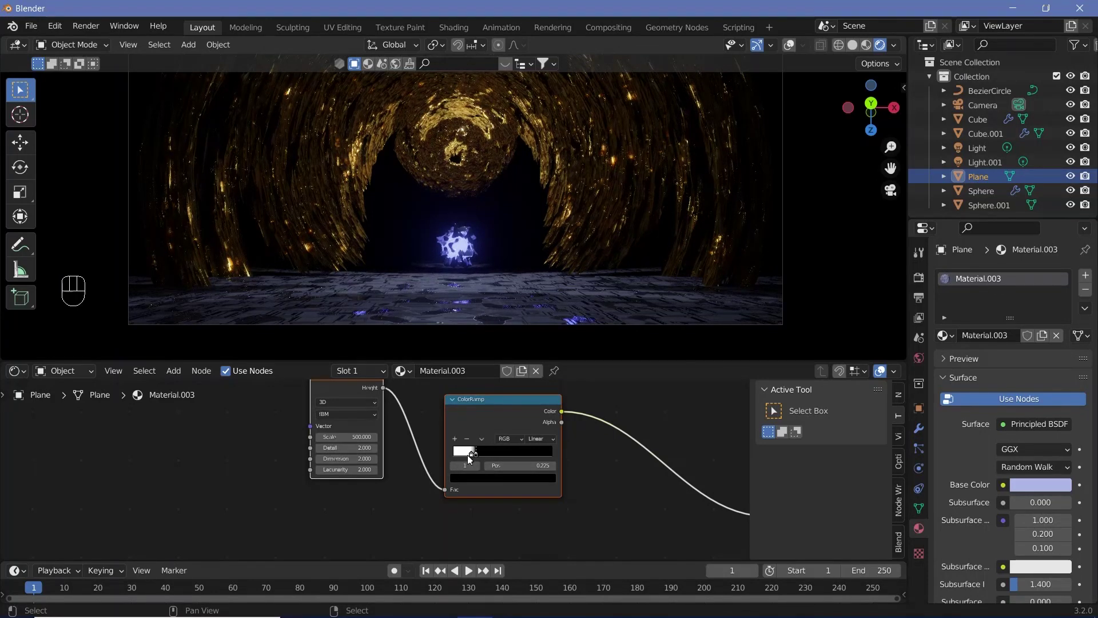
{"action": "left_click_drag", "start_coordinate": [419, 455], "coordinate": [444, 463]}
{"action": "key", "text": "0"}
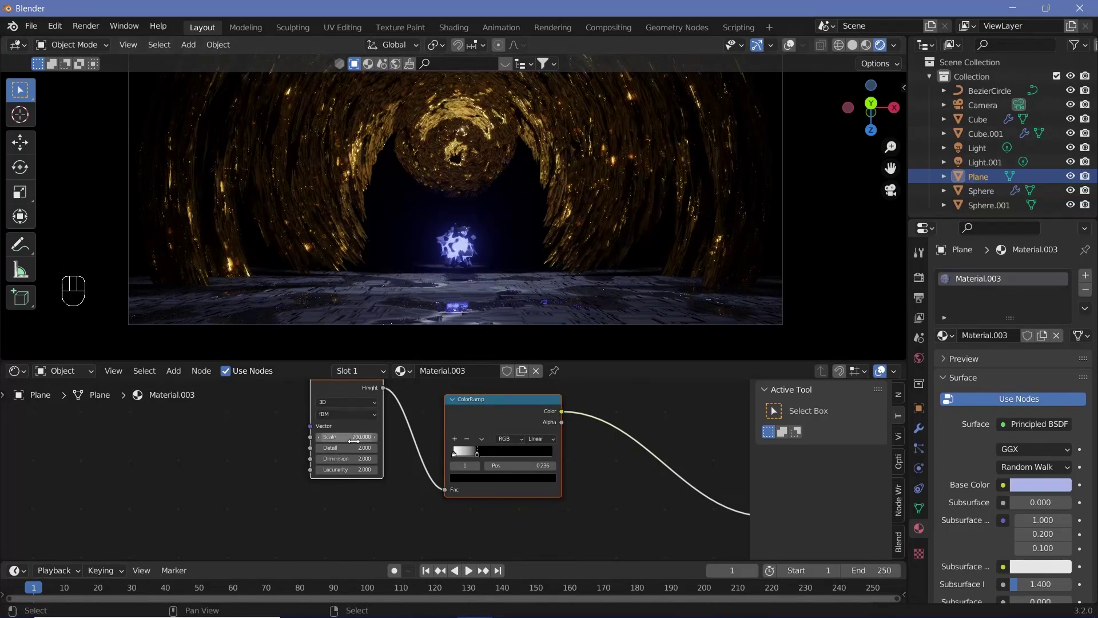
{"action": "left_click_drag", "start_coordinate": [464, 418], "coordinate": [499, 464]}
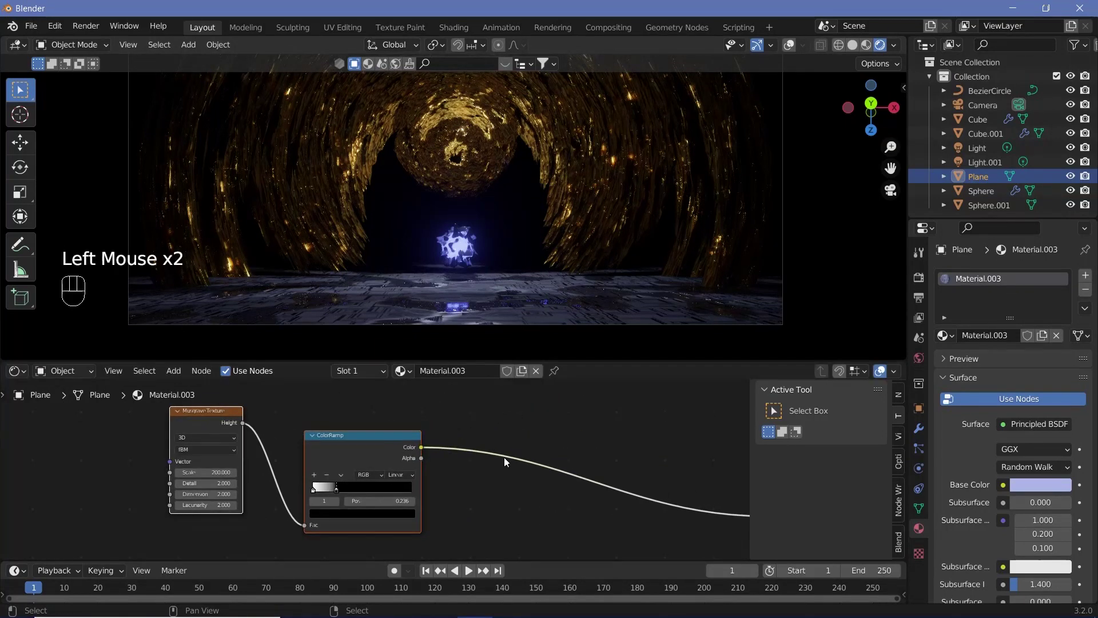
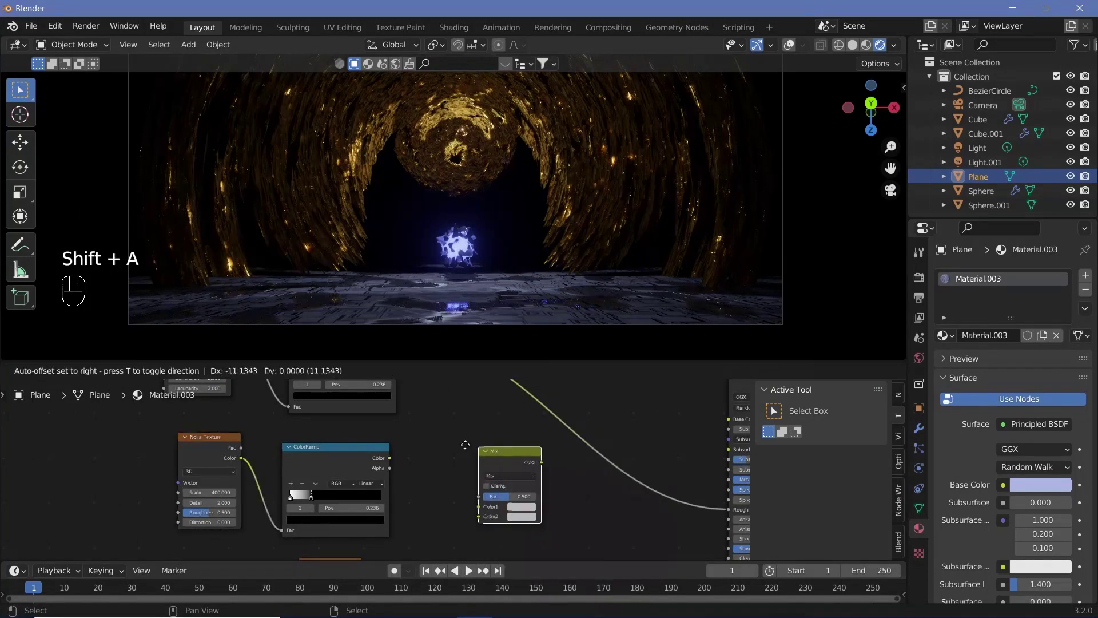
- Set the MixRGB to Multiply, feed both ramps into it and send the result to the floor shader
{"action": "left_click", "coordinate": [480, 455]}
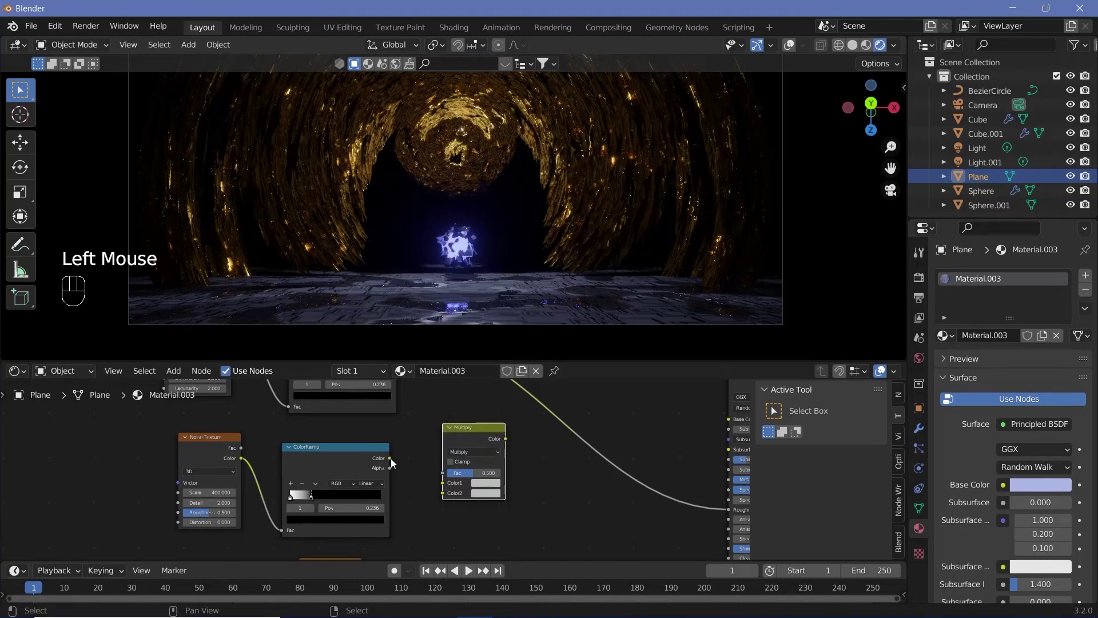
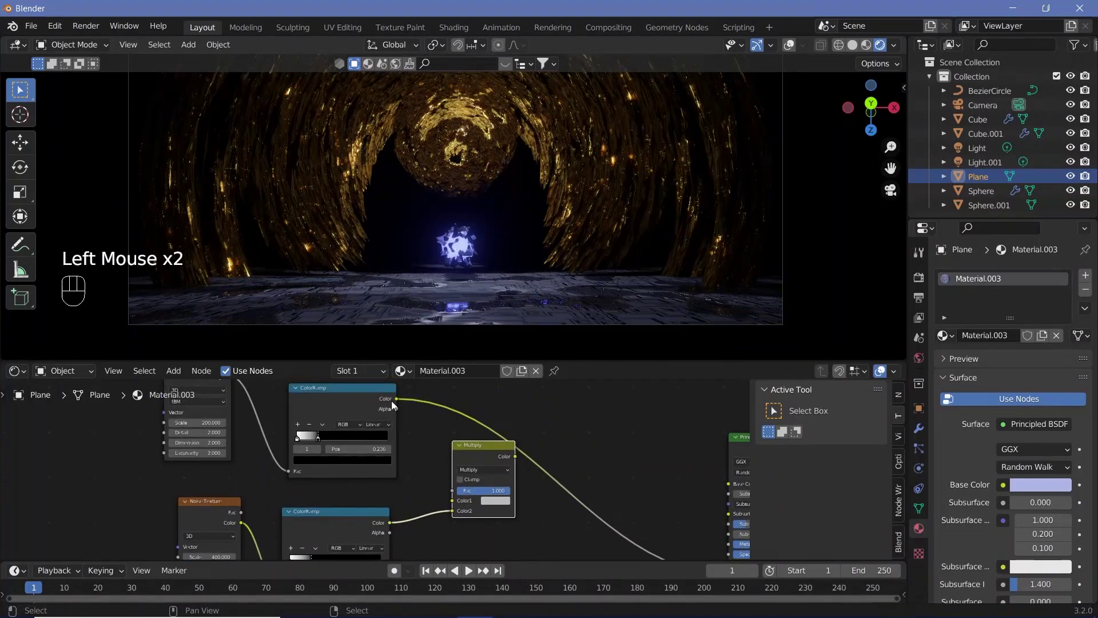
{"action": "left_click_drag", "start_coordinate": [426, 445], "coordinate": [555, 519]}
{"action": "left_click_drag", "start_coordinate": [518, 458], "coordinate": [367, 453]}
{"action": "middle_click", "coordinate": [377, 455]}
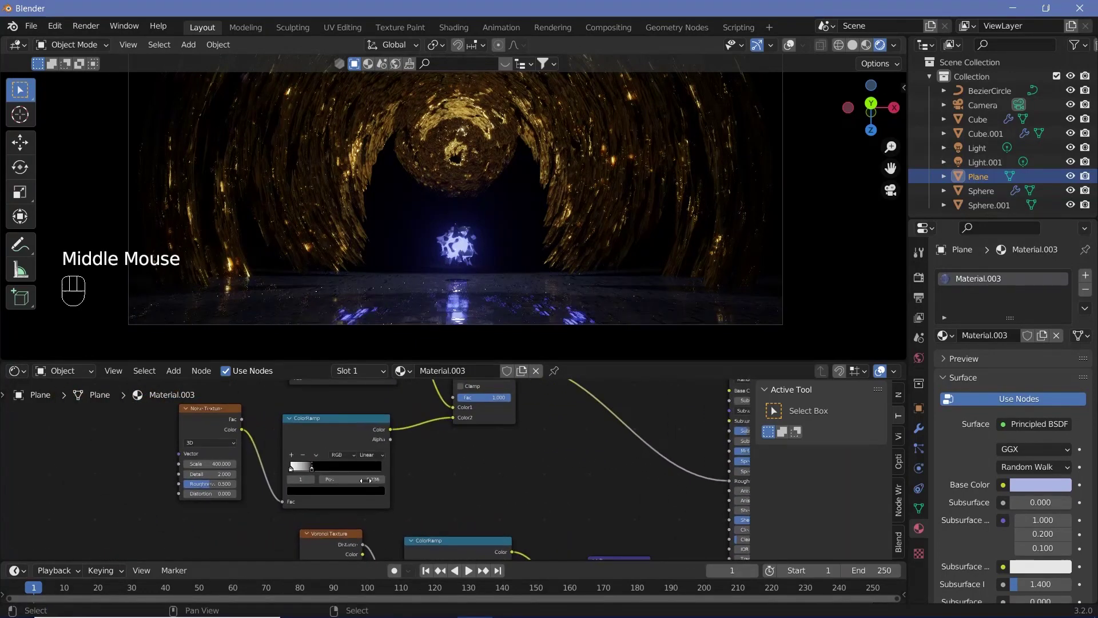
- Move the noise ramp stop near 0.789 and raise the Noise Texture scale to 1000
{"action": "left_click_drag", "start_coordinate": [369, 476], "coordinate": [324, 477]}
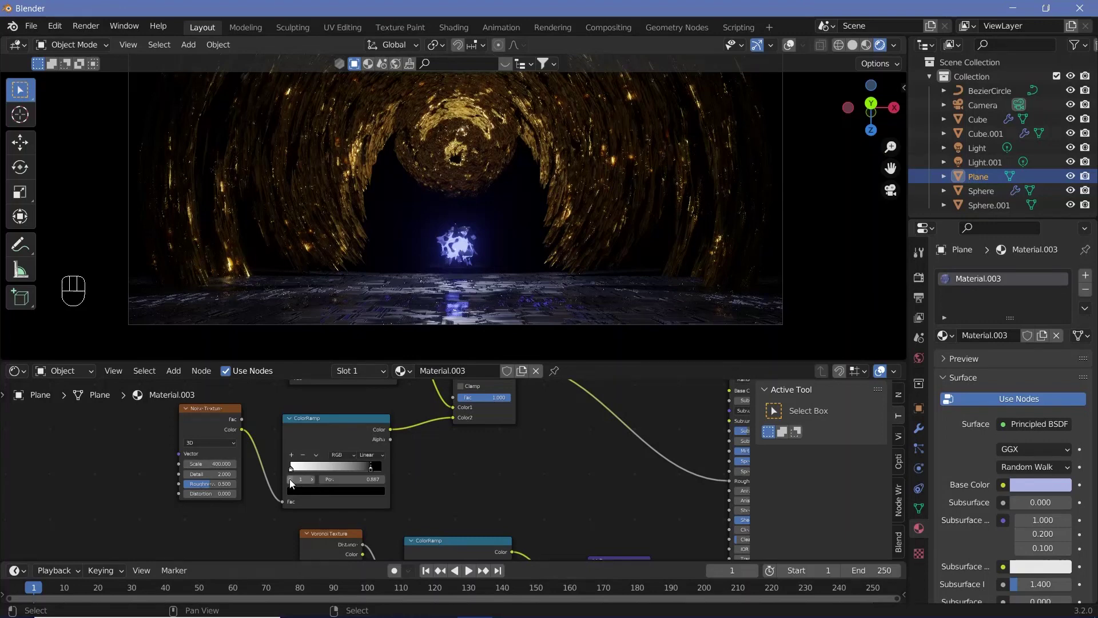
{"action": "key", "text": "0"}
{"action": "left_click_drag", "start_coordinate": [365, 470], "coordinate": [611, 492]}
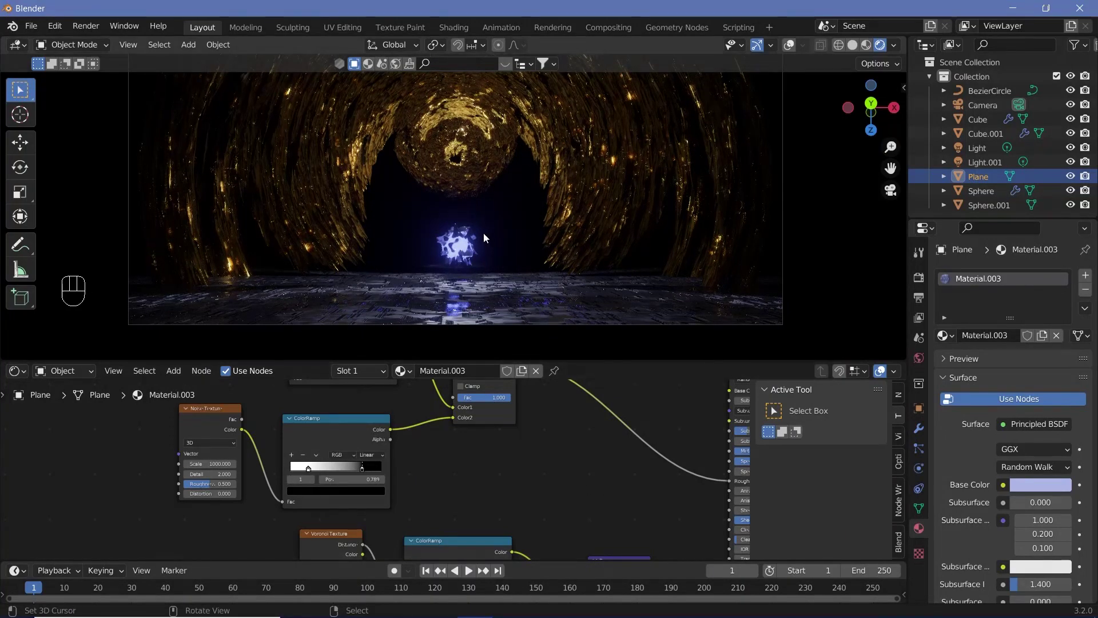
{"action": "scroll", "scroll_direction": "down", "scroll_amount": 3}
{"action": "scroll", "scroll_direction": "down", "scroll_amount": 3}
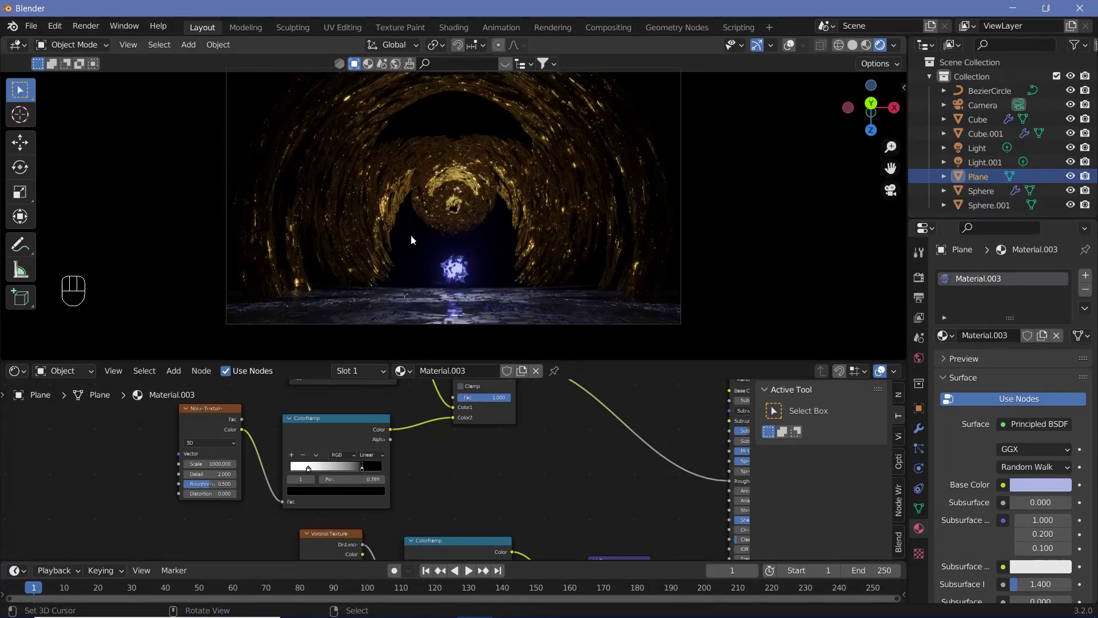
{"action": "scroll", "scroll_direction": "down", "scroll_amount": 3}
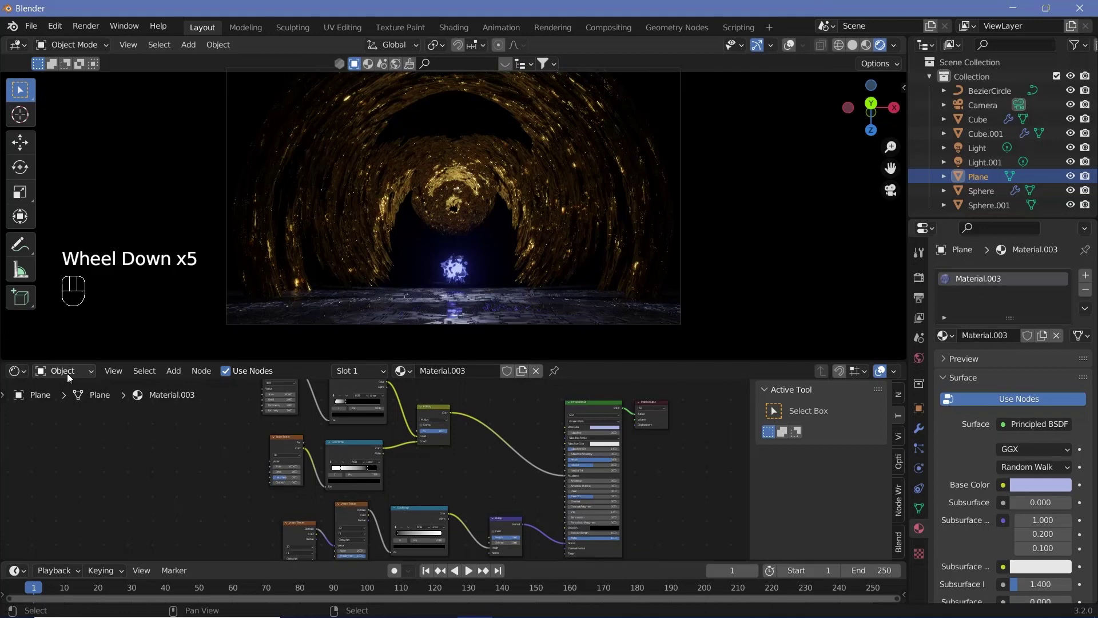
- In the World shader, run a Noise Texture through a ColorRamp and recolour the ramp's white stop
{"action": "left_click", "coordinate": [88, 405]}
{"action": "middle_click", "coordinate": [87, 405]}
{"action": "scroll", "scroll_direction": "up", "scroll_amount": 3}
{"action": "middle_click", "coordinate": [491, 459]}
{"action": "scroll", "scroll_direction": "up", "scroll_amount": 3}
{"action": "key", "text": "shift+a"}
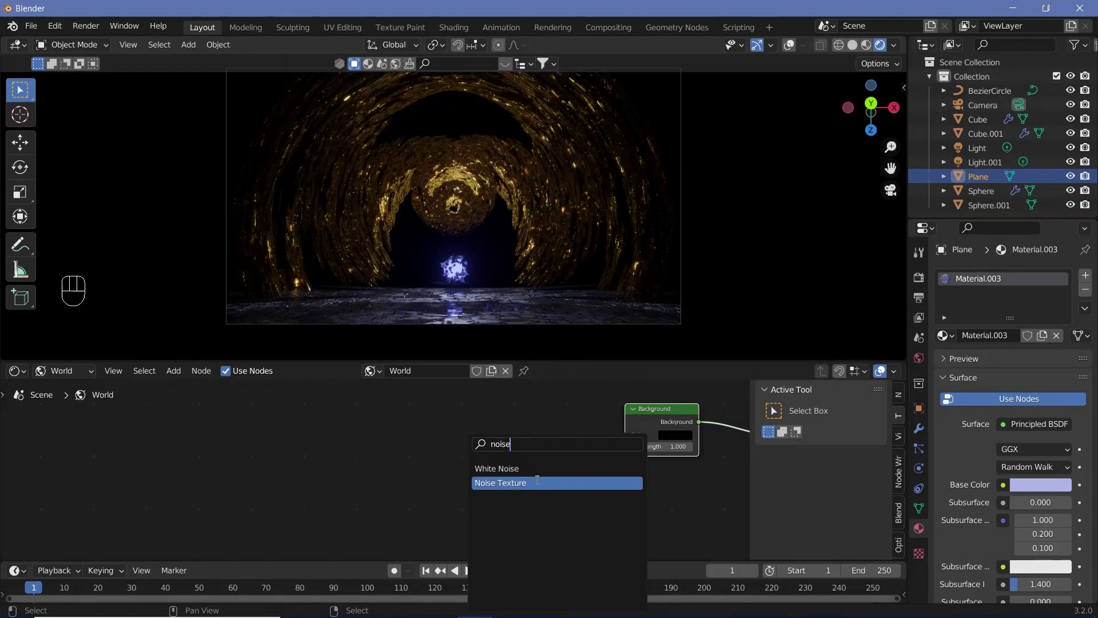
{"action": "key", "text": "shift+a"}
{"action": "left_click_drag", "start_coordinate": [346, 492], "coordinate": [503, 524]}
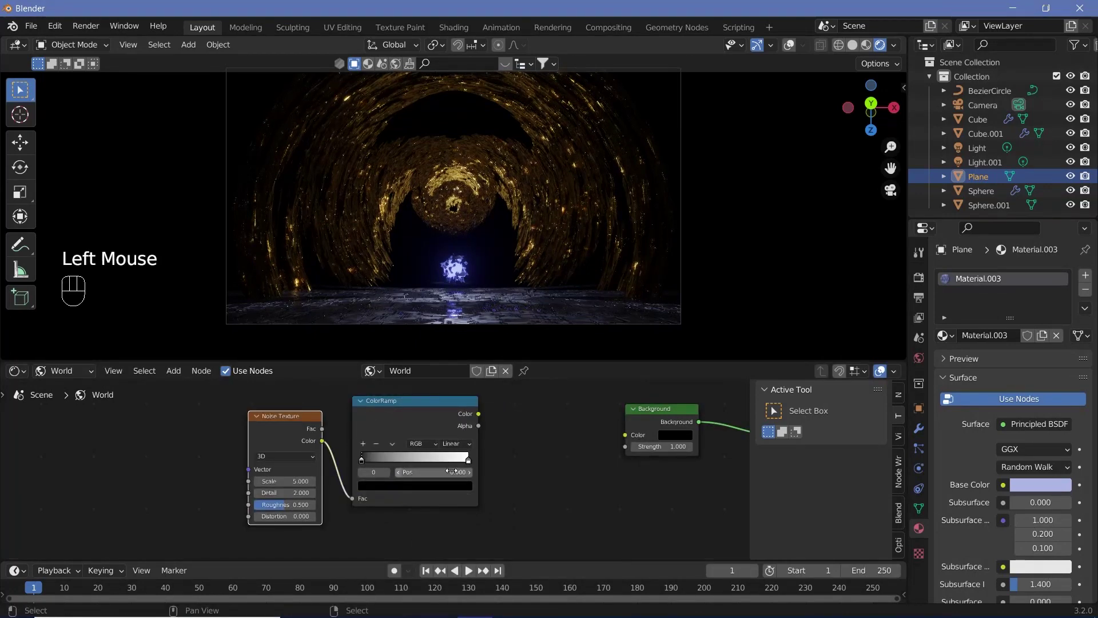
{"action": "left_click_drag", "start_coordinate": [363, 463], "coordinate": [453, 469]}
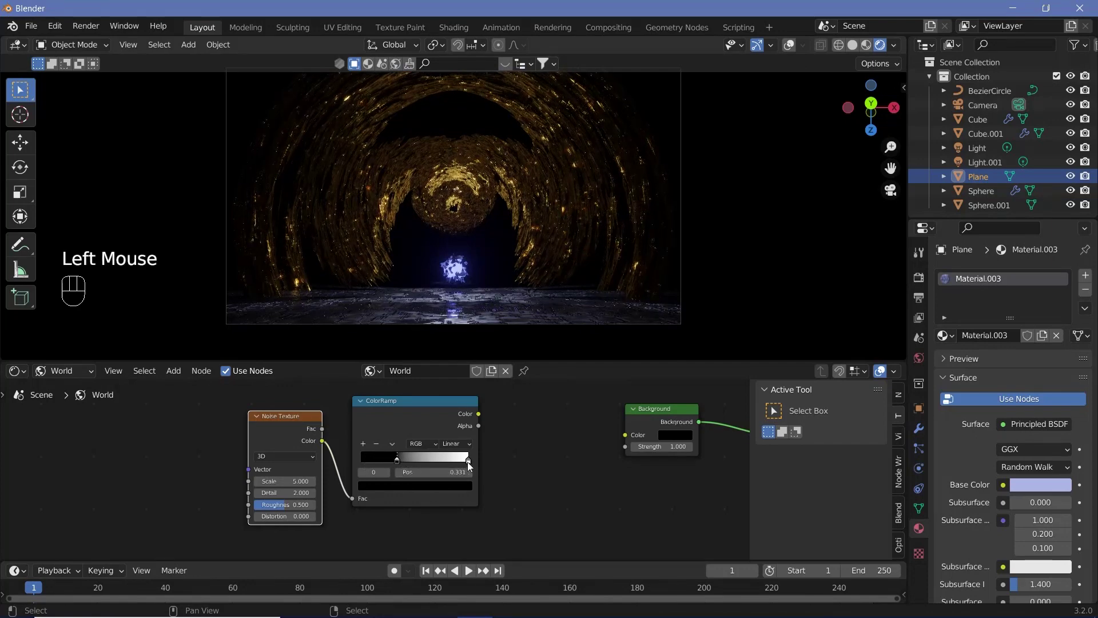
{"action": "left_click", "coordinate": [460, 467]}
{"action": "left_click", "coordinate": [447, 489]}
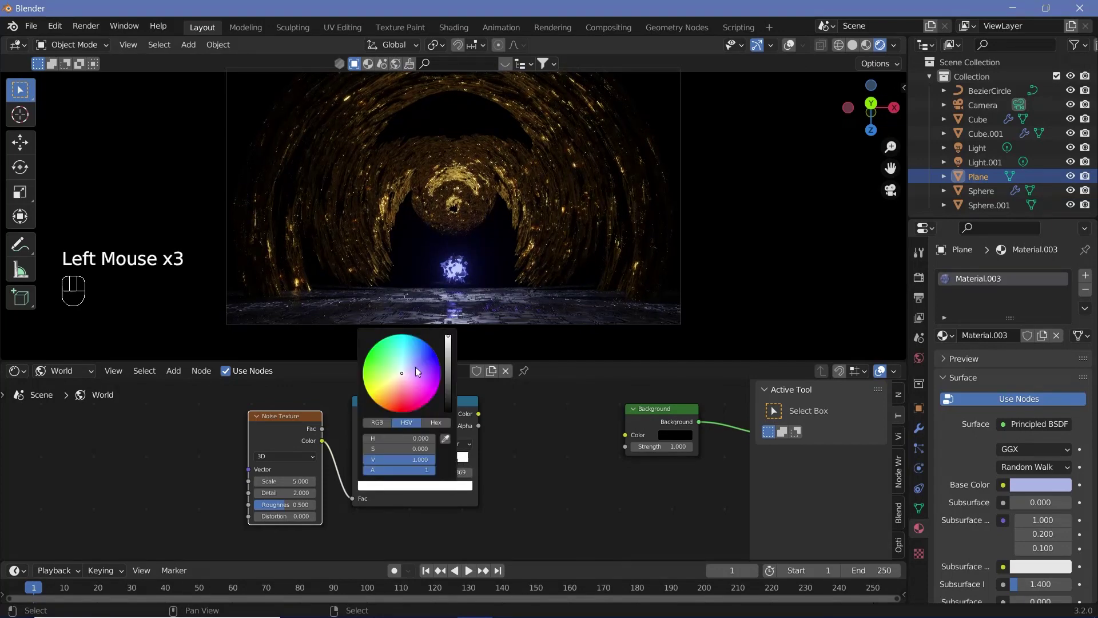
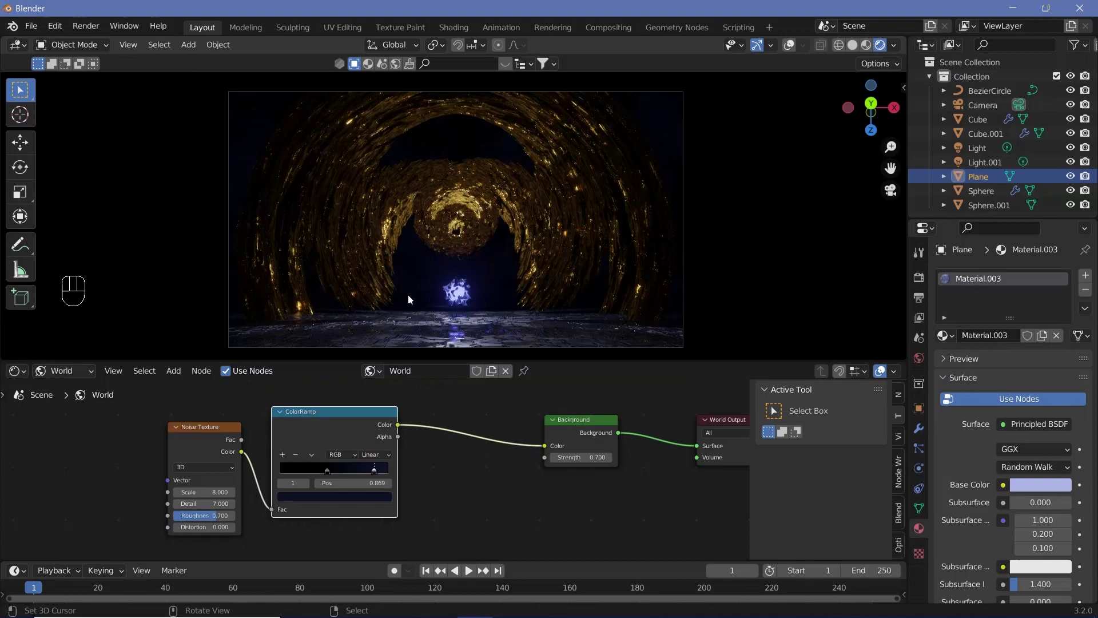
- Move the view in toward the crystal sphere and orbit down toward the floor
{"action": "scroll", "scroll_direction": "up", "scroll_amount": 3}
{"action": "left_click_drag", "start_coordinate": [458, 151], "coordinate": [378, 283]}
{"action": "scroll", "scroll_direction": "up", "scroll_amount": 3}
{"action": "left_click_drag", "start_coordinate": [392, 254], "coordinate": [351, 286]}
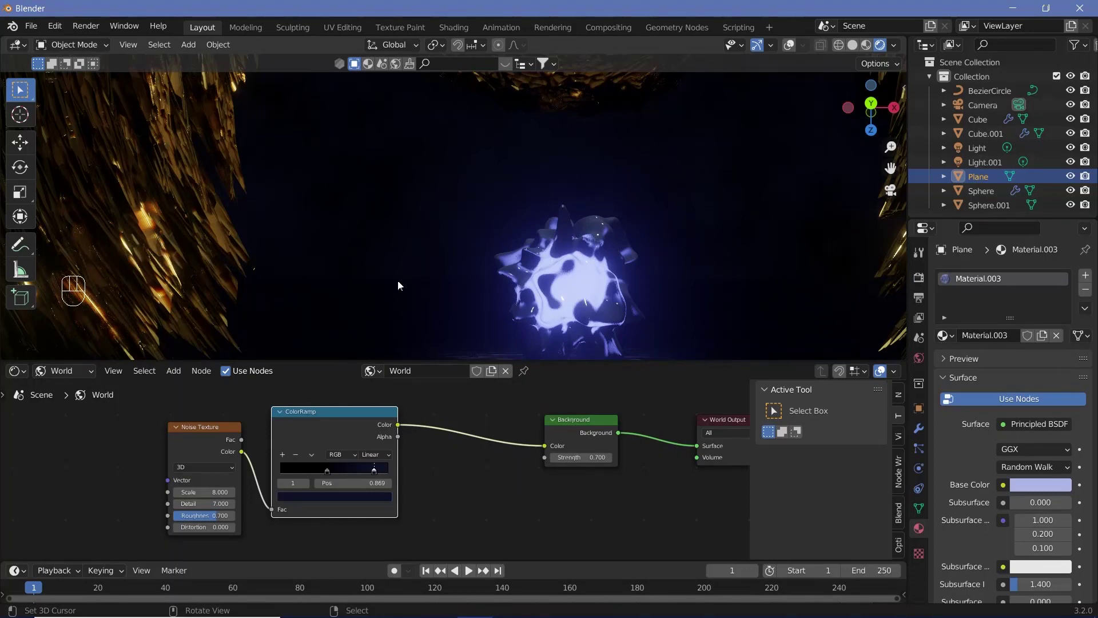
{"action": "scroll", "scroll_direction": "down", "scroll_amount": 3}
{"action": "middle_click", "coordinate": [342, 272]}
{"action": "left_click_drag", "start_coordinate": [422, 261], "coordinate": [447, 462]}
{"action": "scroll", "scroll_direction": "down", "scroll_amount": 3}
- Add a Gradient Texture node to the world below the noise and ramp nodes
{"action": "left_click", "coordinate": [269, 447]}
{"action": "left_click", "coordinate": [313, 442]}
{"action": "key", "text": "shift+s"}
{"action": "key", "text": "shift+a"}
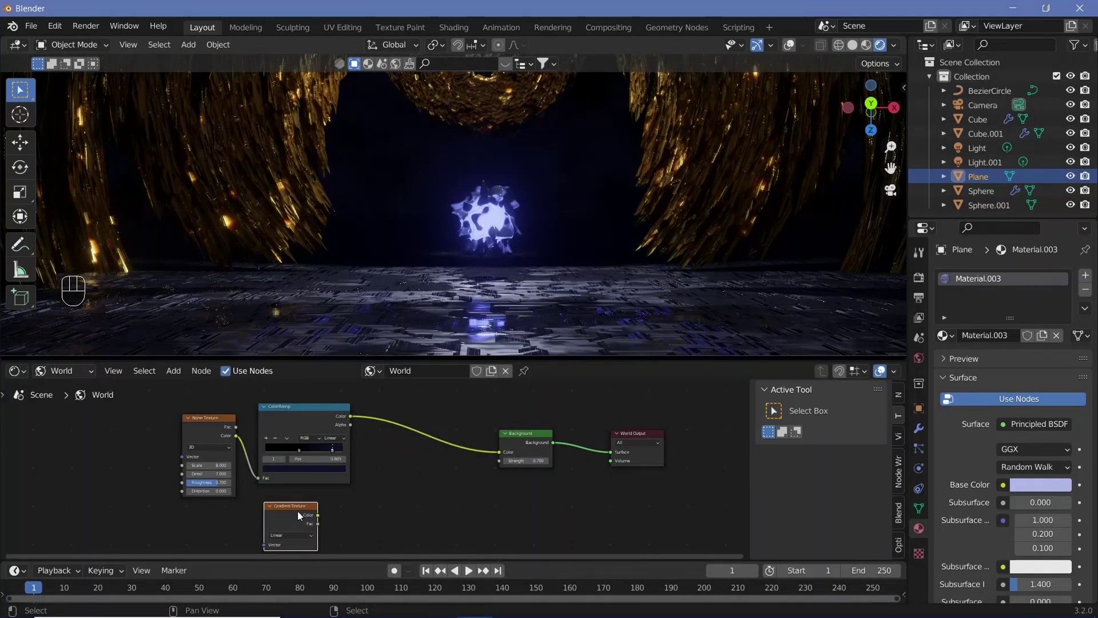
- Preview the Gradient Texture, give it Texture Coordinate and Mapping rotated 90° on Y, and add a Mix node
{"action": "left_click_drag", "start_coordinate": [301, 515], "coordinate": [612, 339]}
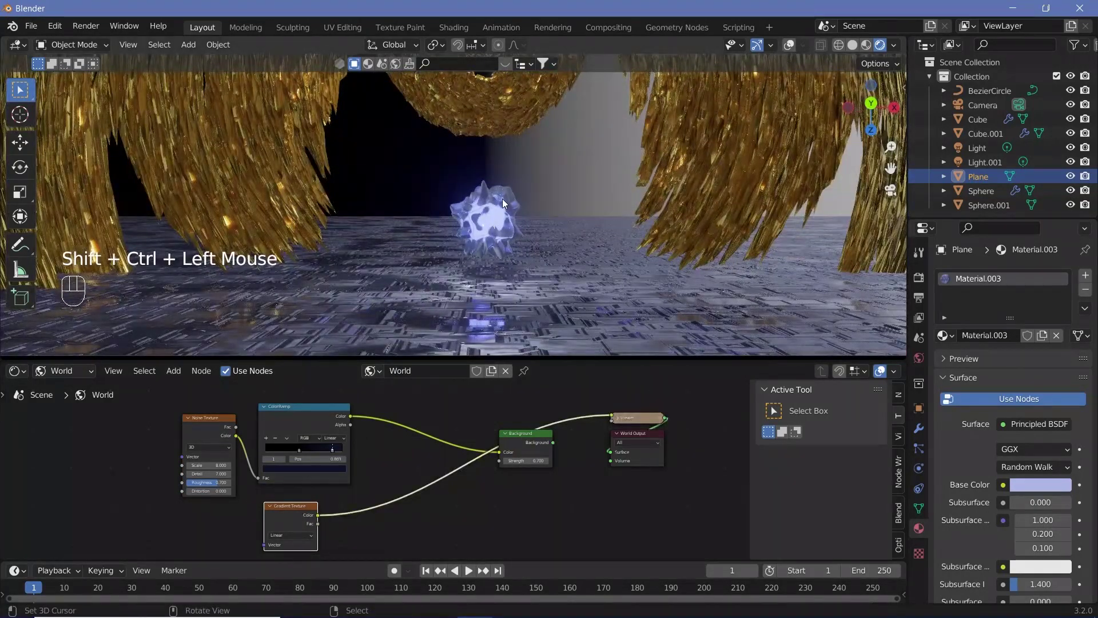
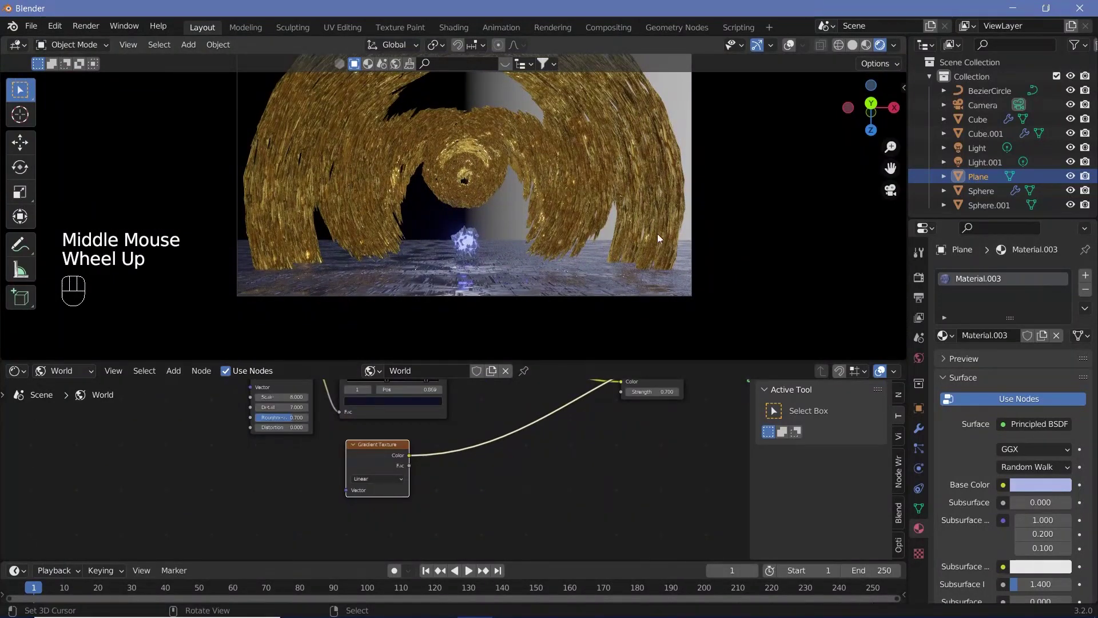
{"action": "left_click", "coordinate": [378, 466]}
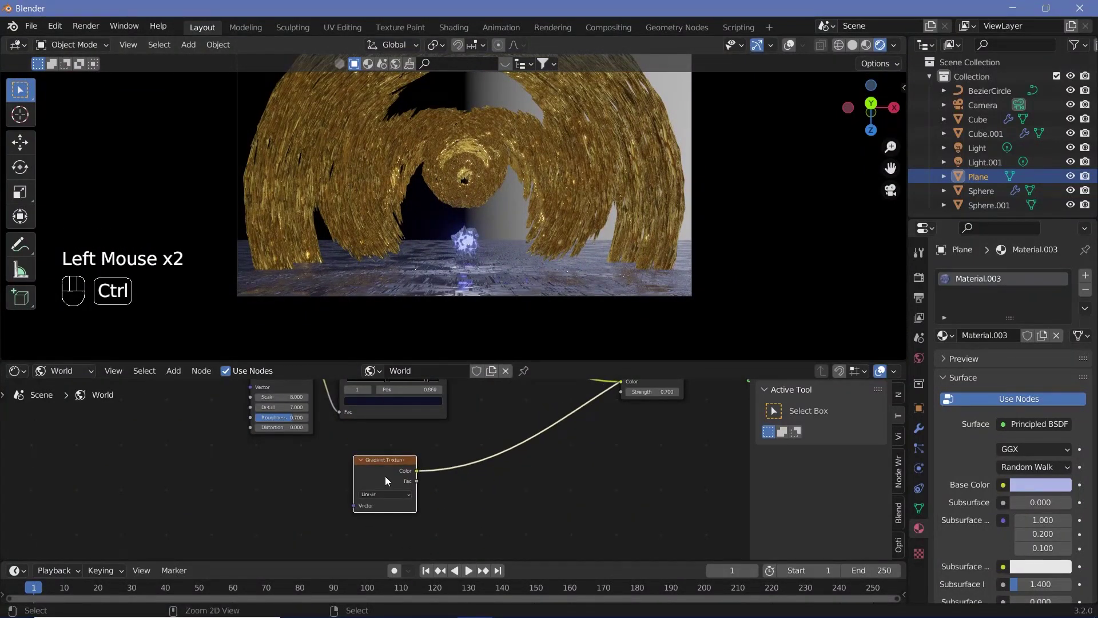
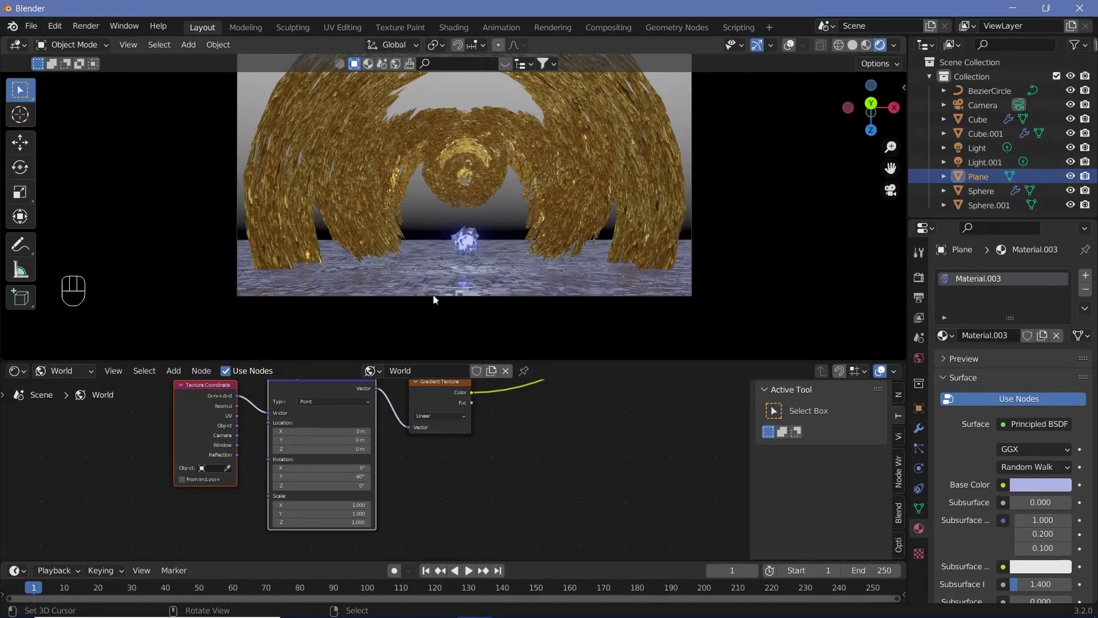
{"action": "middle_click", "coordinate": [532, 451]}
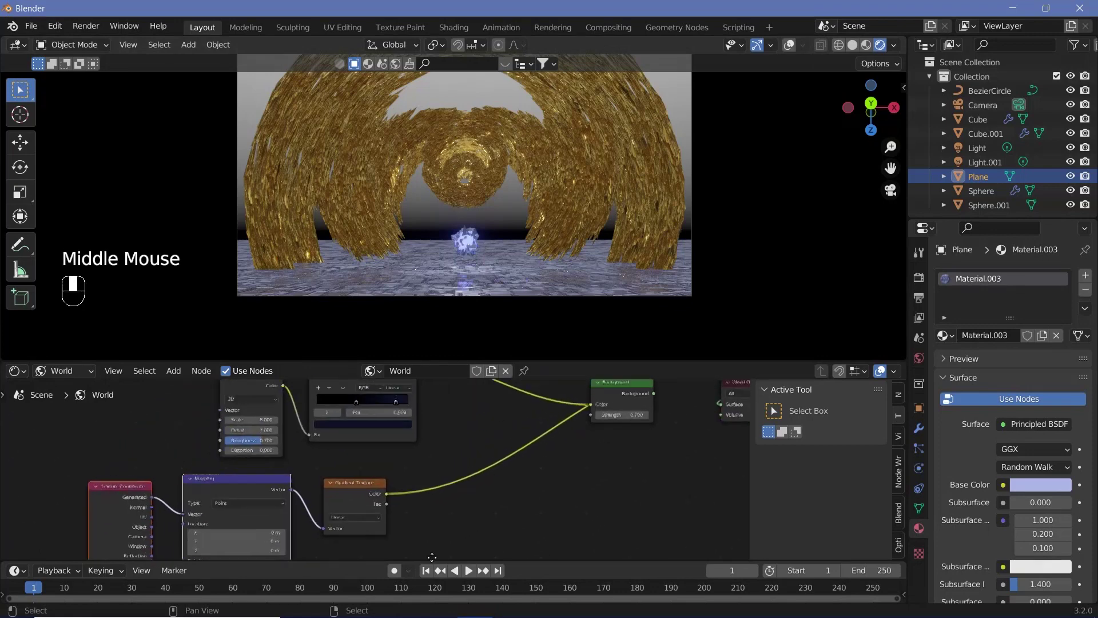
{"action": "key", "text": "shift+a"}
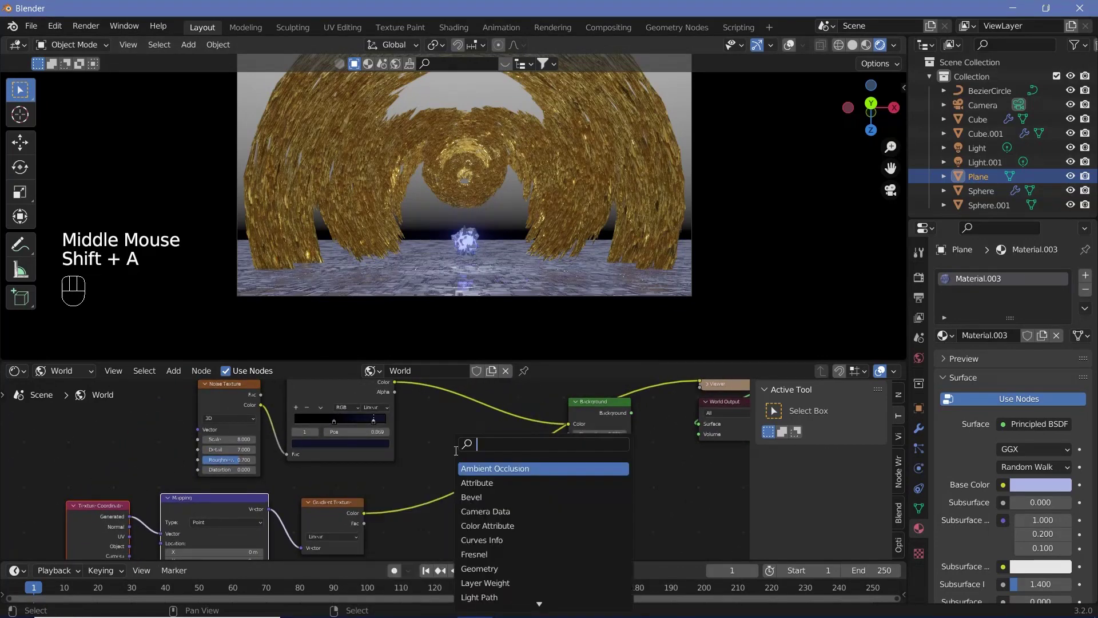
{"action": "key", "text": "BackSpace"}
{"action": "key", "text": "BackSpace"}
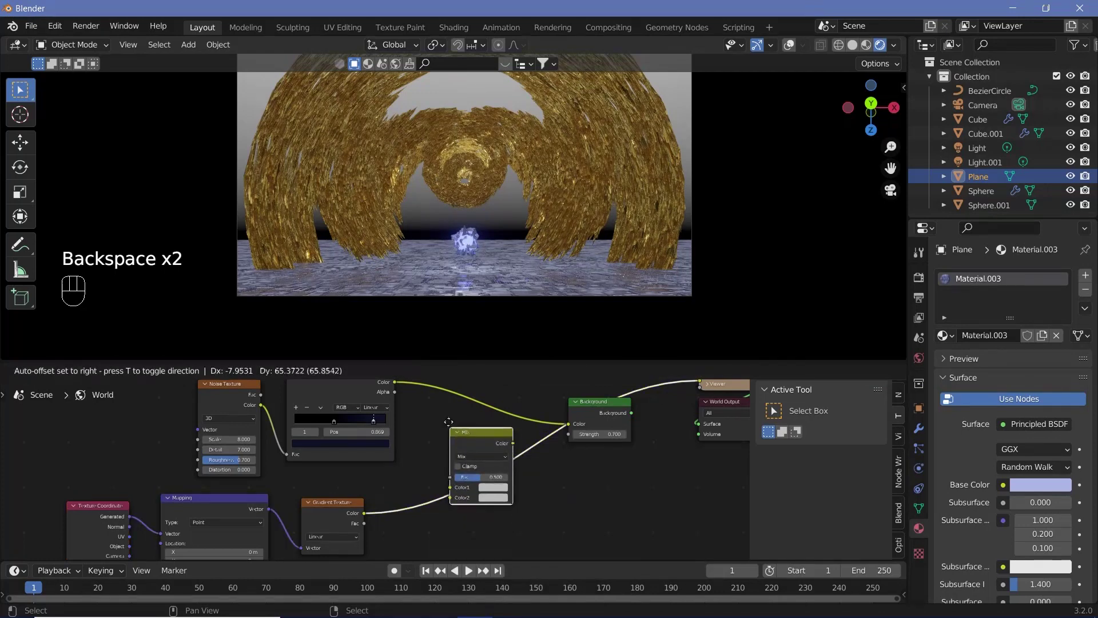
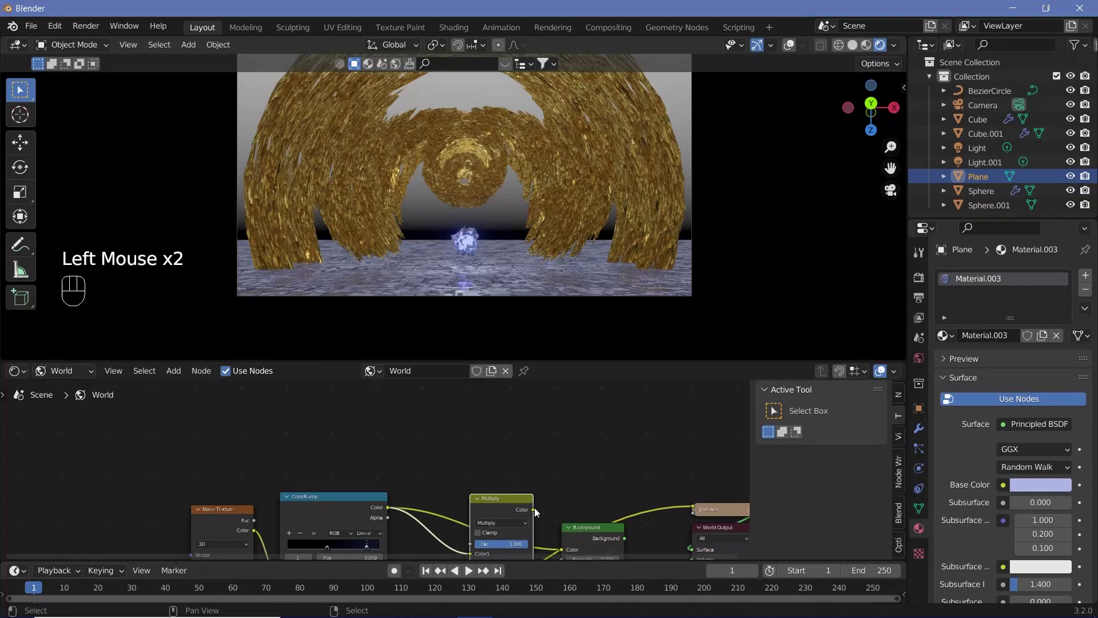
- Feed the Multiply result into the Background colour and look into the tunnel
{"action": "left_click_drag", "start_coordinate": [536, 513], "coordinate": [610, 478]}
{"action": "left_click", "coordinate": [611, 478]}
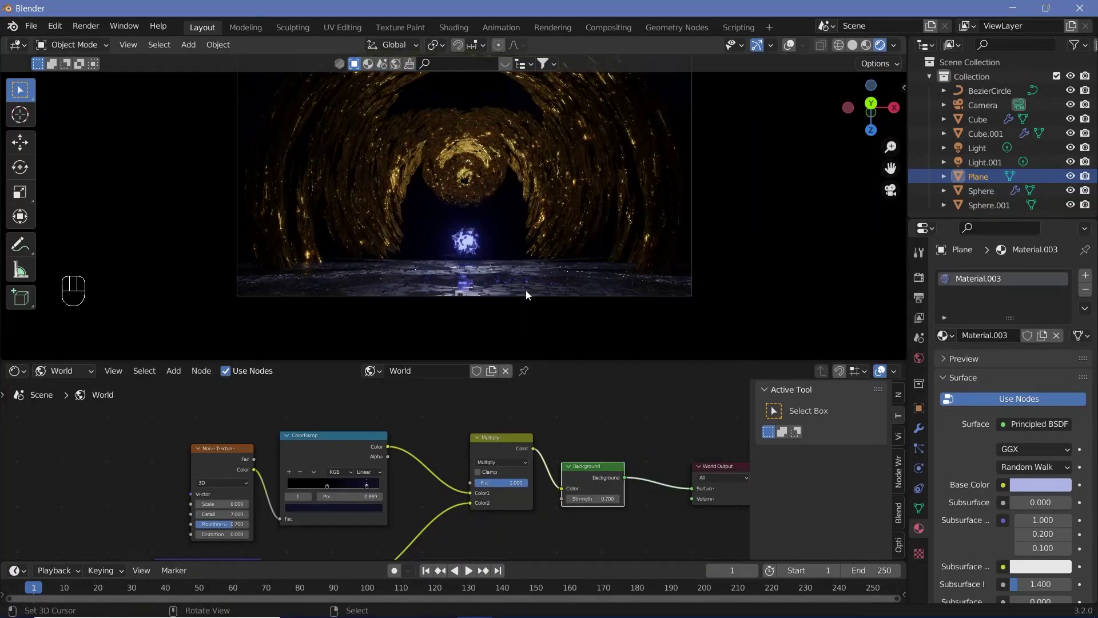
{"action": "scroll", "scroll_direction": "down", "scroll_amount": 3}
{"action": "left_click_drag", "start_coordinate": [513, 227], "coordinate": [500, 154]}
{"action": "scroll", "scroll_direction": "up", "scroll_amount": 3}
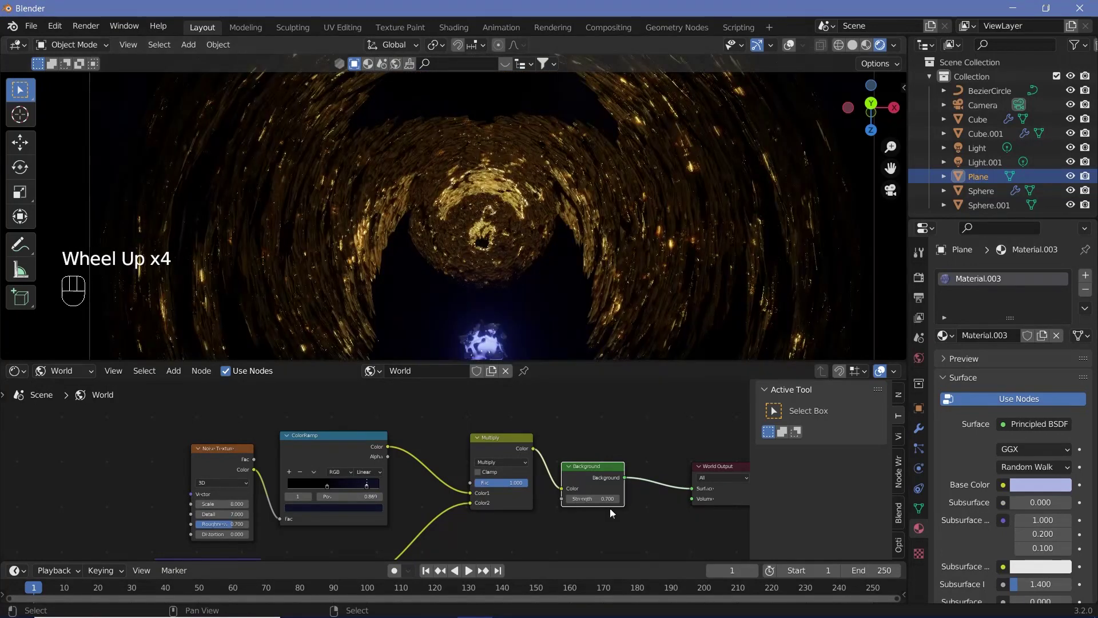
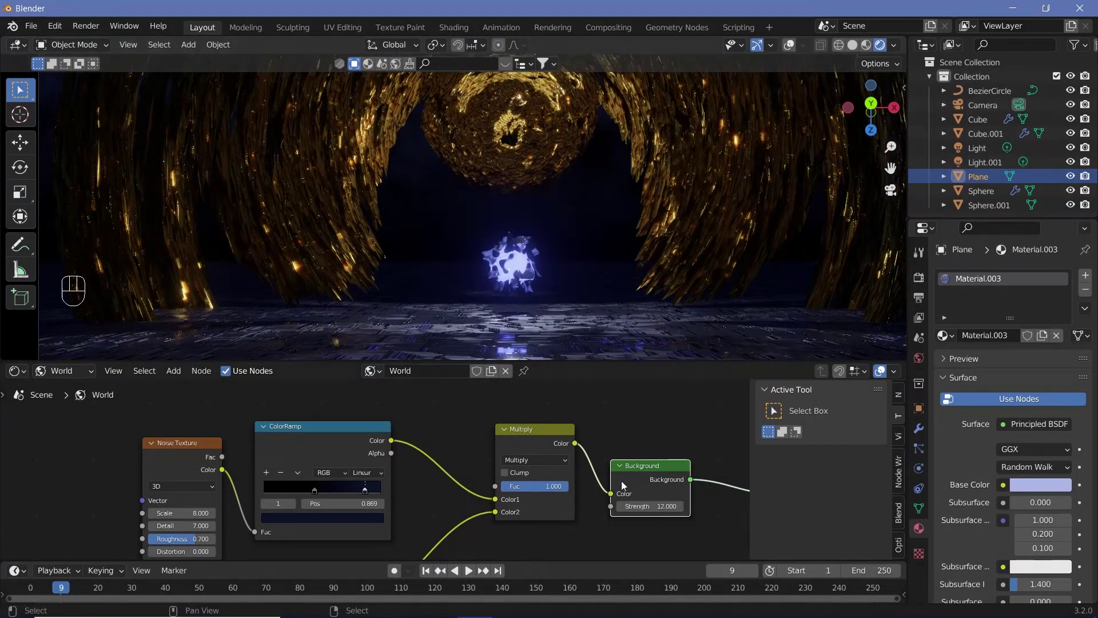
- Set noise detail back to 7 and Background strength to 0.8, then bring up the Plane's Material.003
{"action": "middle_click", "coordinate": [602, 463]}
{"action": "left_click_drag", "start_coordinate": [602, 463], "coordinate": [425, 364]}
{"action": "left_click", "coordinate": [302, 480]}
{"action": "scroll", "scroll_direction": "down", "scroll_amount": 3}
{"action": "scroll", "scroll_direction": "up", "scroll_amount": 3}
{"action": "scroll", "scroll_direction": "up", "scroll_amount": 3}
{"action": "right_click", "coordinate": [555, 250]}
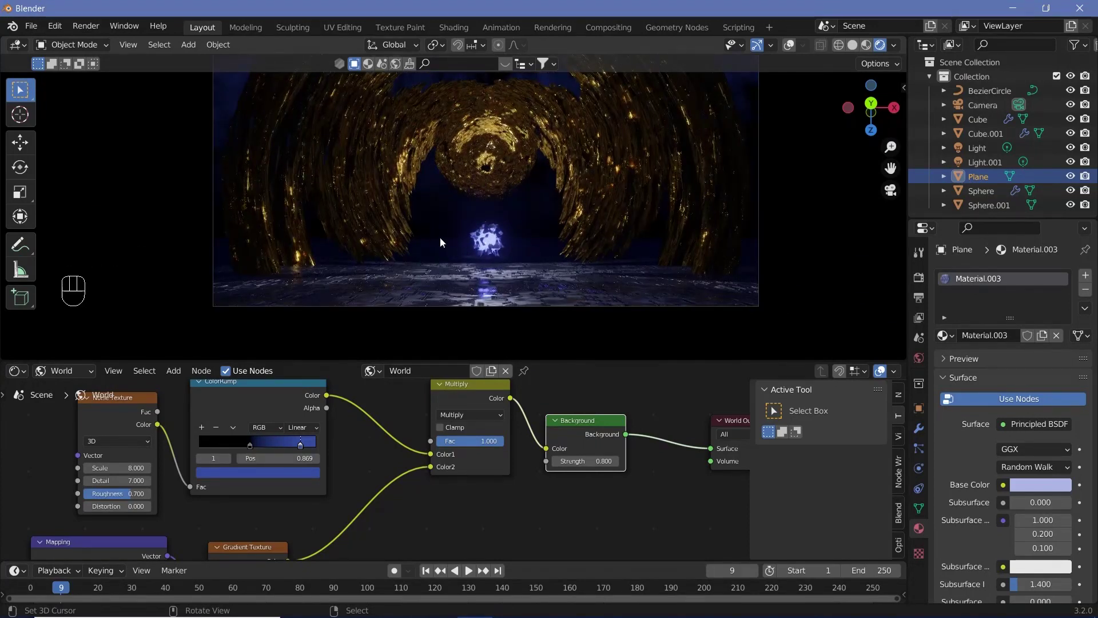
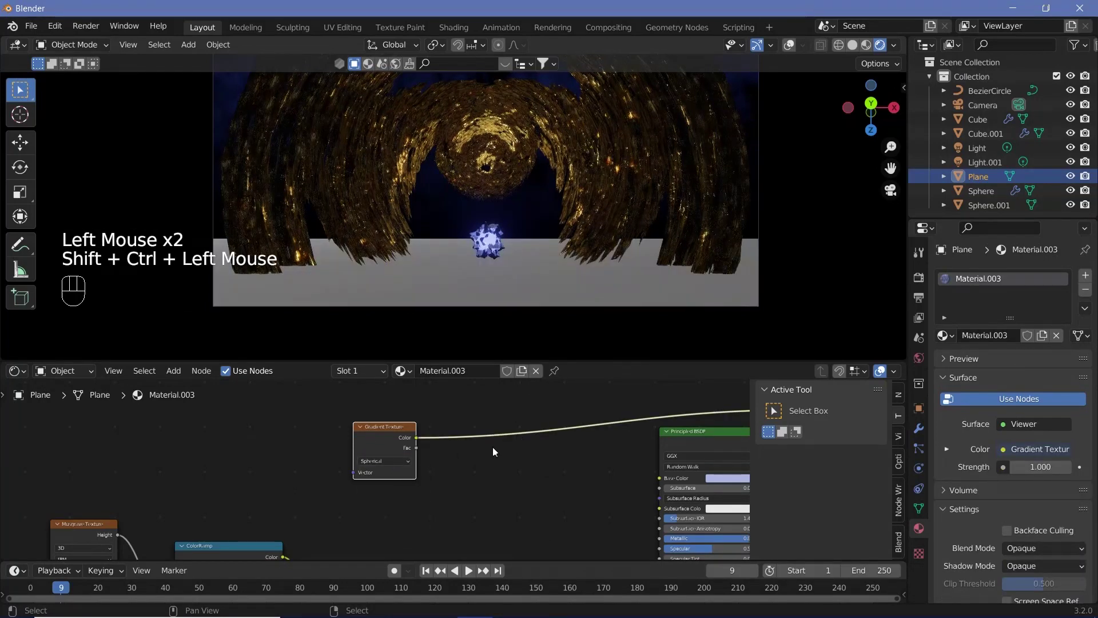
- Insert a ColorRamp onto the link after the floor's Gradient Texture
{"action": "left_click", "coordinate": [340, 443]}
{"action": "key", "text": "ctrl+t"}
{"action": "key", "text": "shift+a"}
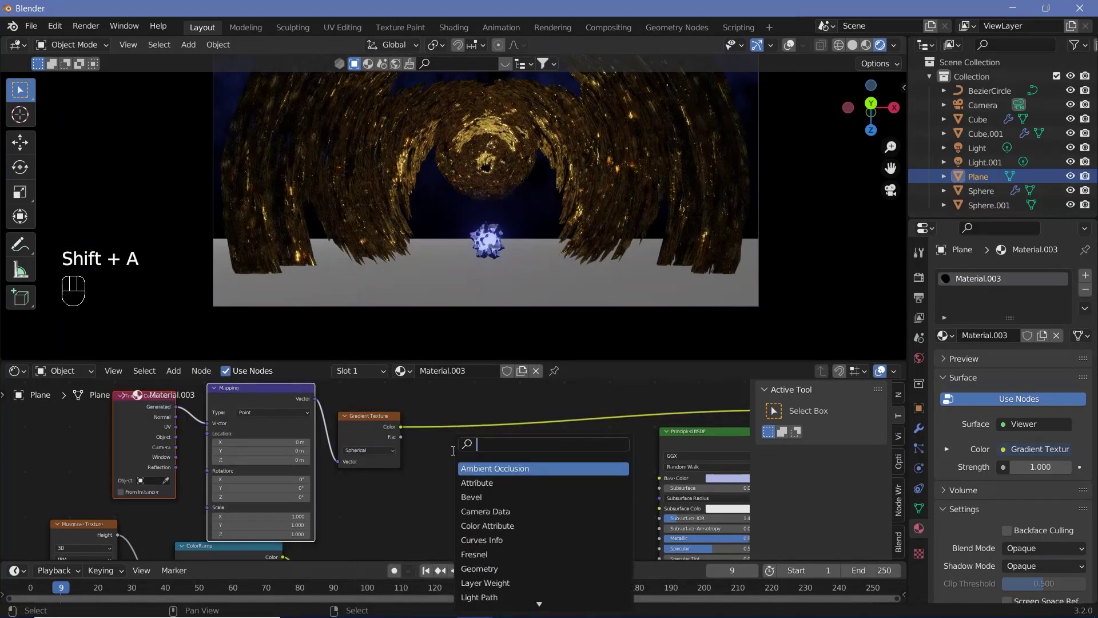
{"action": "left_click_drag", "start_coordinate": [431, 465], "coordinate": [169, 423]}
{"action": "left_click_drag", "start_coordinate": [180, 441], "coordinate": [478, 292]}
{"action": "left_click", "coordinate": [511, 489]}
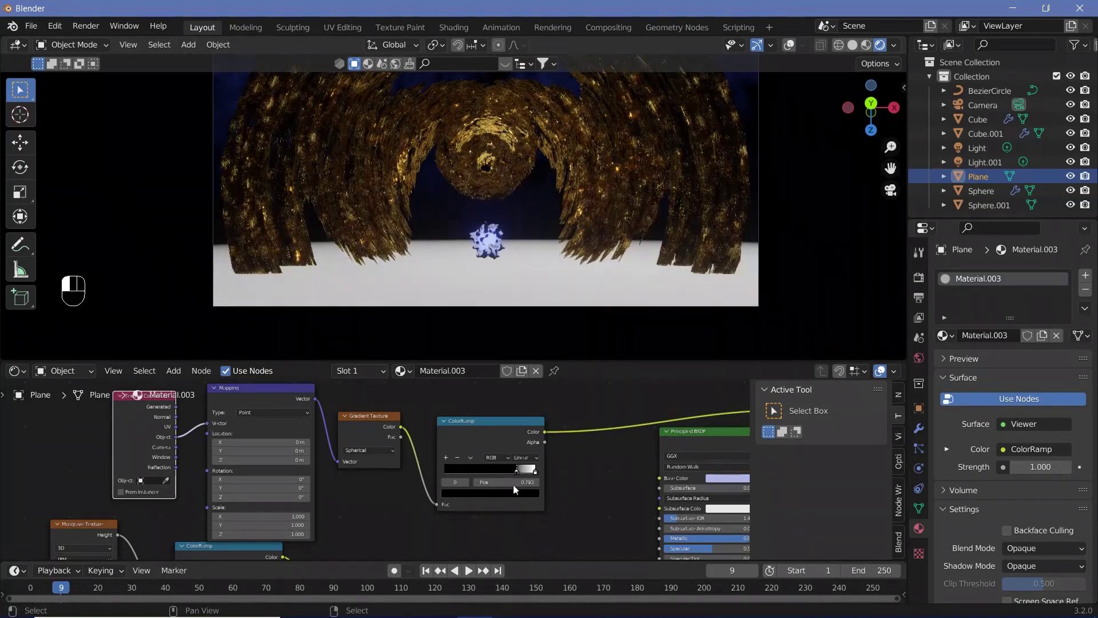
{"action": "scroll", "scroll_direction": "down", "scroll_amount": 3}
- Slide the ramp's stop to the end and give it a lavender colour
{"action": "left_click_drag", "start_coordinate": [195, 412], "coordinate": [341, 435]}
{"action": "left_click", "coordinate": [427, 456]}
{"action": "middle_click", "coordinate": [428, 455]}
{"action": "scroll", "scroll_direction": "up", "scroll_amount": 3}
{"action": "left_click", "coordinate": [416, 474]}
{"action": "left_click", "coordinate": [643, 503]}
{"action": "key", "text": "ctrl+c"}
{"action": "left_click", "coordinate": [413, 479]}
{"action": "key", "text": "ctrl+v"}
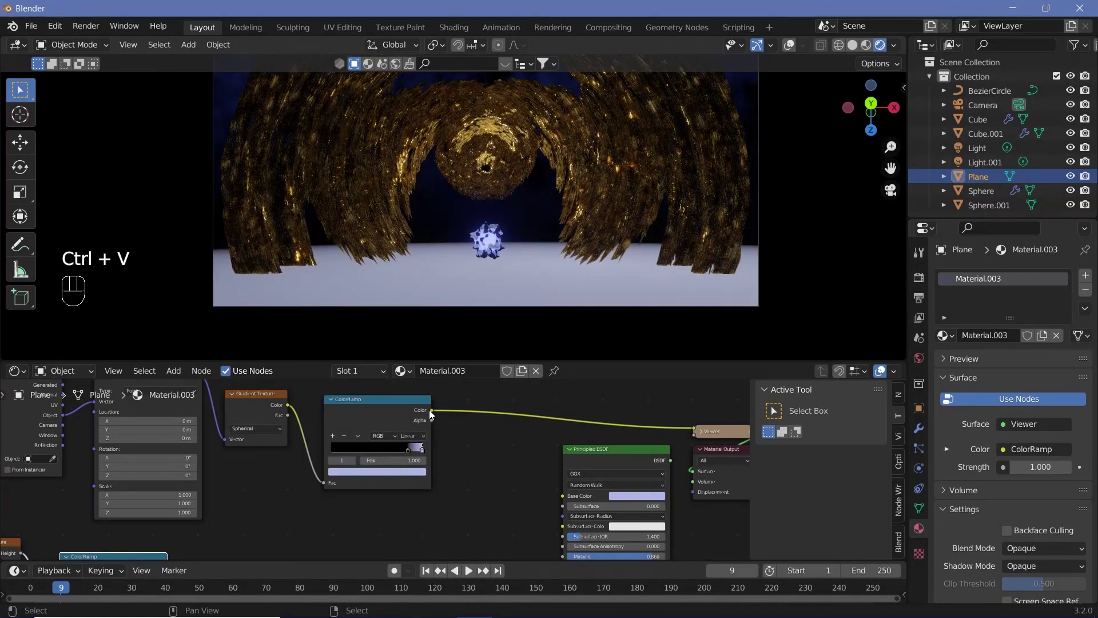
- Plug the ColorRamp into the floor's Base Color and inspect the patterned floor around the crystal
{"action": "left_click_drag", "start_coordinate": [545, 503], "coordinate": [602, 471]}
{"action": "left_click", "coordinate": [611, 466]}
{"action": "left_click", "coordinate": [611, 465]}
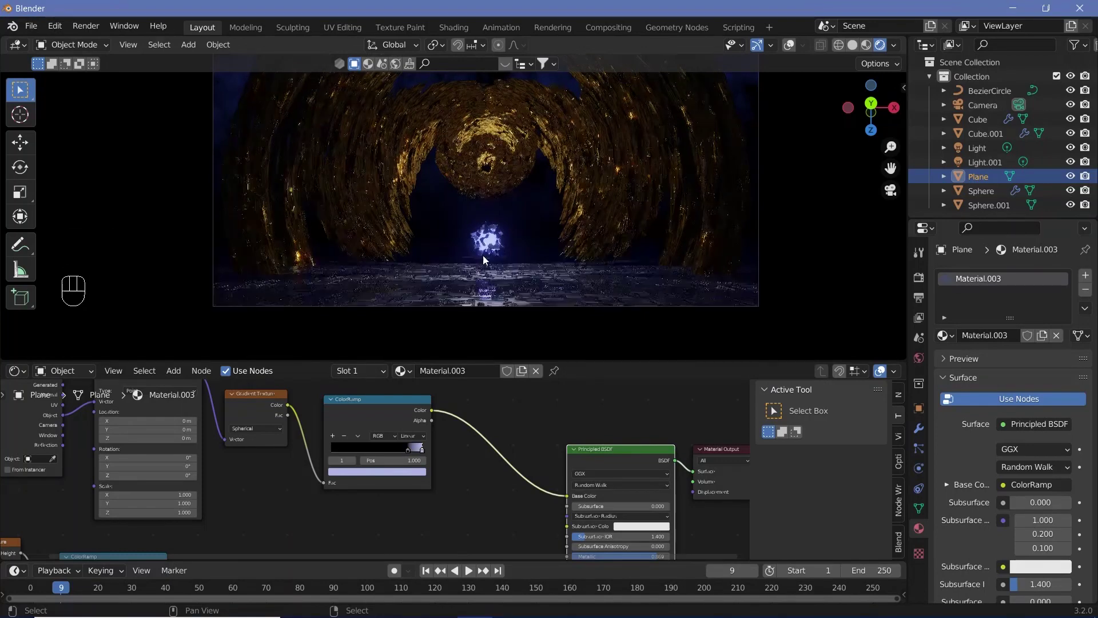
{"action": "scroll", "scroll_direction": "up", "scroll_amount": 3}
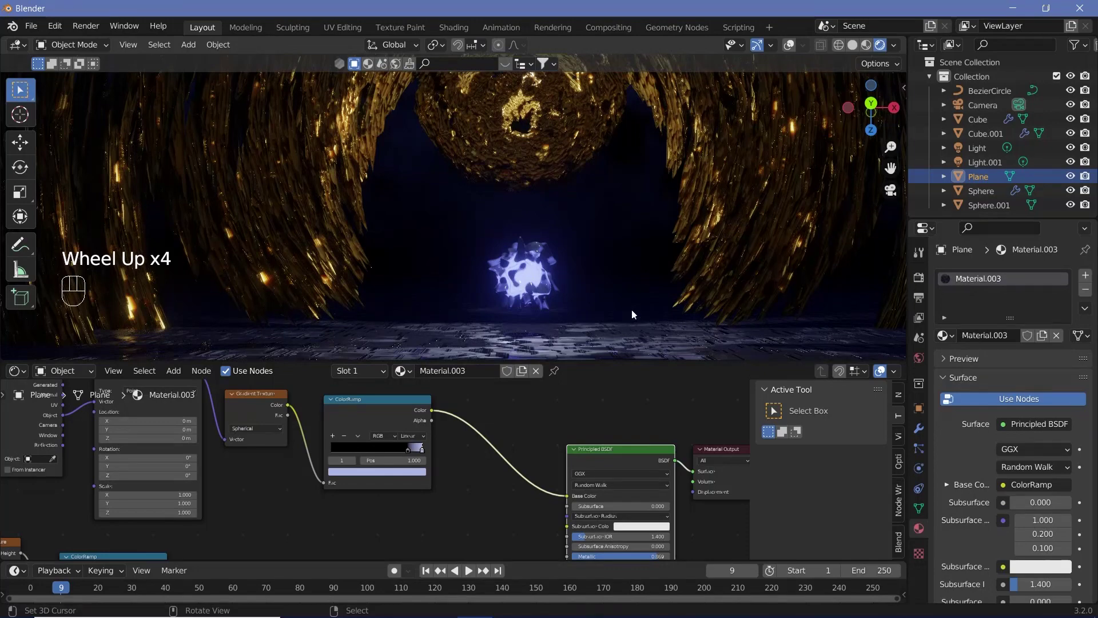
{"action": "scroll", "scroll_direction": "up", "scroll_amount": 3}
{"action": "scroll", "scroll_direction": "down", "scroll_amount": 3}
{"action": "middle_click", "coordinate": [440, 294]}
{"action": "scroll", "scroll_direction": "down", "scroll_amount": 3}
{"action": "scroll", "scroll_direction": "down", "scroll_amount": 3}
{"action": "middle_click", "coordinate": [516, 238]}
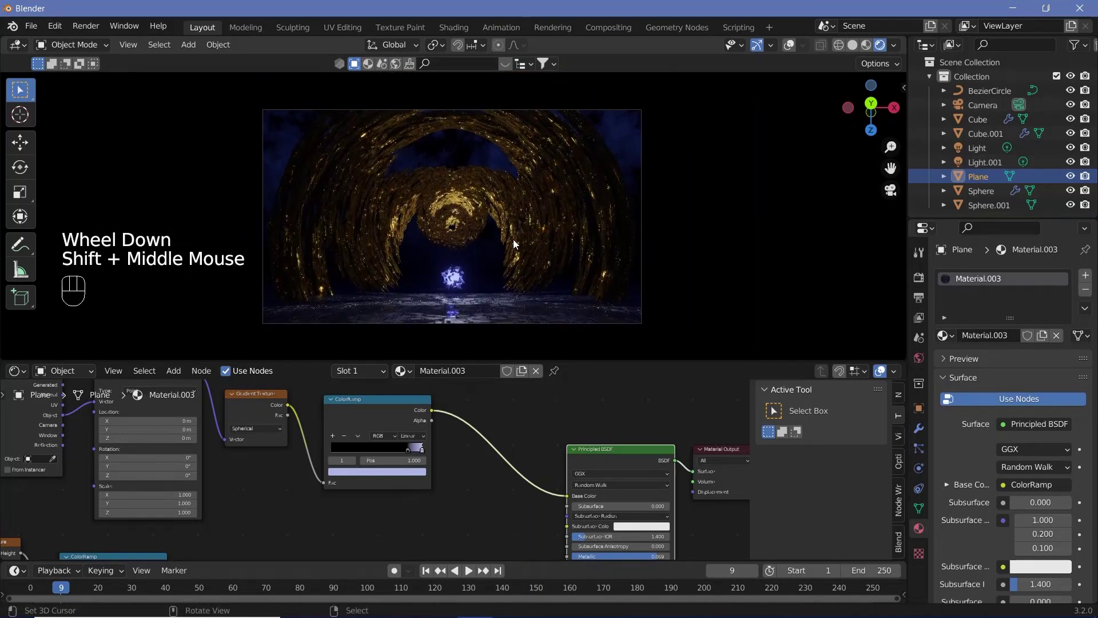
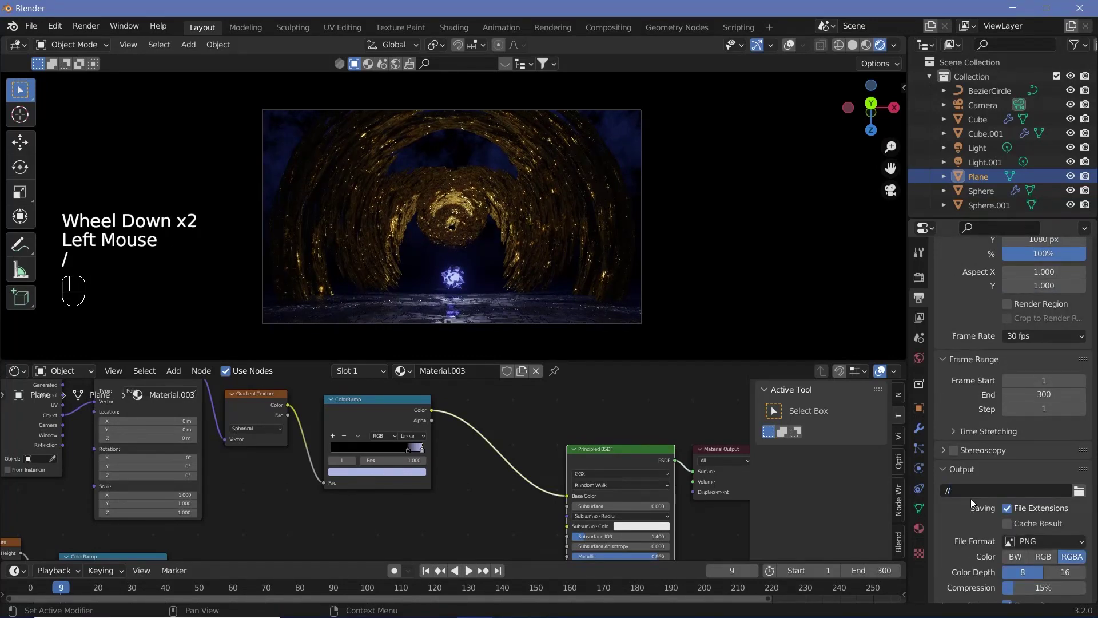
- Set Frame End 300 and output as FFmpeg video with MPEG-4 container and H.264 codec
{"action": "scroll", "scroll_direction": "down", "scroll_amount": 3}
{"action": "left_click_drag", "start_coordinate": [1035, 446], "coordinate": [969, 485]}
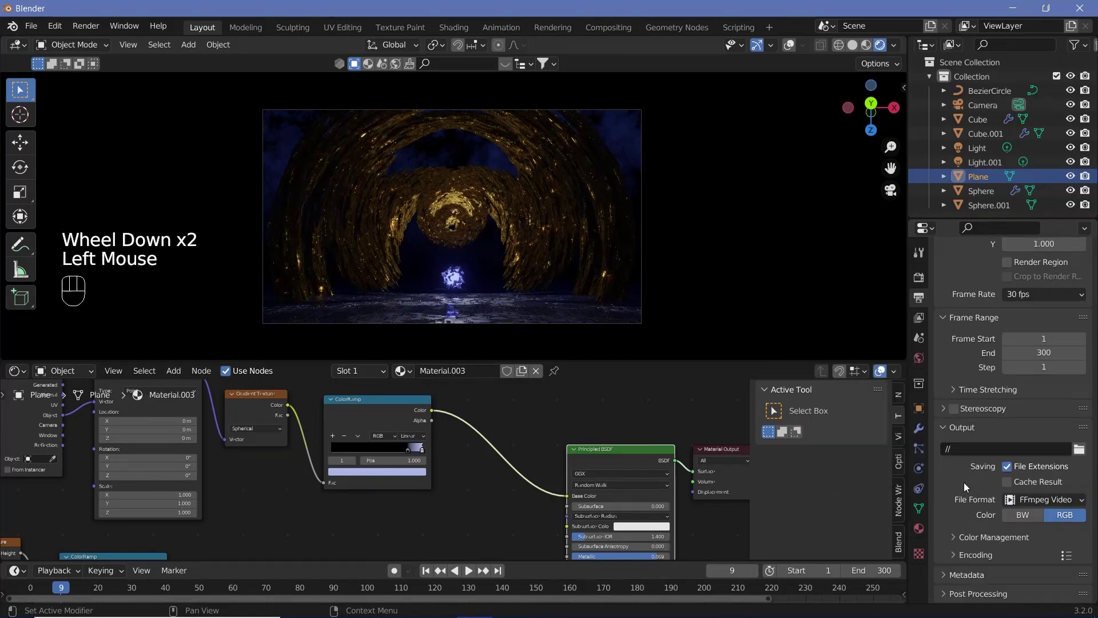
{"action": "scroll", "scroll_direction": "down", "scroll_amount": 3}
{"action": "left_click_drag", "start_coordinate": [967, 555], "coordinate": [962, 535]}
{"action": "scroll", "scroll_direction": "down", "scroll_amount": 3}
{"action": "scroll", "scroll_direction": "down", "scroll_amount": 3}
{"action": "left_click_drag", "start_coordinate": [1036, 445], "coordinate": [1027, 519]}
{"action": "left_click_drag", "start_coordinate": [1027, 520], "coordinate": [790, 59]}
{"action": "right_click", "coordinate": [650, 234]}
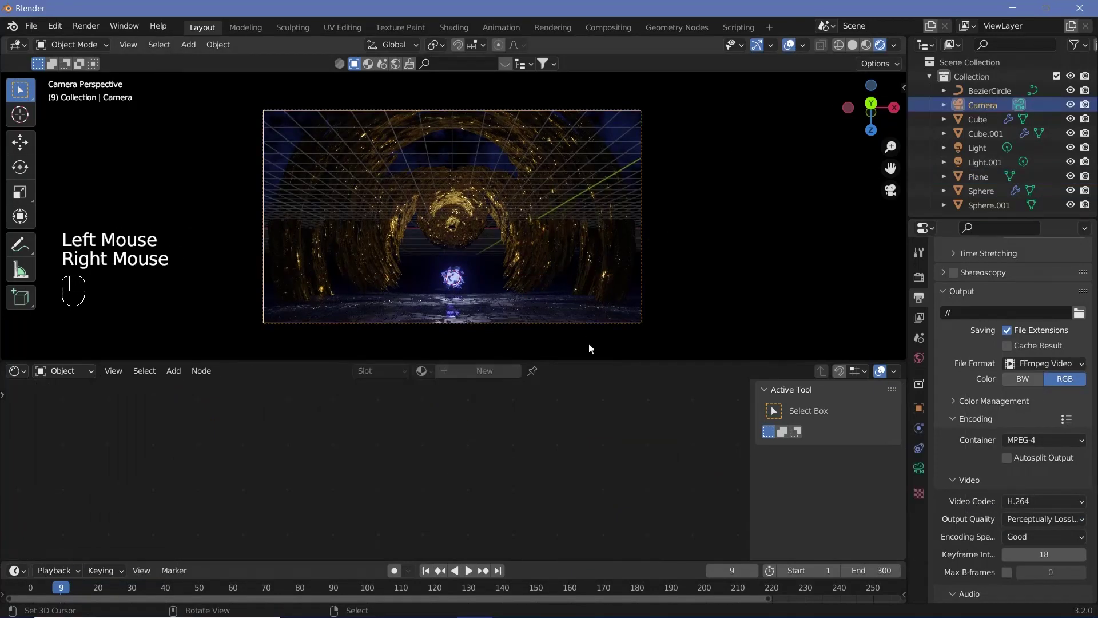
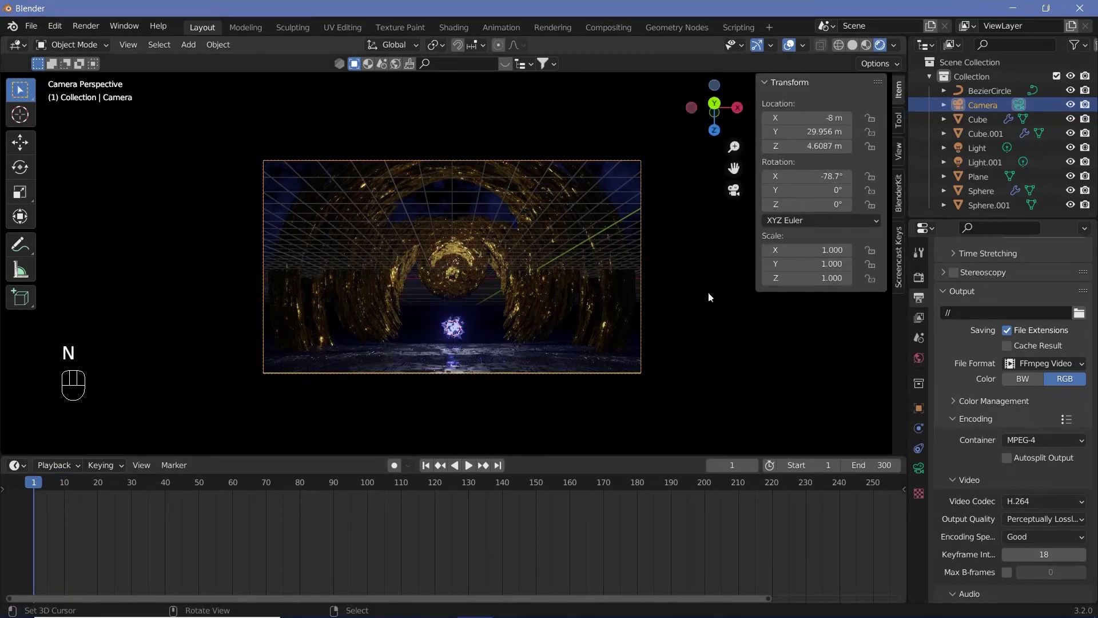
- Straighten the camera to rotation -90°, 0°, 0° while checking the view through it
{"action": "key", "text": "n"}
{"action": "left_click_drag", "start_coordinate": [901, 158], "coordinate": [832, 264]}
{"action": "left_click", "coordinate": [832, 264]}
{"action": "key", "text": "n"}
{"action": "middle_click", "coordinate": [443, 285]}
{"action": "middle_click", "coordinate": [396, 274]}
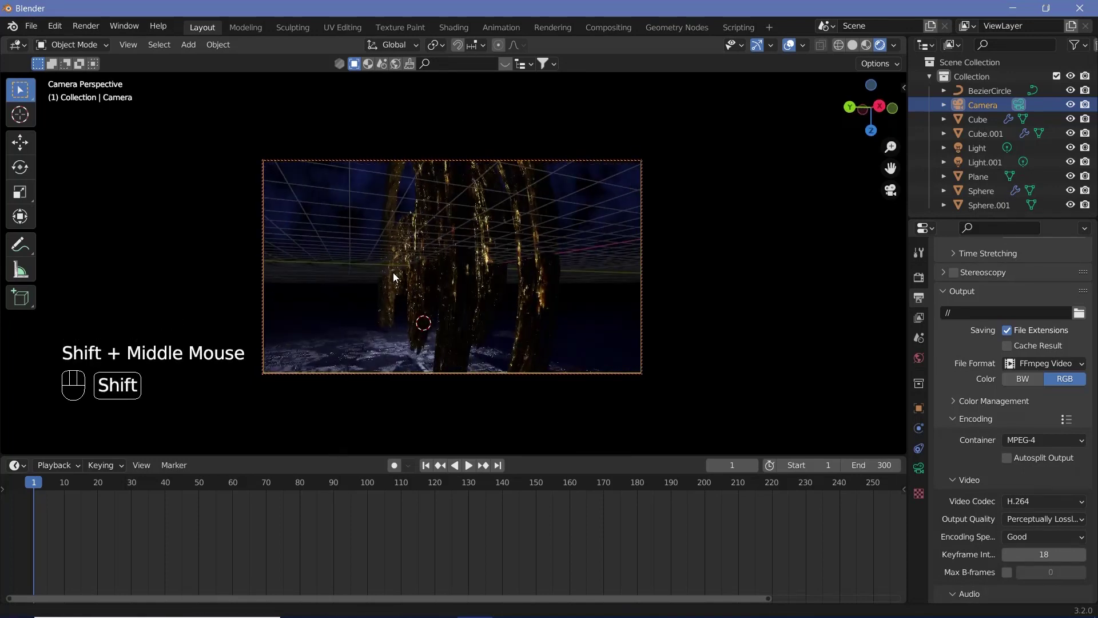
{"action": "middle_click", "coordinate": [387, 273]}
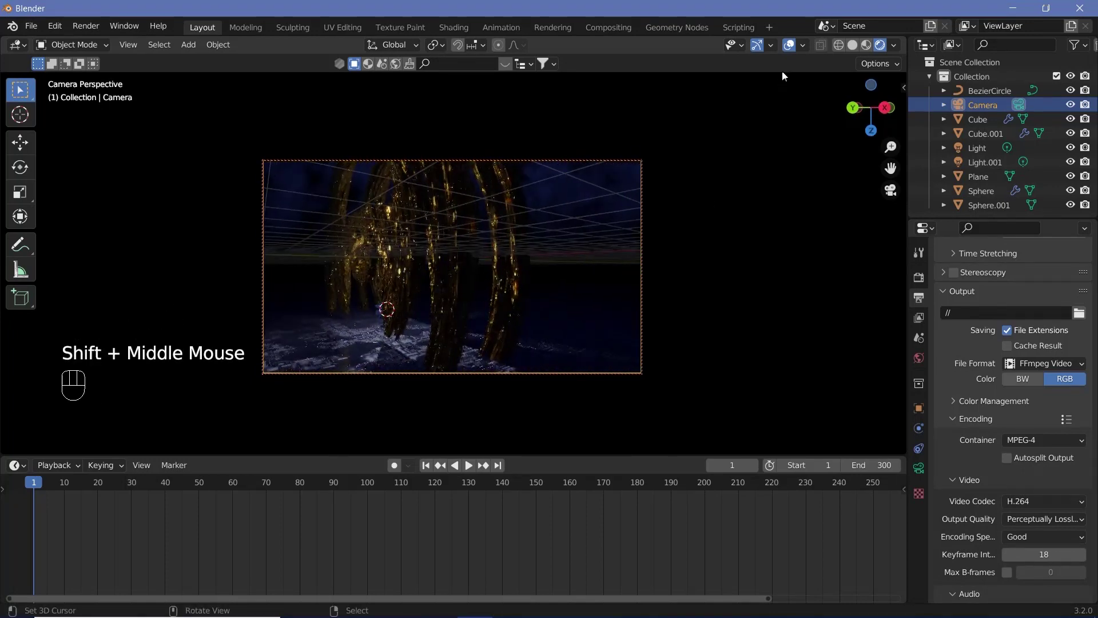
{"action": "left_click", "coordinate": [793, 49]}
{"action": "left_click_drag", "start_coordinate": [441, 329], "coordinate": [428, 326]}
{"action": "middle_click", "coordinate": [426, 328]}
{"action": "middle_click", "coordinate": [427, 328]}
{"action": "middle_click", "coordinate": [427, 331]}
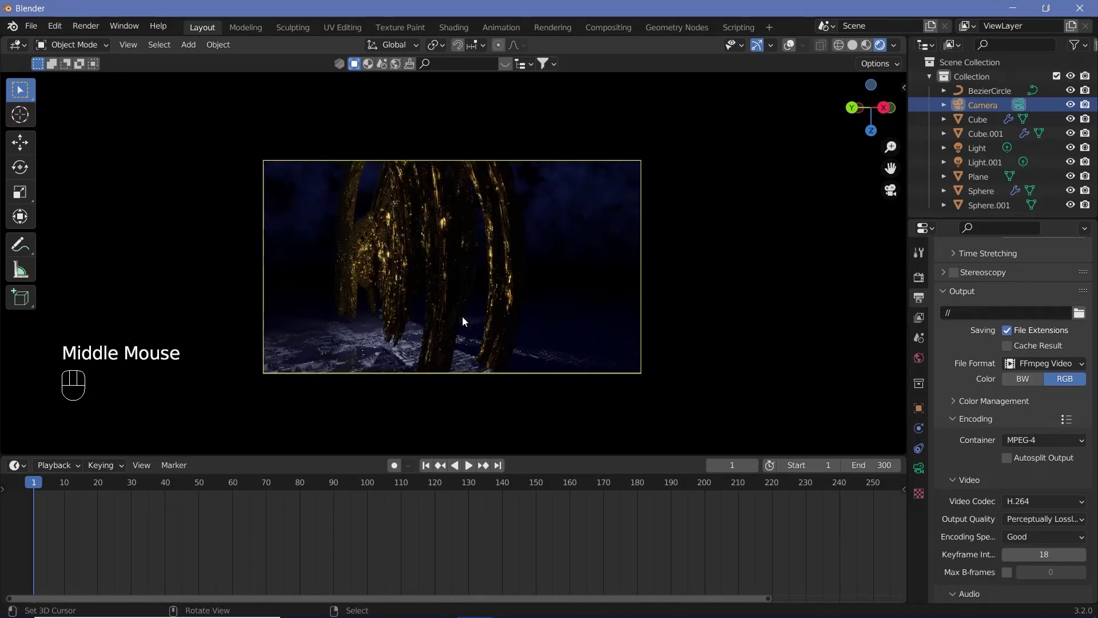
- Shift the camera sideways to X -8.17 m and keyframe its location and rotation at frame 60
{"action": "key", "text": "i"}
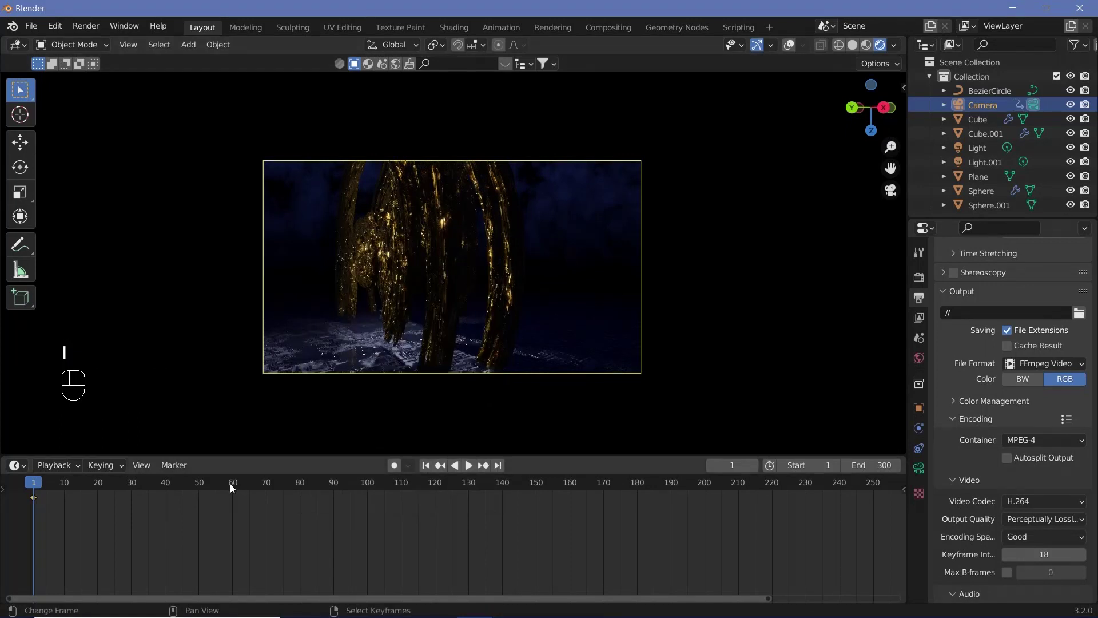
{"action": "left_click", "coordinate": [347, 553]}
{"action": "middle_click", "coordinate": [465, 286]}
{"action": "left_click_drag", "start_coordinate": [496, 292], "coordinate": [582, 313]}
{"action": "middle_click", "coordinate": [545, 303]}
{"action": "middle_click", "coordinate": [507, 284]}
{"action": "middle_click", "coordinate": [508, 284]}
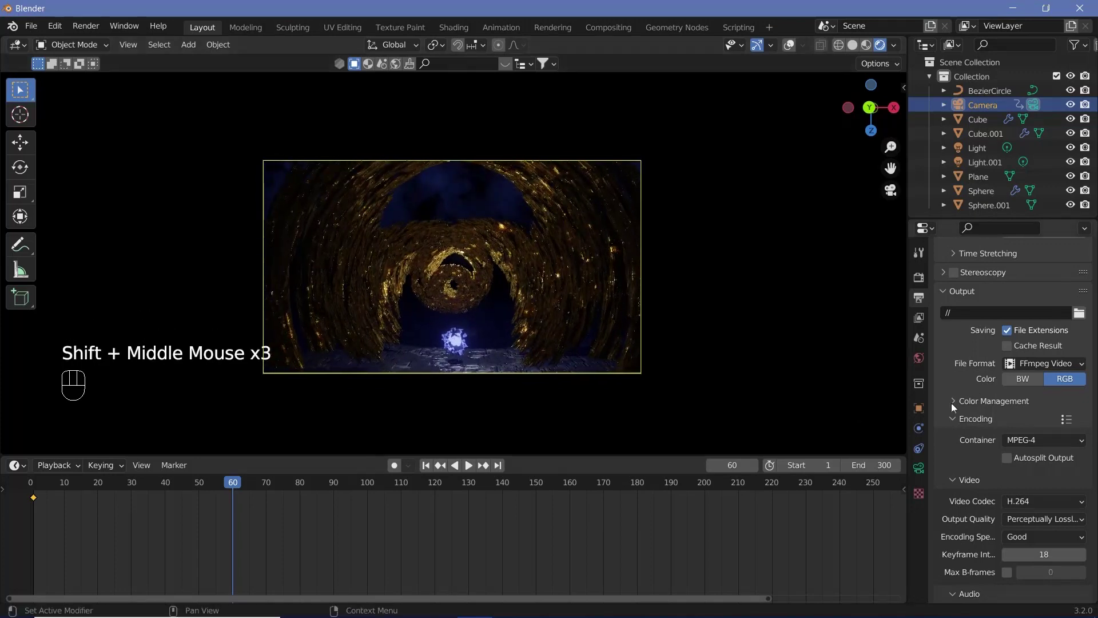
{"action": "left_click", "coordinate": [926, 415]}
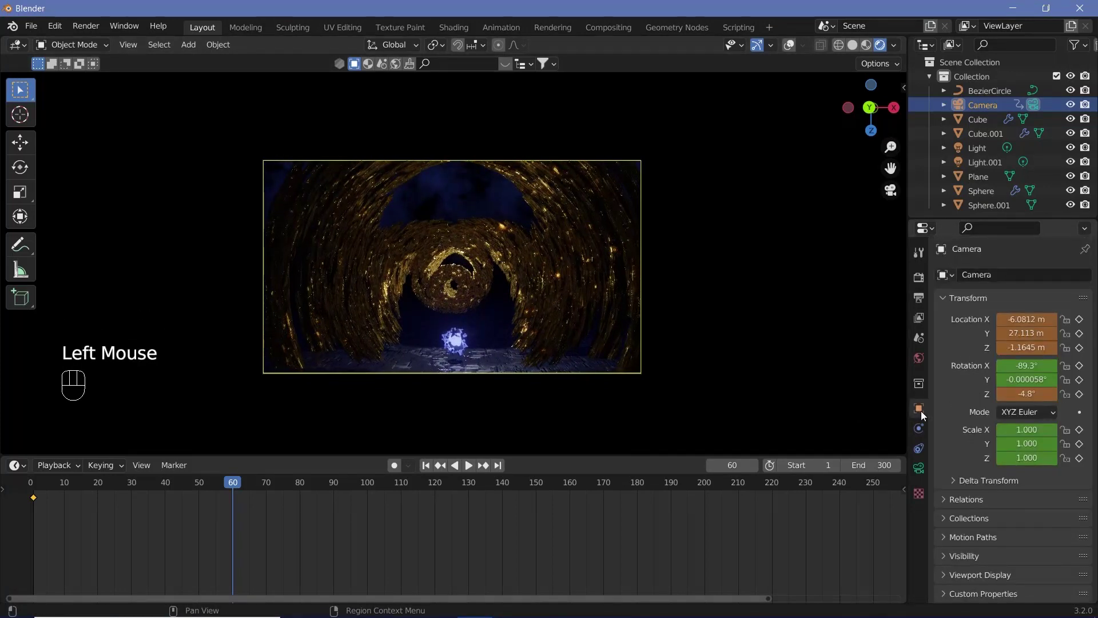
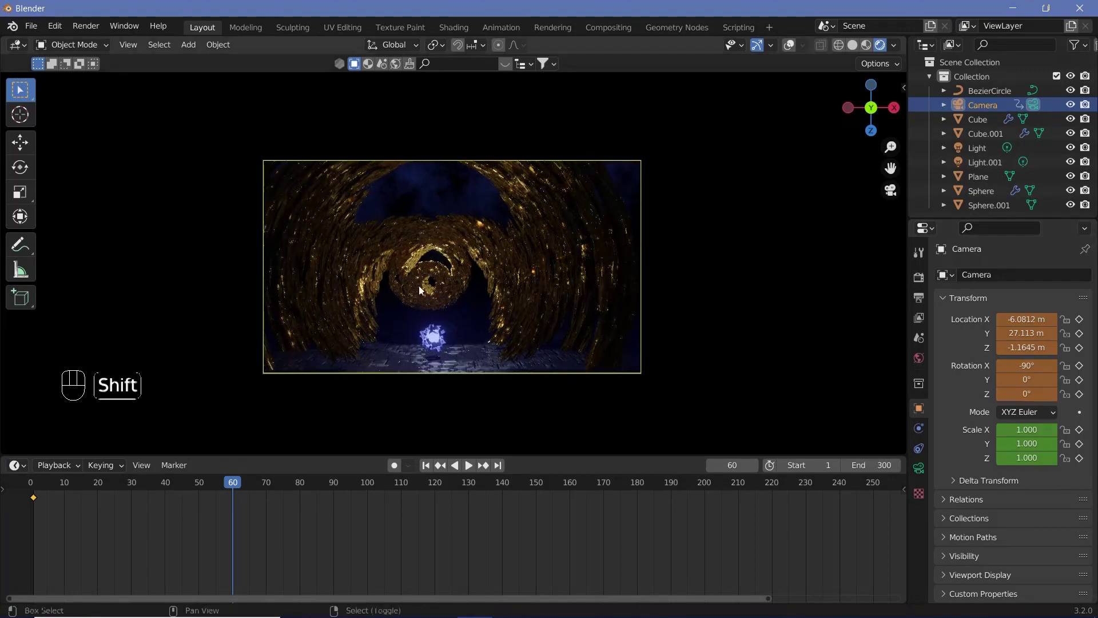
{"action": "middle_click", "coordinate": [428, 289]}
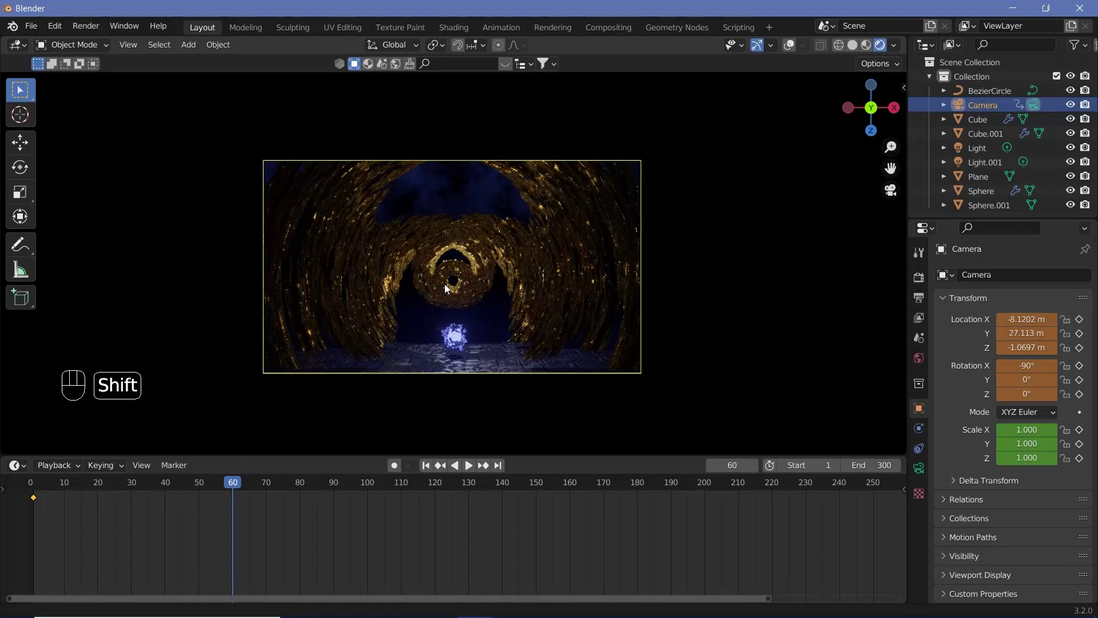
{"action": "key", "text": "i"}
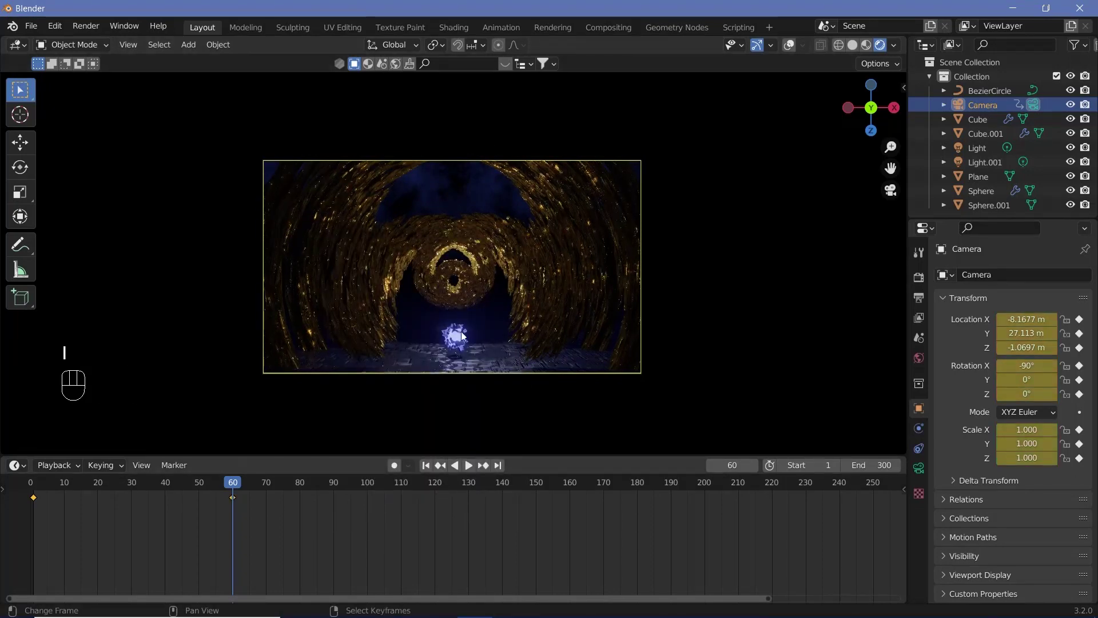
- At frame 120, fly the camera deeper toward the glowing crystal and zero its rotation
{"action": "left_click", "coordinate": [468, 330]}
{"action": "left_click_drag", "start_coordinate": [466, 325], "coordinate": [466, 287]}
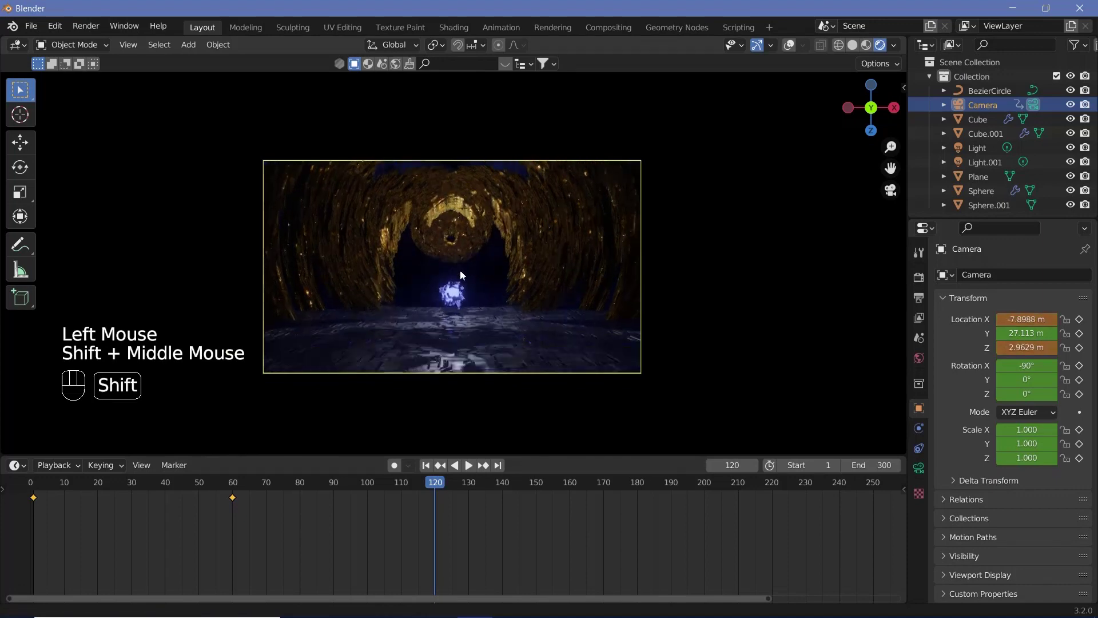
{"action": "middle_click", "coordinate": [456, 247]}
{"action": "left_click_drag", "start_coordinate": [459, 244], "coordinate": [467, 270]}
{"action": "middle_click", "coordinate": [462, 234]}
{"action": "middle_click", "coordinate": [473, 271]}
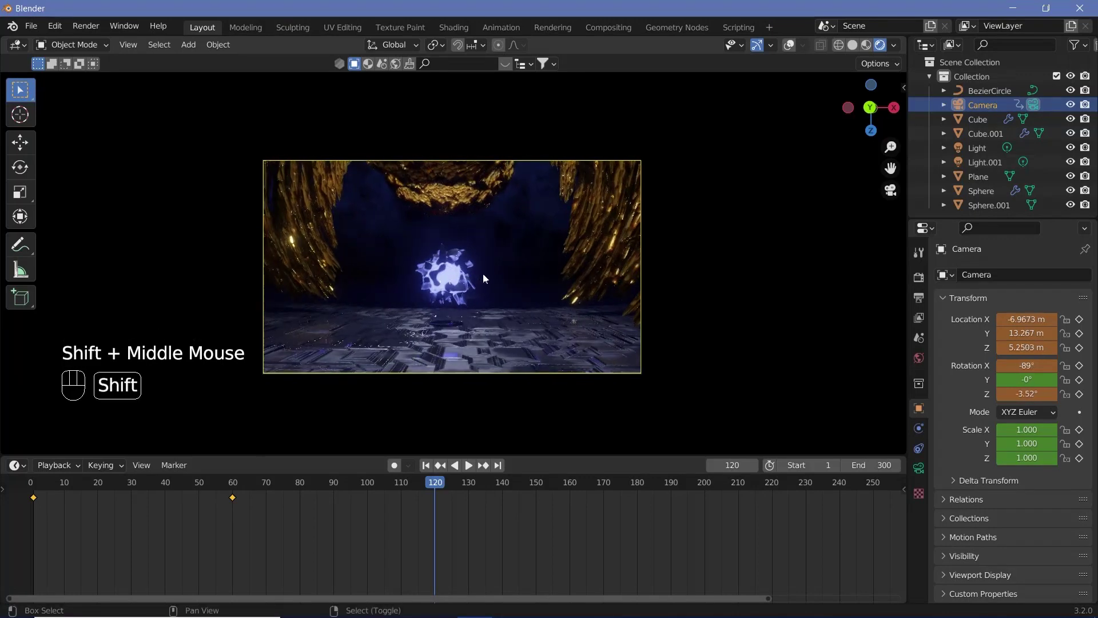
{"action": "middle_click", "coordinate": [489, 278]}
{"action": "left_click", "coordinate": [992, 393]}
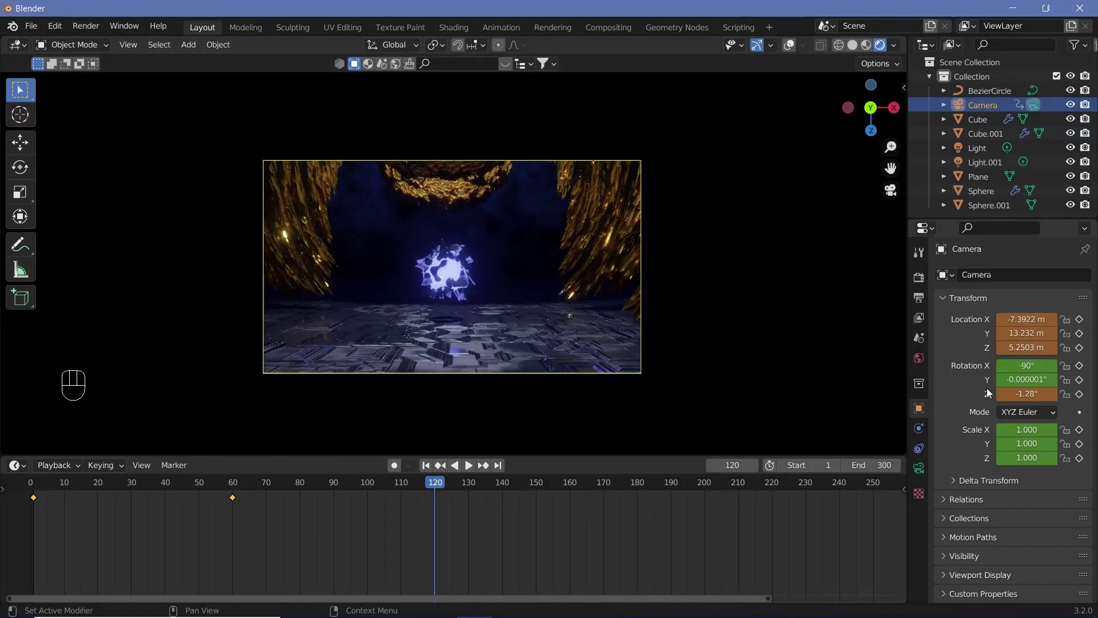
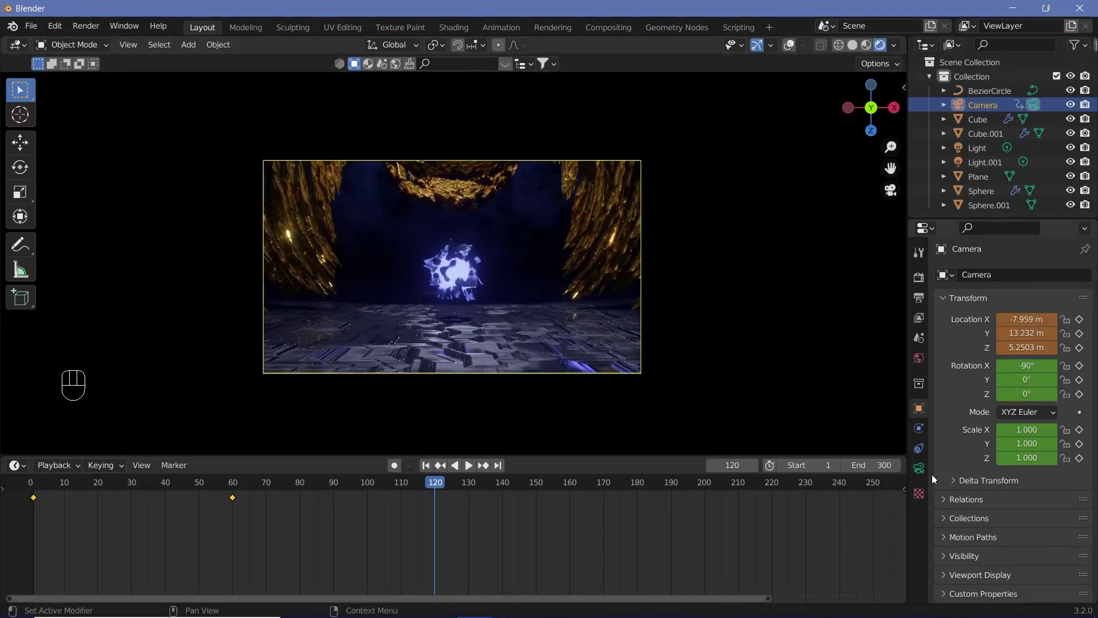
- Enable the centre composition guide in the camera's lens settings and adjust its Z height to 5.26 m
{"action": "left_click", "coordinate": [927, 475]}
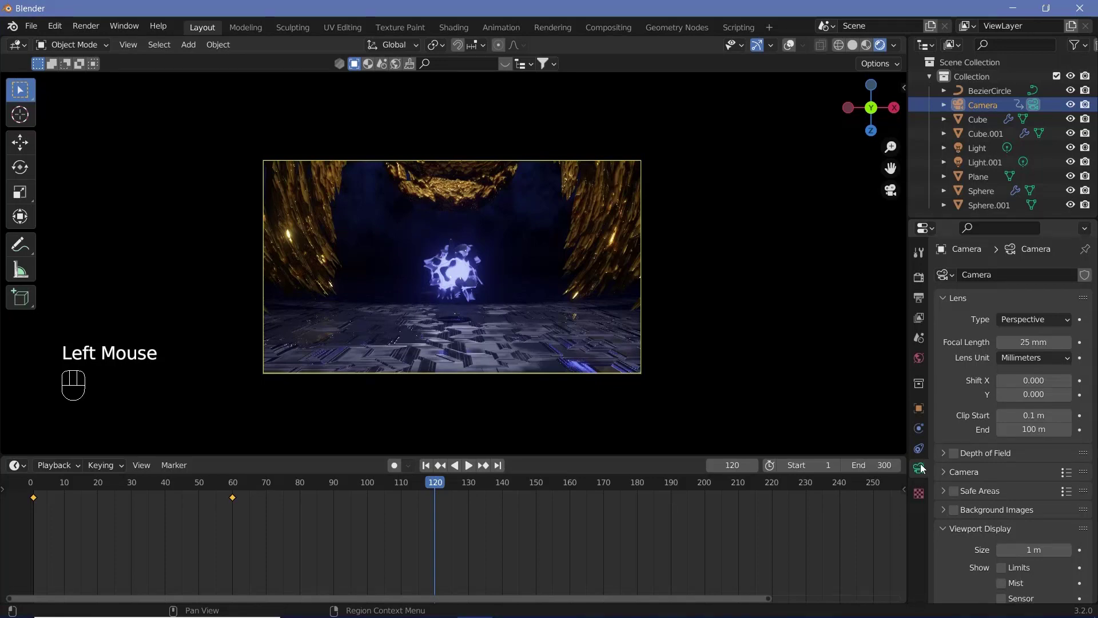
{"action": "scroll", "scroll_direction": "down", "scroll_amount": 3}
{"action": "left_click_drag", "start_coordinate": [968, 576], "coordinate": [960, 514]}
{"action": "scroll", "scroll_direction": "down", "scroll_amount": 3}
{"action": "scroll", "scroll_direction": "down", "scroll_amount": 3}
{"action": "left_click_drag", "start_coordinate": [990, 489], "coordinate": [462, 336]}
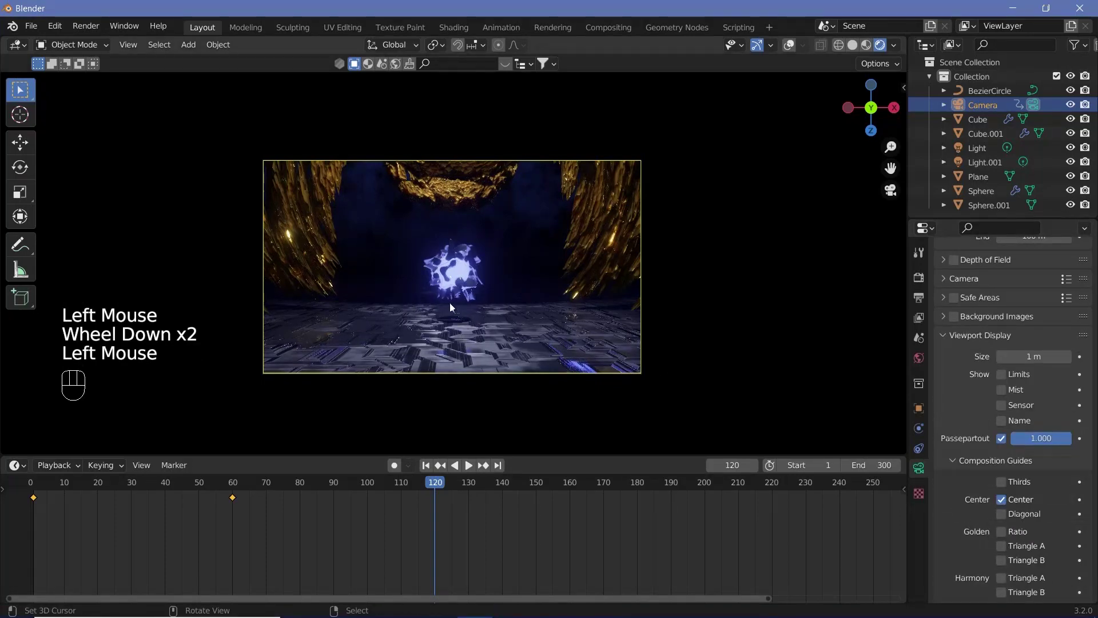
{"action": "left_click_drag", "start_coordinate": [688, 136], "coordinate": [458, 189]}
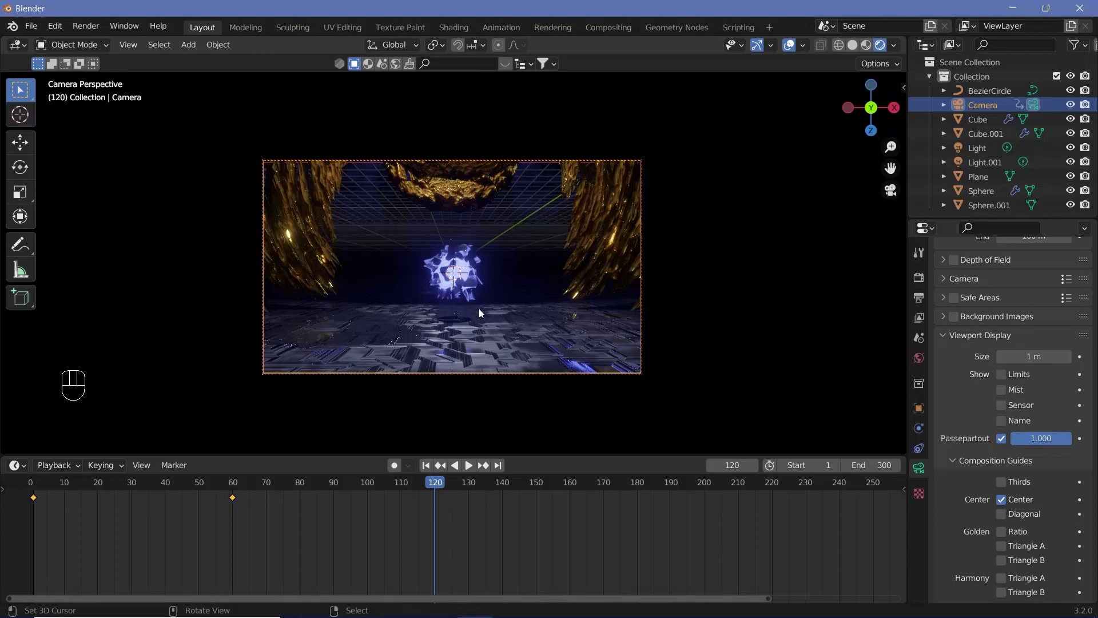
{"action": "left_click", "coordinate": [922, 418]}
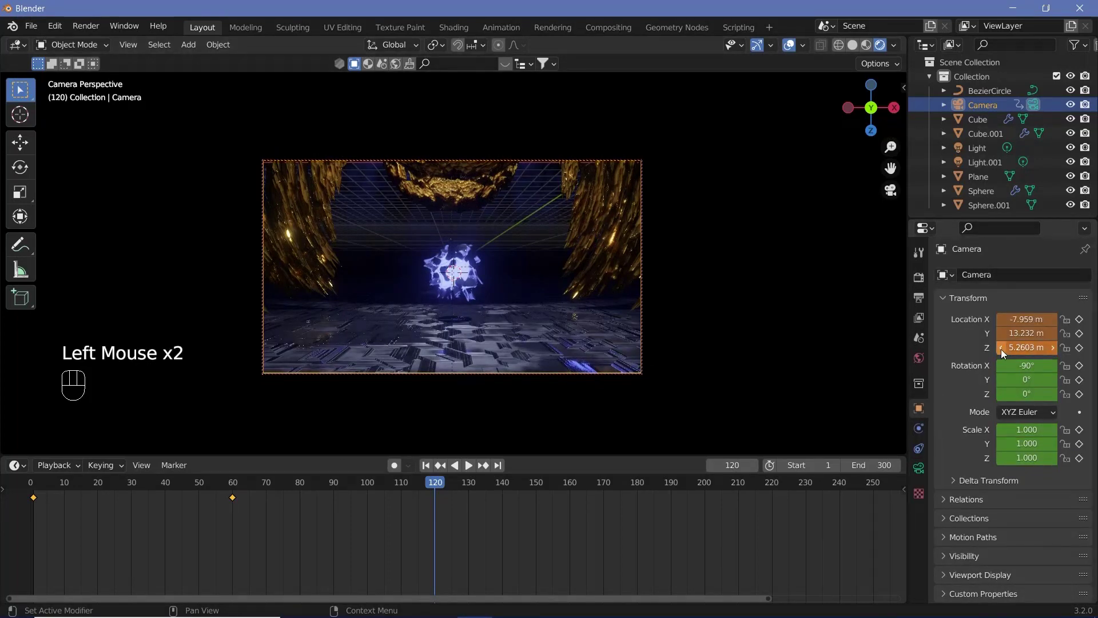
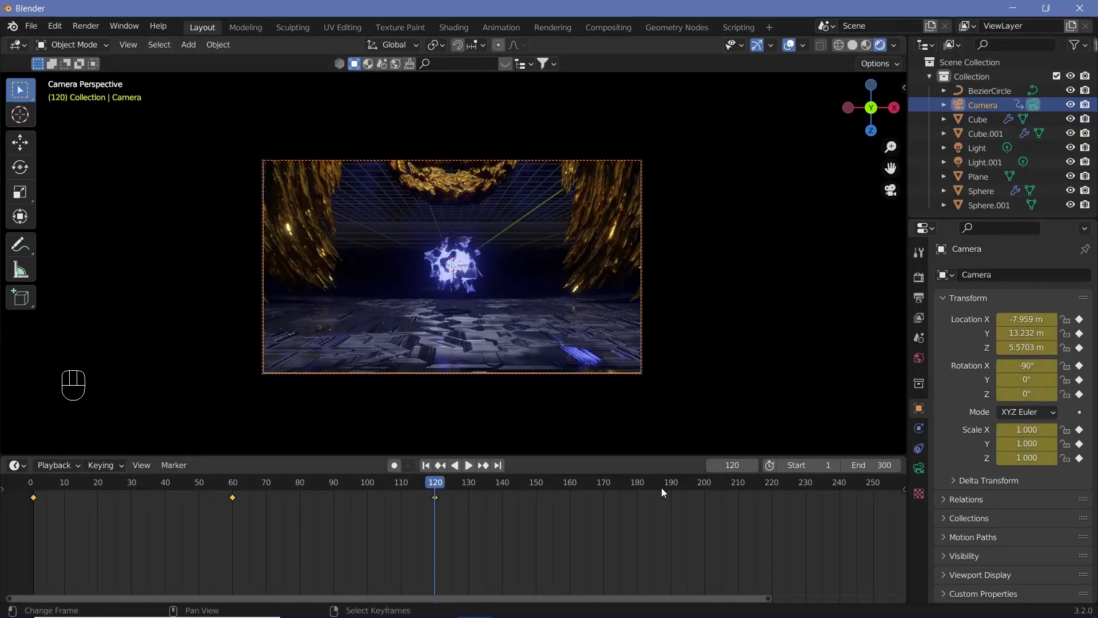
- At frame 180, tilt the camera upward about X and keyframe that pose
{"action": "left_click", "coordinate": [510, 268]}
{"action": "key", "text": "Left"}
{"action": "key", "text": "Right"}
{"action": "key", "text": "r"}
{"action": "key", "text": "x"}
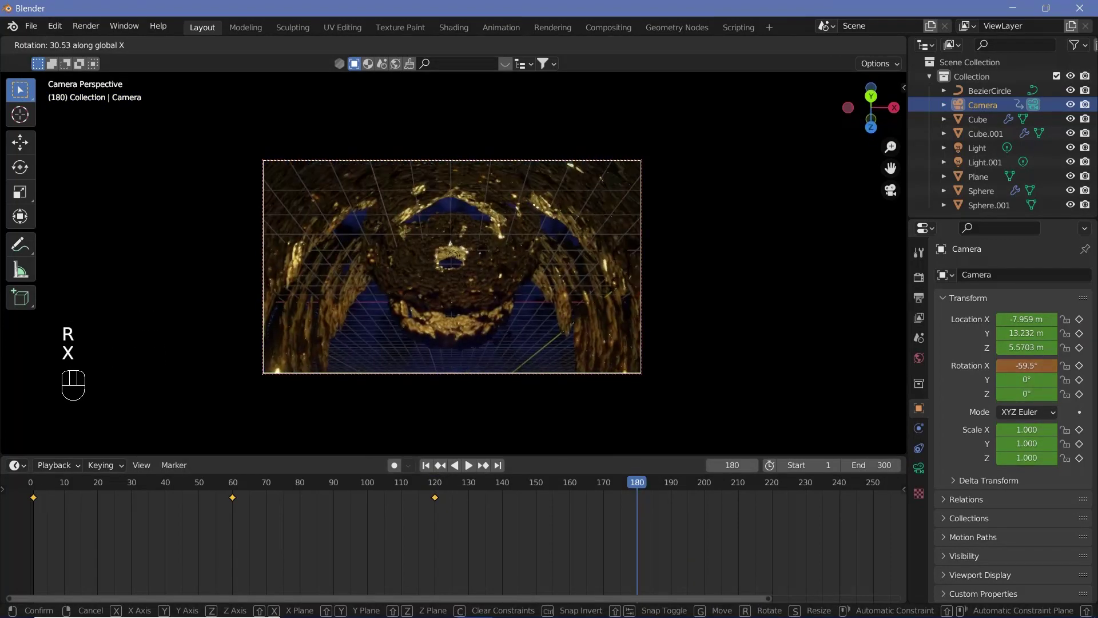
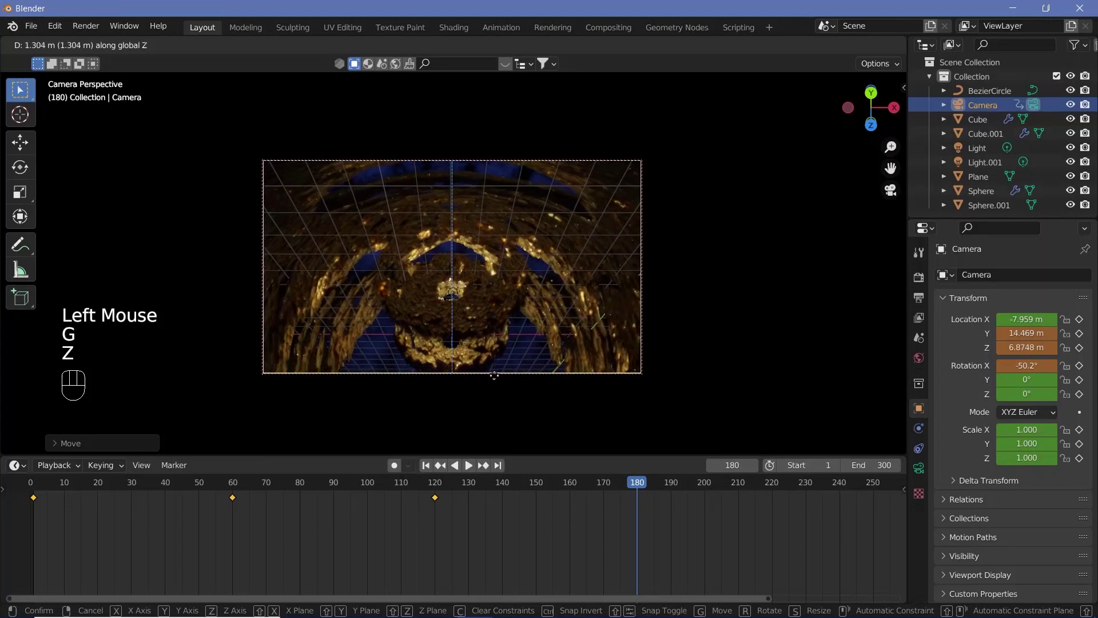
{"action": "left_click_drag", "start_coordinate": [517, 370], "coordinate": [544, 336]}
{"action": "key", "text": "i"}
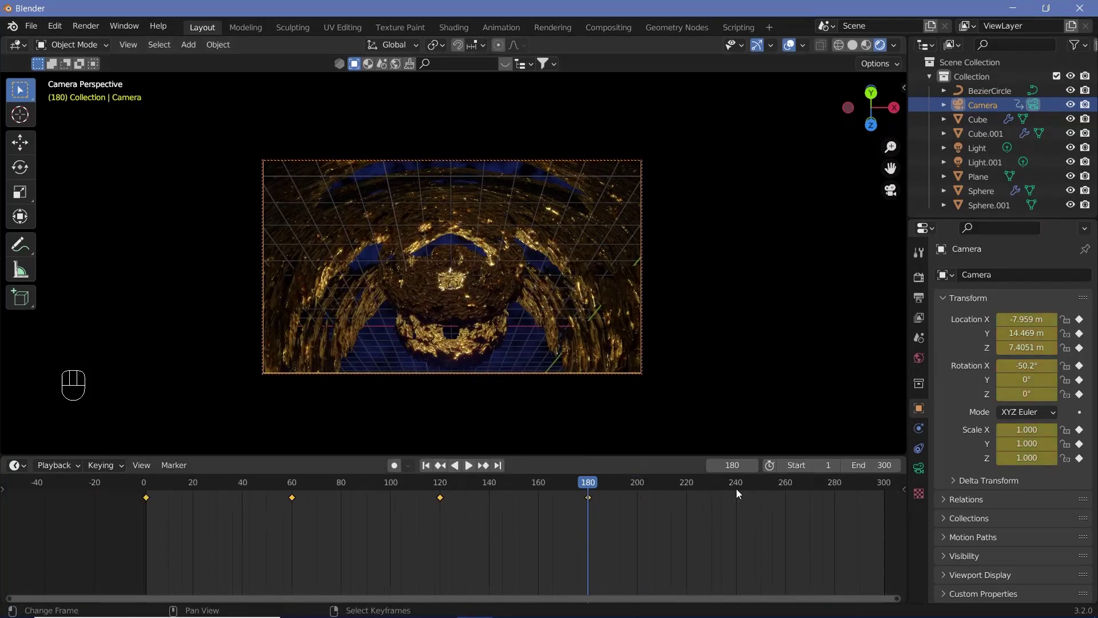
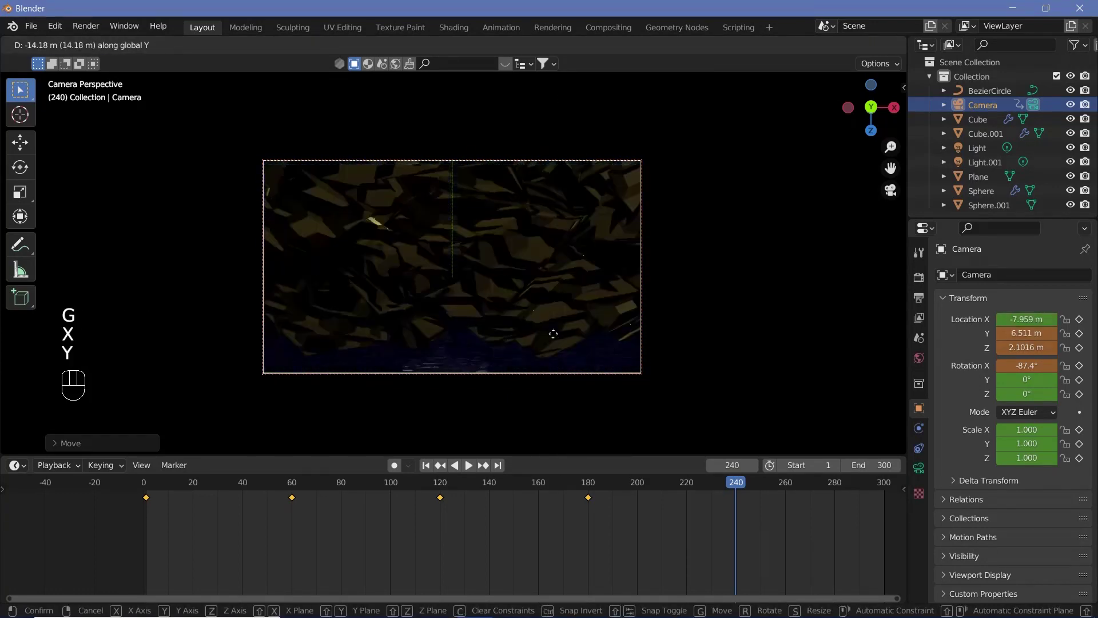
- At frame 240, pull the camera back along Y to 31.95 m and keyframe location, rotation and scale
{"action": "left_click", "coordinate": [535, 332]}
{"action": "key", "text": "g"}
{"action": "key", "text": "y"}
{"action": "left_click", "coordinate": [799, 37]}
{"action": "left_click", "coordinate": [573, 290]}
{"action": "key", "text": "i"}
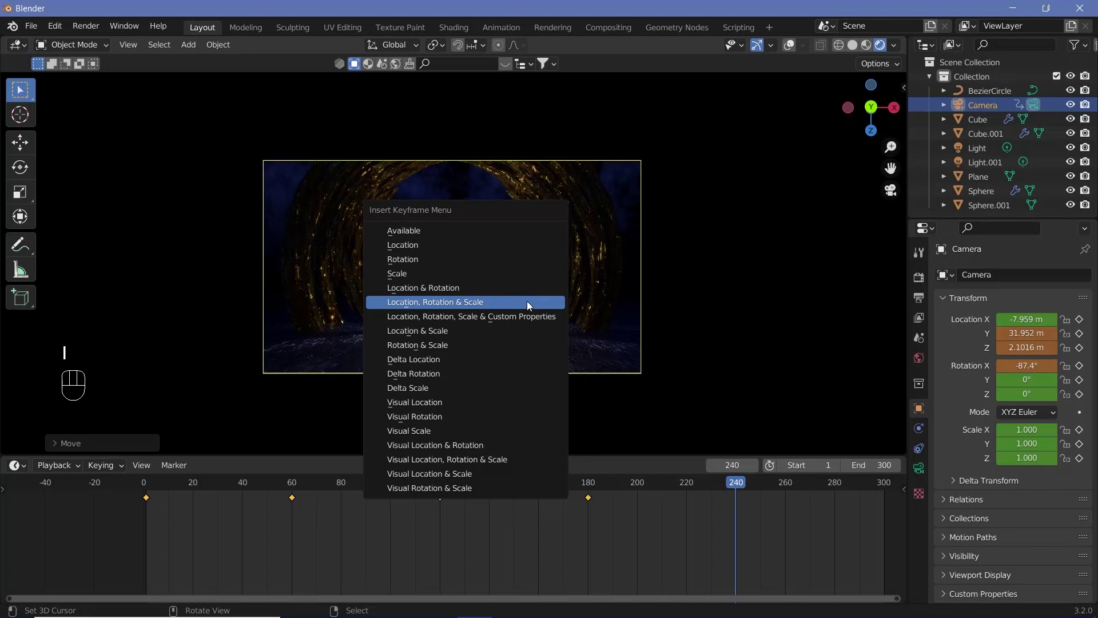
{"action": "scroll", "scroll_direction": "down", "scroll_amount": 3}
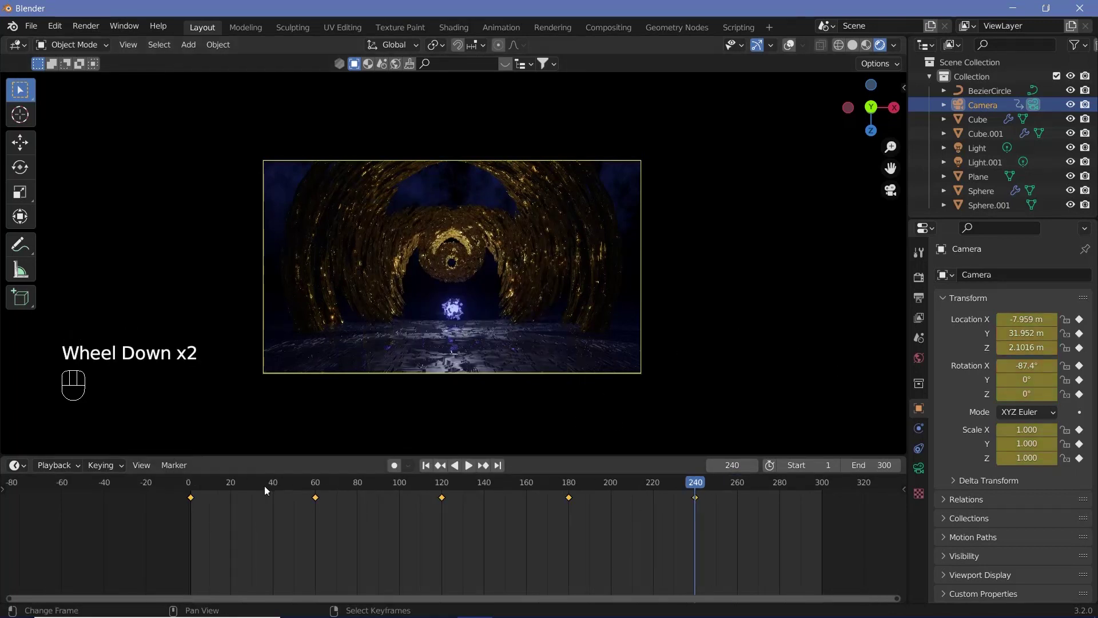
{"action": "right_click", "coordinate": [194, 498]}
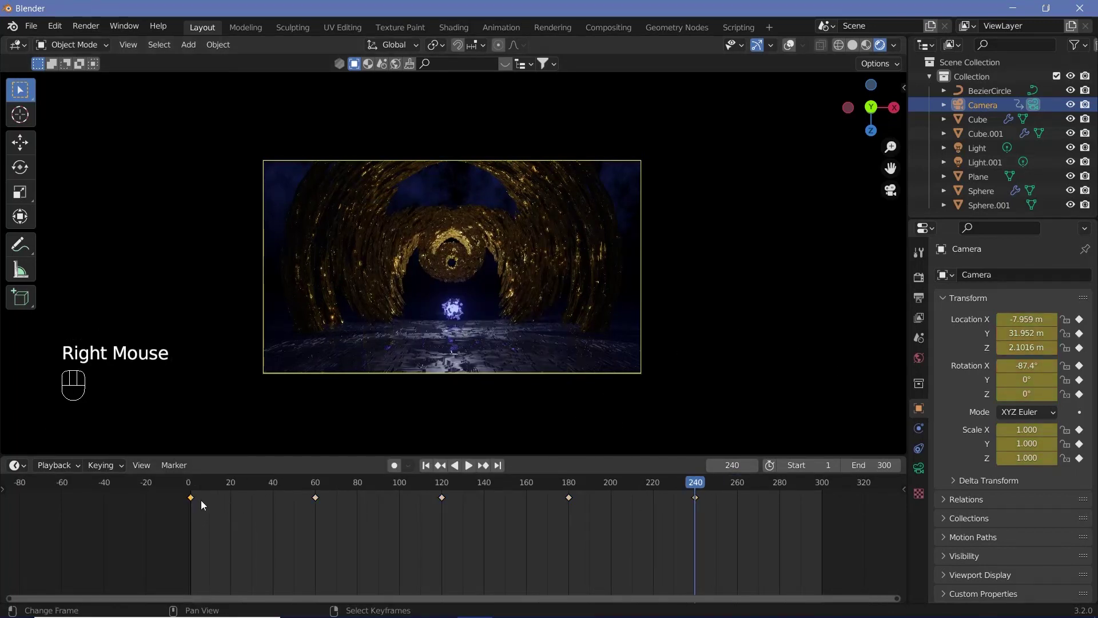
{"action": "key", "text": "shift+d"}
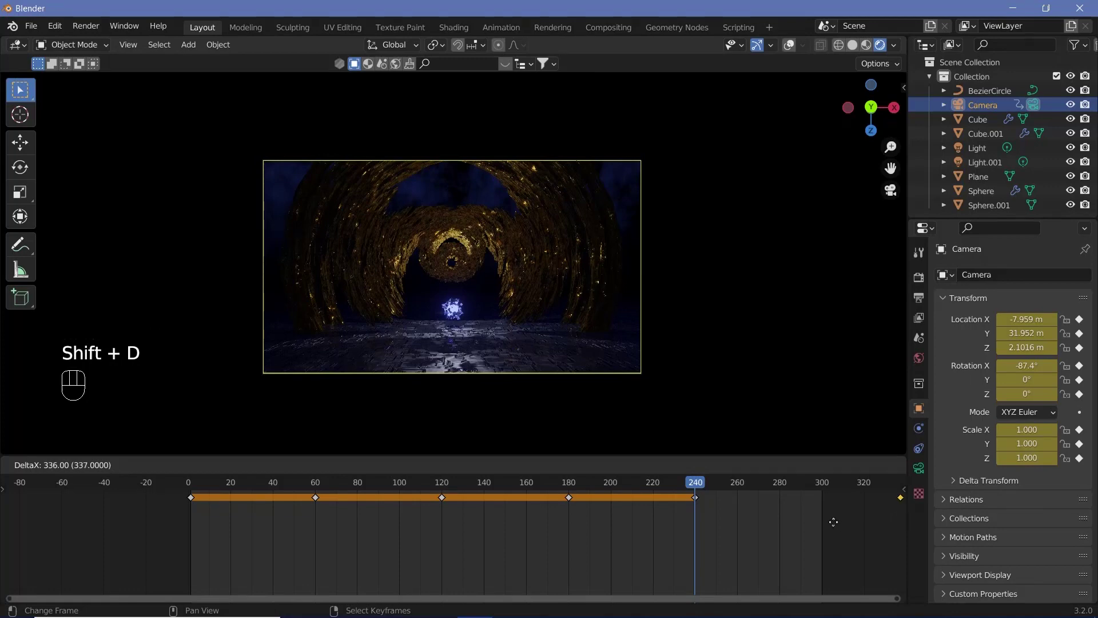
- Place the copied starting keyframe at frame 300, play the looping flythrough, and save EpicScene1.blend
{"action": "left_click", "coordinate": [810, 526]}
{"action": "key", "text": "shift+space"}
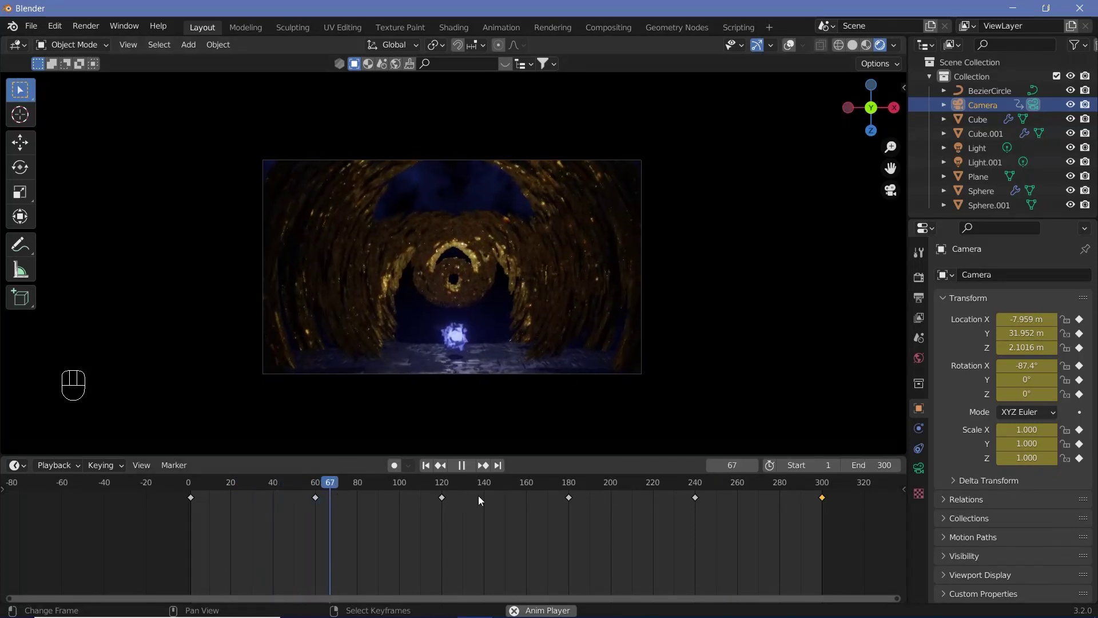
{"action": "key", "text": "shift+space"}
{"action": "key", "text": "a"}
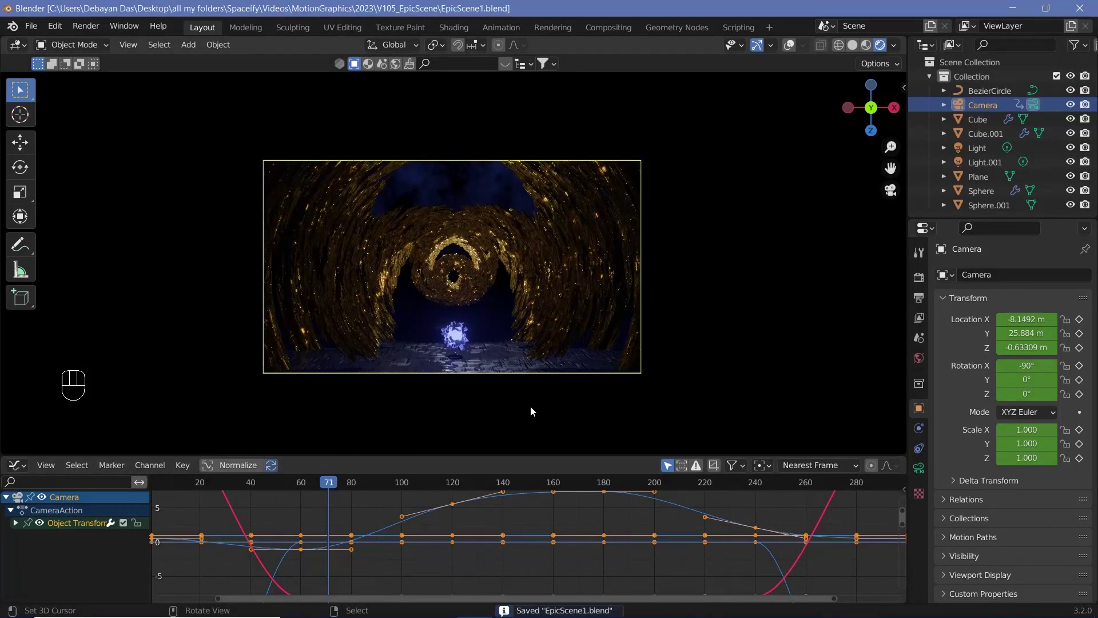
- Frame all camera animation curves in the Graph Editor, check playback, and start Render Animation
{"action": "key", "text": "shift+alt+o"}
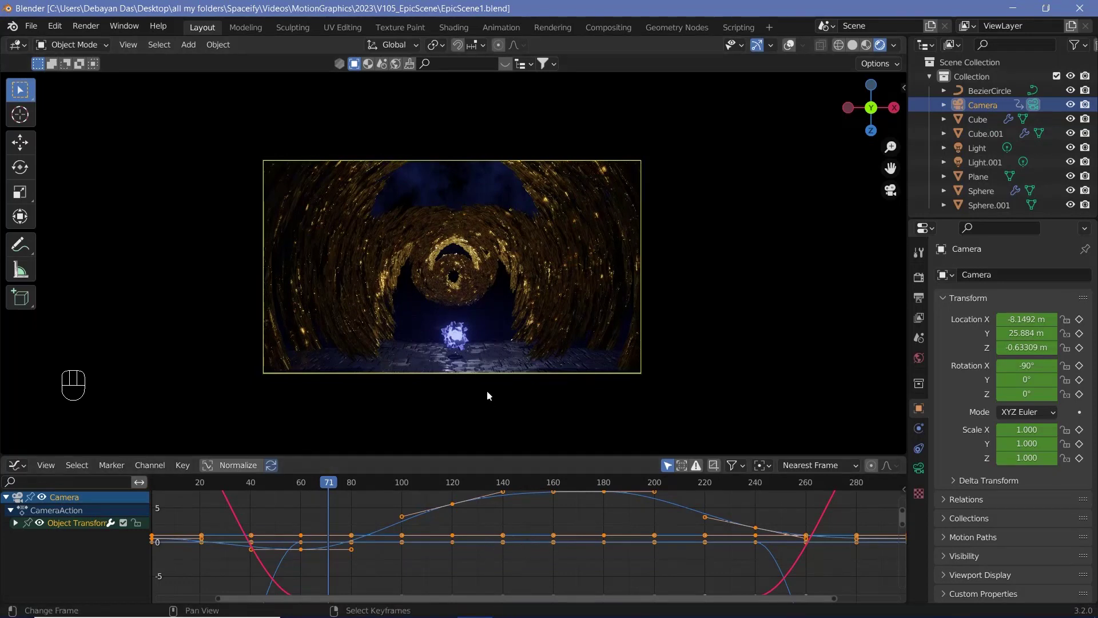
{"action": "key", "text": "shift+alt+o"}
{"action": "scroll", "scroll_direction": "down", "scroll_amount": 3}
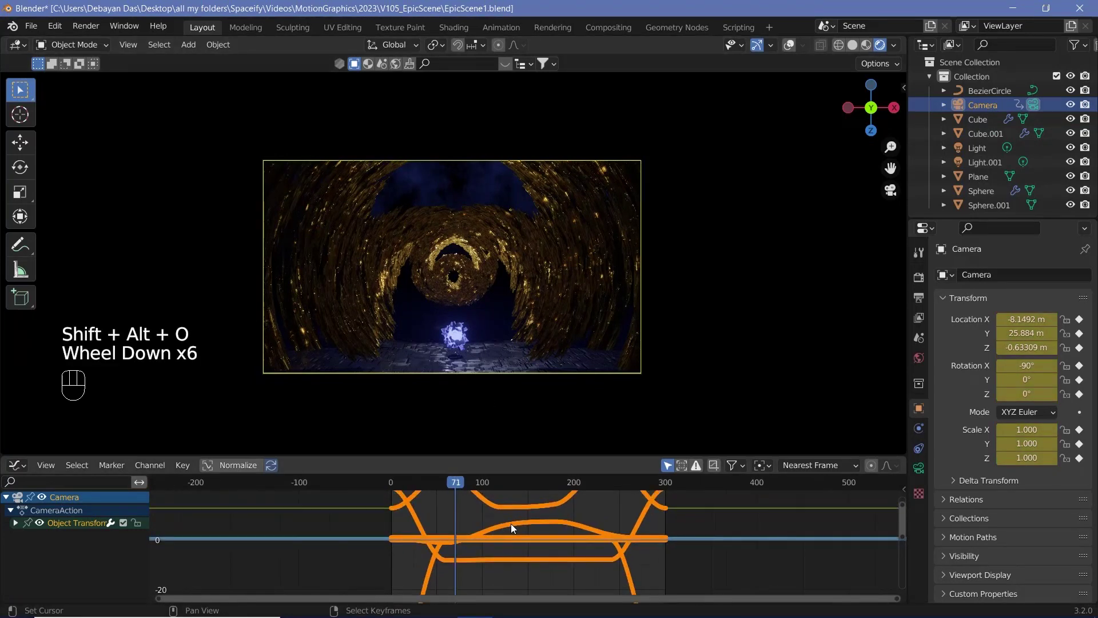
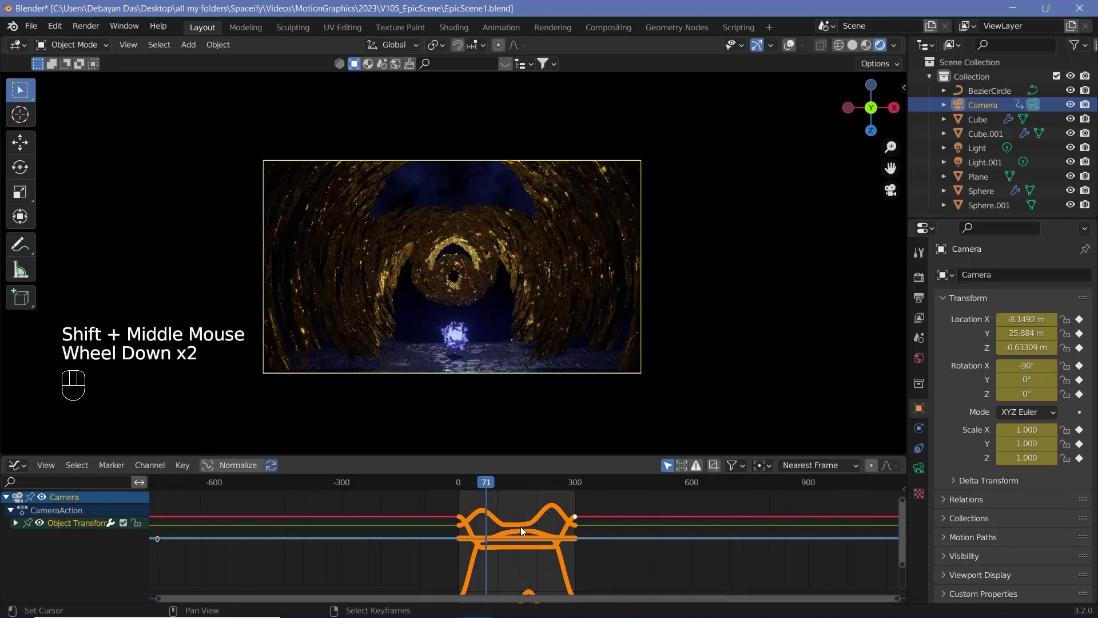
{"action": "key", "text": "alt+o"}
{"action": "key", "text": "alt+o"}
{"action": "key", "text": "alt+o"}
{"action": "key", "text": "alt+o"}
{"action": "key", "text": "alt+o"}
{"action": "key", "text": "alt+o"}
{"action": "key", "text": "shift+space"}
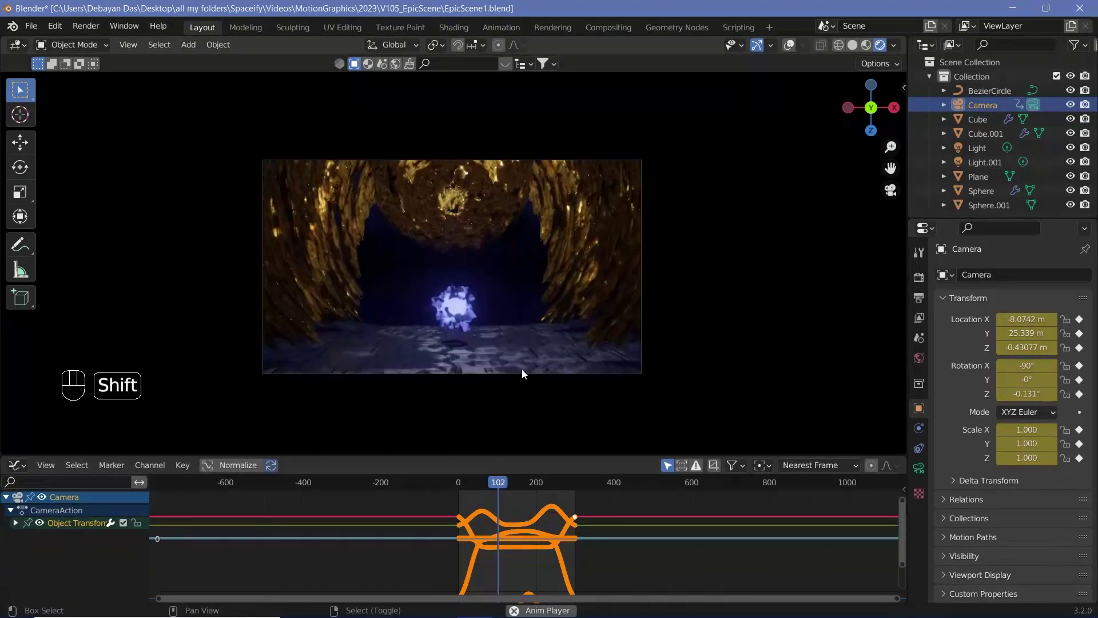
{"action": "key", "text": "shift+space"}
{"action": "left_click_drag", "start_coordinate": [96, 38], "coordinate": [115, 60]}
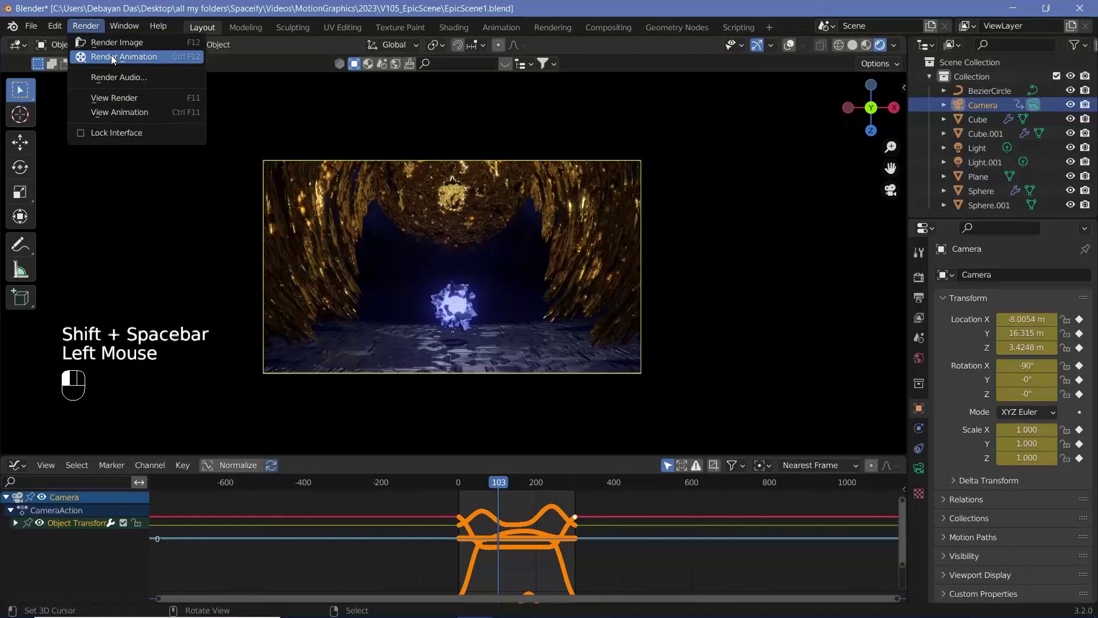